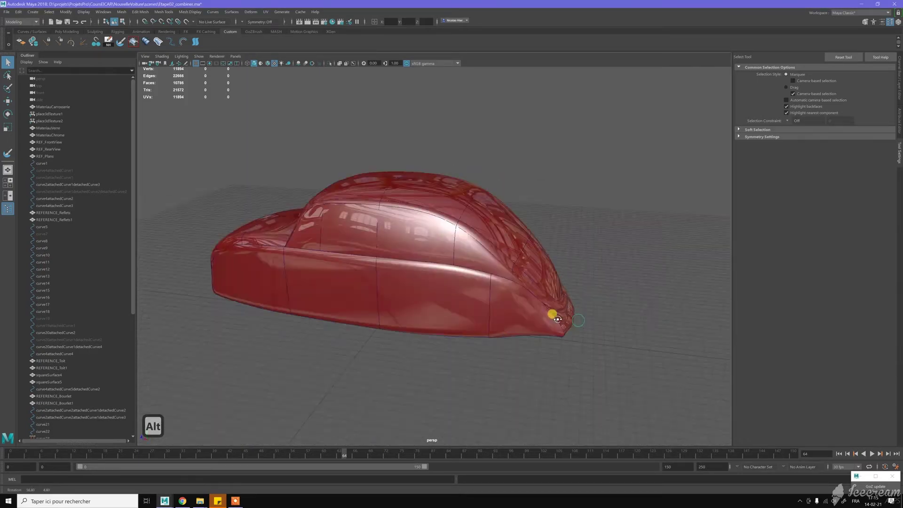
Tumble the perspective view around the red Beetle body and bring its side closer
left_click(537, 303)
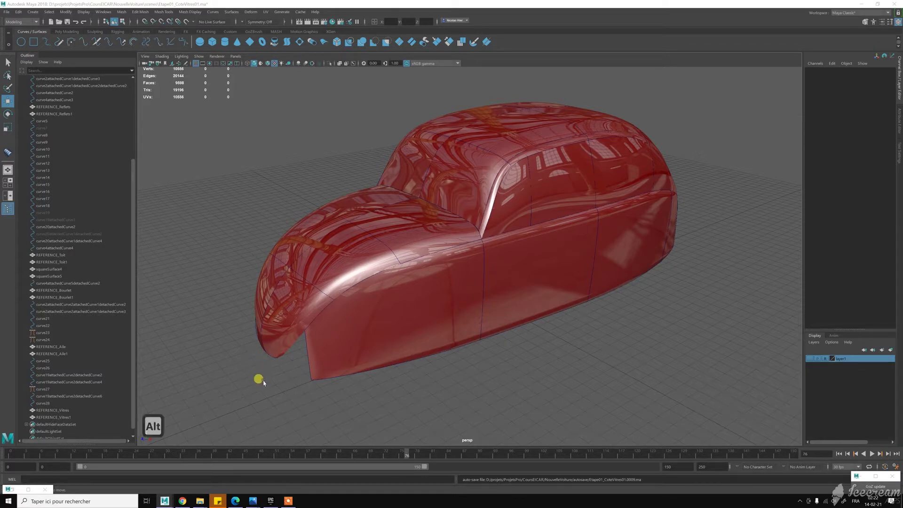
left_click(357, 347)
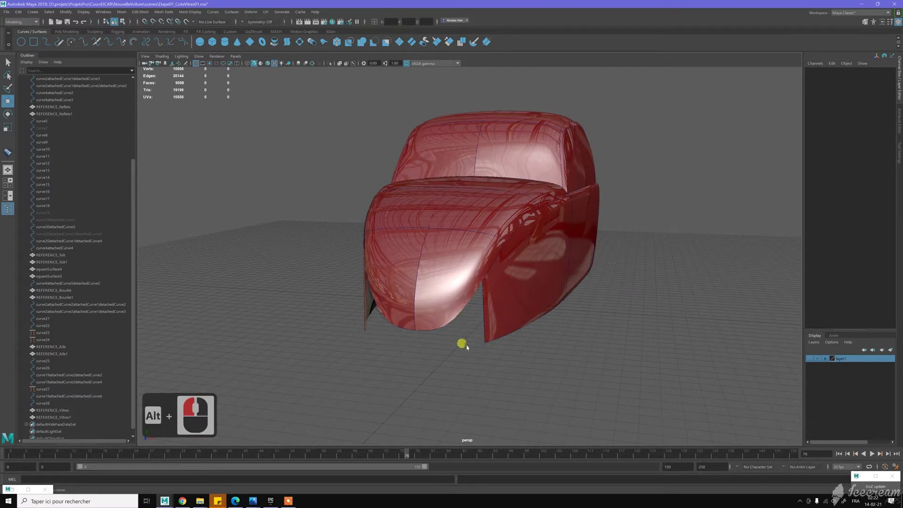
left_click(395, 345)
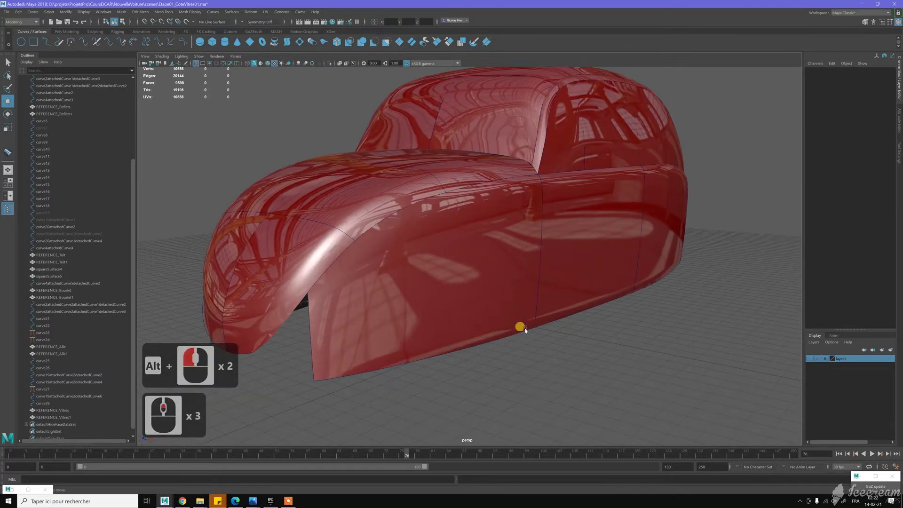
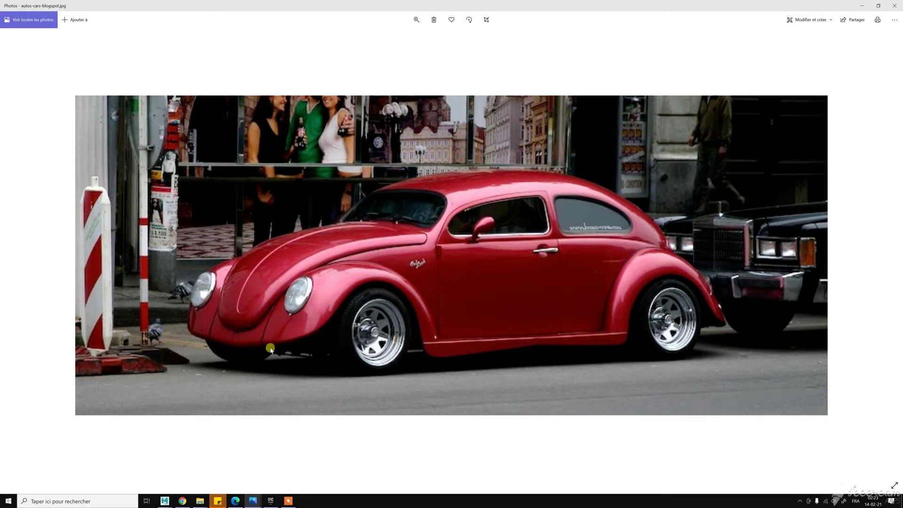
Check the red Beetle reference photo in Photos and return to the Maya scene
left_click(562, 219)
middle_click(325, 339)
middle_click(398, 278)
middle_click(398, 277)
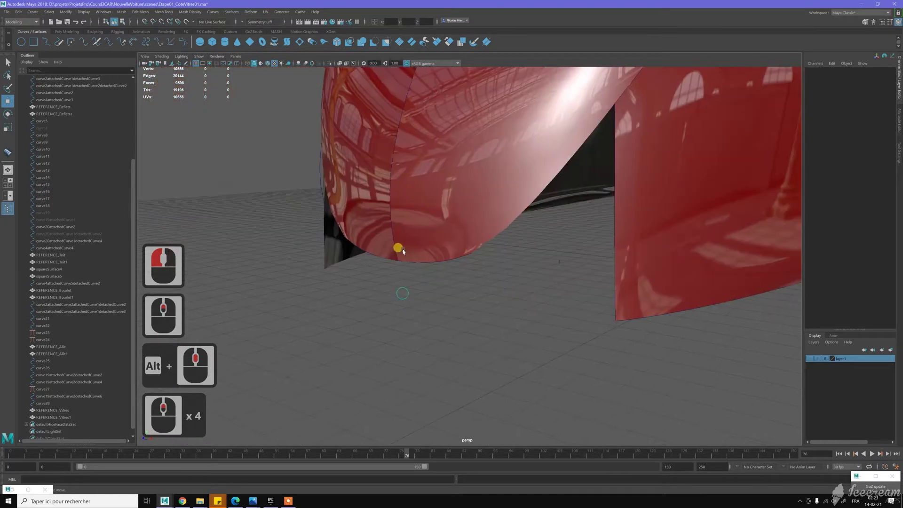
Frame the front fender and select the REFERENCE_Reflets reflection surface lying over it
middle_click(389, 301)
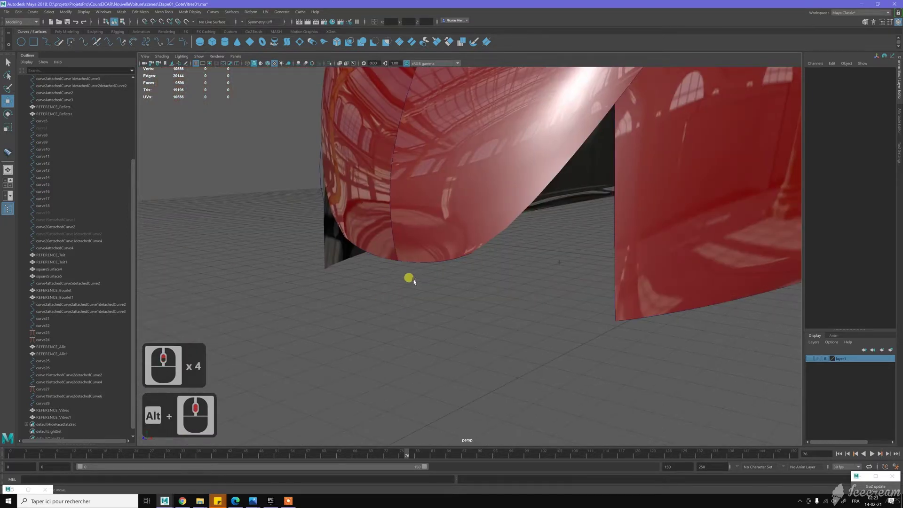
left_click(416, 263)
left_click(503, 265)
left_click(449, 229)
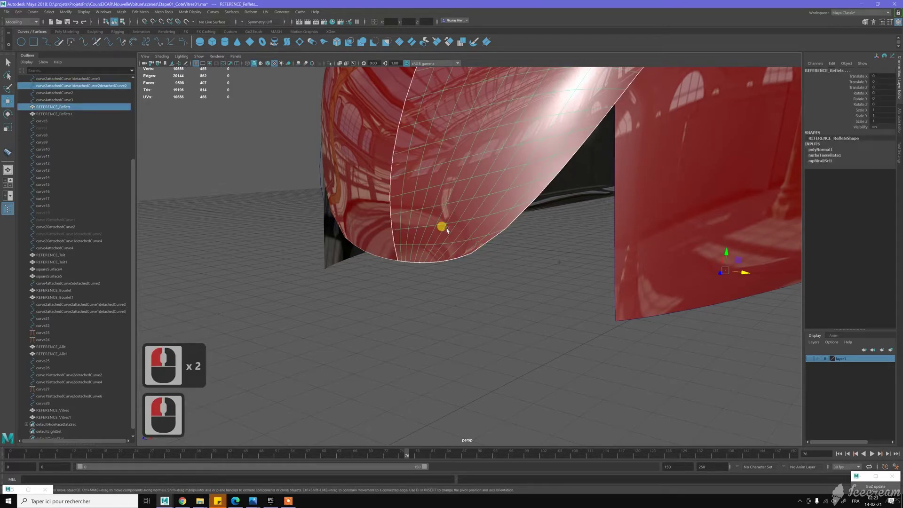
left_click(449, 229)
middle_click(457, 284)
middle_click(457, 283)
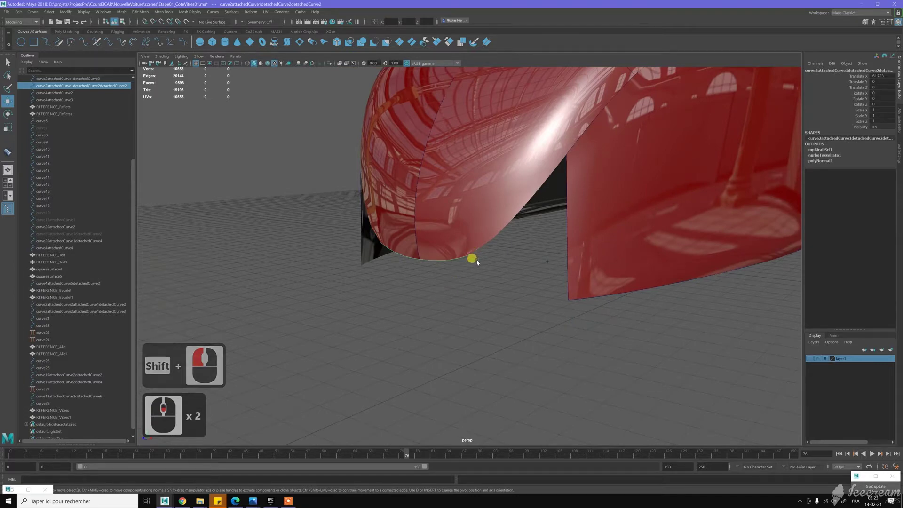
middle_click(484, 265)
left_click(483, 265)
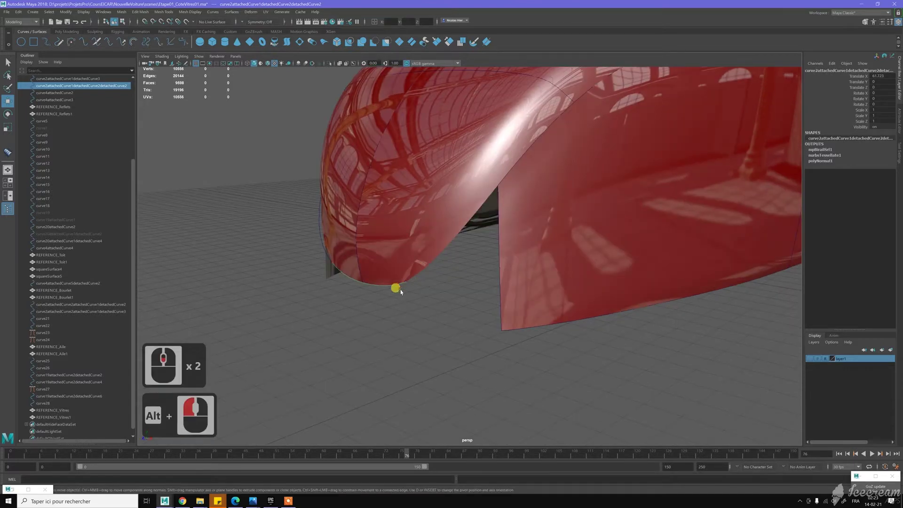
left_click(406, 266)
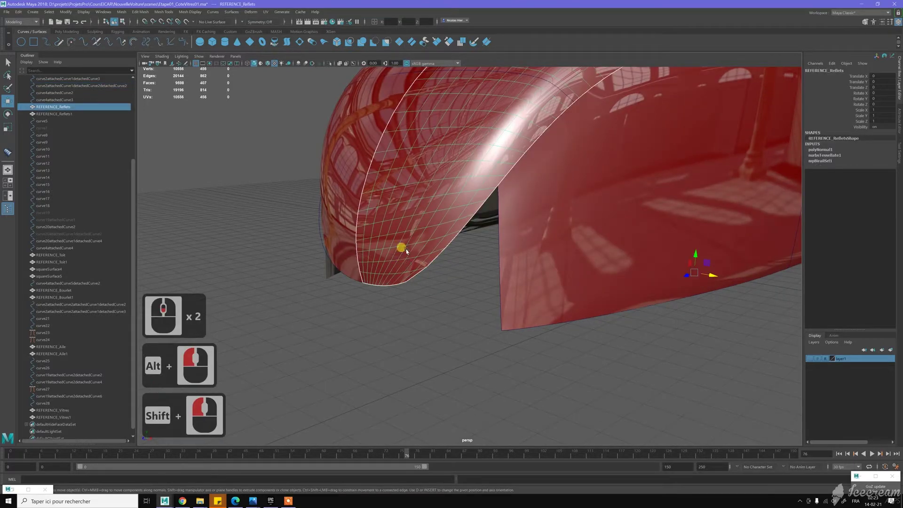
double_click(409, 249)
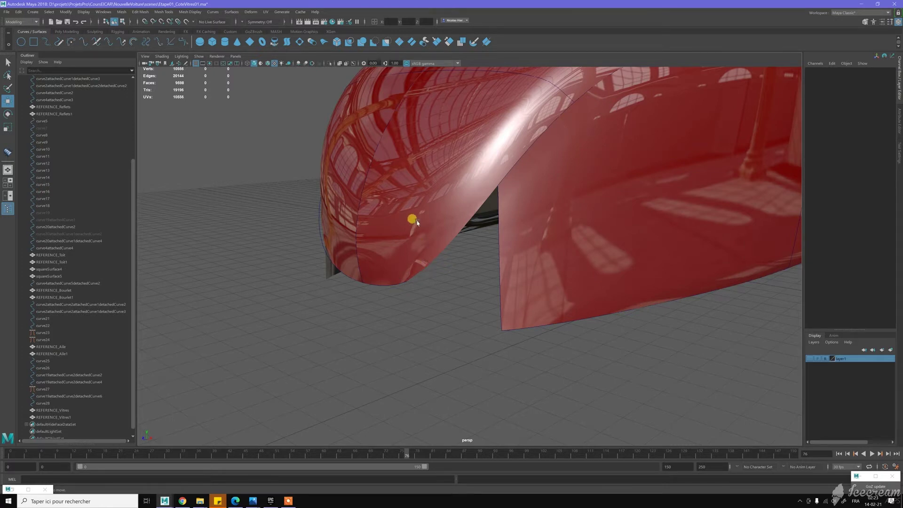
left_click(420, 221)
Hide the reflection surface (Ctrl+H) and make curve2attachedCurve1 visible again from the Outliner
key("ctrl+h")
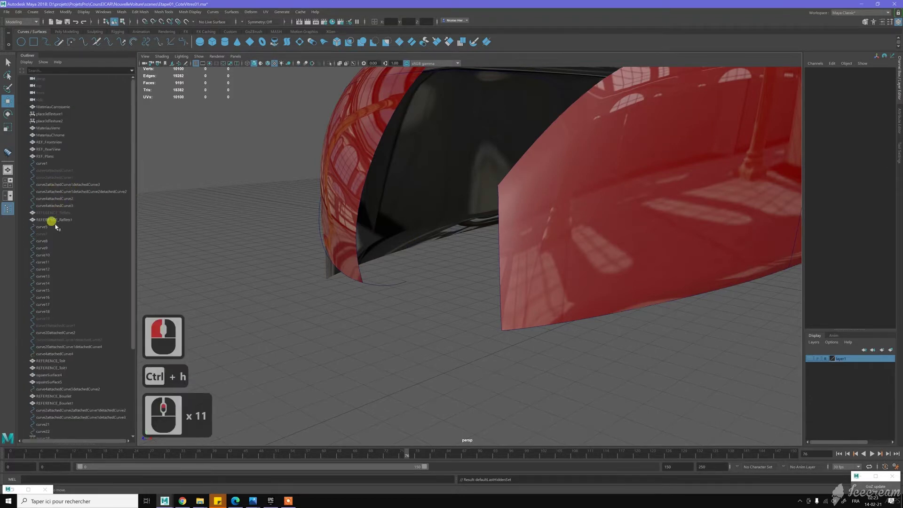
left_click(72, 180)
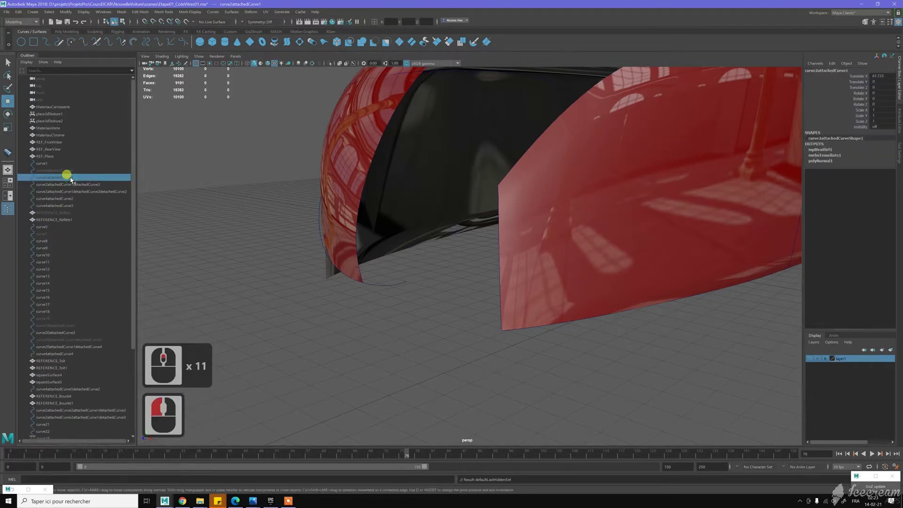
key("h")
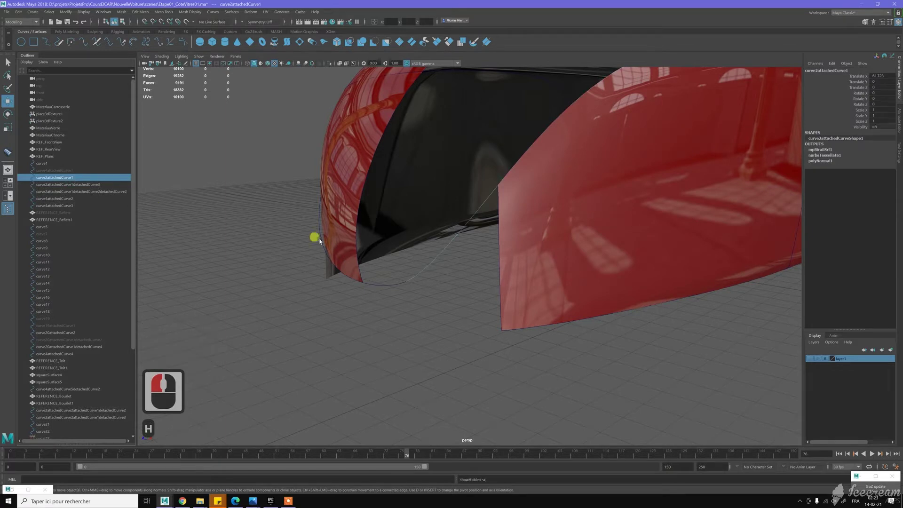
Join the fender edge curve with its neighbouring curve via Curves > Attach and delete the leftovers
left_click(415, 289)
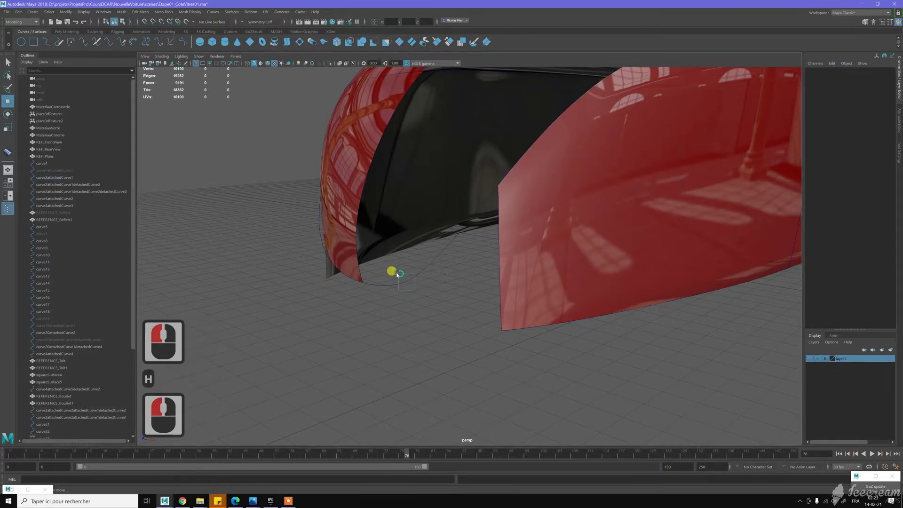
left_click(399, 273)
key("ctrl+d")
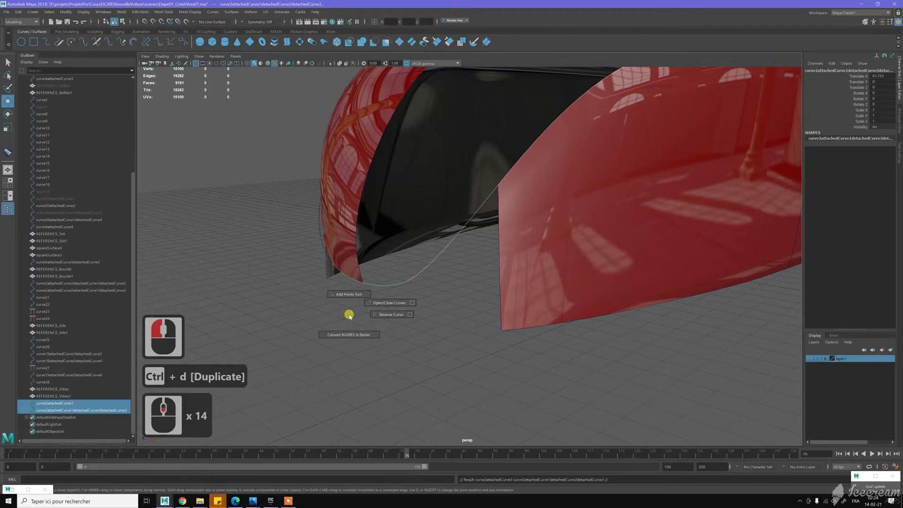
right_click(350, 314)
left_click(85, 47)
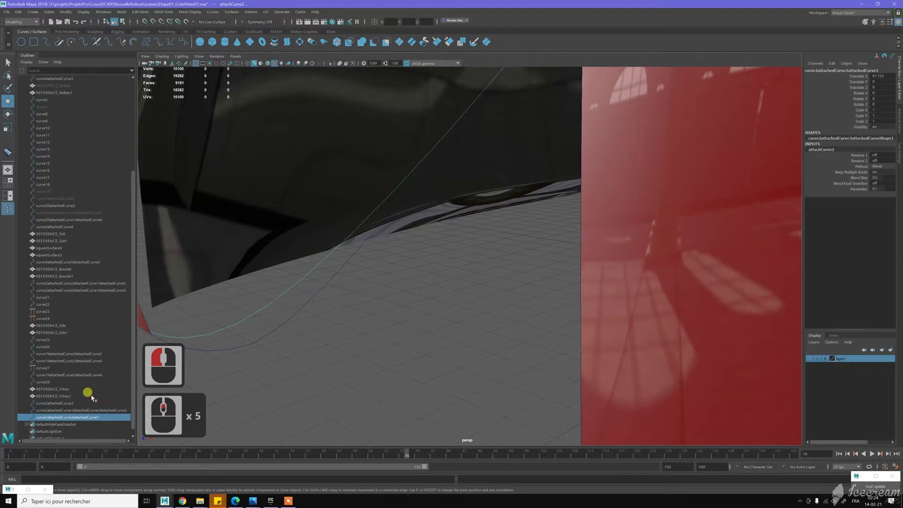
left_click(77, 408)
left_click(77, 407)
key("Delete")
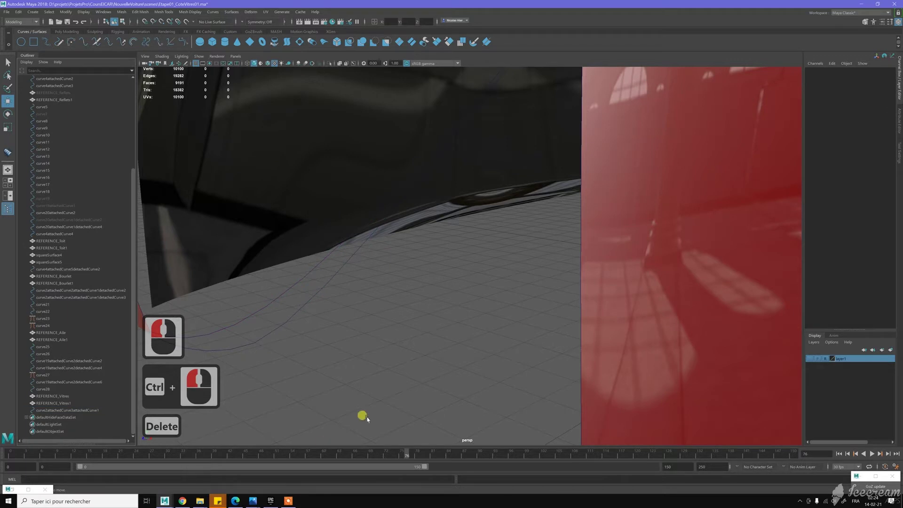
Select the newly joined curve, switch to editing its points and pick one near the ground
left_click(284, 329)
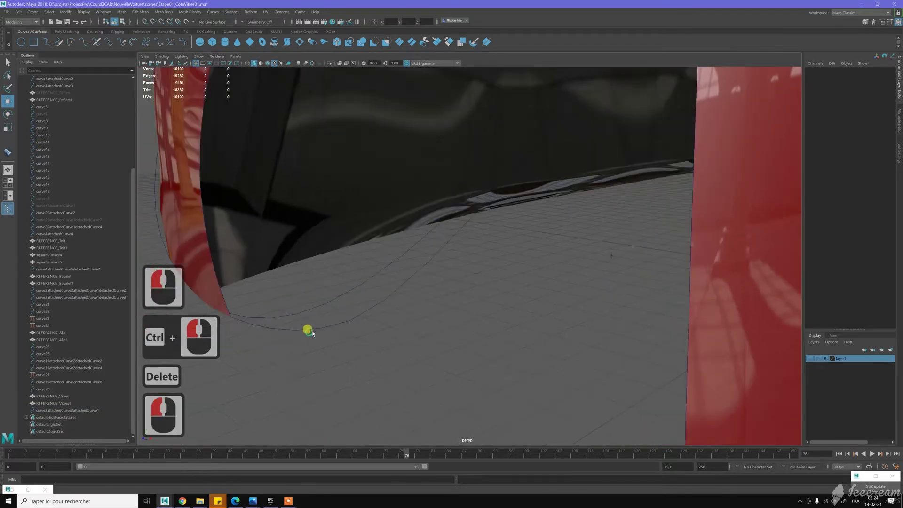
middle_click(362, 307)
left_click(343, 284)
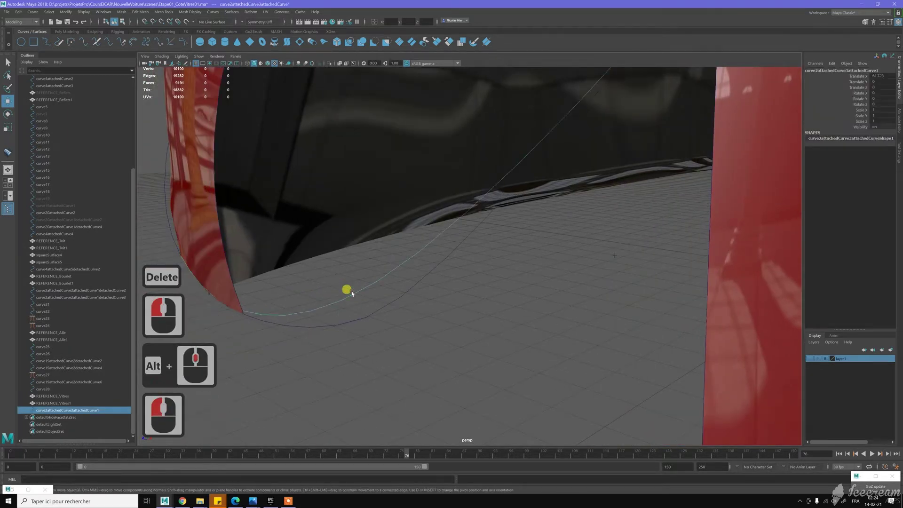
left_click(389, 268)
left_click(367, 319)
right_click(368, 320)
middle_click(377, 288)
right_click(388, 321)
right_click(358, 300)
left_click(389, 308)
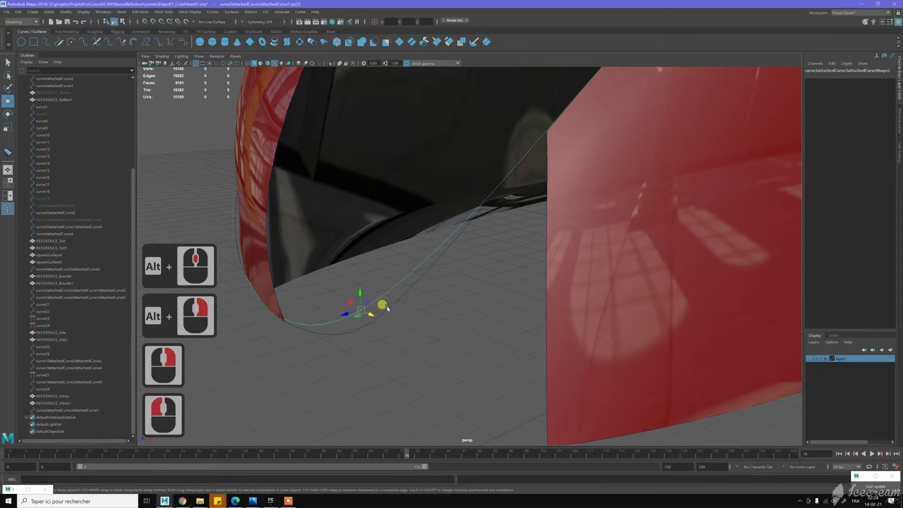
Drag the curve's lower points with C curve-snapping to reshape its tail toward the ground
key("c")
key("c")
key("c")
key("c")
key("c")
key("c")
middle_click(396, 321)
middle_click(396, 298)
key("c")
key("c")
key("c")
key("c")
key("c")
key("c")
key("c")
key("c")
middle_click(422, 300)
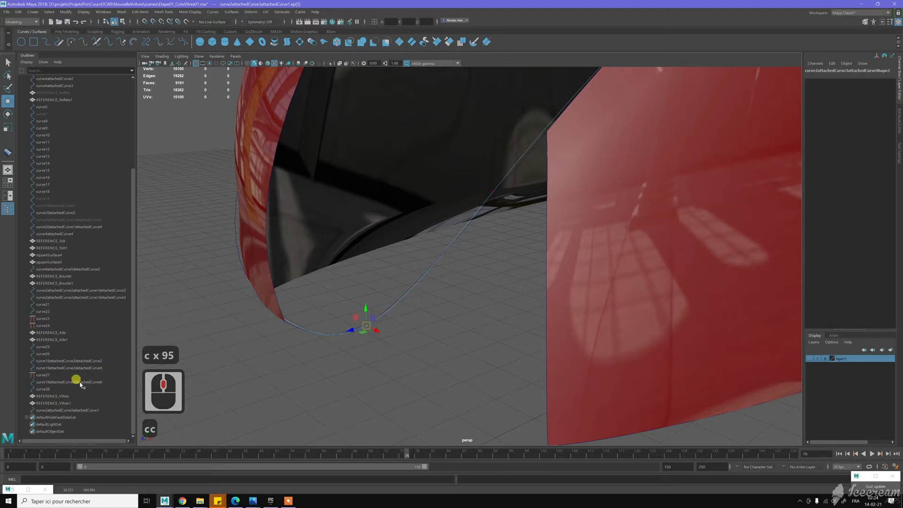
Select the whole joined curve and pick a curve point where it meets the side panel corner
left_click(199, 384)
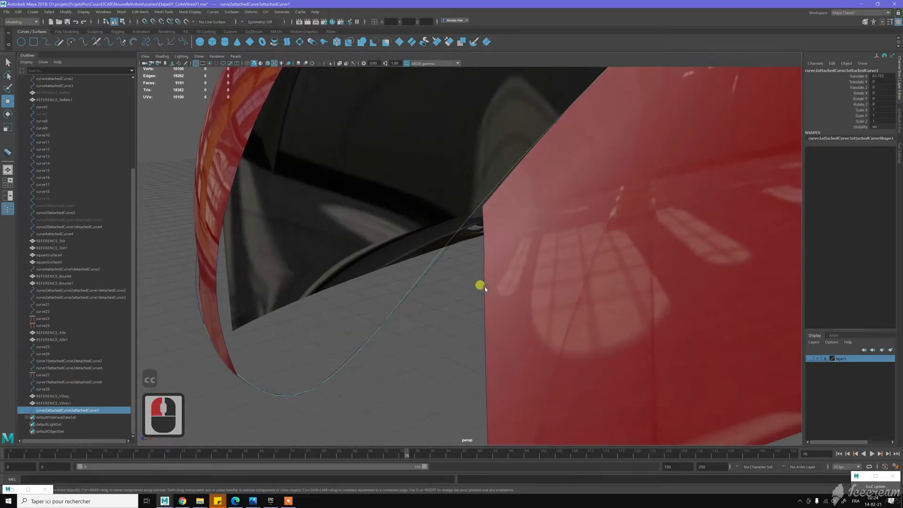
middle_click(458, 288)
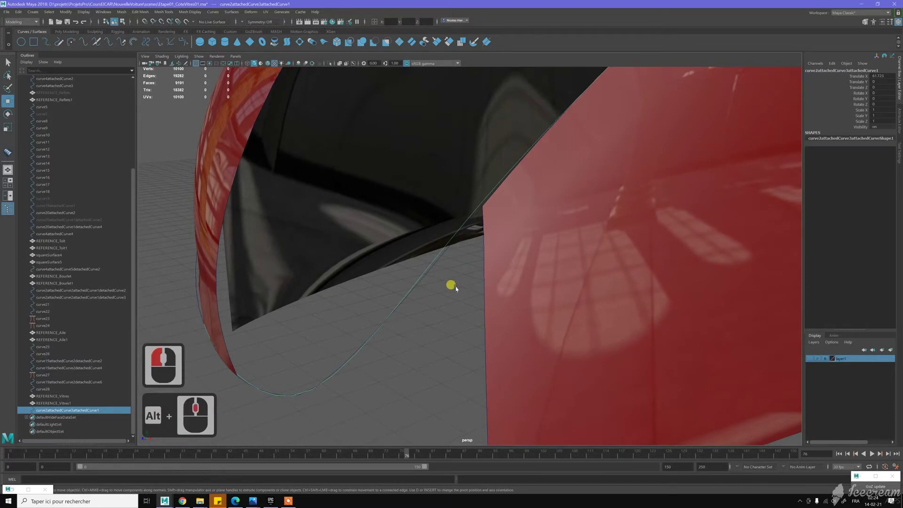
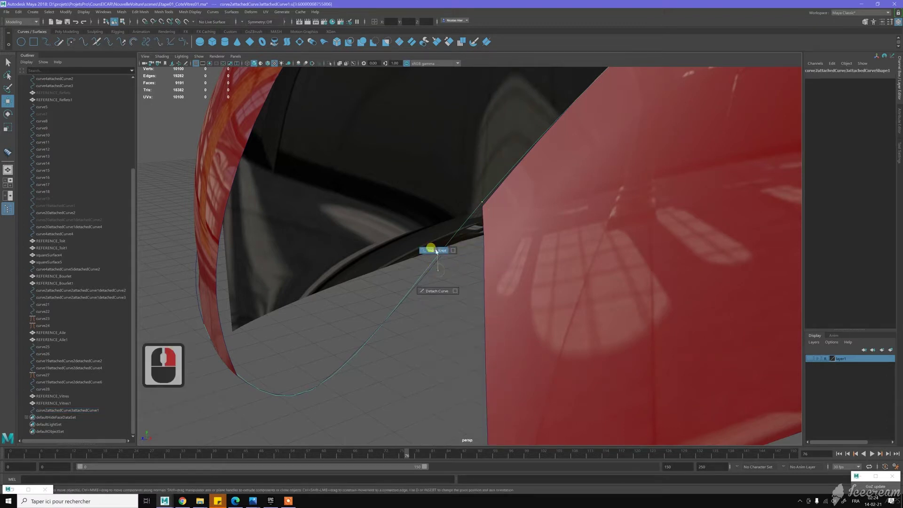
left_click(439, 249)
right_click(439, 249)
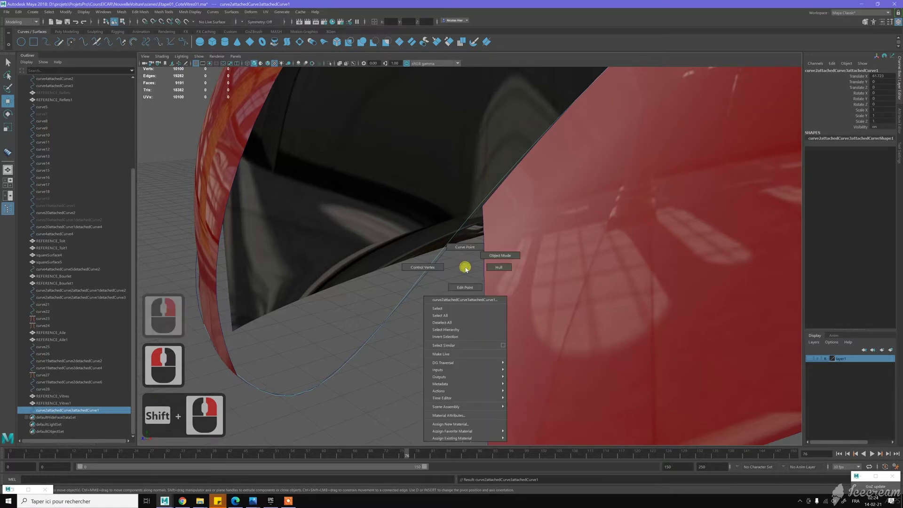
right_click(483, 206)
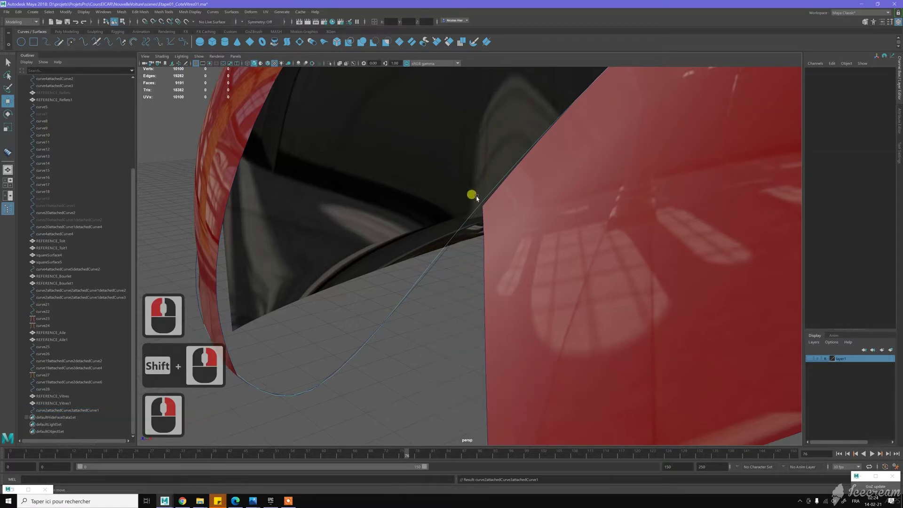
left_click(492, 218)
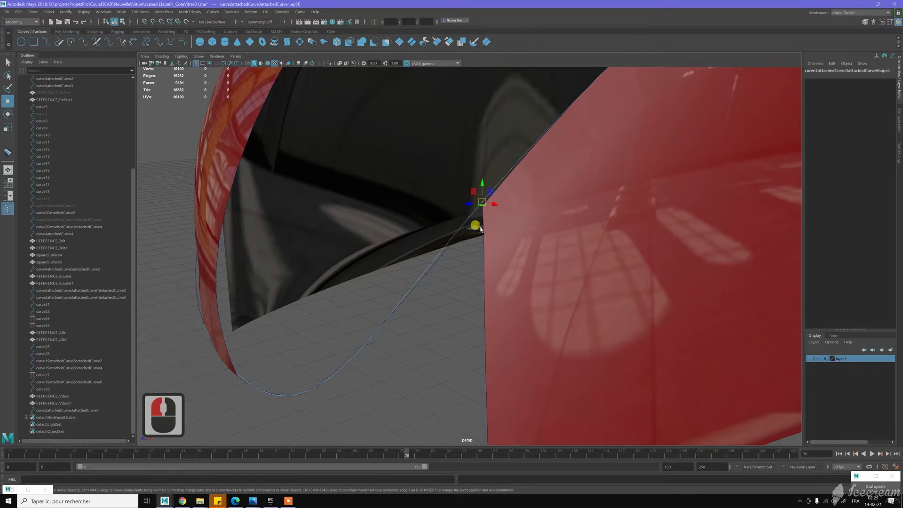
Snap the picked point onto the panel corner with C and split the curve there via Curves > Detach
key("c")
key("c")
key("c")
key("c")
key("c")
key("c")
key("c")
key("c")
middle_click(483, 181)
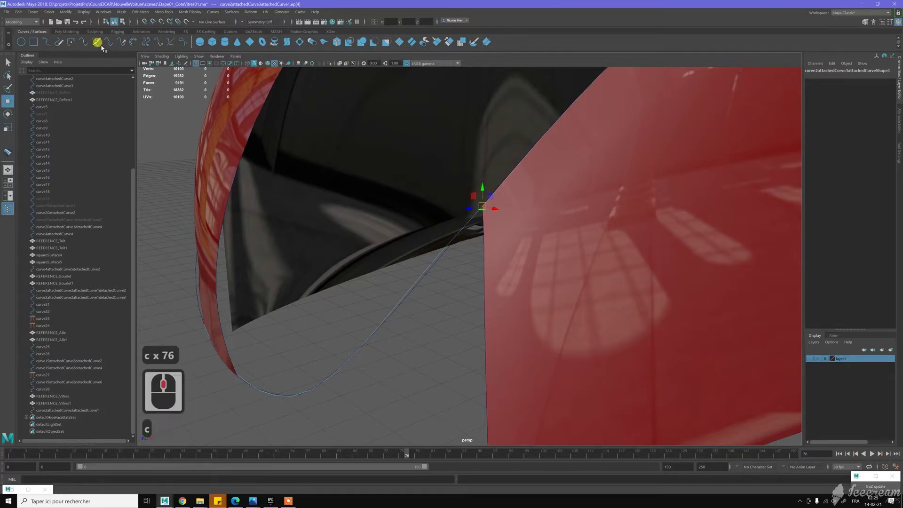
left_click(100, 46)
Delete the unneeded detached segment from the Outliner and bring the whole car back into view
key("w")
left_click(93, 419)
left_click(96, 413)
key("Delete")
middle_click(420, 294)
left_click(485, 283)
left_click(476, 271)
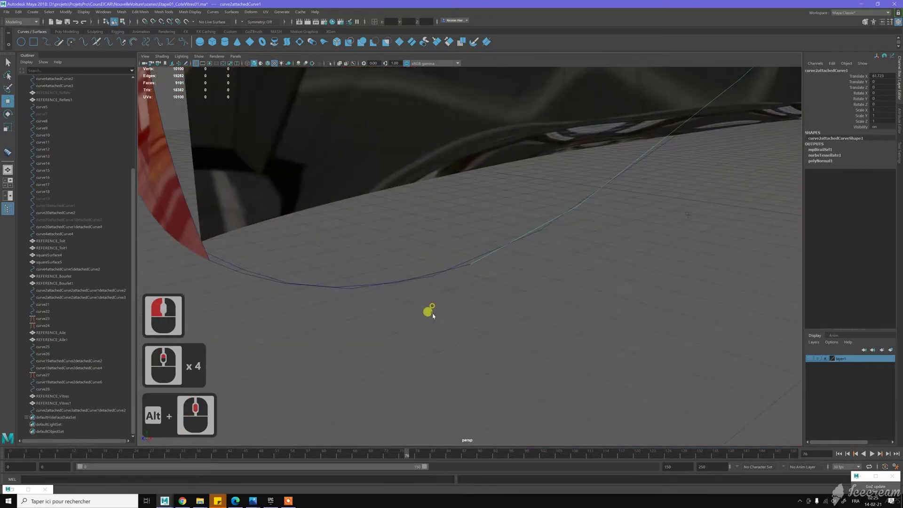
right_click(464, 278)
Select the curve beneath the front panels, frame it and enter curve-point editing
left_click(483, 306)
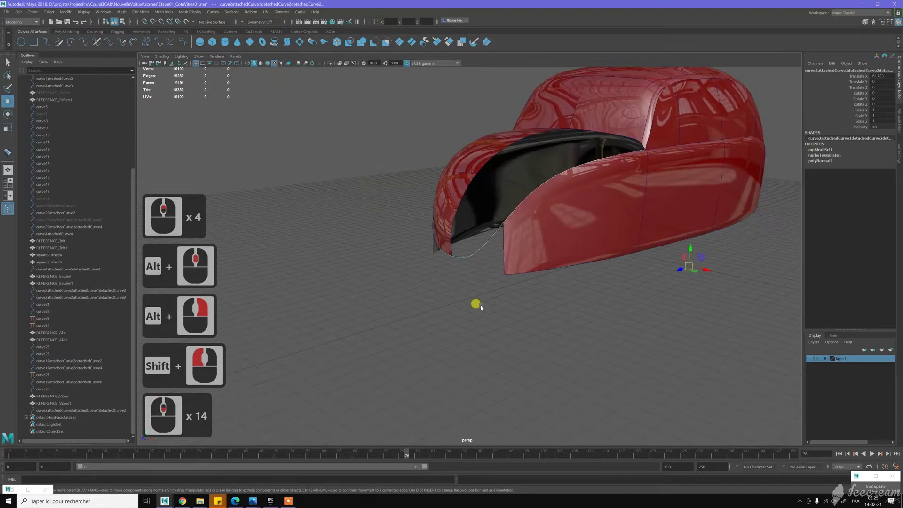
key("ctrl+h")
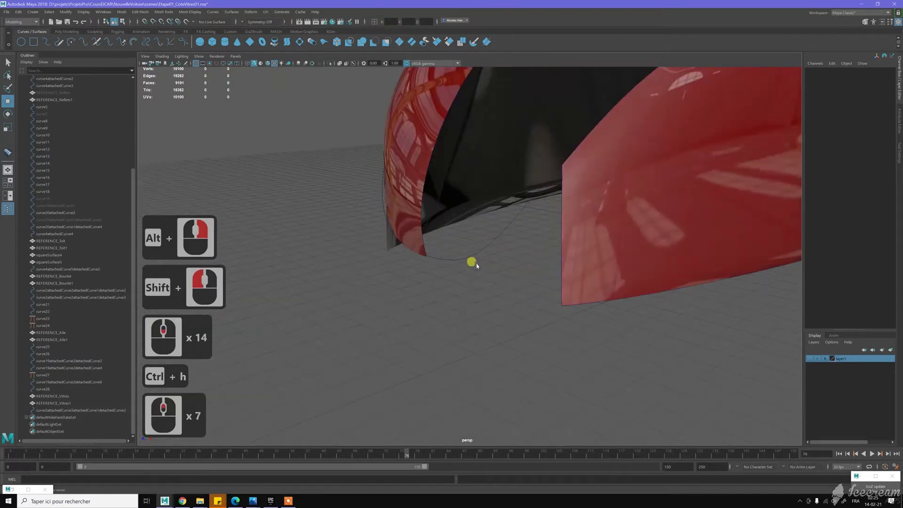
left_click(466, 242)
key("F7")
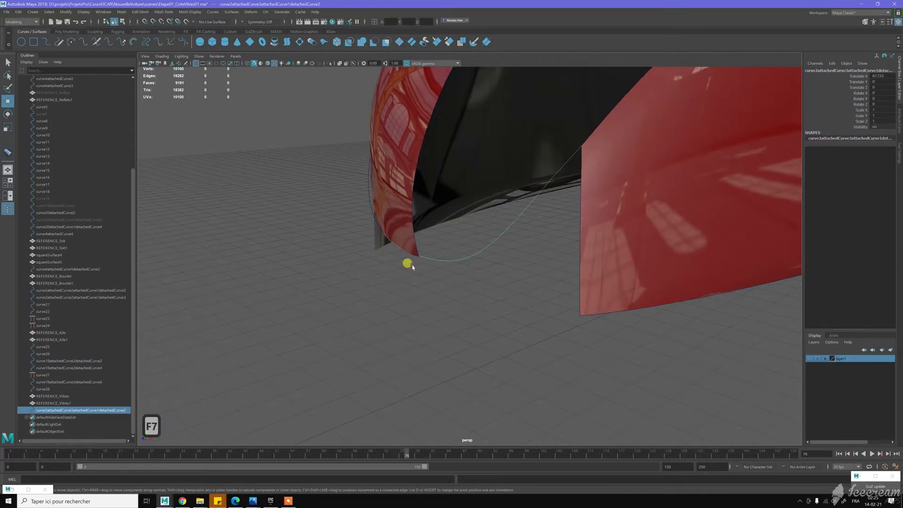
right_click(404, 274)
left_click(547, 281)
middle_click(488, 291)
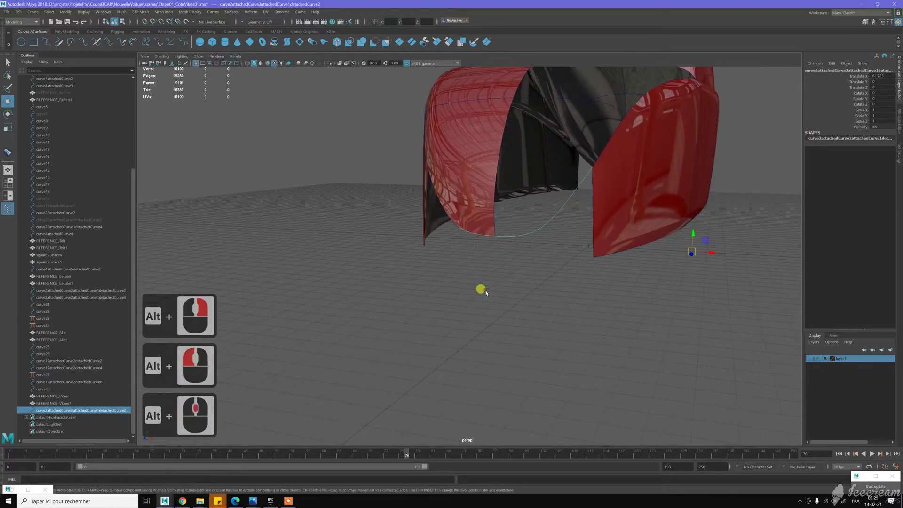
key("Insert")
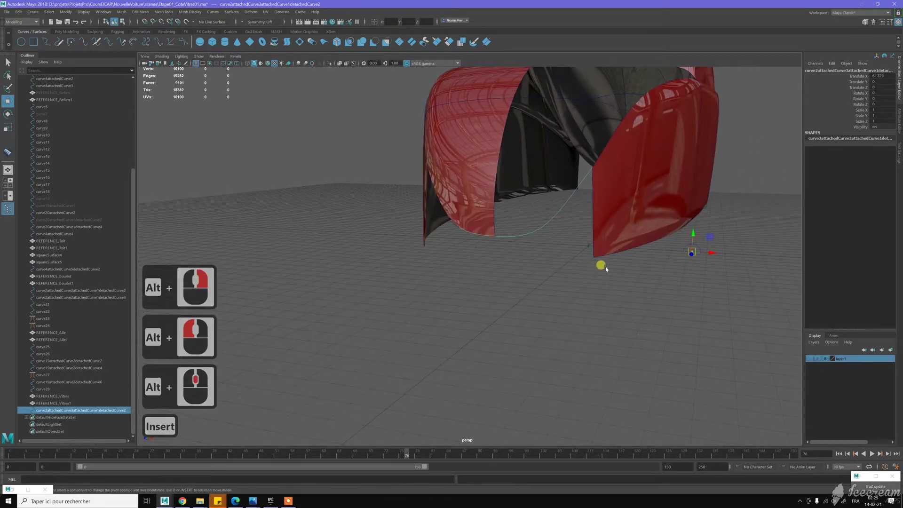
Slide a curve point to the first panel corner using curve and vertex snapping
key("c")
key("c")
key("c")
key("c")
key("c")
key("c")
middle_click(501, 242)
middle_click(507, 301)
right_click(425, 298)
key("BackSpace")
type("c")
key("c")
key("c")
key("c")
key("c")
key("c")
middle_click(405, 307)
key("v")
key("v")
key("v")
key("v")
key("v")
middle_click(416, 287)
key("f")
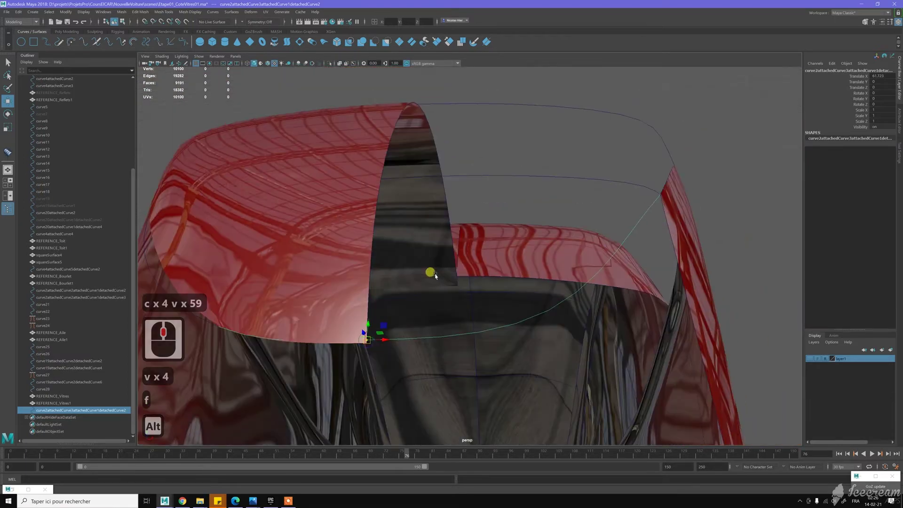
left_click(424, 291)
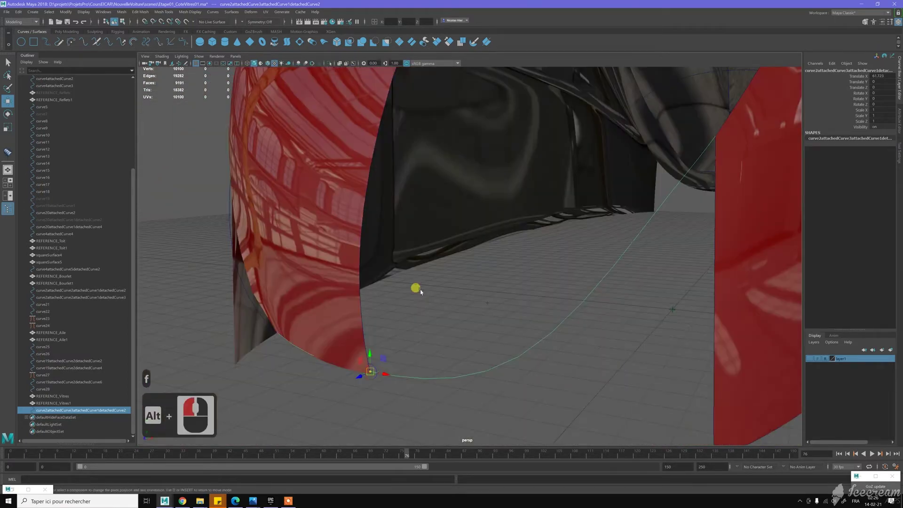
key("Insert")
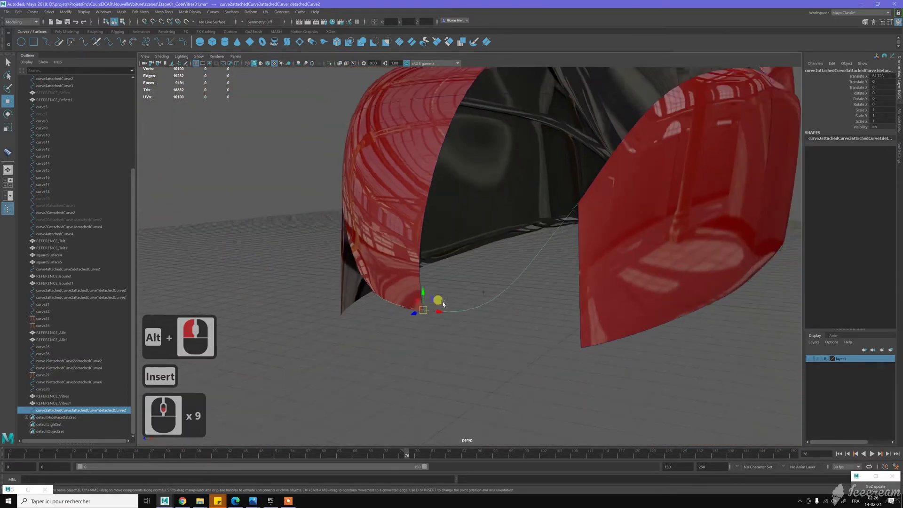
middle_click(459, 348)
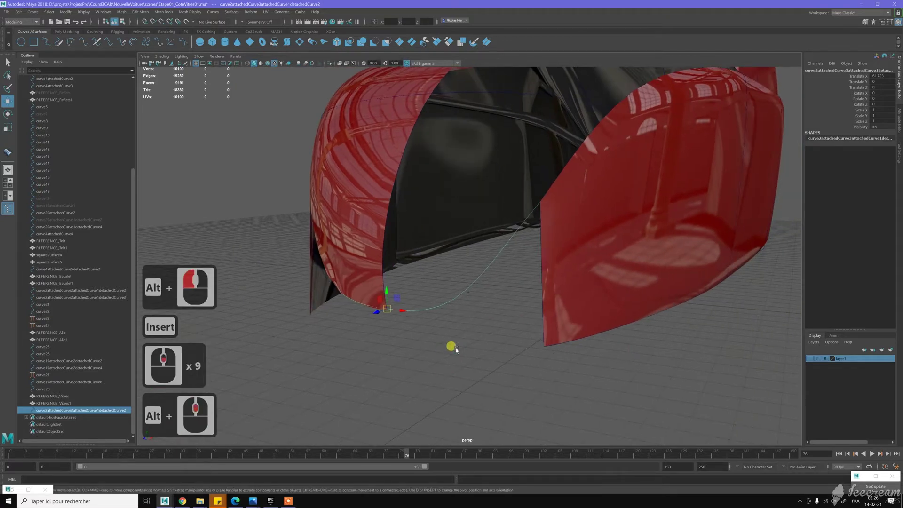
Detach the curve at that point and snap the new segment's end onto the panel corner
key("ctrl+d")
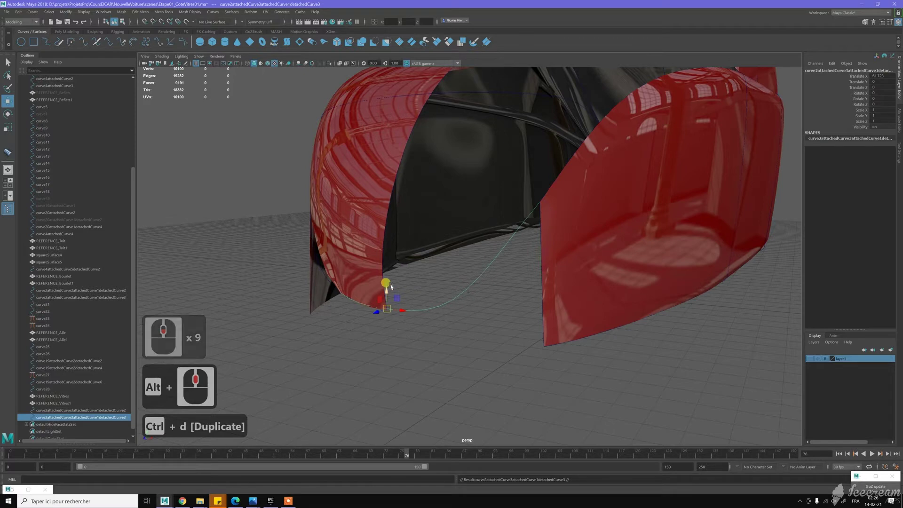
key("v")
key("v")
key("v")
type("vvv")
left_click(529, 341)
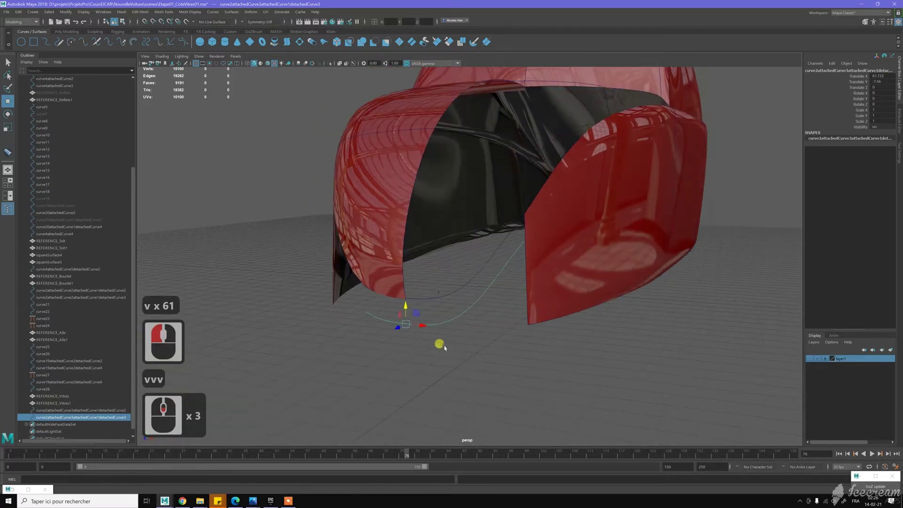
left_click(455, 345)
key("r")
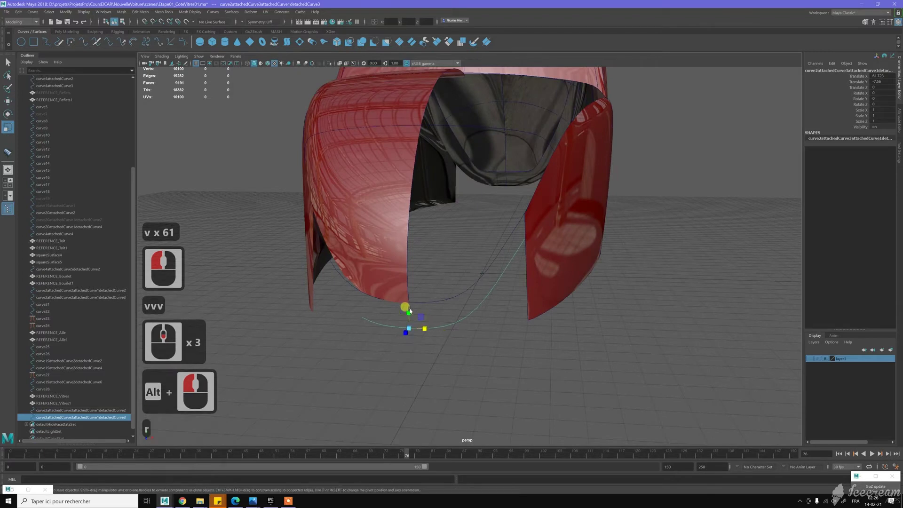
left_click(415, 314)
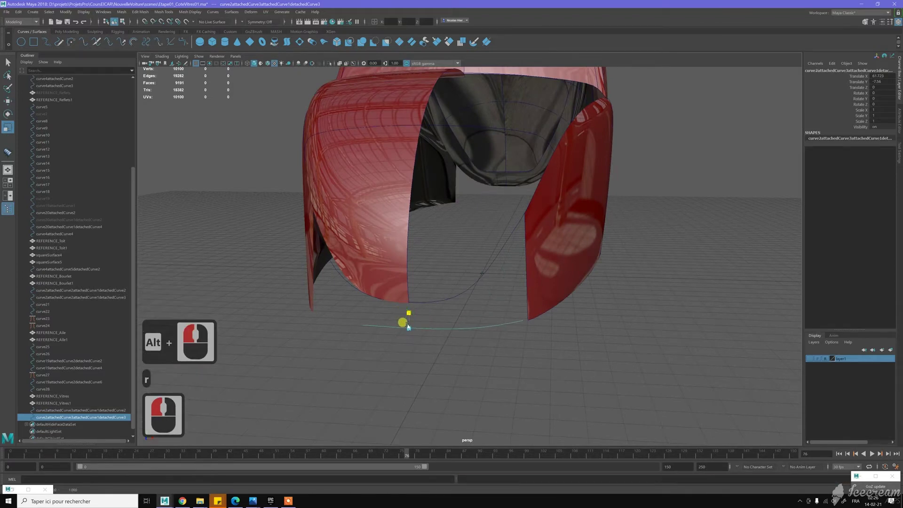
left_click(487, 287)
left_click(502, 274)
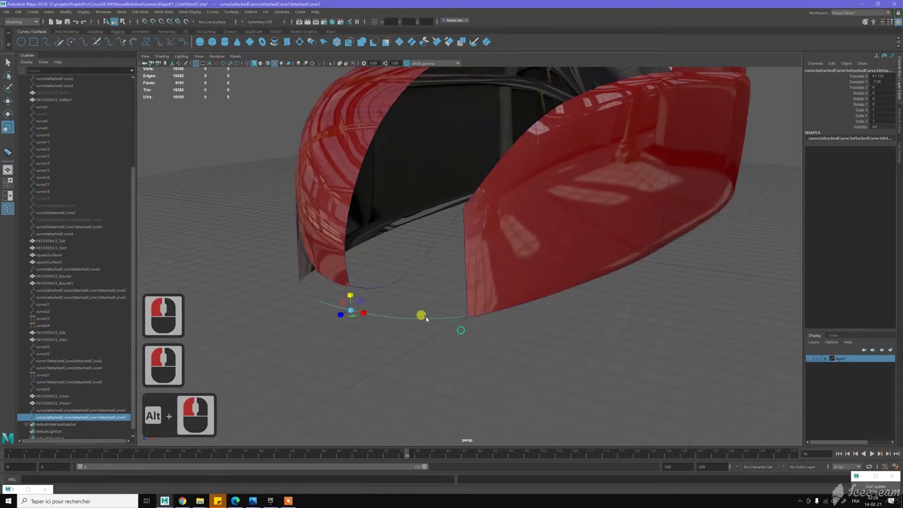
Pick a curve point at the next panel corner and split the curve there
middle_click(559, 383)
right_click(528, 305)
middle_click(412, 277)
right_click(411, 277)
right_click(421, 299)
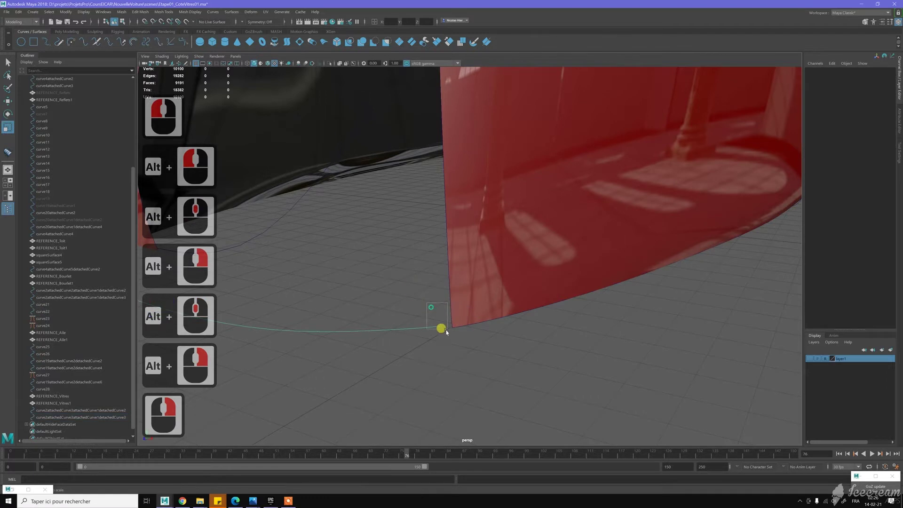
left_click(448, 332)
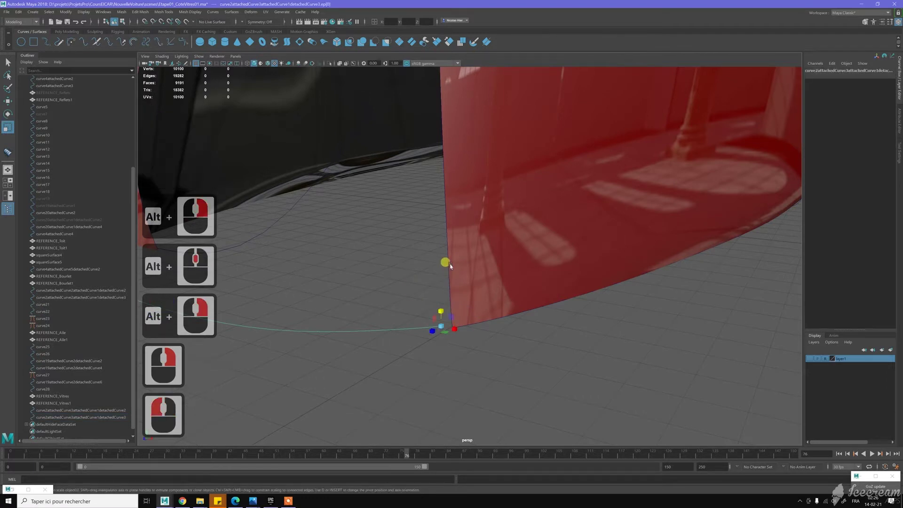
key("w")
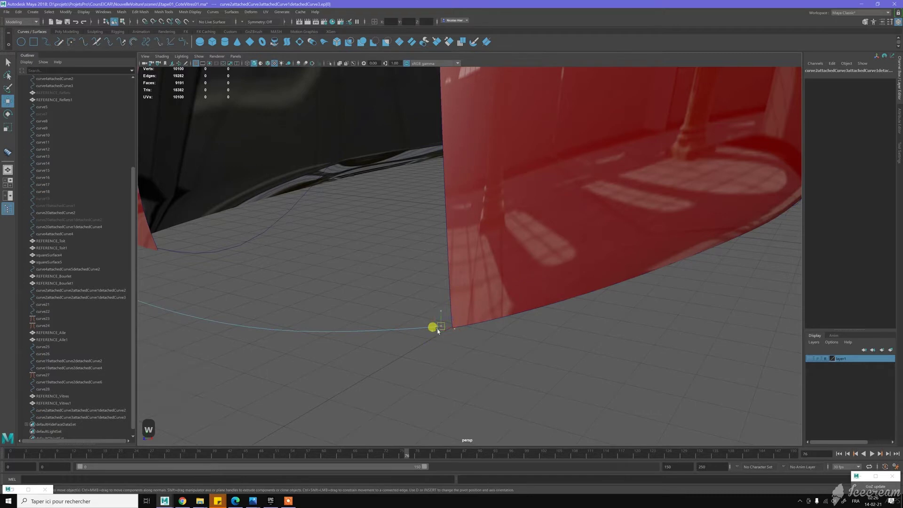
Drag the split segment's end along the curve into its new curved position with curve snapping
middle_click(444, 270)
key("c")
key("c")
key("c")
key("c")
key("c")
key("c")
middle_click(456, 300)
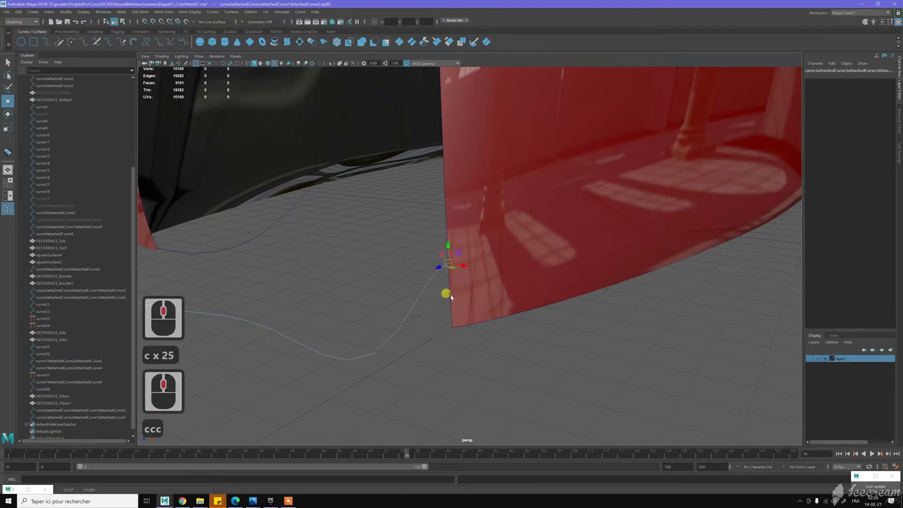
key("c")
key("c")
key("c")
key("c")
key("c")
middle_click(455, 312)
key("c")
key("c")
key("c")
key("c")
middle_click(455, 327)
key("c")
key("c")
key("c")
key("c")
key("c")
key("c")
key("c")
key("c")
middle_click(384, 299)
Pick a curve point at the panel tip and show the four-view layout
right_click(380, 281)
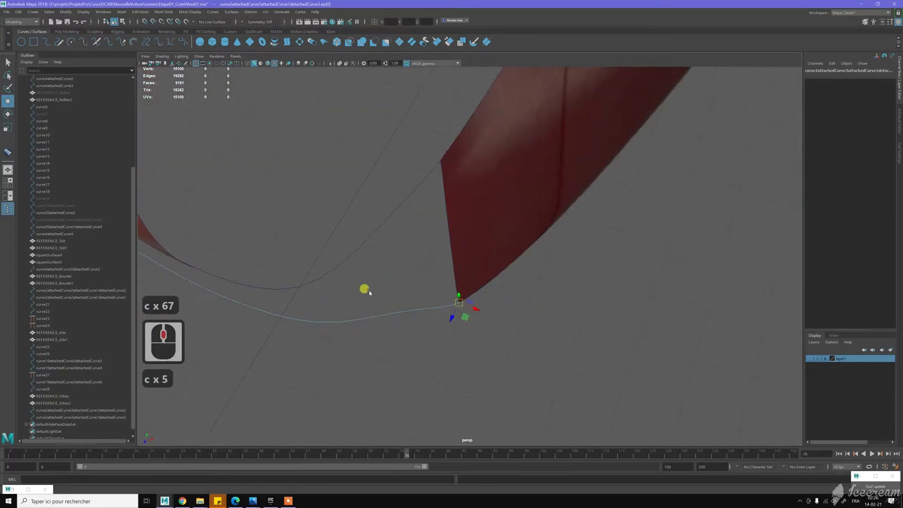
right_click(369, 292)
left_click(390, 285)
left_click(419, 317)
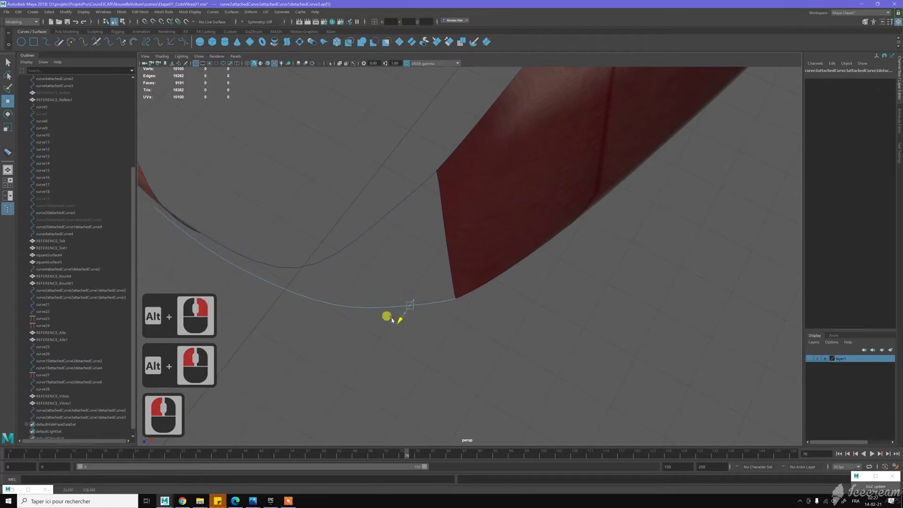
left_click(505, 301)
left_click(740, 339)
left_click(797, 359)
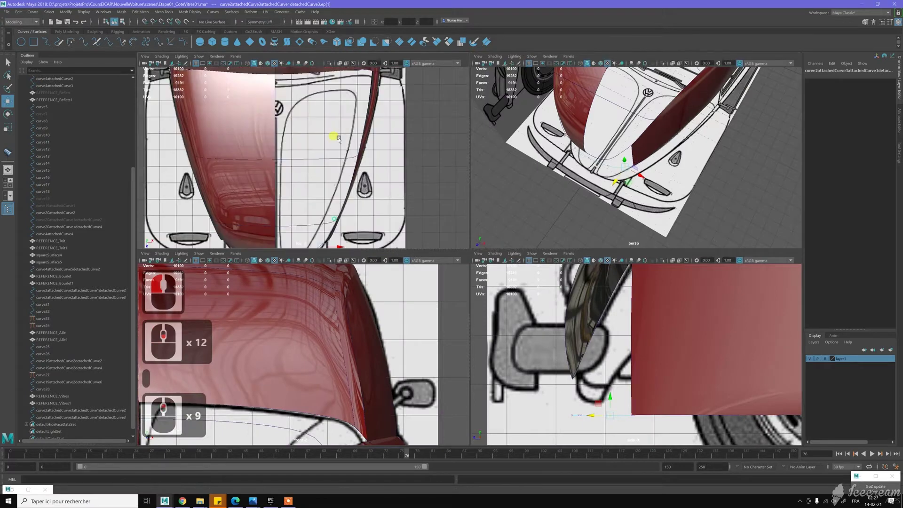
middle_click(358, 168)
middle_click(358, 169)
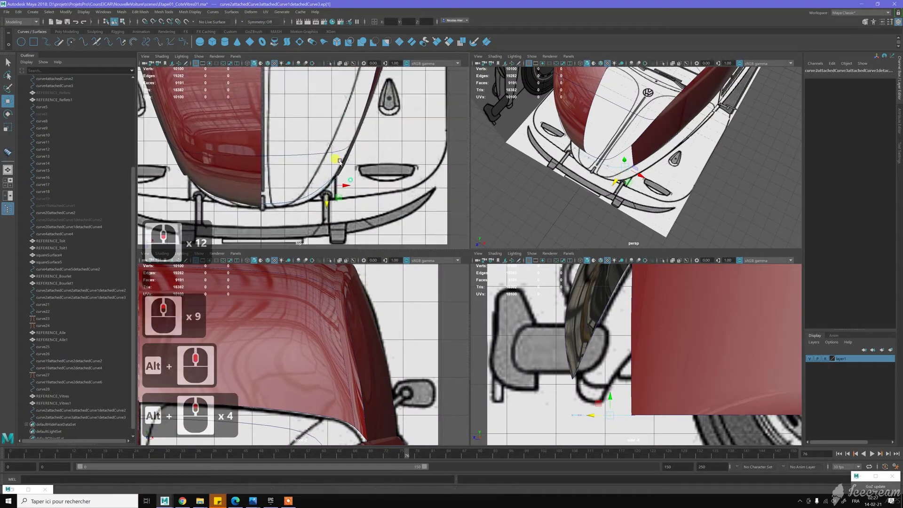
middle_click(343, 163)
middle_click(343, 163)
middle_click(343, 163)
middle_click(343, 144)
middle_click(343, 144)
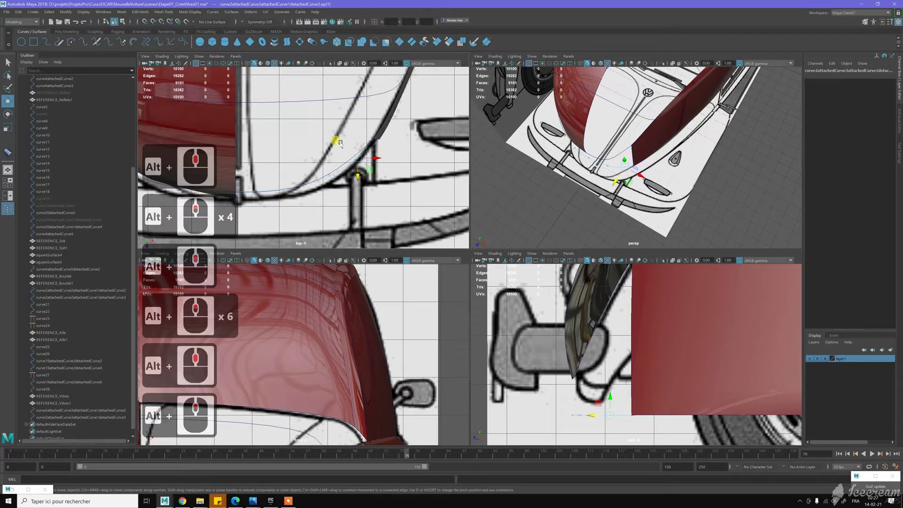
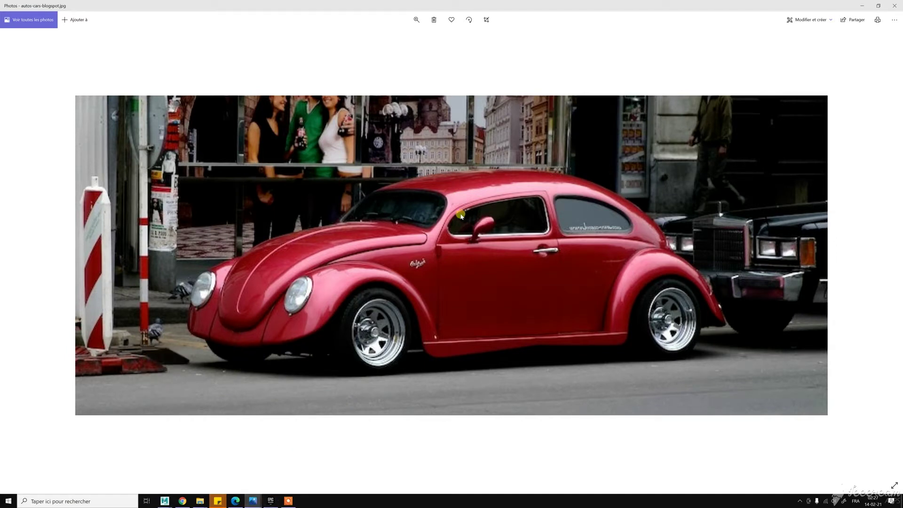
left_click(464, 229)
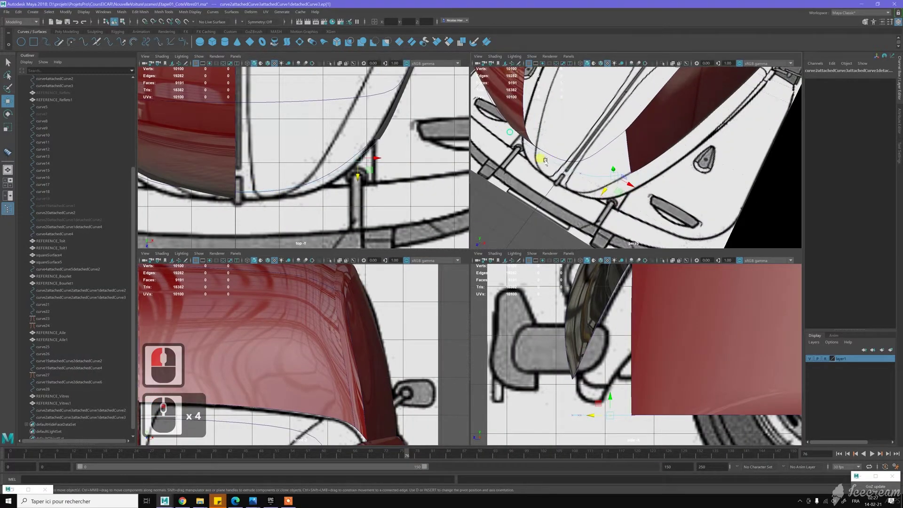
Pick points on the lower front curve and detach it along the front apron outline
left_click(586, 188)
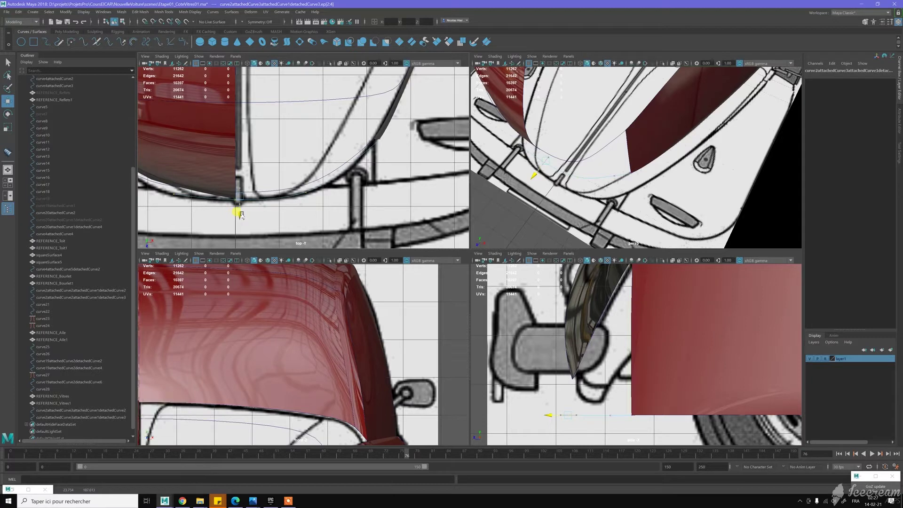
left_click(266, 211)
left_click(326, 195)
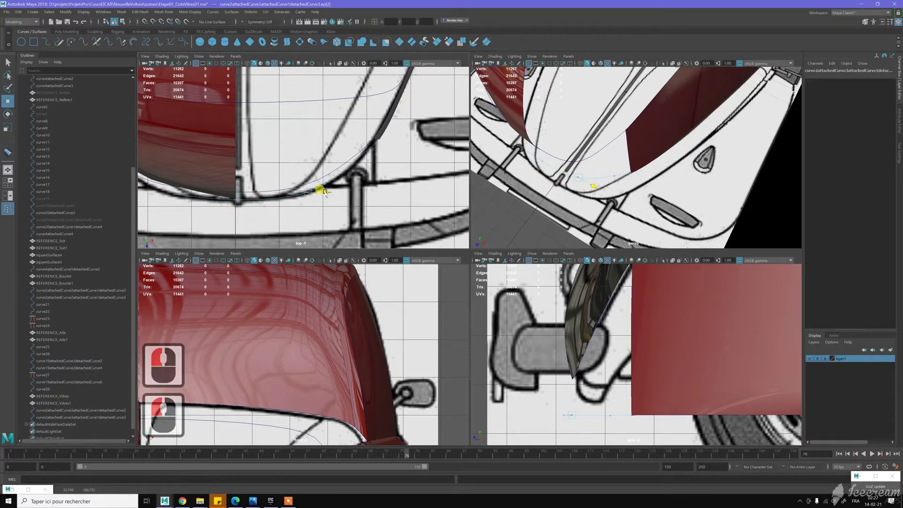
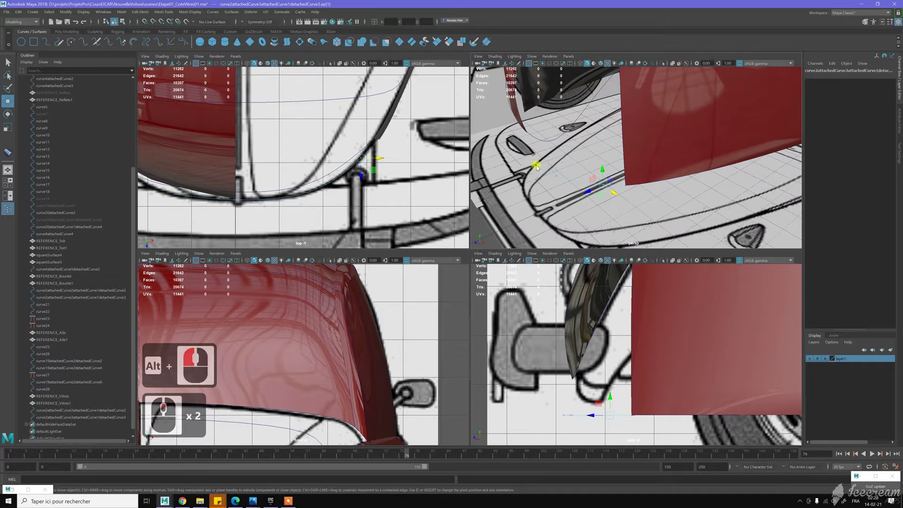
right_click(551, 159)
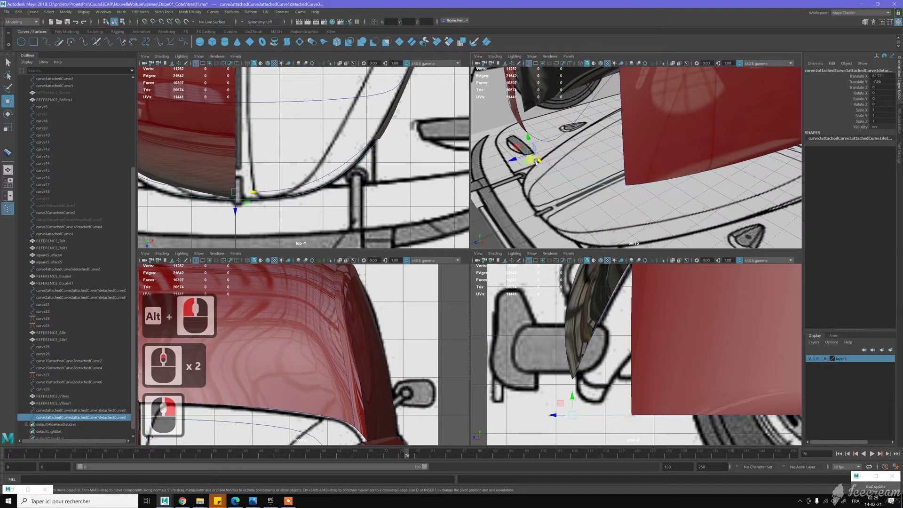
left_click(539, 258)
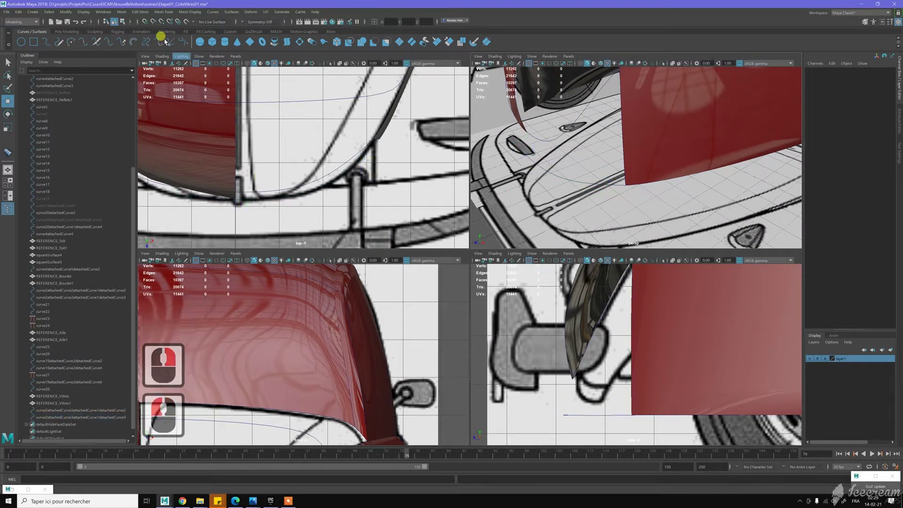
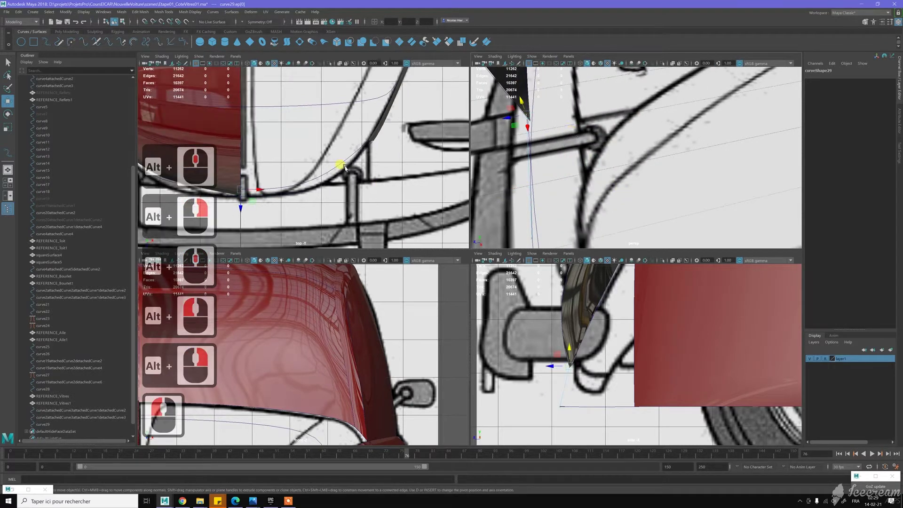
Nudge the selected front curve point along the headlamp sketch line with curve snap (C) held
middle_click(379, 175)
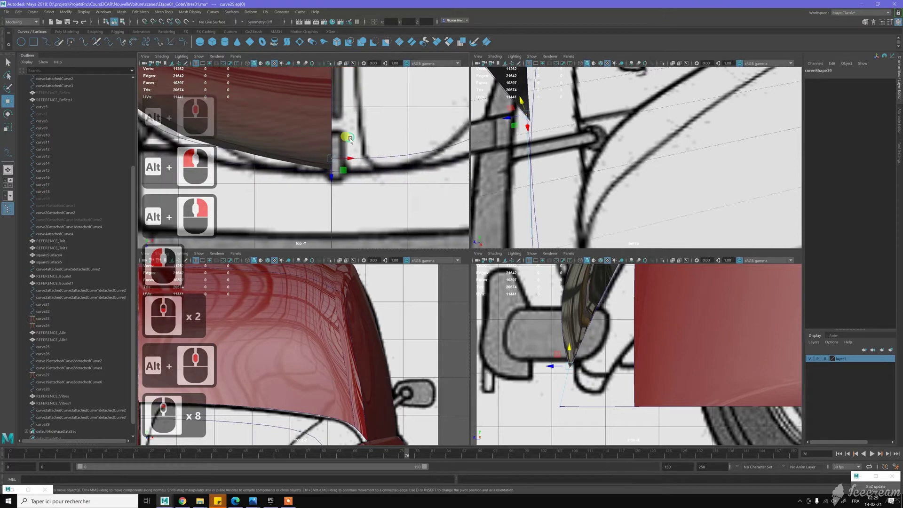
middle_click(327, 142)
key("c")
key("c")
key("c")
key("c")
key("c")
key("c")
middle_click(369, 181)
middle_click(364, 184)
key("c")
key("c")
key("c")
key("c")
key("c")
key("c")
key("c")
key("c")
key("c")
middle_click(385, 183)
key("c")
key("c")
key("c")
key("c")
key("c")
key("c")
key("c")
key("c")
key("c")
middle_click(386, 180)
key("c")
key("c")
key("c")
key("c")
key("c")
key("c")
key("c")
key("c")
key("c")
key("c")
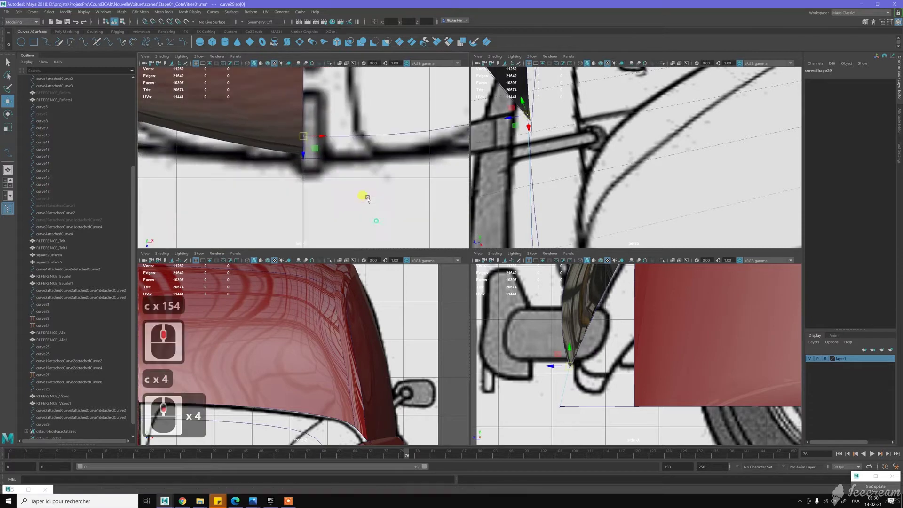
Select the next front curve points toward the hood, checking them in the perspective view
middle_click(315, 164)
middle_click(314, 163)
middle_click(315, 163)
middle_click(292, 163)
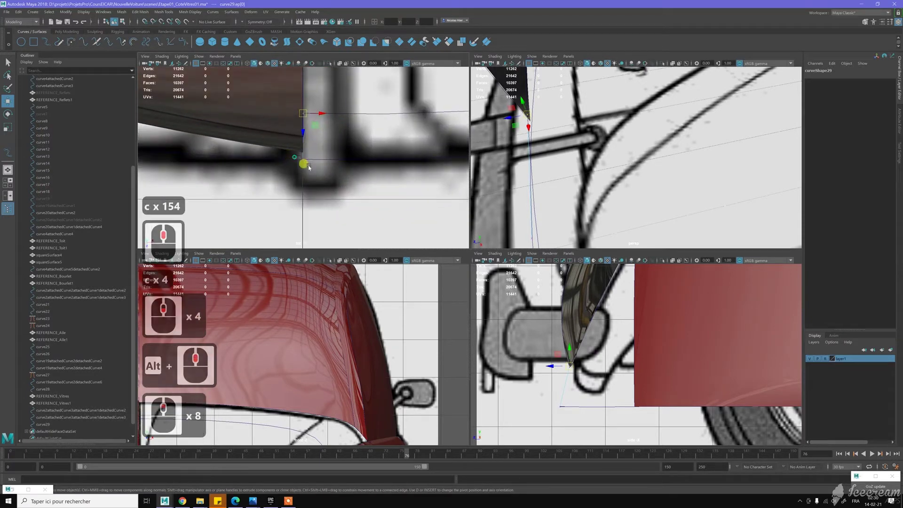
left_click(310, 167)
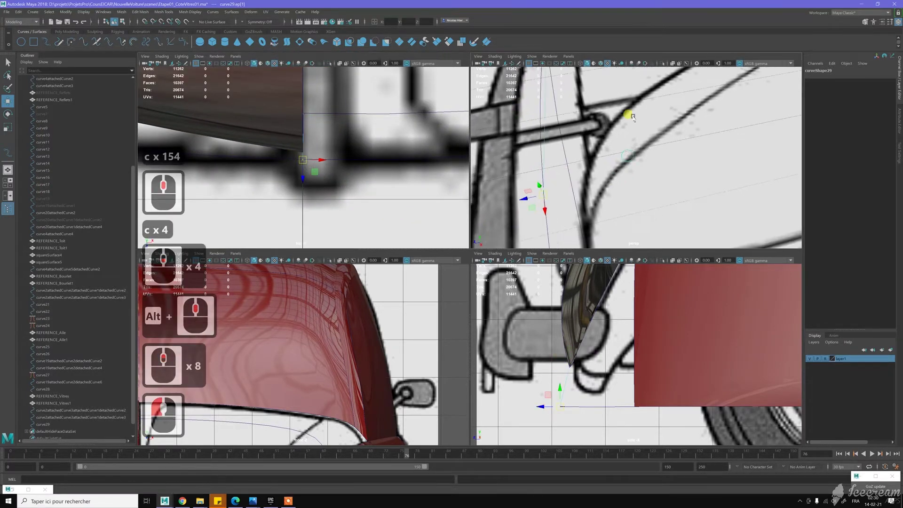
middle_click(606, 136)
middle_click(622, 139)
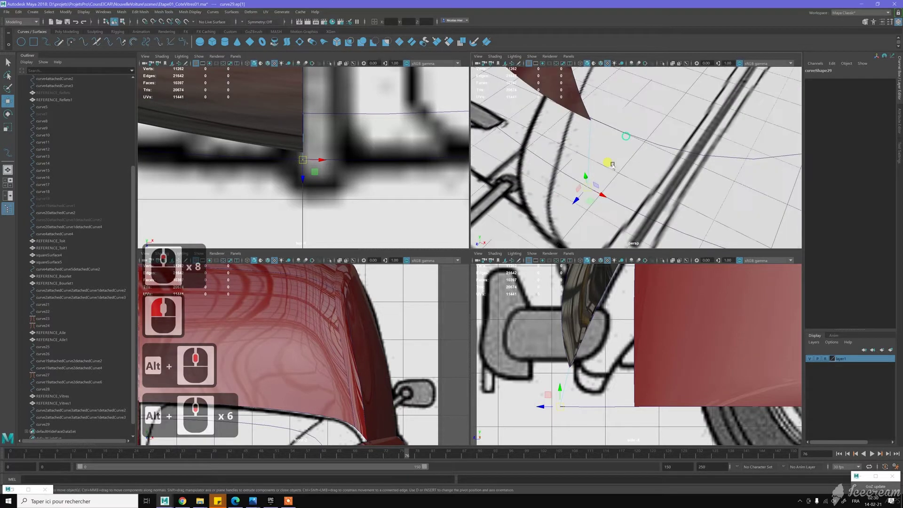
left_click(604, 158)
middle_click(626, 202)
left_click(584, 199)
Snap the curve's end point onto the lower reference outline with curve snap held
key("c")
right_click(572, 204)
key("c")
key("c")
key("c")
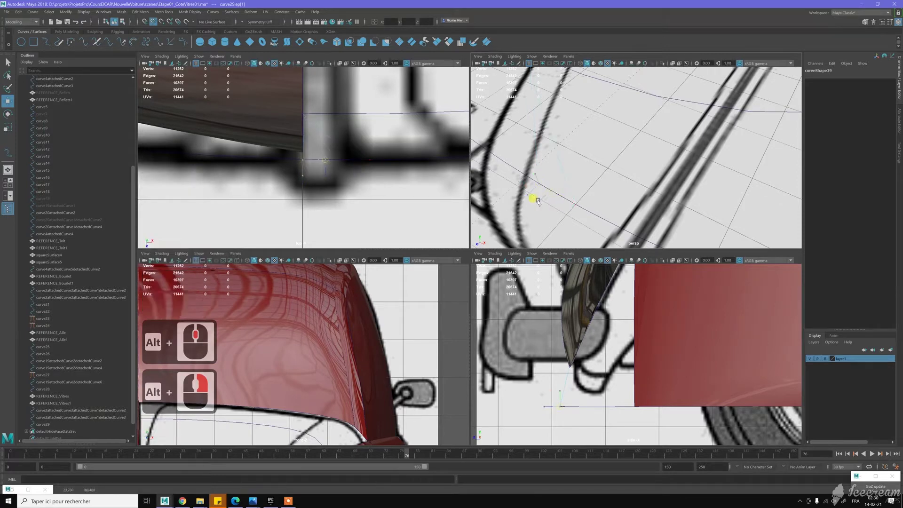
key("c")
key("c")
key("c")
key("c")
middle_click(535, 201)
middle_click(573, 138)
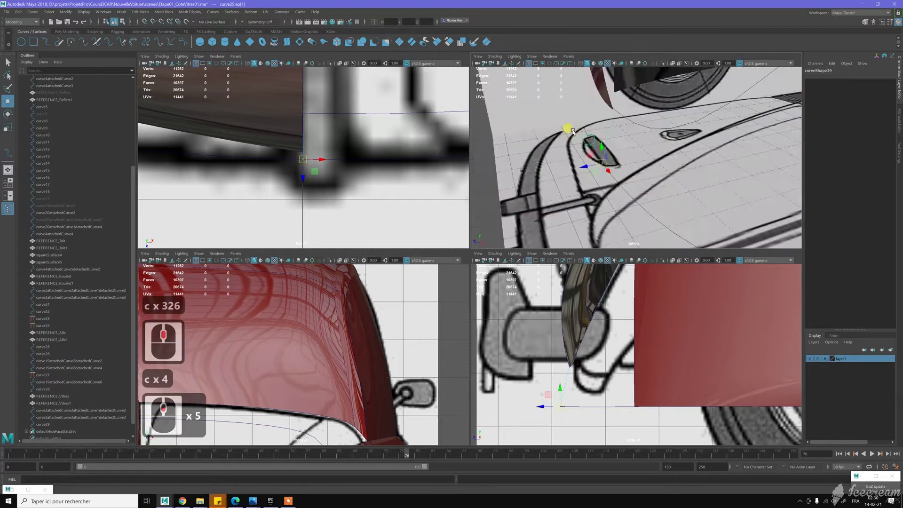
Switch curve29 to control-vertex editing and pick its vertex by the headlamp
left_click(590, 162)
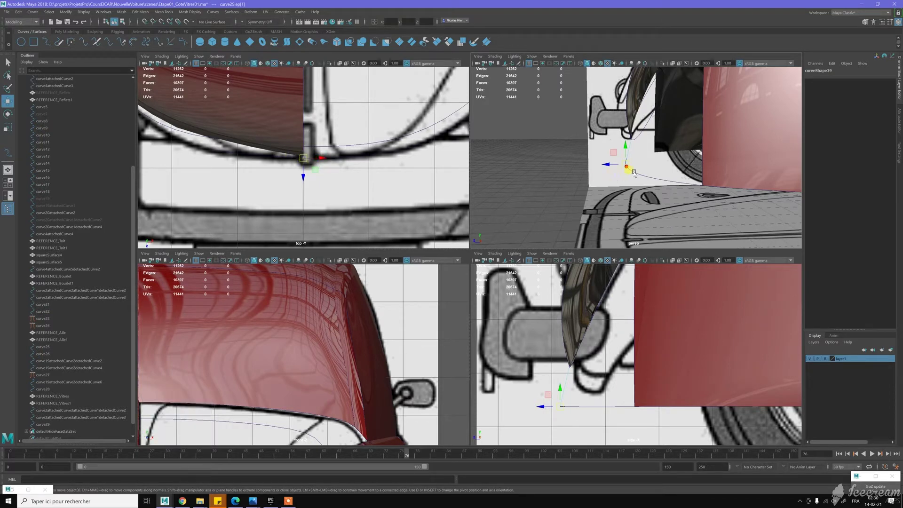
left_click(634, 169)
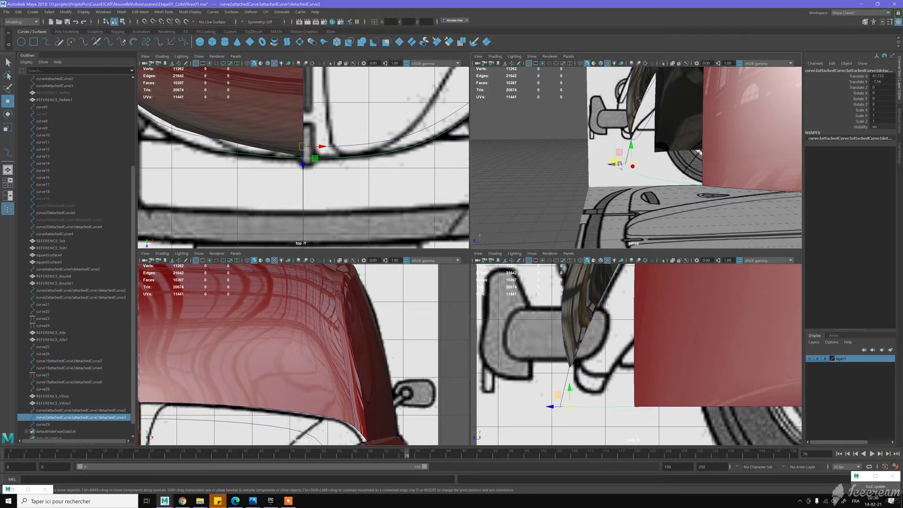
left_click(628, 155)
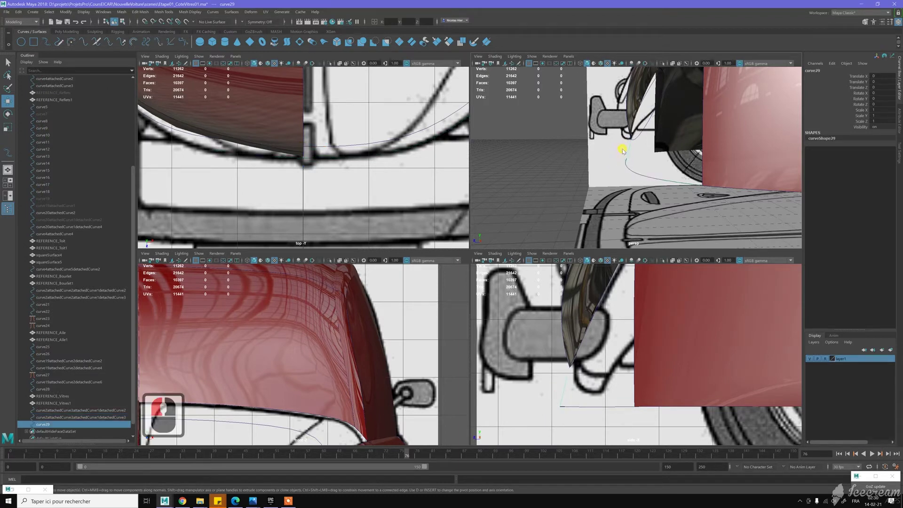
right_click(608, 153)
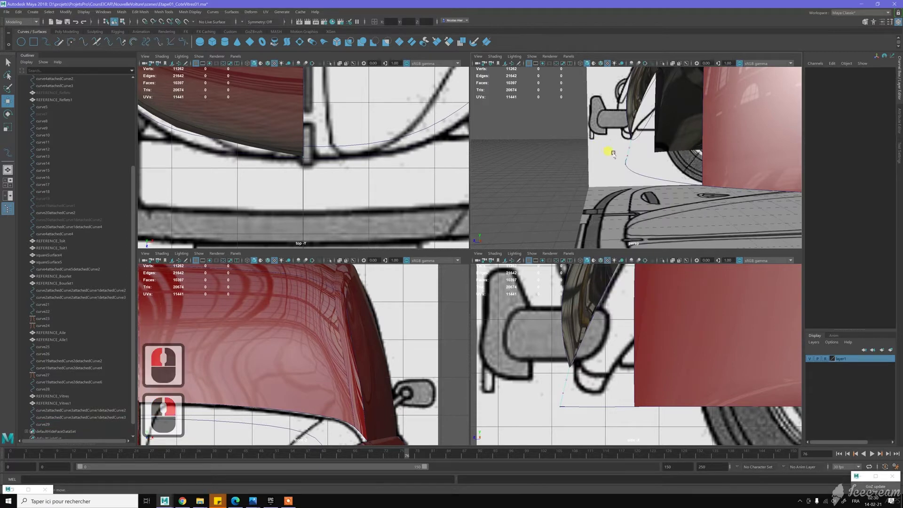
left_click(636, 158)
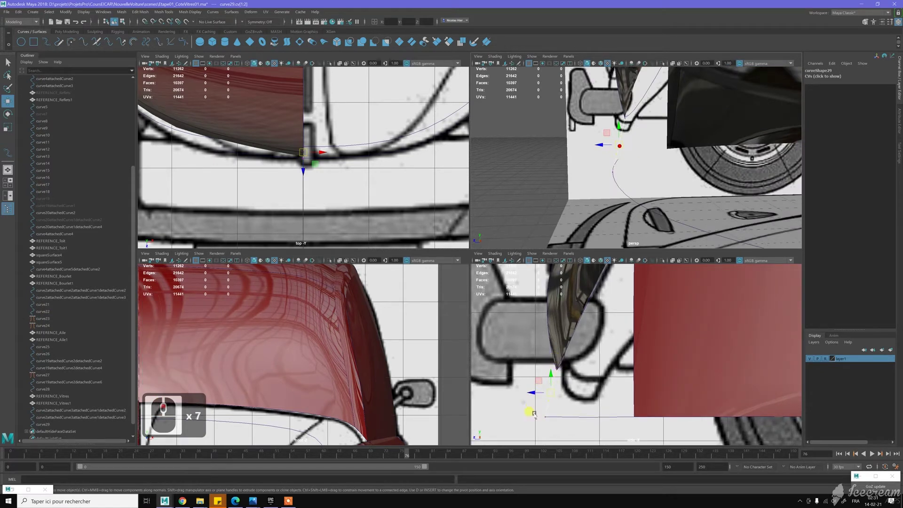
Reposition curve29's lower control vertices so they bend along the wheel-arch sketch
left_click(550, 424)
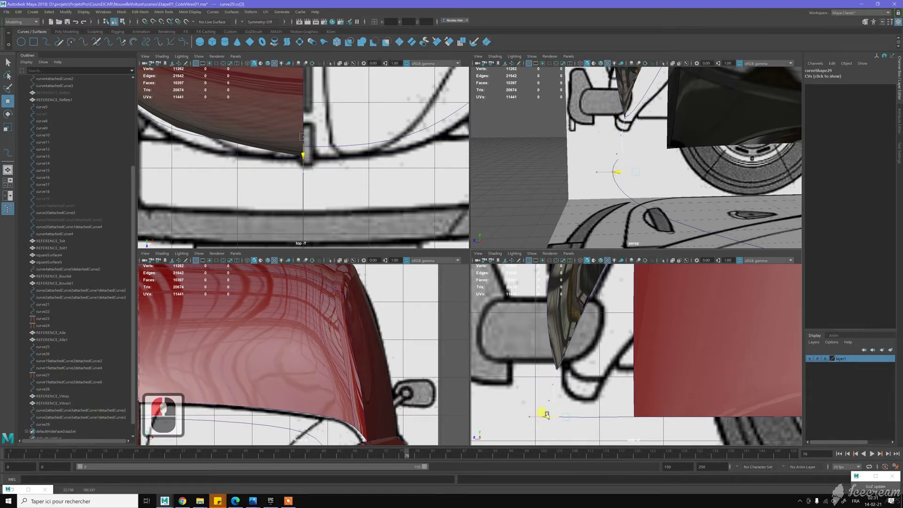
left_click(544, 405)
left_click(550, 390)
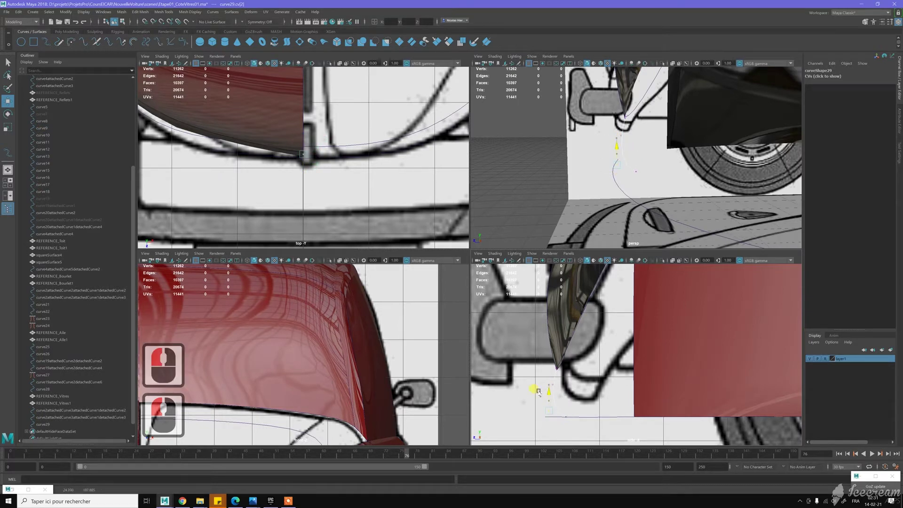
left_click(547, 402)
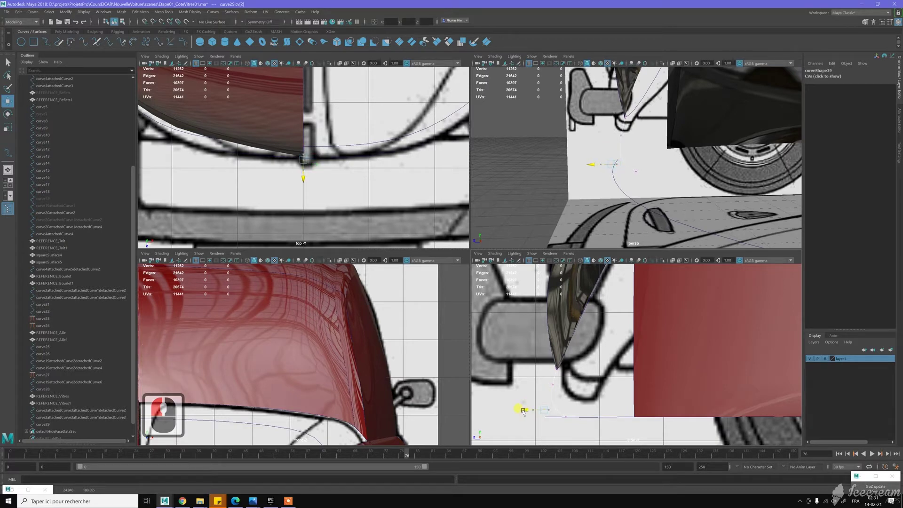
left_click(554, 379)
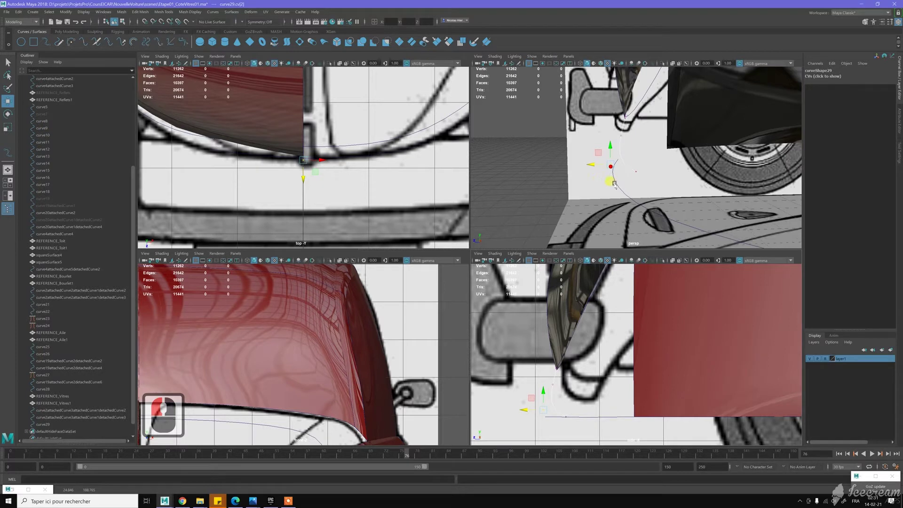
Adjust the attached body curve's end control vertices near the wheel arch
left_click(619, 185)
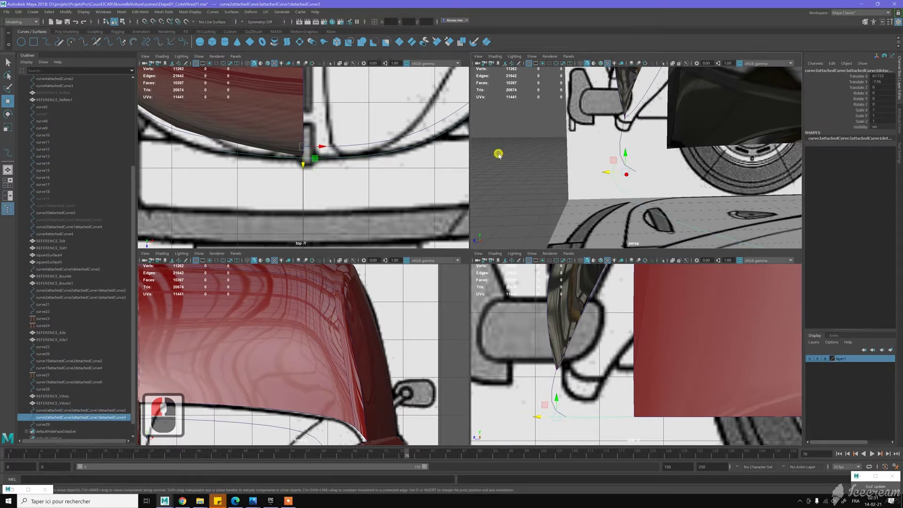
left_click(586, 174)
right_click(586, 174)
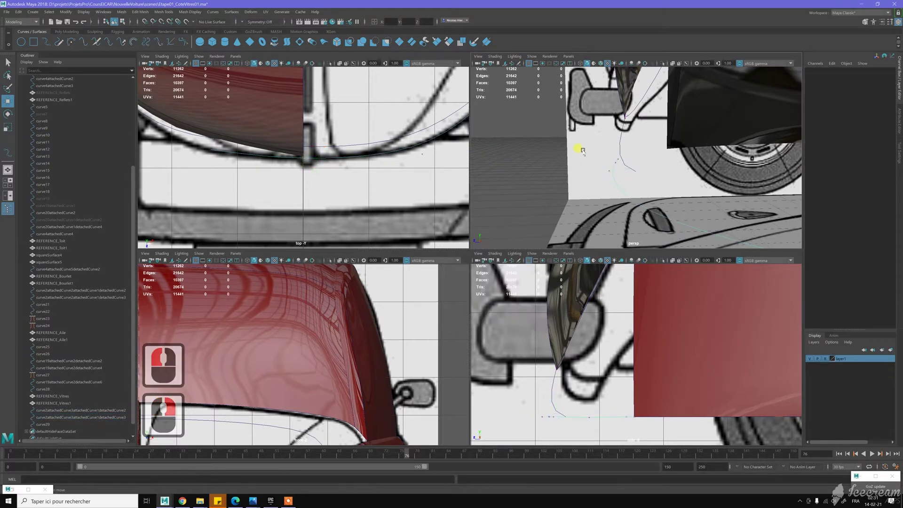
left_click(640, 217)
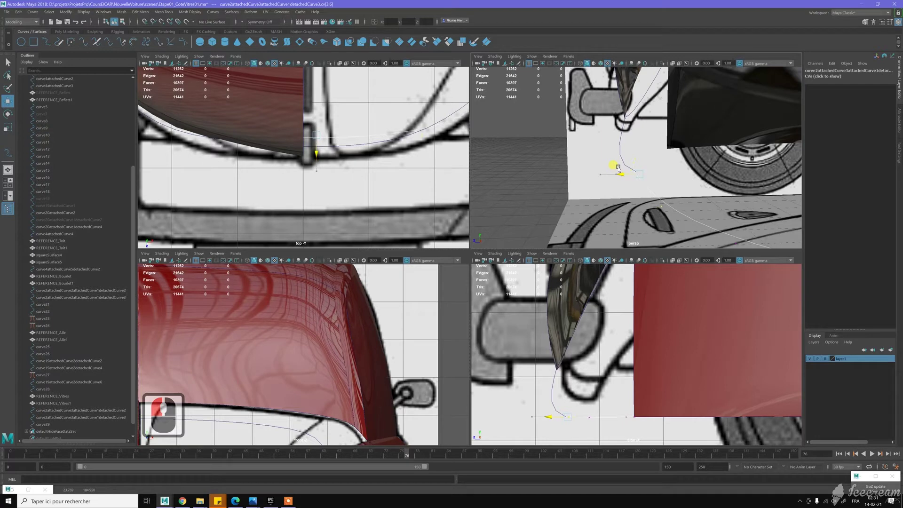
left_click(694, 179)
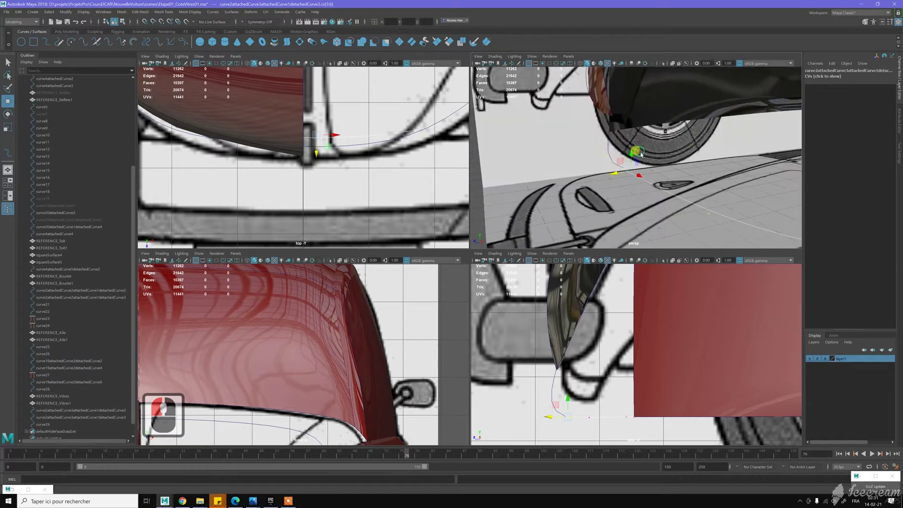
left_click(732, 250)
middle_click(607, 148)
left_click(604, 144)
right_click(609, 141)
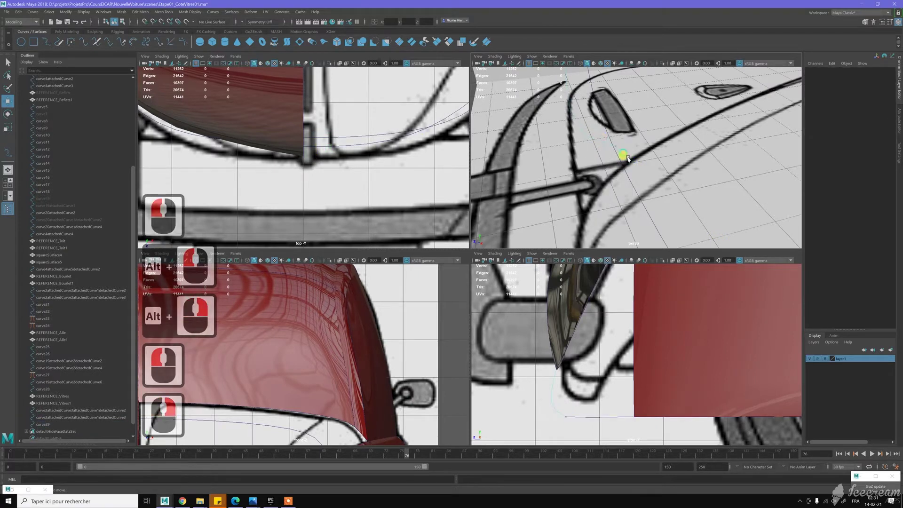
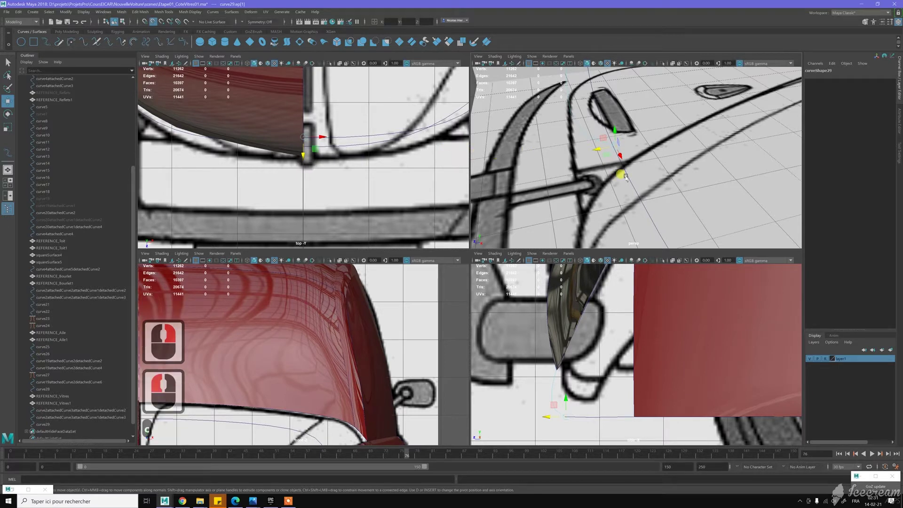
Curve-snap curve29's end edit point onto the neighbouring hood curve so the outlines meet
key("c")
key("c")
key("c")
key("c")
key("c")
middle_click(609, 163)
key("c")
middle_click(626, 176)
key("c")
key("c")
key("c")
key("c")
key("c")
key("c")
key("c")
key("c")
key("c")
key("c")
key("c")
type("c")
middle_click(635, 136)
type("ccw")
middle_click(631, 168)
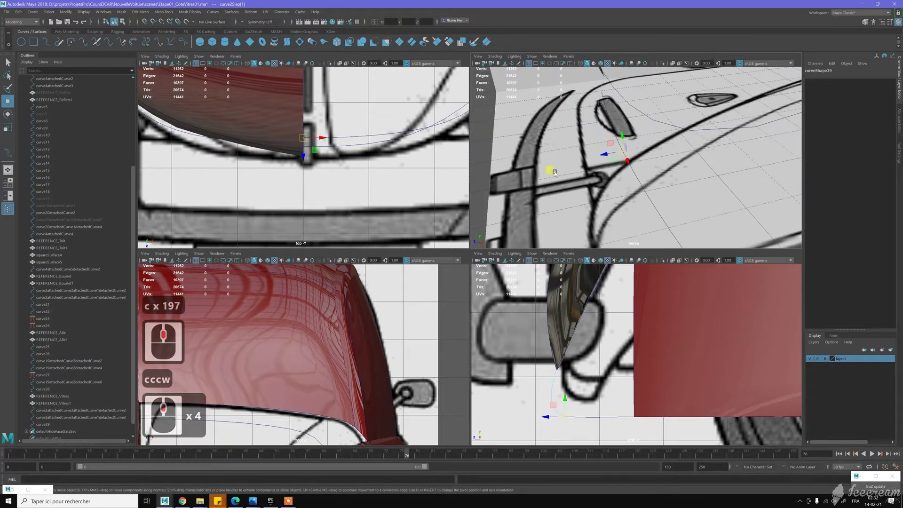
Select the edit point near the hood line and orbit to inspect the car's front
left_click(656, 198)
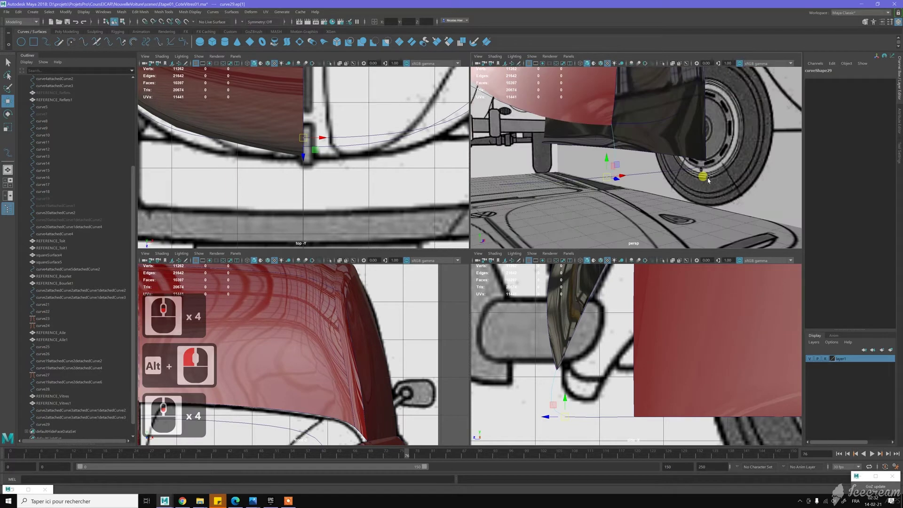
middle_click(676, 179)
left_click(688, 168)
middle_click(693, 168)
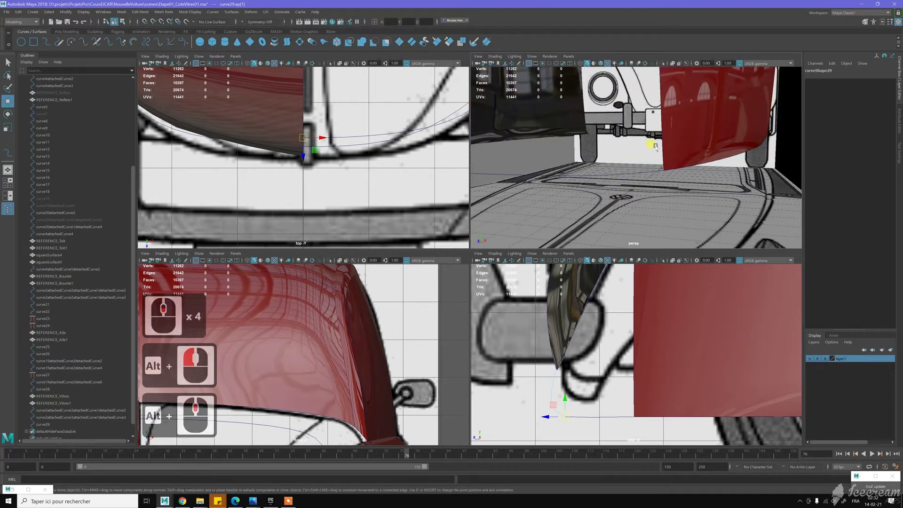
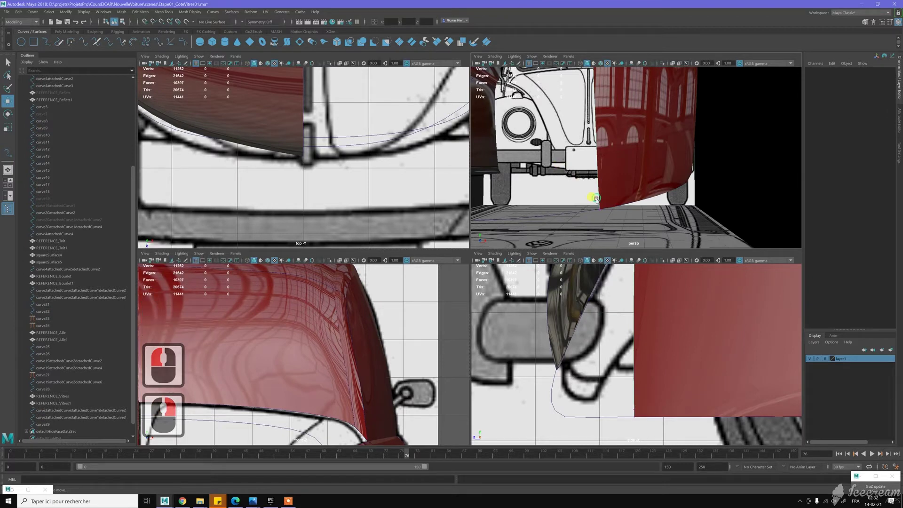
Move curve22's control vertices to reshape the red side panel's front edge
left_click(641, 182)
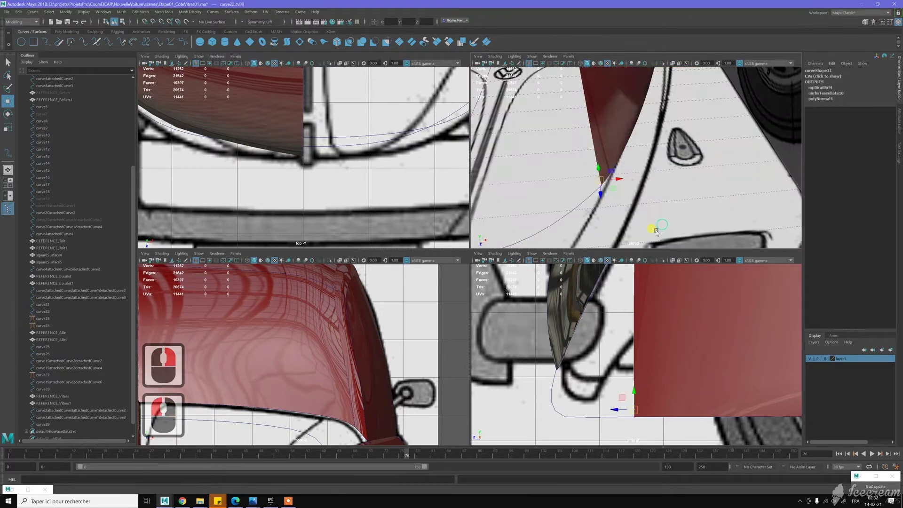
left_click(658, 233)
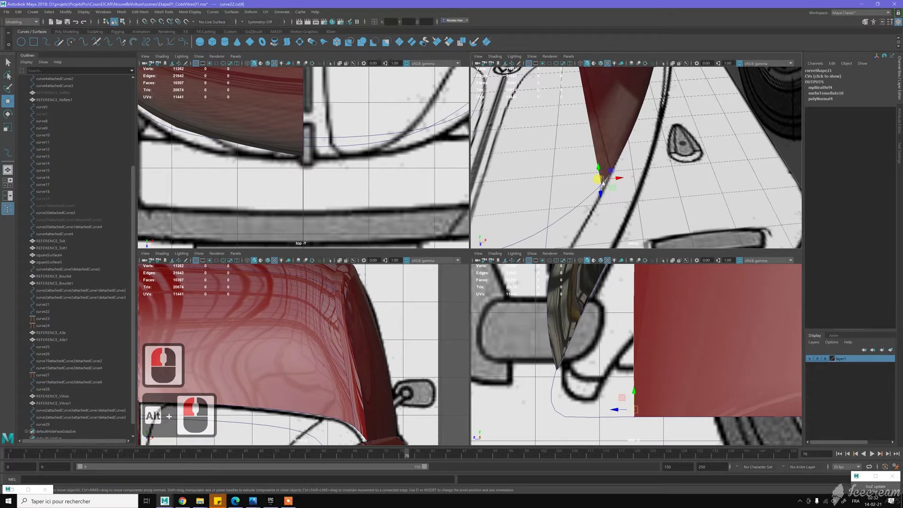
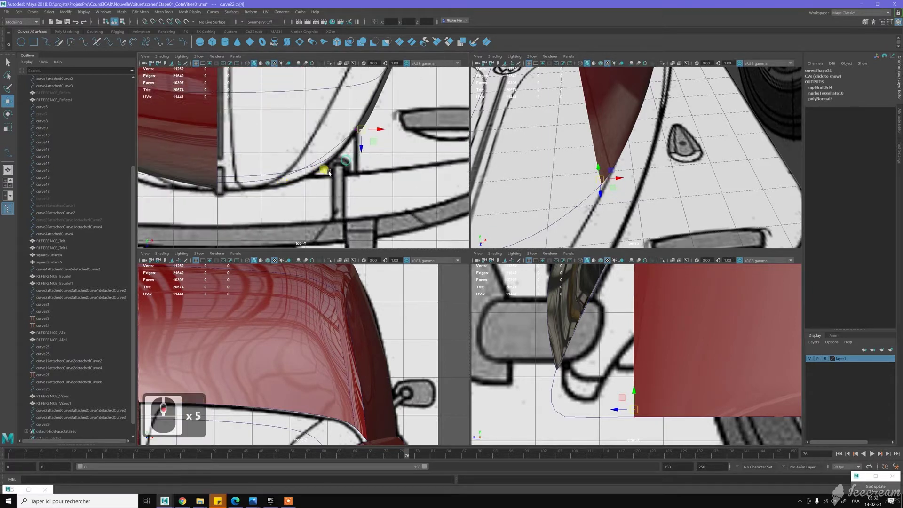
middle_click(399, 143)
middle_click(398, 143)
middle_click(408, 141)
middle_click(355, 158)
middle_click(356, 157)
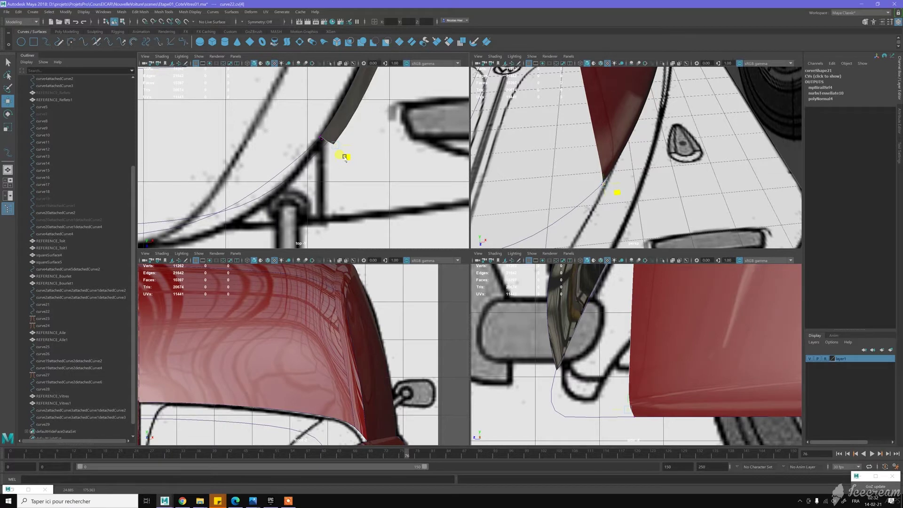
left_click(347, 159)
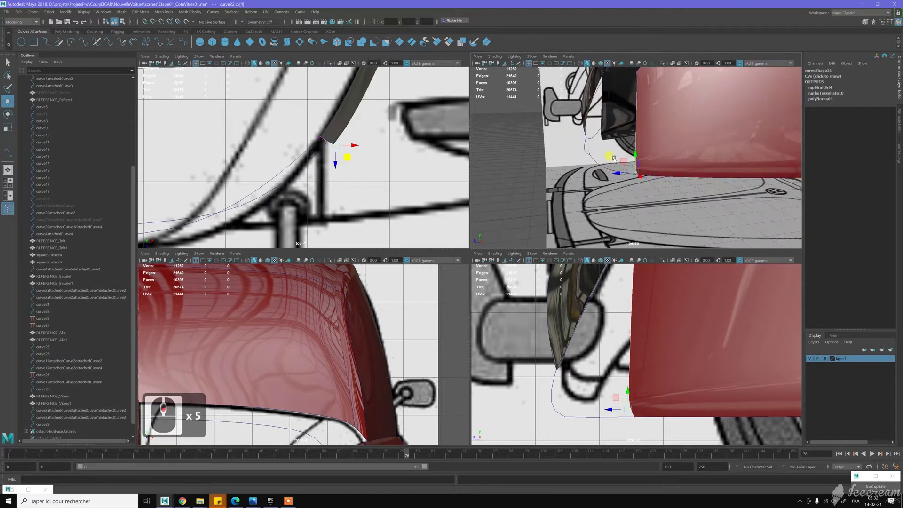
Adjust the curve end at the red panel's lower corner, undoing a misplaced move
left_click(674, 178)
middle_click(633, 132)
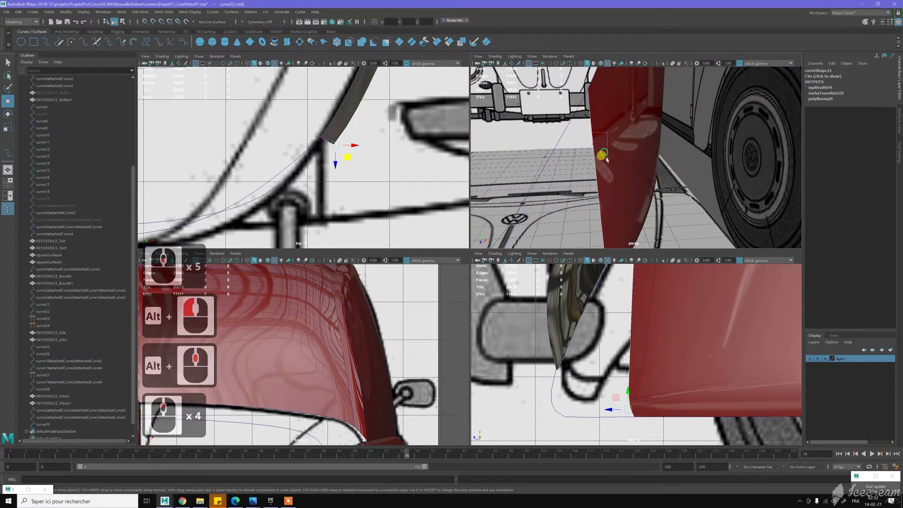
left_click(609, 158)
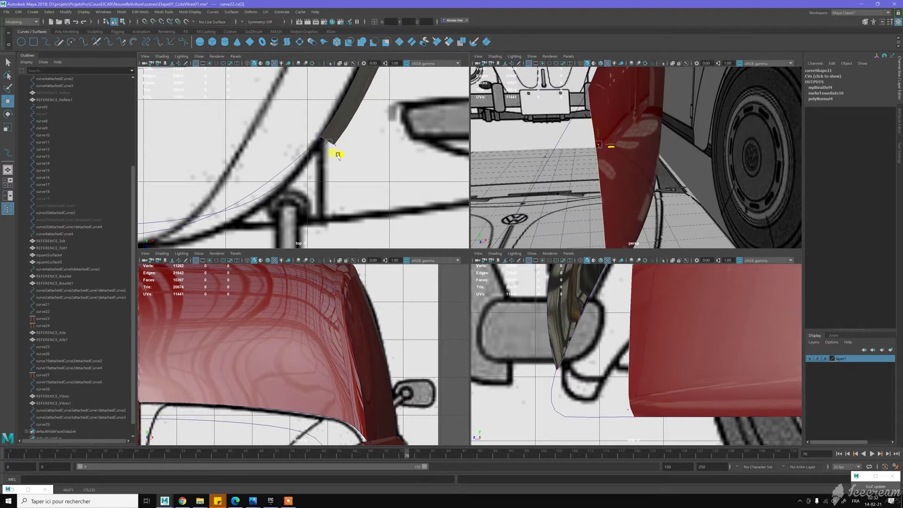
left_click(346, 148)
key("z")
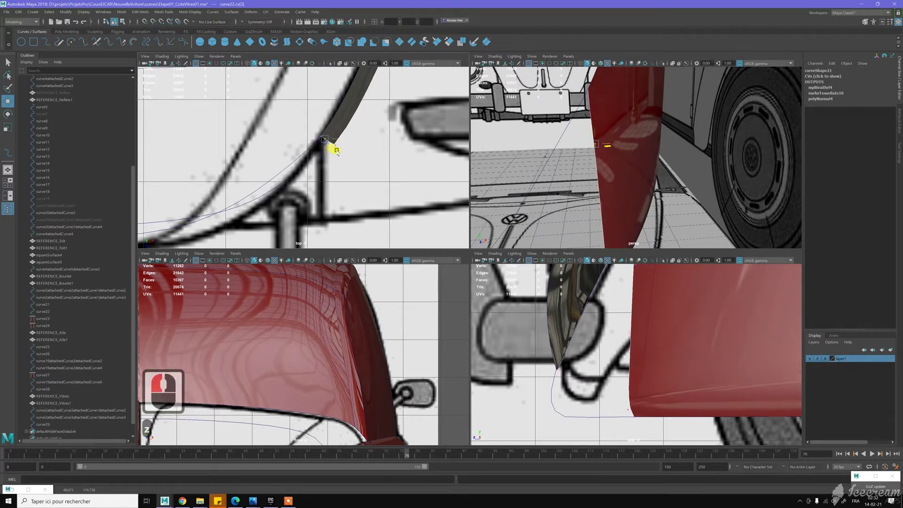
Pull the curve point in the perspective view in toward the red panel's edge
left_click(606, 164)
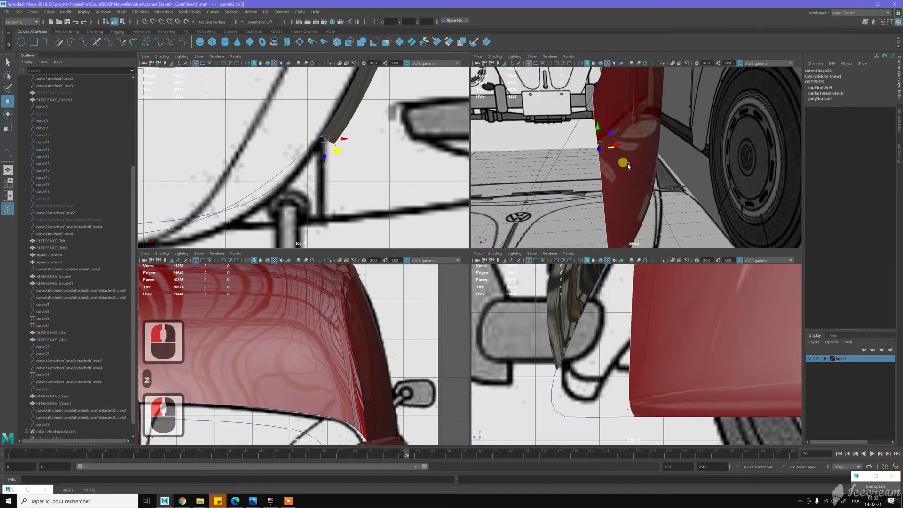
middle_click(590, 160)
middle_click(593, 169)
left_click(603, 131)
middle_click(596, 128)
middle_click(593, 126)
left_click(589, 122)
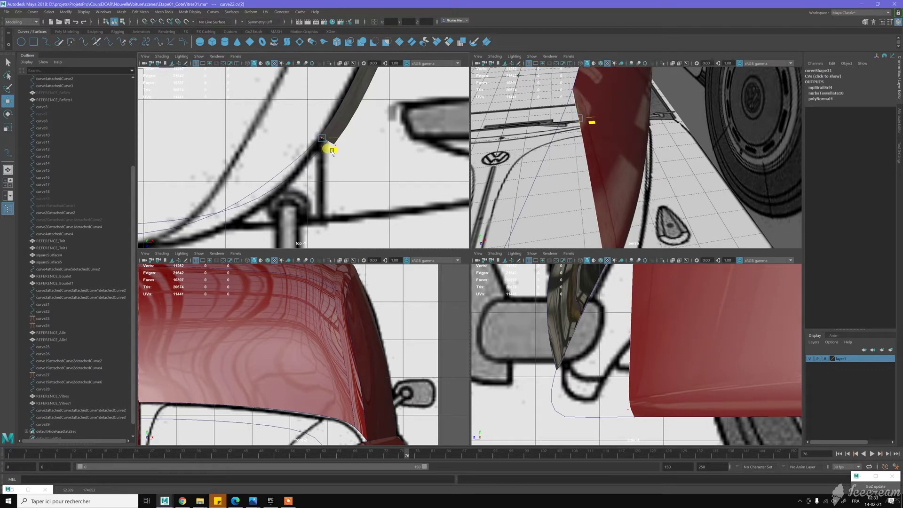
Place the curve points near the wheel onto the red panel's corners
left_click(613, 171)
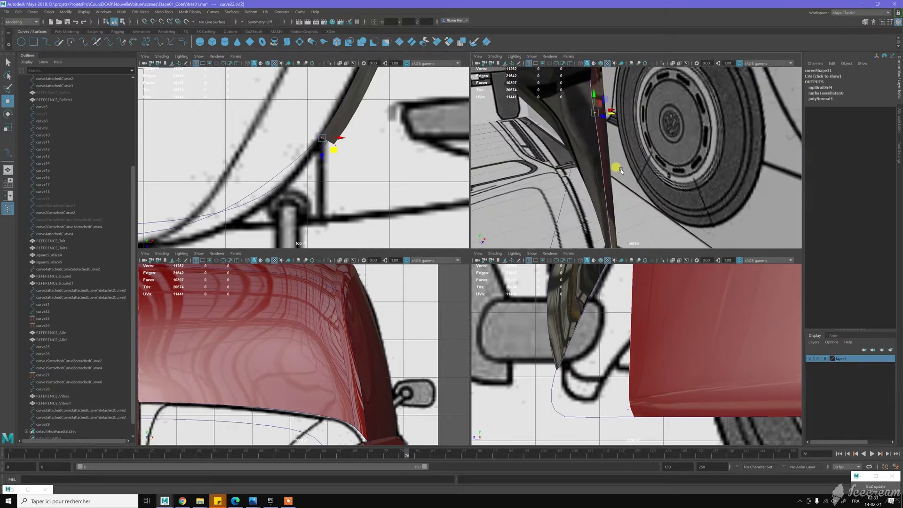
left_click(589, 109)
left_click(578, 109)
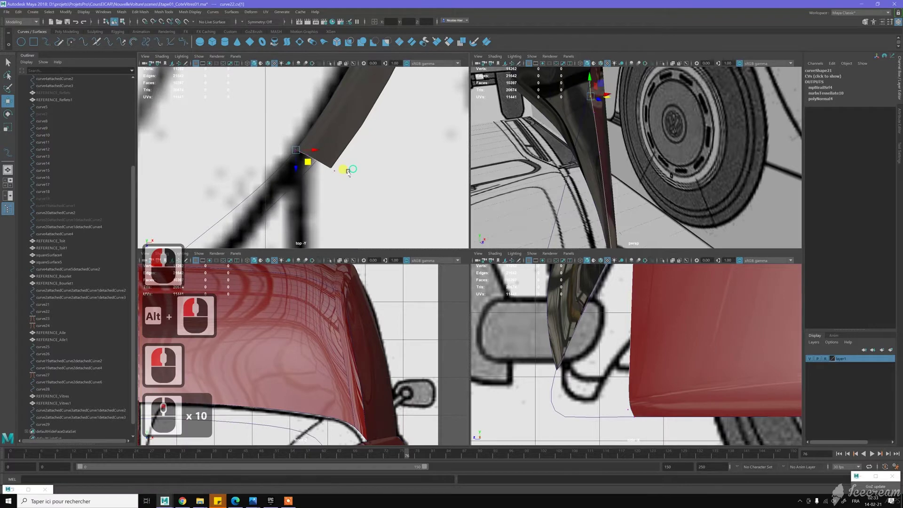
middle_click(347, 167)
middle_click(346, 166)
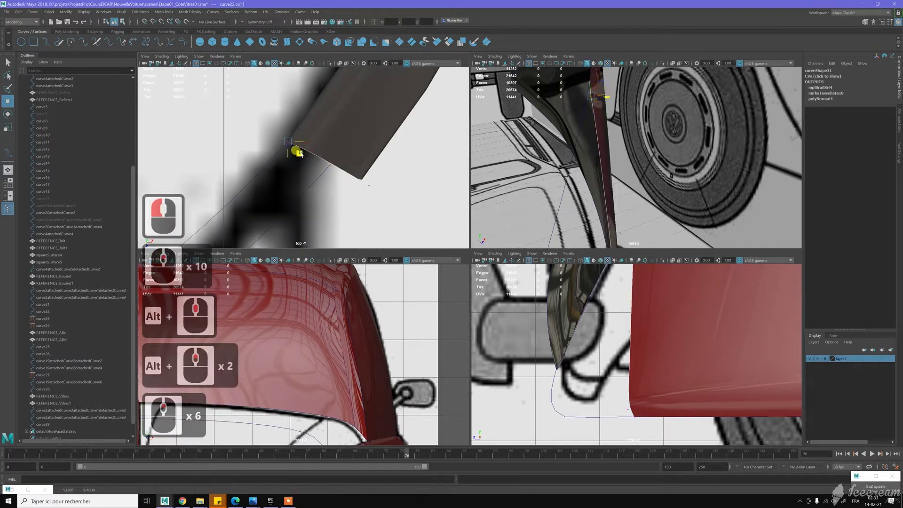
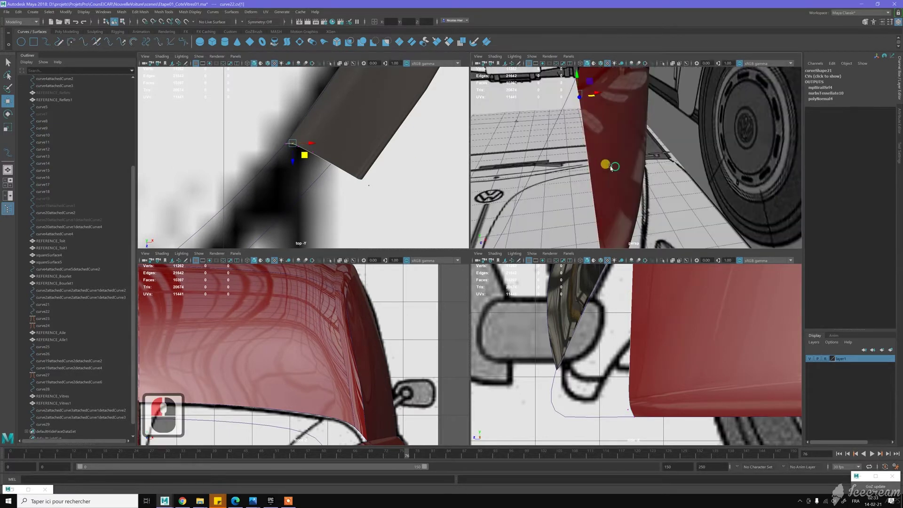
left_click(581, 161)
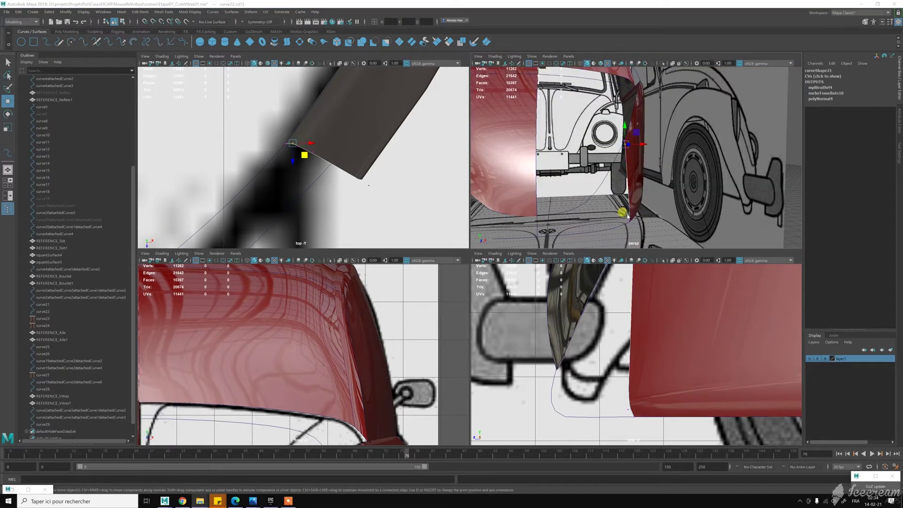
left_click(525, 205)
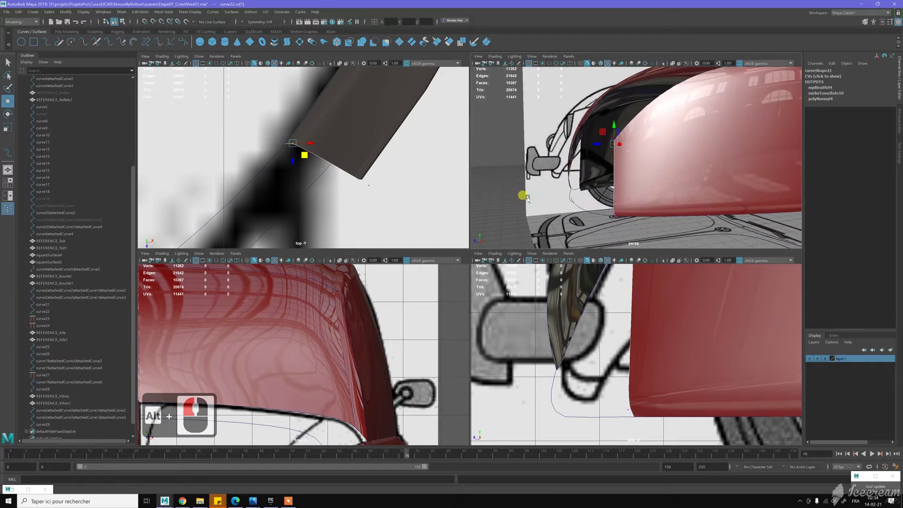
left_click(535, 198)
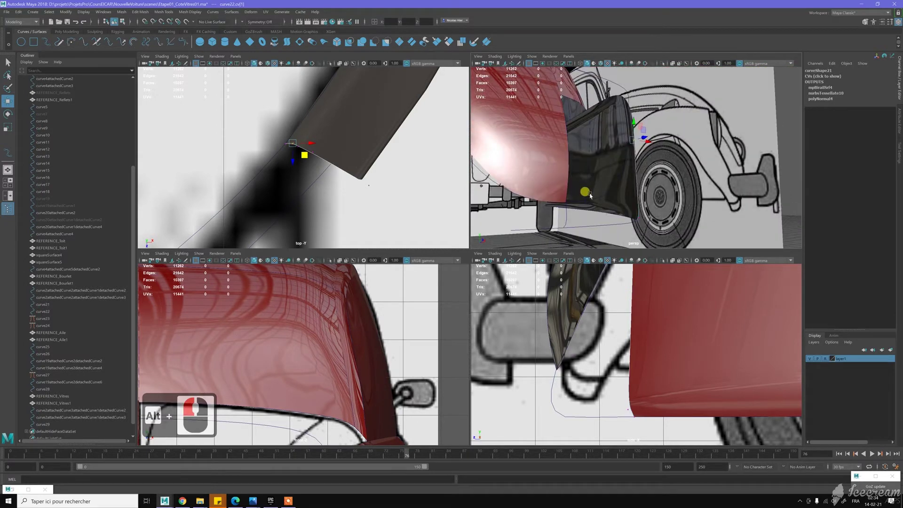
left_click(635, 216)
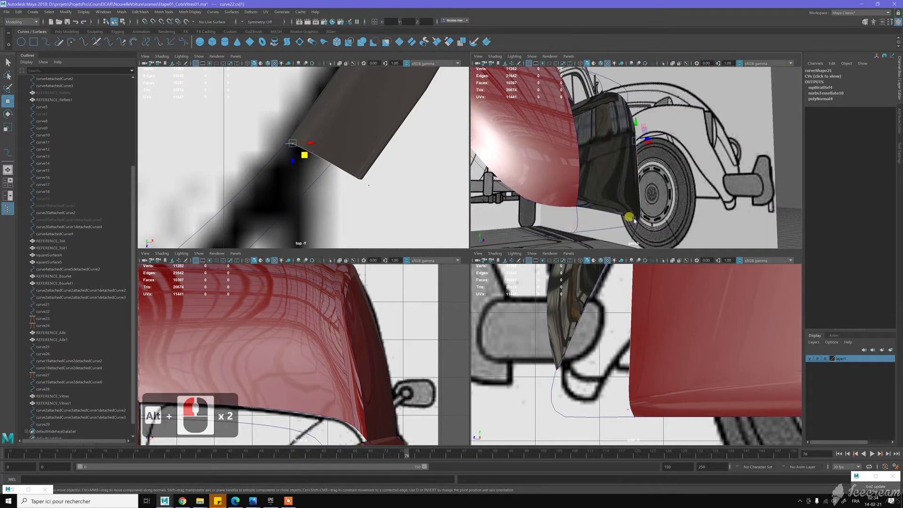
left_click(605, 182)
middle_click(590, 187)
left_click(615, 190)
left_click(660, 164)
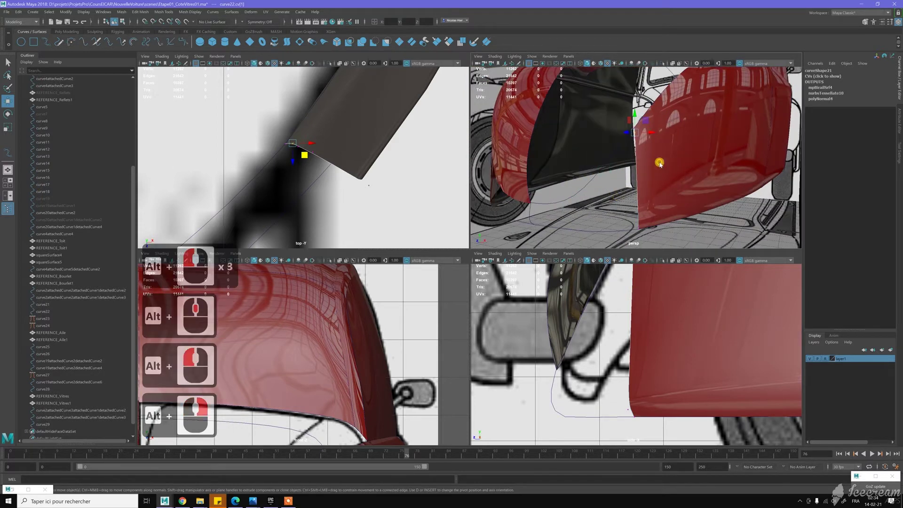
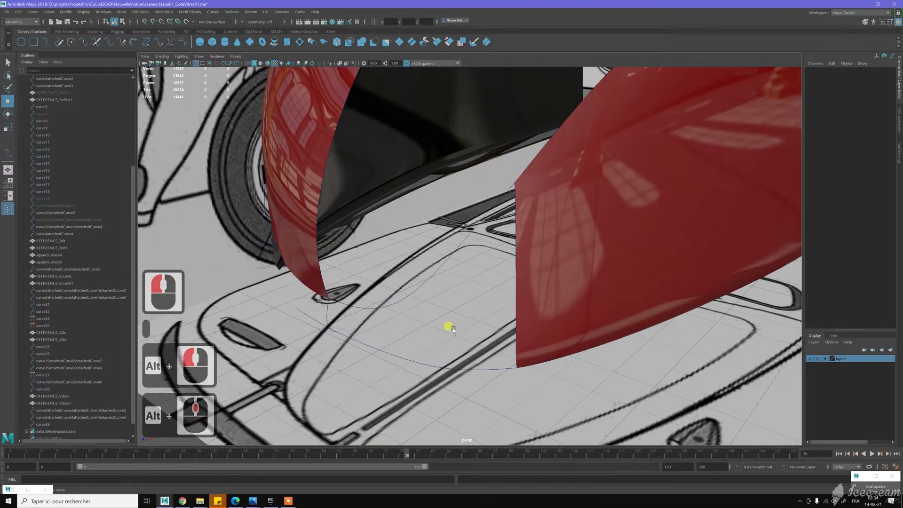
Select the gap's bordering curves in order (curve22, attached body curve, curve29) for the Square surface
left_click(516, 293)
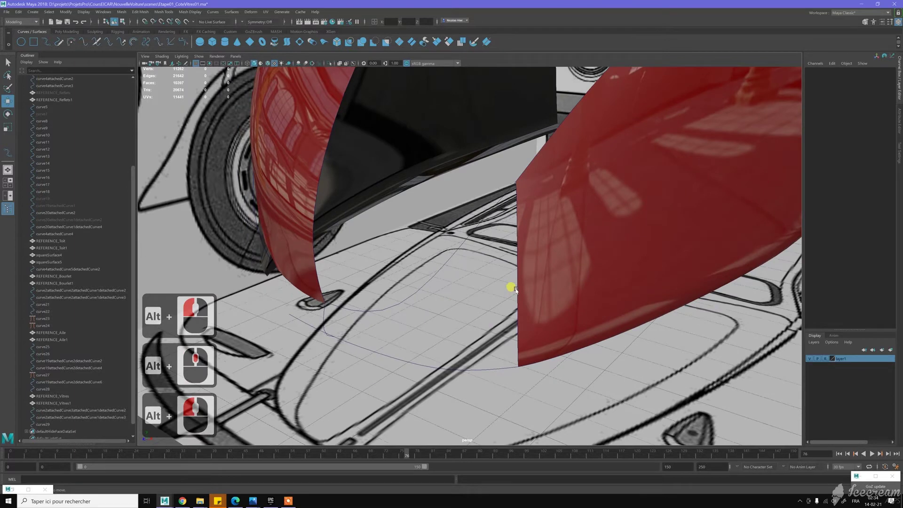
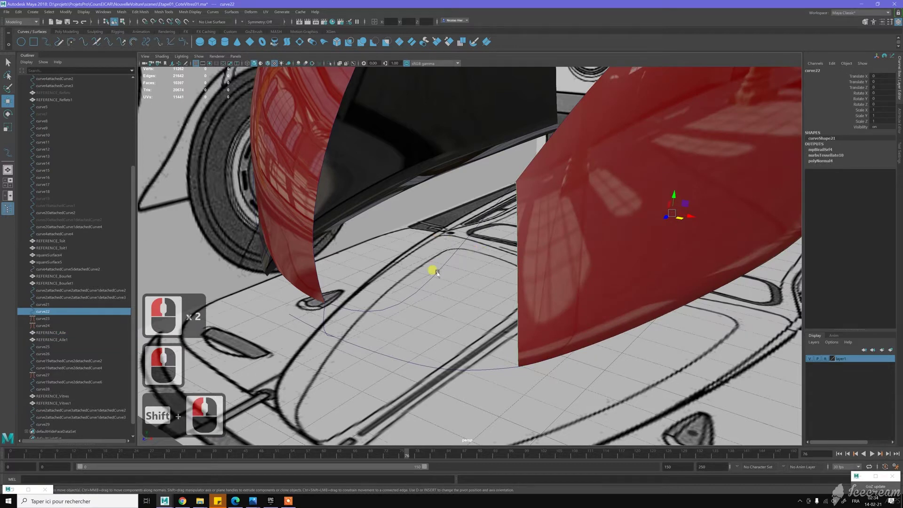
double_click(440, 274)
left_click(326, 333)
left_click(355, 344)
middle_click(359, 346)
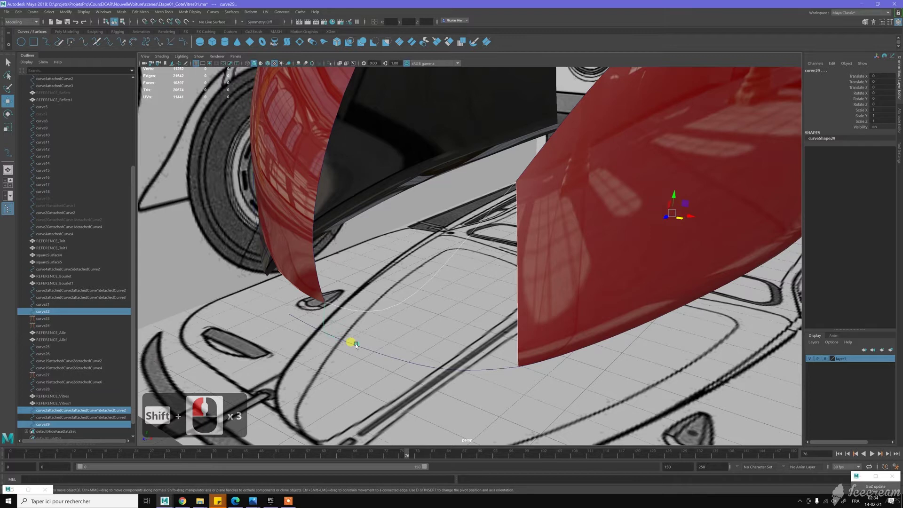
left_click(358, 346)
left_click(356, 346)
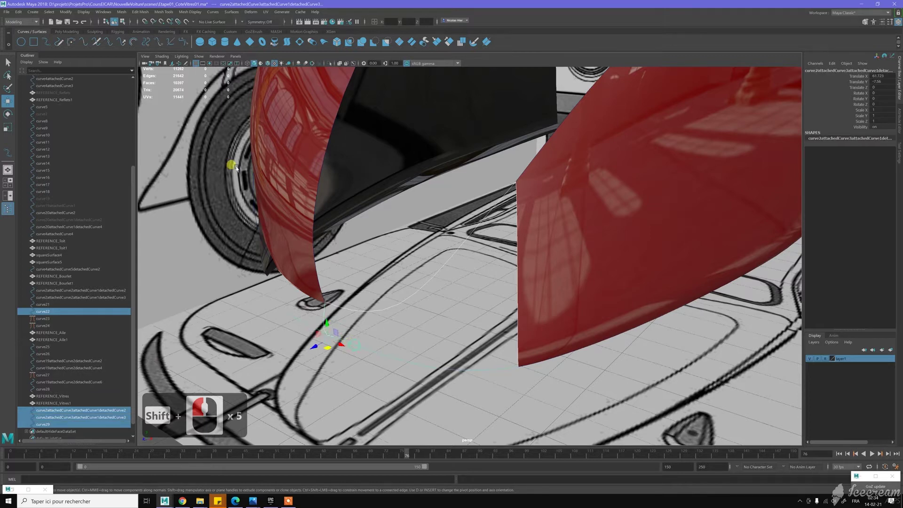
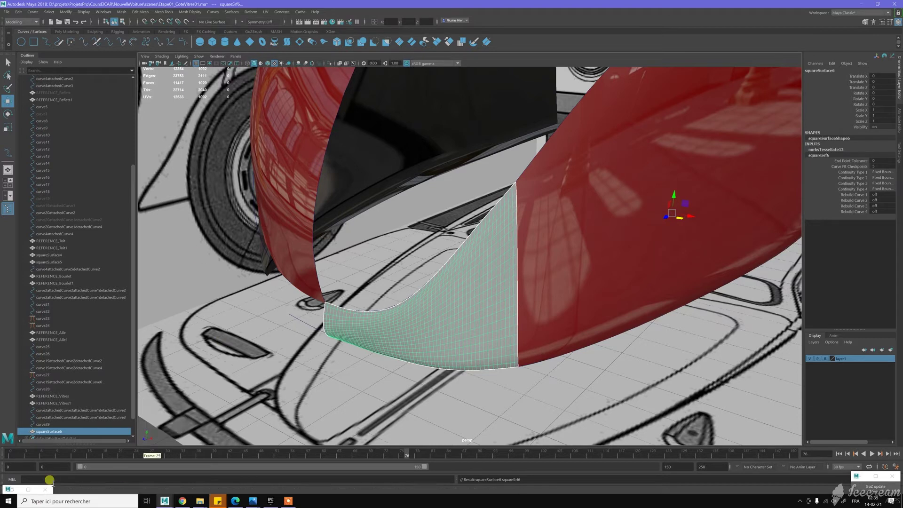
Assign the existing red side-panel material to squareSurface6
left_click(17, 491)
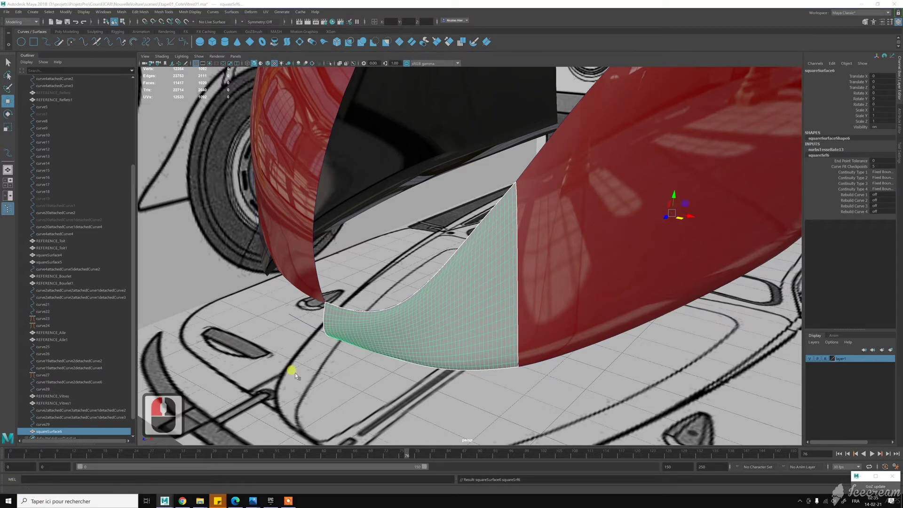
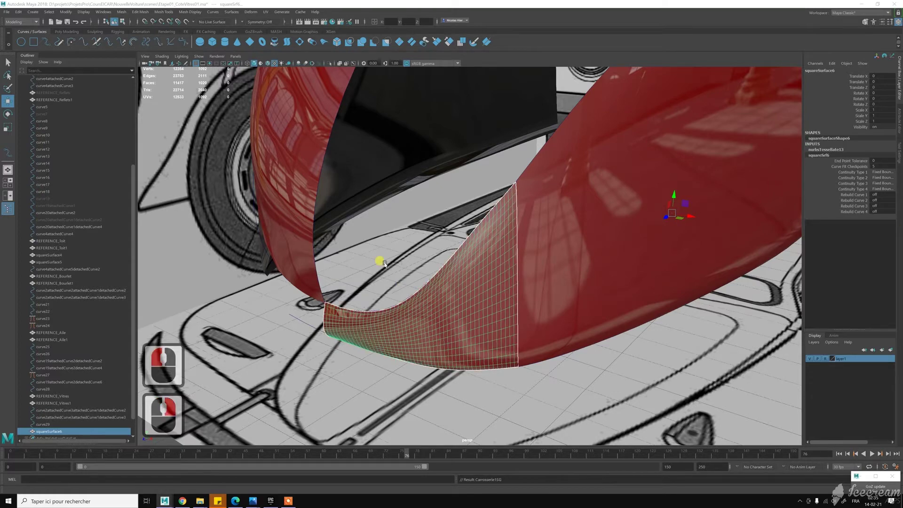
left_click(411, 277)
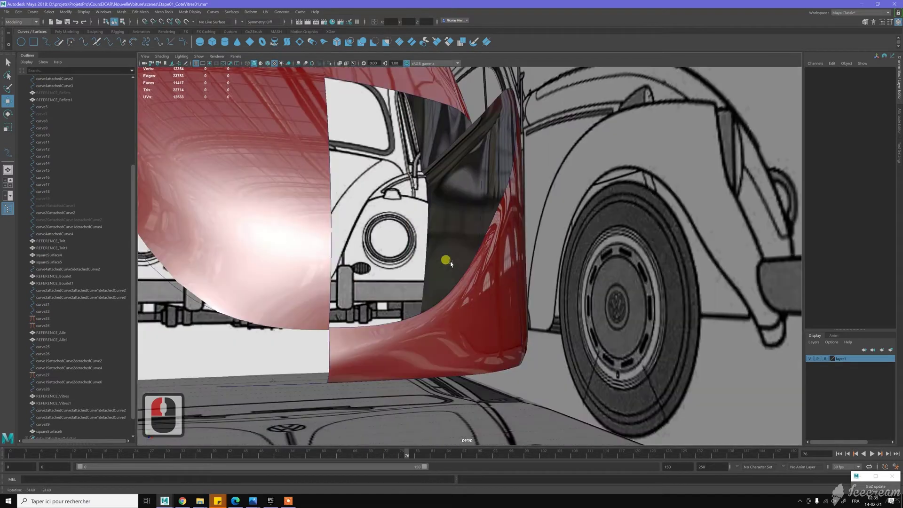
left_click(474, 279)
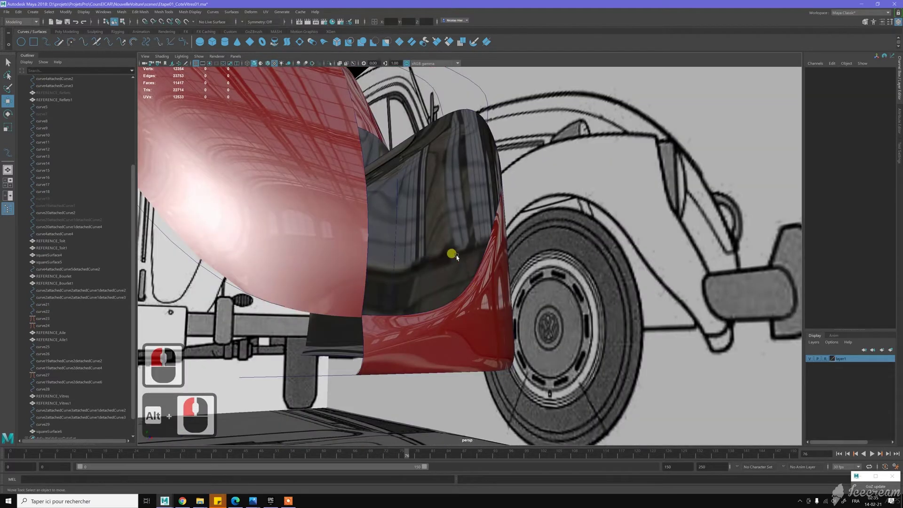
left_click(414, 271)
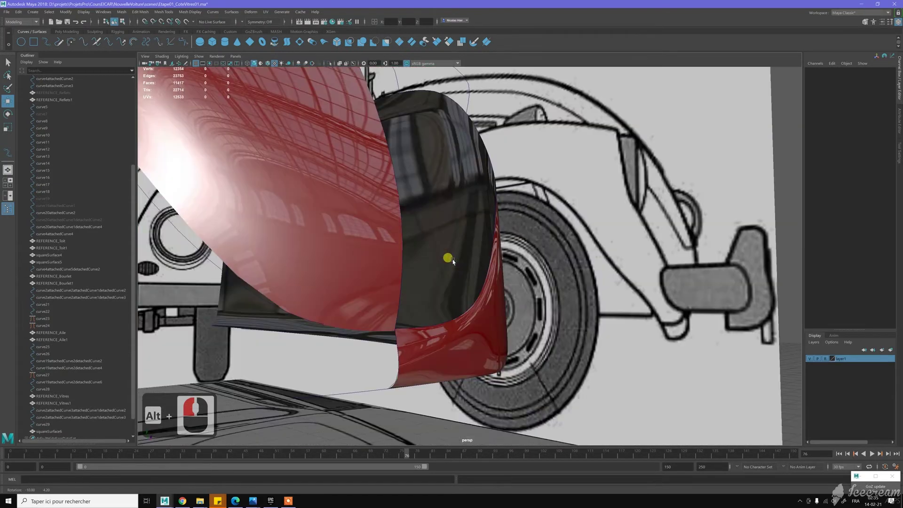
left_click(411, 301)
middle_click(521, 347)
right_click(503, 344)
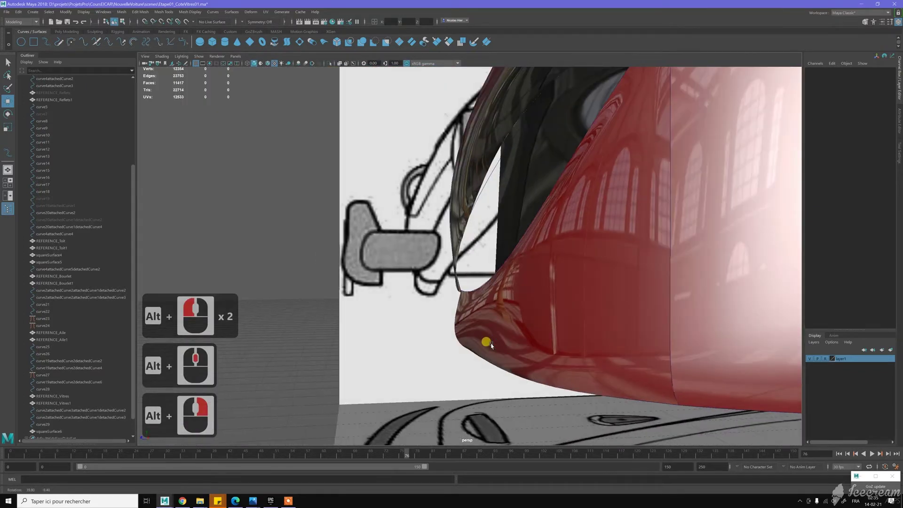
left_click(383, 322)
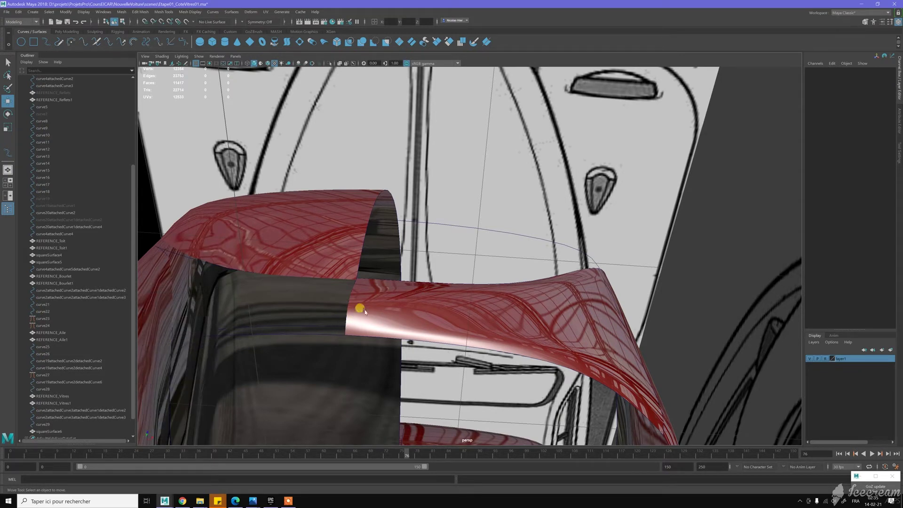
Orbit around the front apron to inspect the new glossy red patch
left_click_drag(375, 307, 399, 316)
left_click(415, 323)
left_click_drag(415, 323, 418, 327)
left_click(407, 330)
left_click(388, 348)
left_click(393, 349)
middle_click(449, 324)
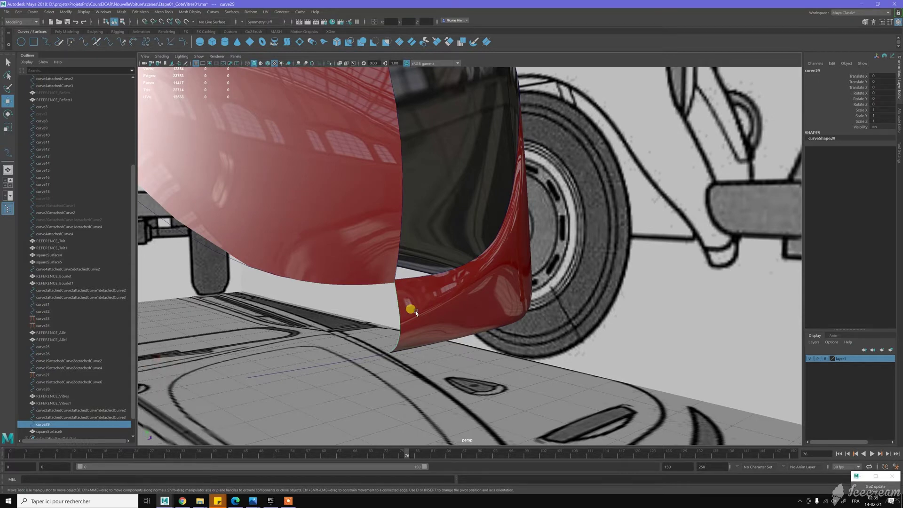
Select squareSurface6 and show it smooth shaded as red bodywork
key("4")
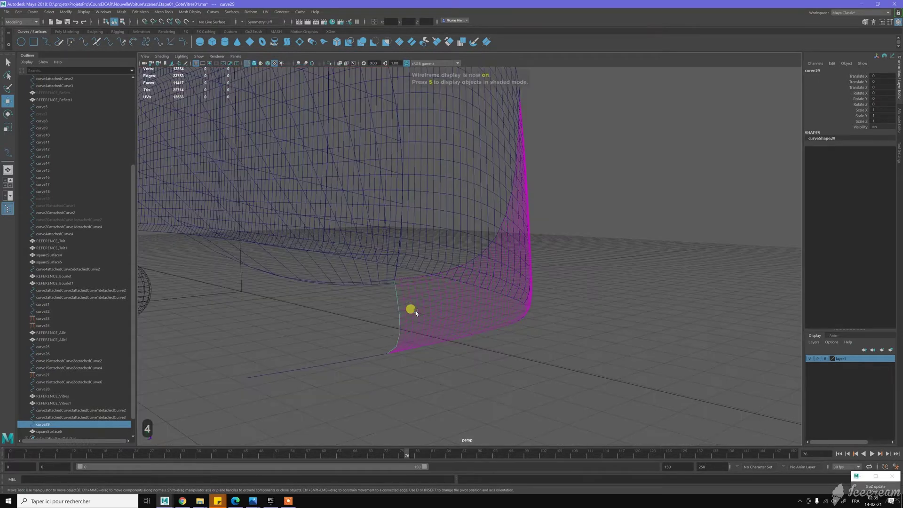
left_click(383, 335)
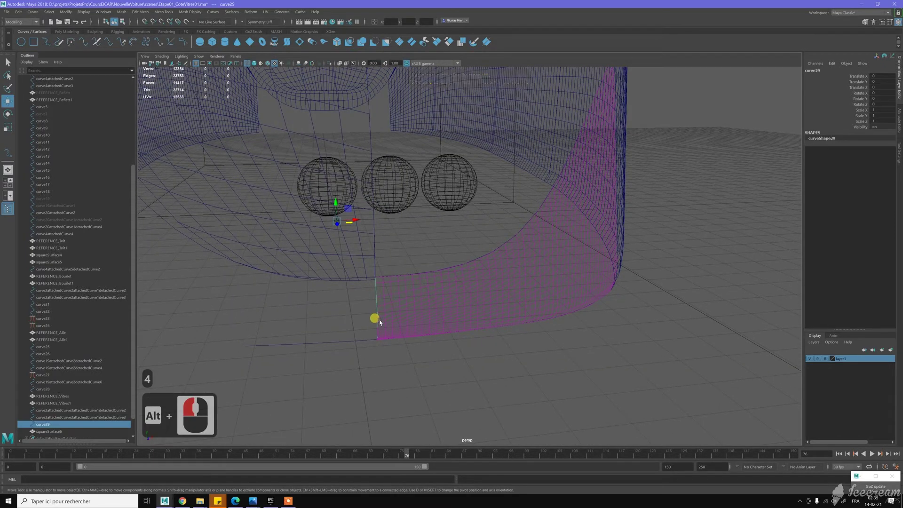
key("3")
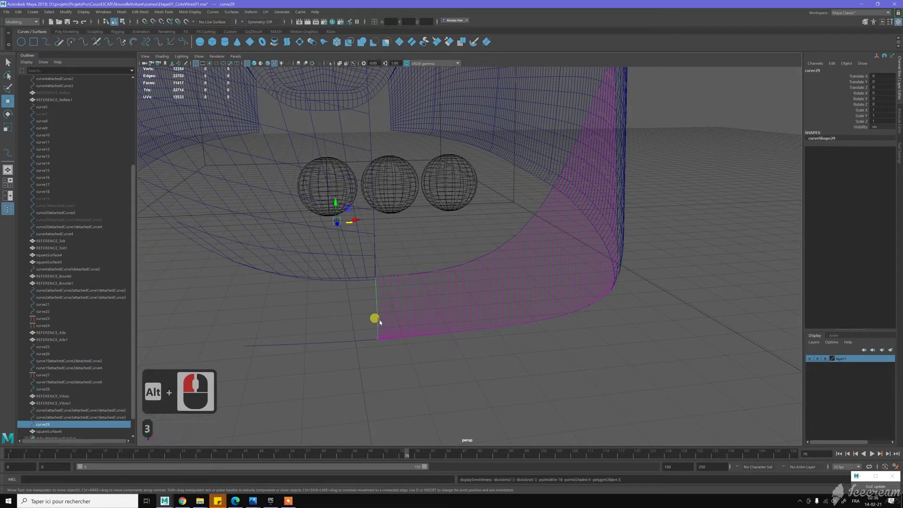
type("21")
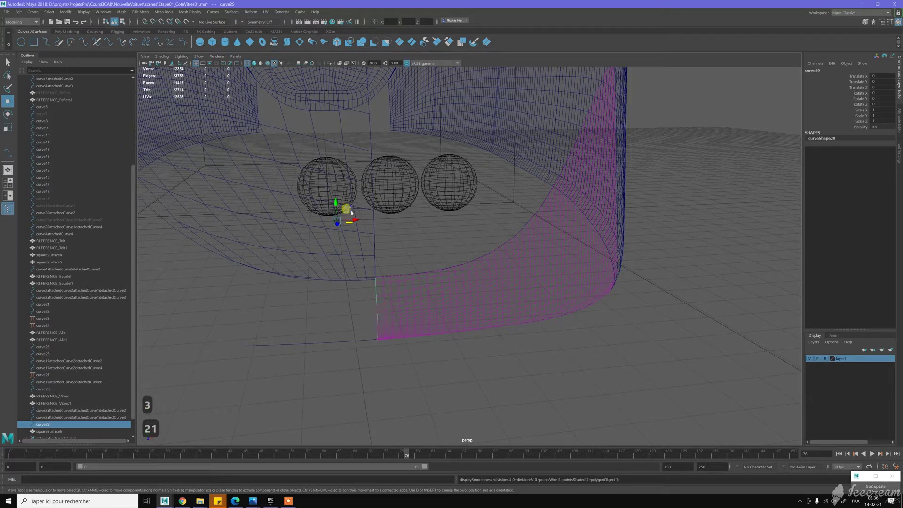
left_click(256, 66)
left_click(474, 295)
left_click(473, 296)
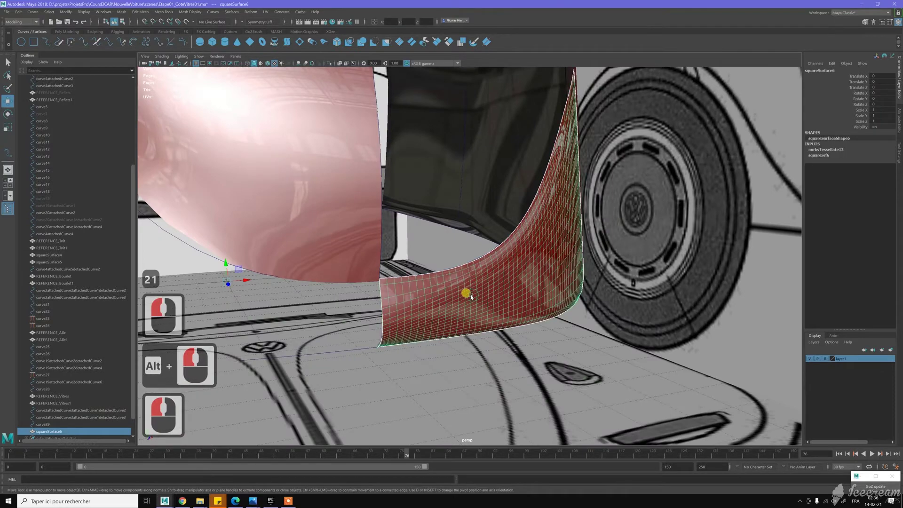
key("1")
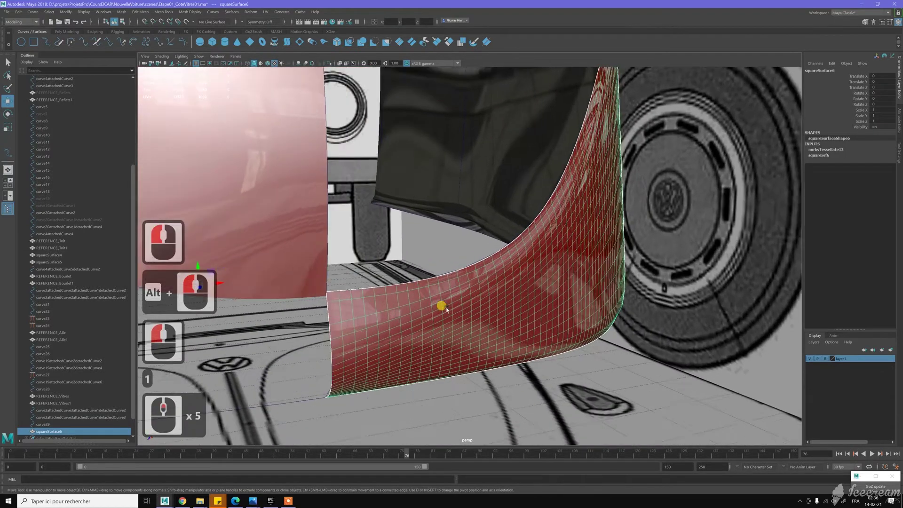
Tumble around the corner patch to inspect it, then pick curve29 in the Outliner
middle_click(443, 281)
left_click(480, 295)
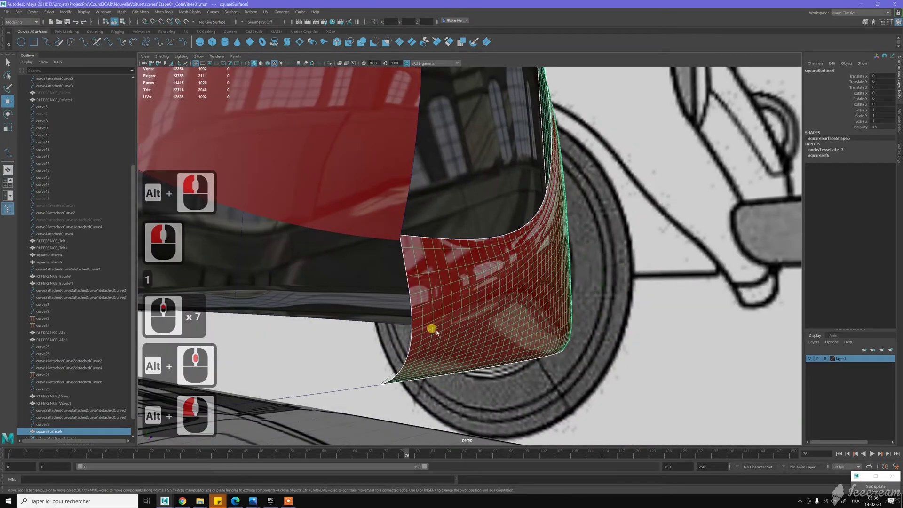
left_click(430, 331)
left_click(433, 323)
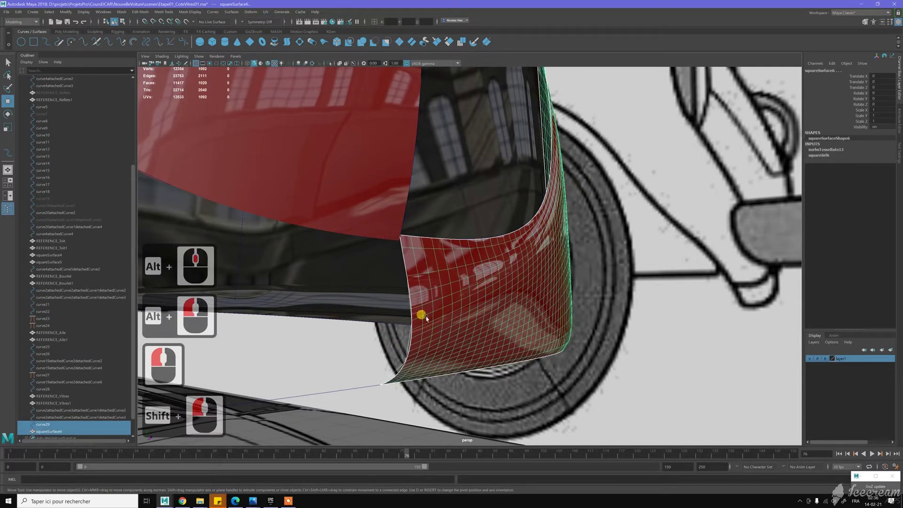
double_click(428, 318)
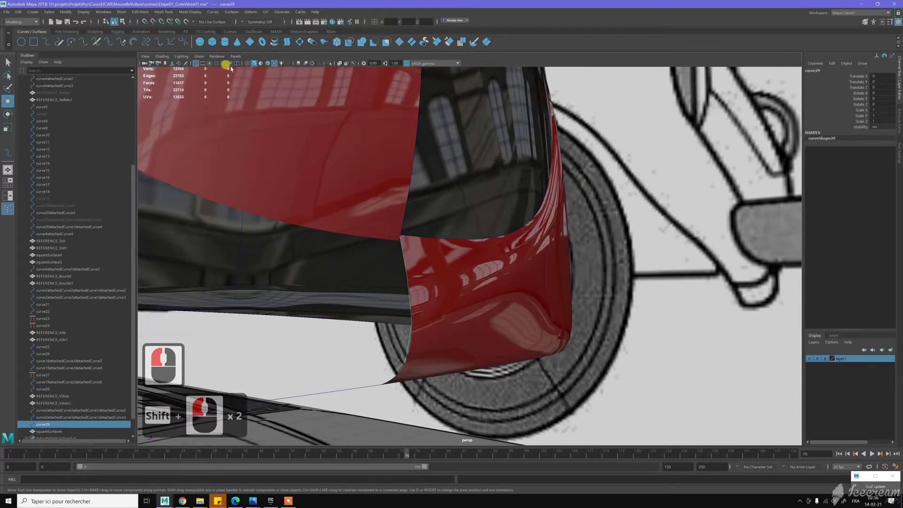
left_click(270, 65)
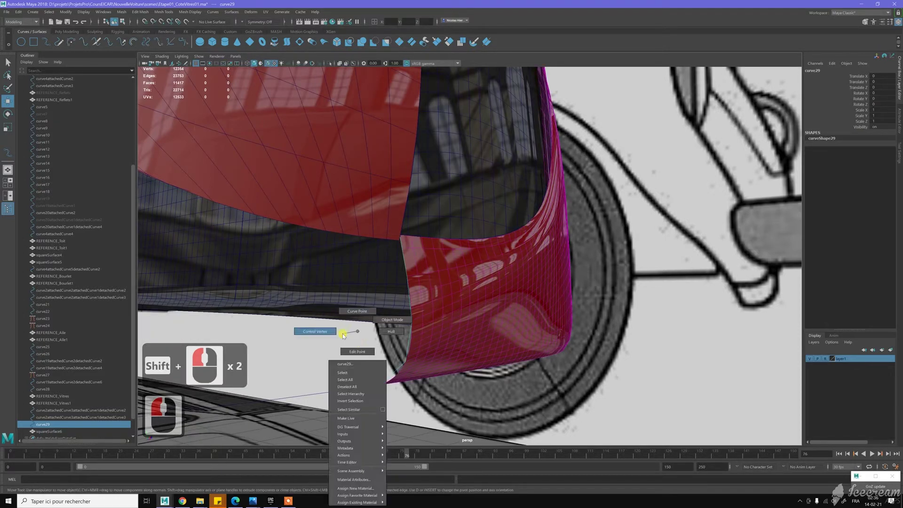
Switch curve29 to Control Vertex editing and pick CVs along the patch edge
right_click(343, 335)
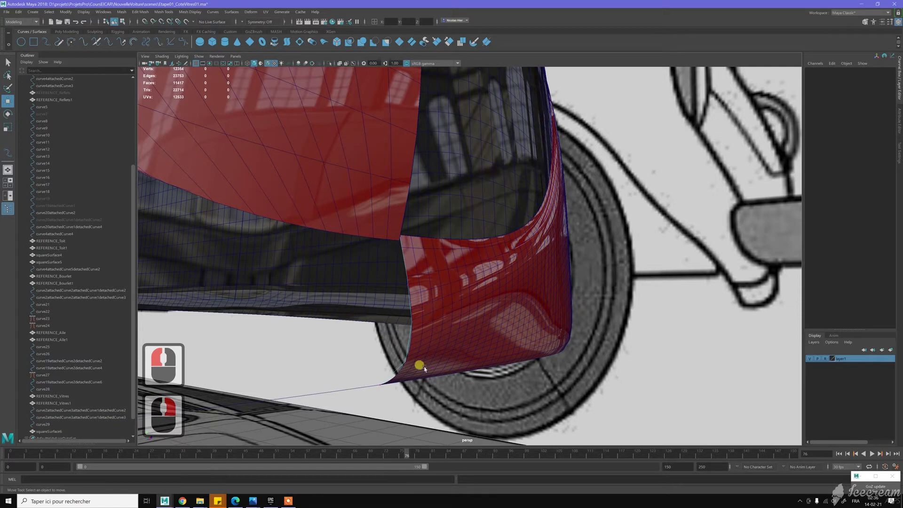
left_click(444, 348)
key("z")
left_click(443, 368)
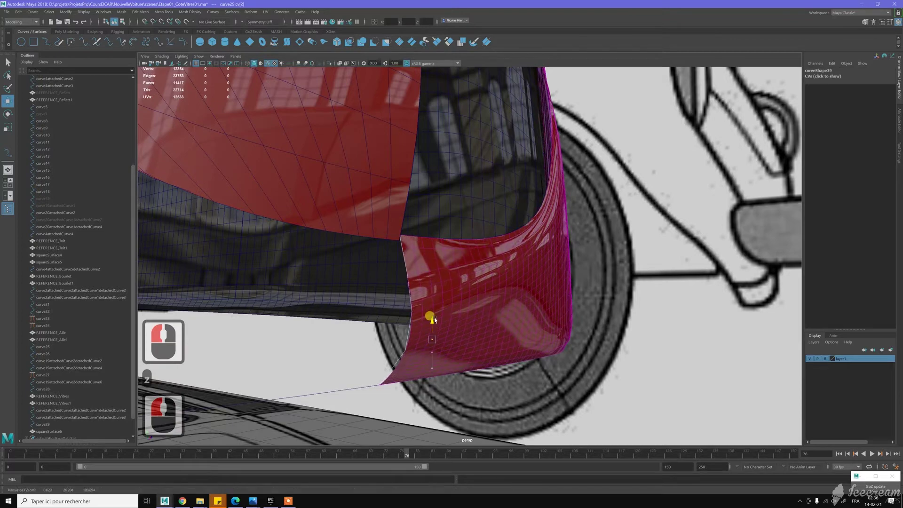
left_click(384, 312)
left_click(393, 312)
left_click(448, 287)
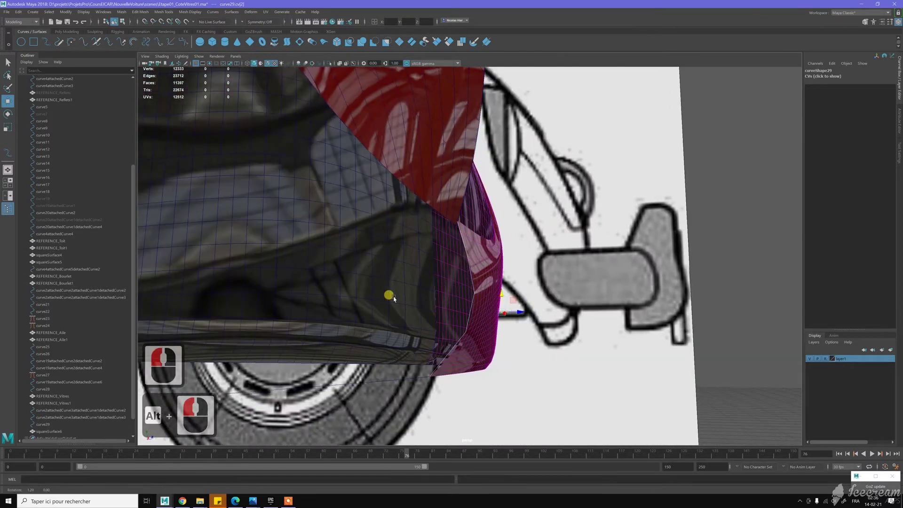
double_click(406, 296)
left_click(425, 286)
Move curve29's CVs so the patch edge aligns with the neighbouring red panel
key("z")
left_click(413, 297)
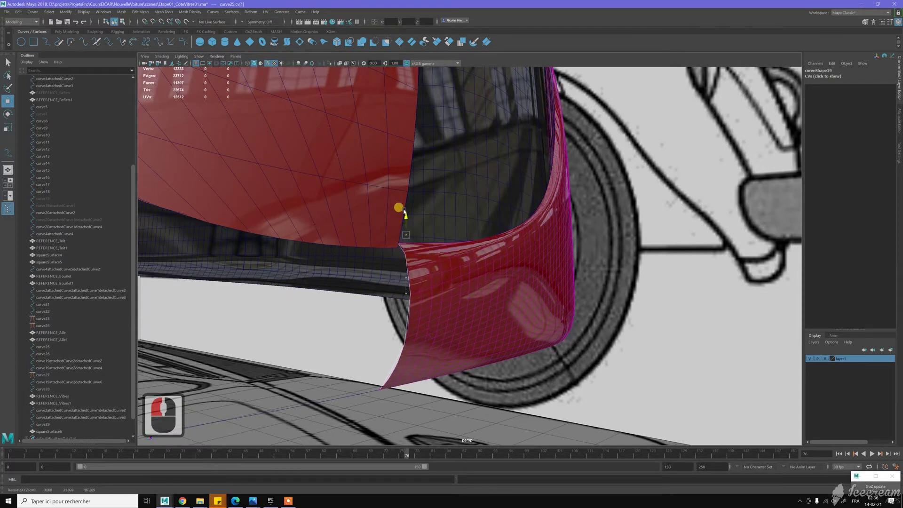
left_click(424, 212)
left_click(434, 216)
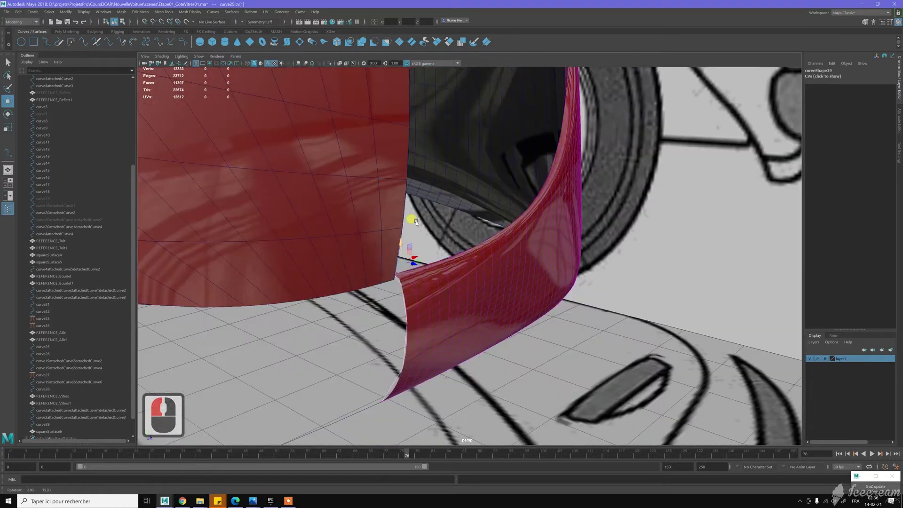
left_click(411, 232)
left_click(496, 261)
middle_click(520, 290)
right_click(506, 286)
left_click(502, 282)
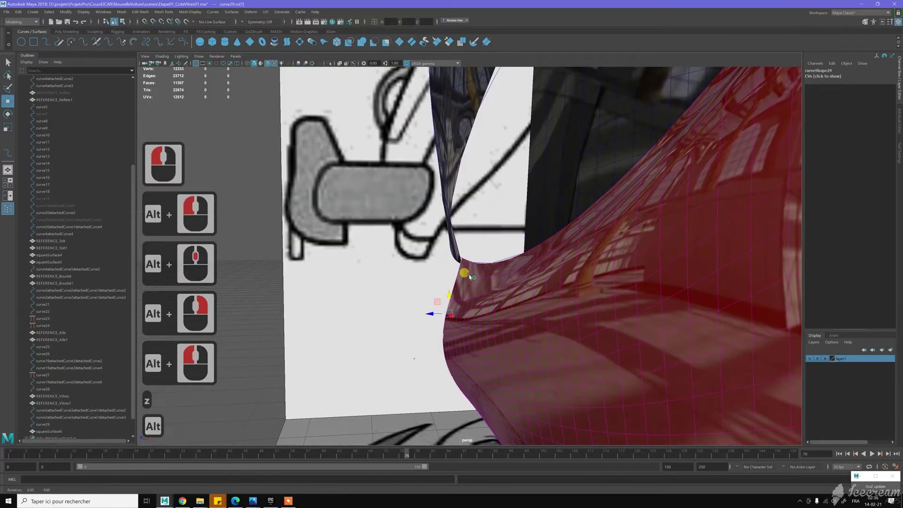
In four-view layout, move the front-edge CVs toward the side panel edge
left_click(451, 292)
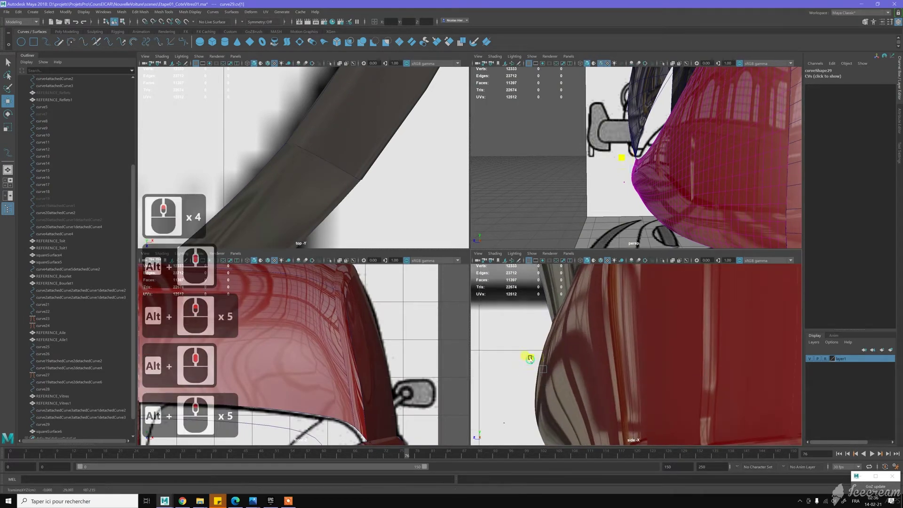
left_click(533, 346)
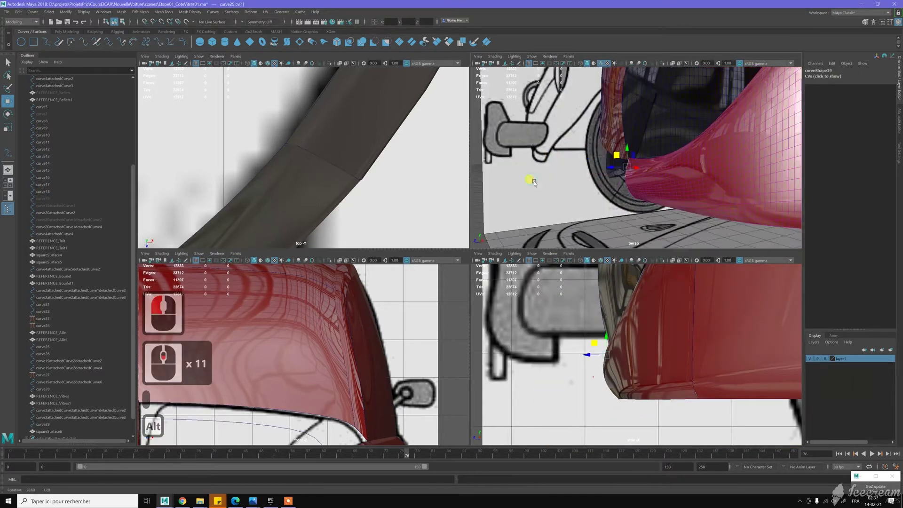
left_click(604, 180)
middle_click(604, 180)
left_click(600, 157)
right_click(670, 195)
left_click(605, 176)
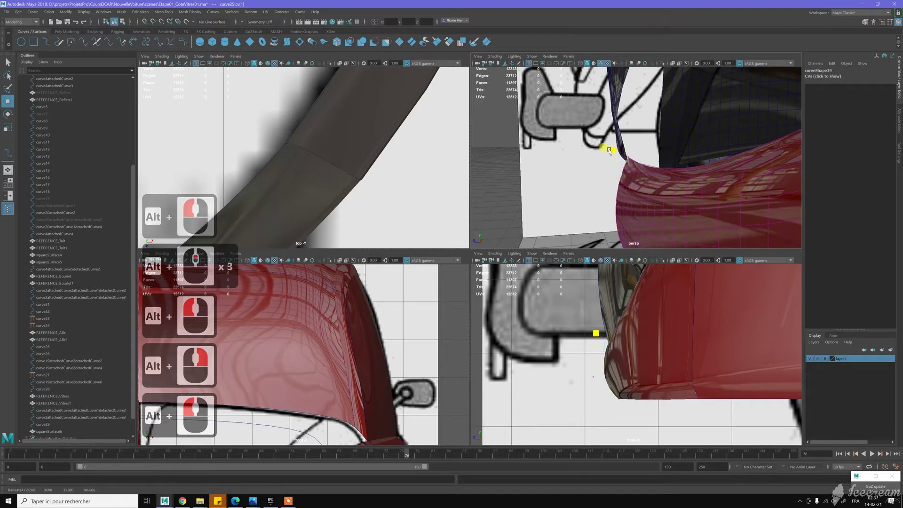
left_click(612, 152)
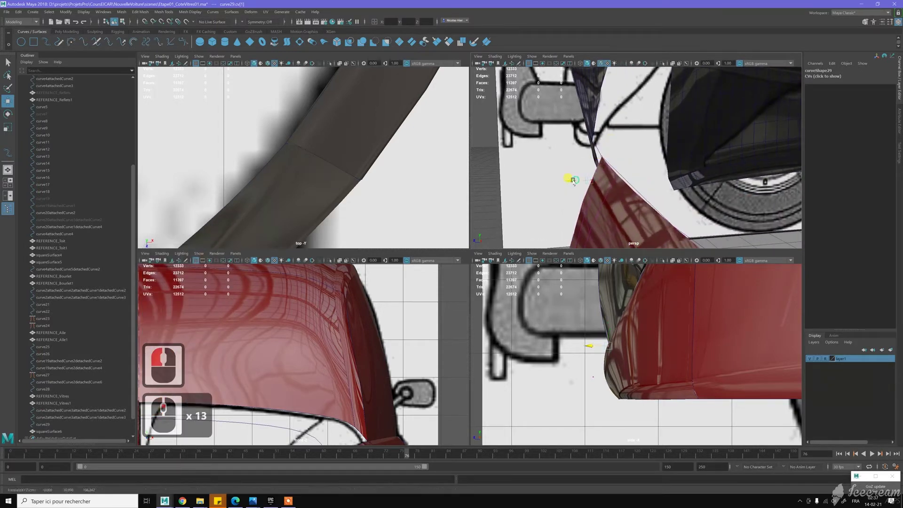
left_click(640, 162)
left_click(654, 188)
middle_click(614, 169)
left_click(587, 179)
middle_click(652, 202)
left_click(632, 193)
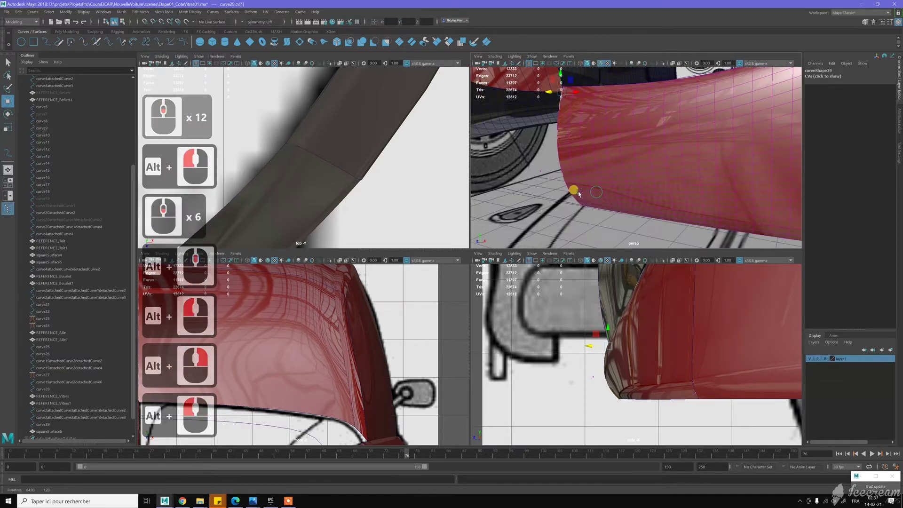
Reposition the lower-corner CVs, tucking one under the panel near the front wheel
left_click(538, 166)
left_click(547, 175)
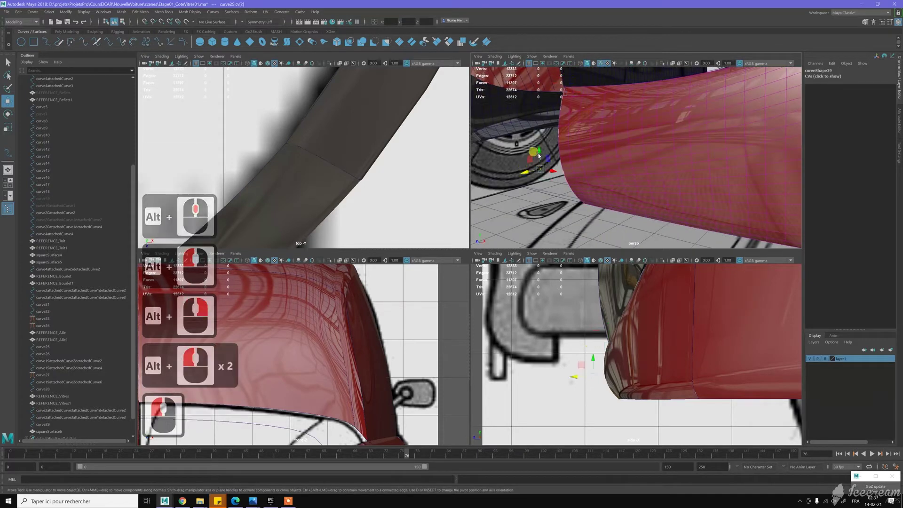
left_click(547, 102)
middle_click(557, 162)
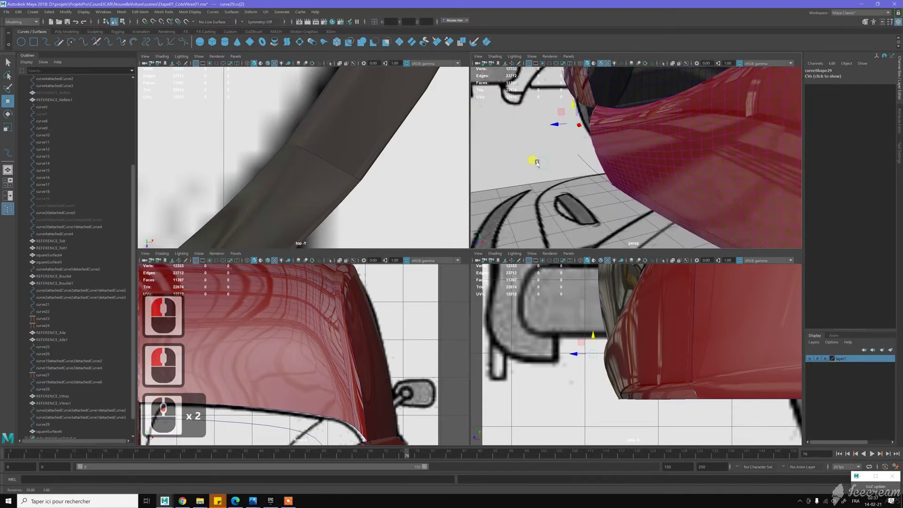
key("z")
middle_click(542, 163)
left_click(542, 163)
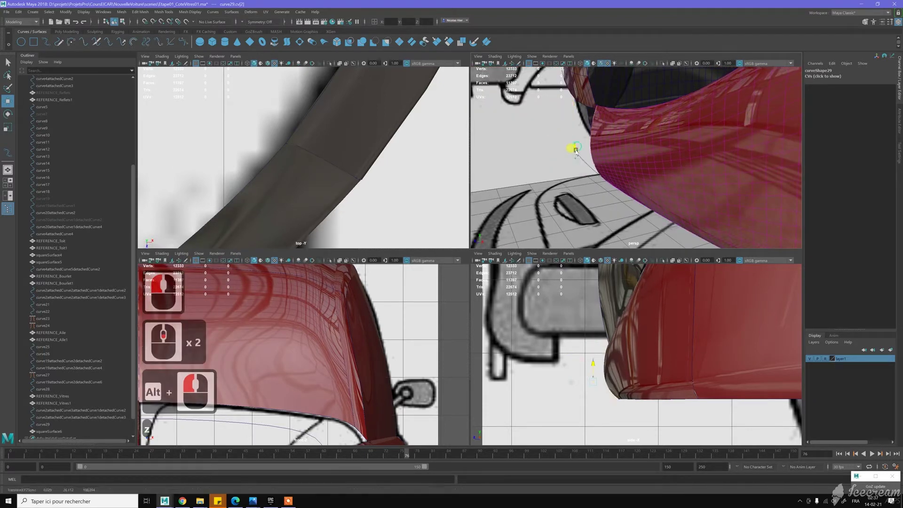
left_click(578, 158)
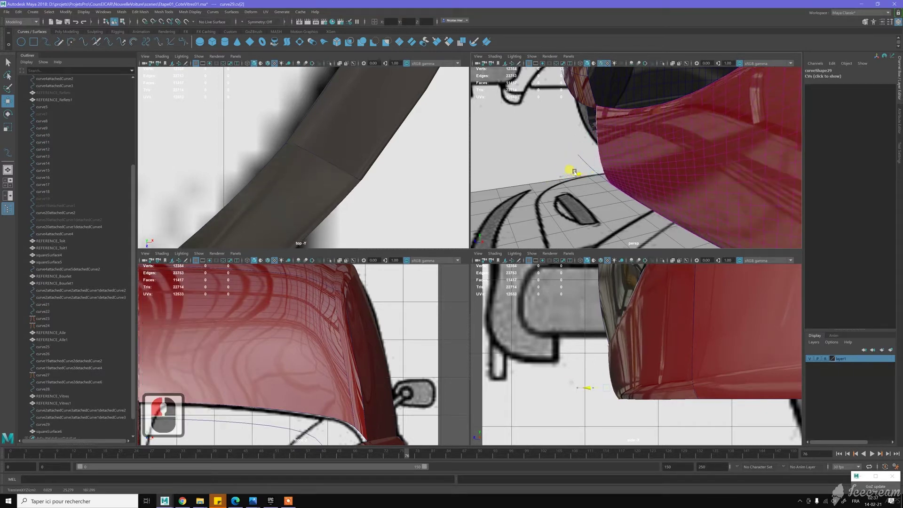
left_click(569, 149)
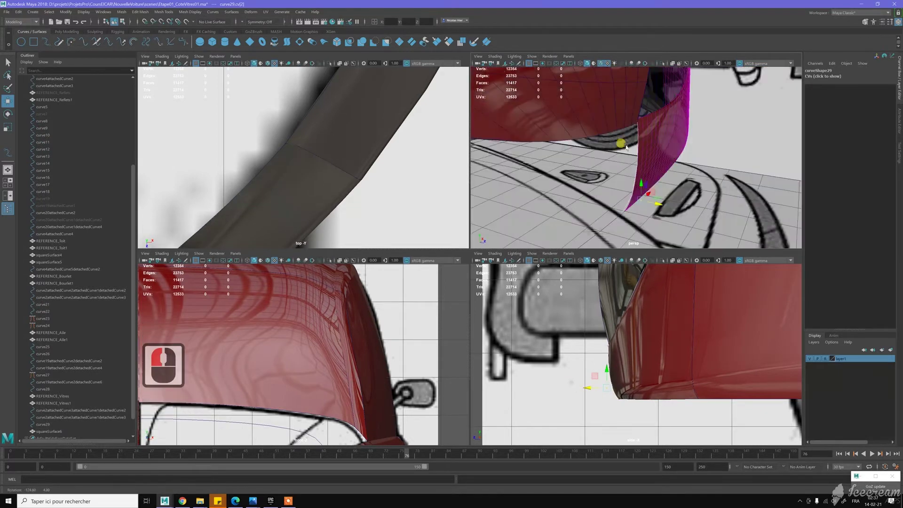
double_click(661, 204)
left_click(633, 177)
right_click(633, 177)
middle_click(641, 163)
left_click(605, 150)
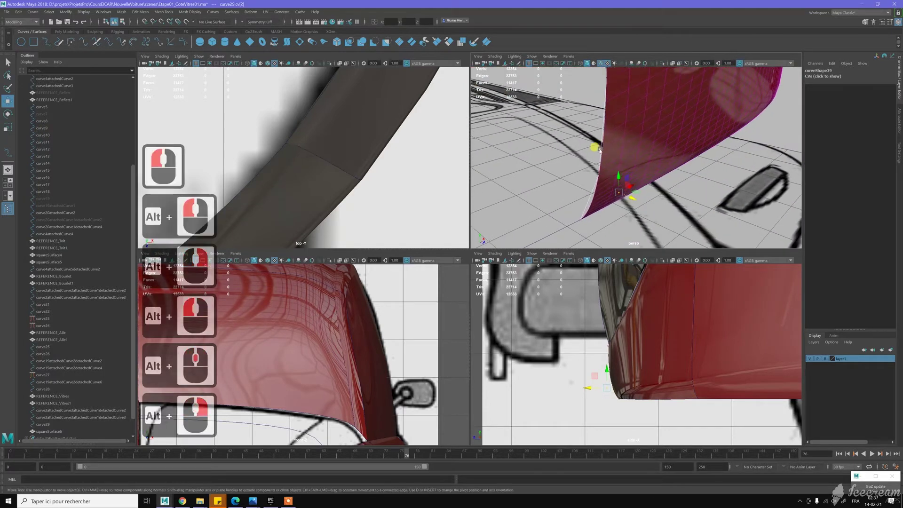
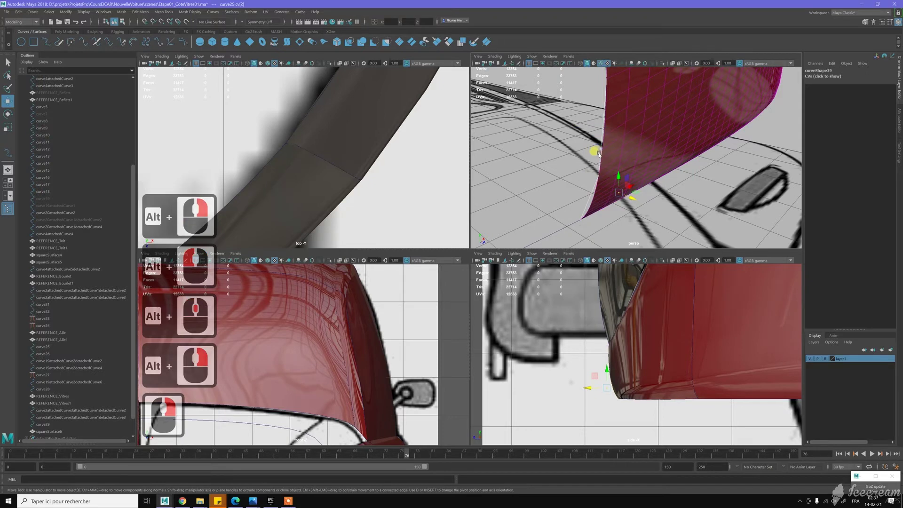
Switch curve29 to Edit Point mode and adjust its edit points at the lower corner
right_click(621, 149)
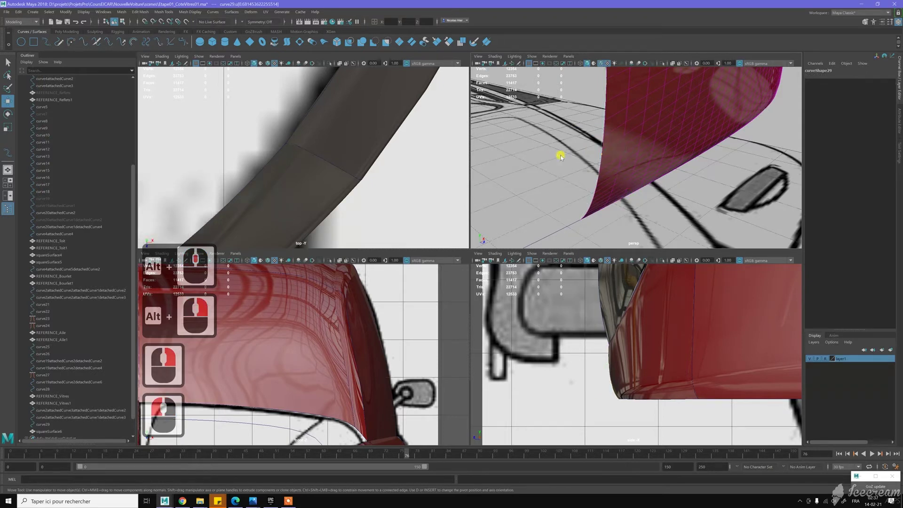
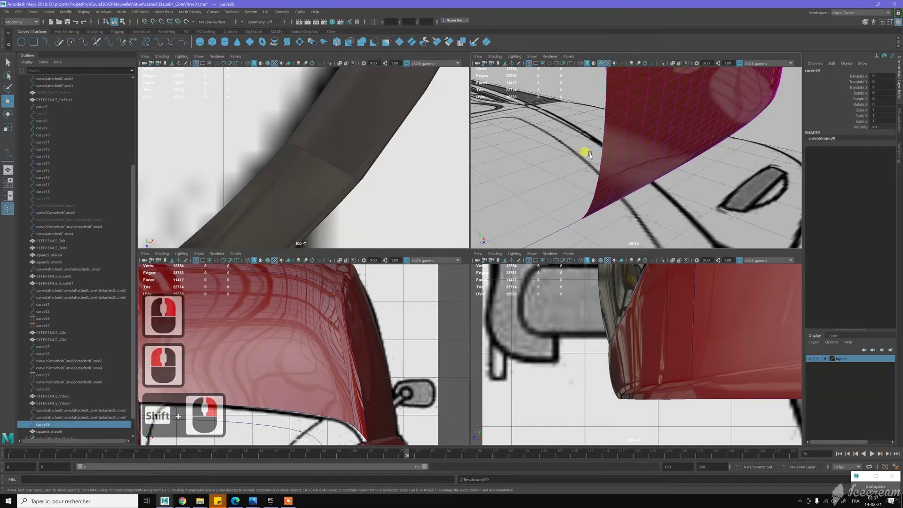
right_click(589, 174)
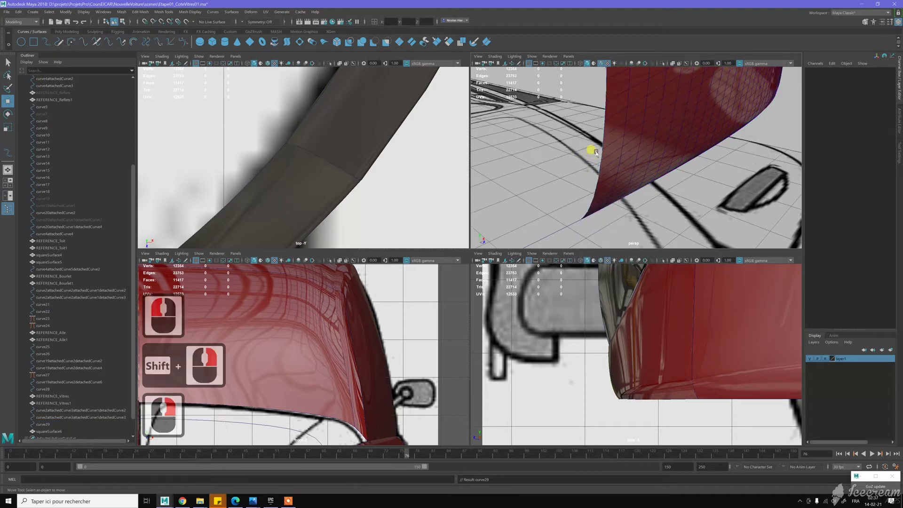
right_click(616, 166)
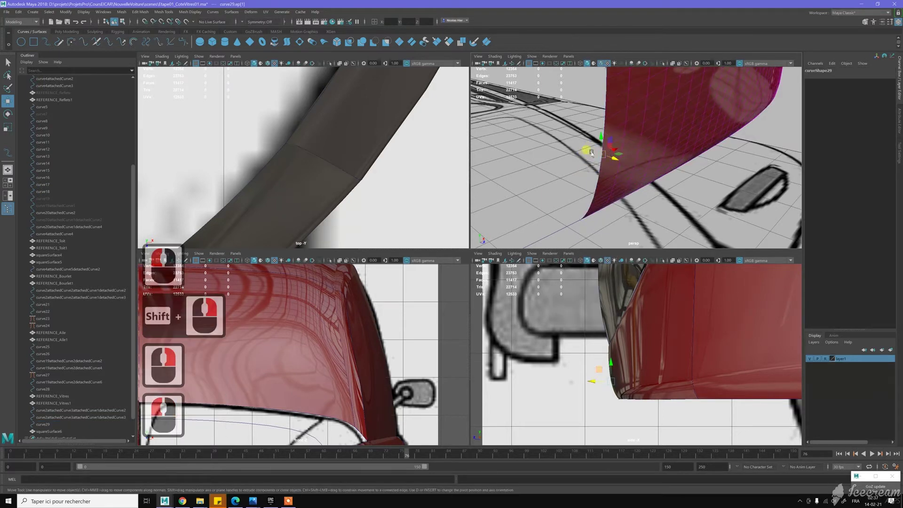
left_click(622, 130)
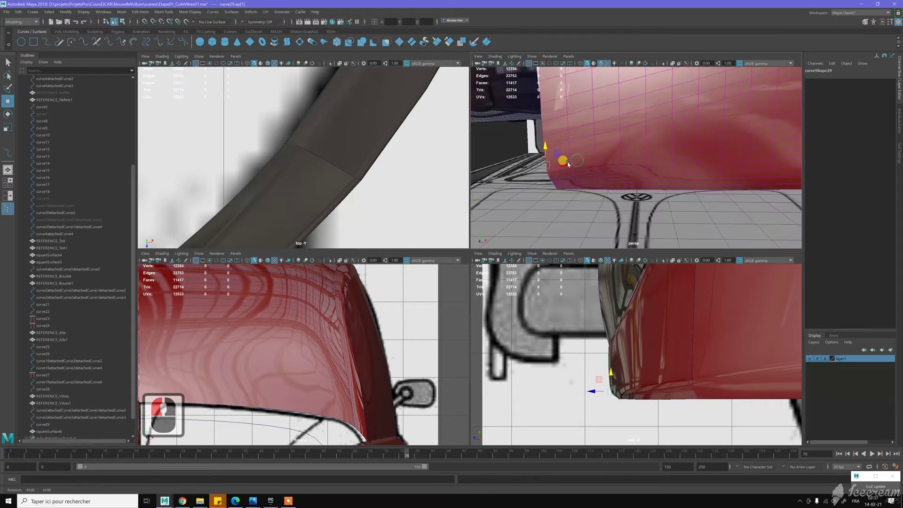
left_click(564, 158)
left_click(669, 178)
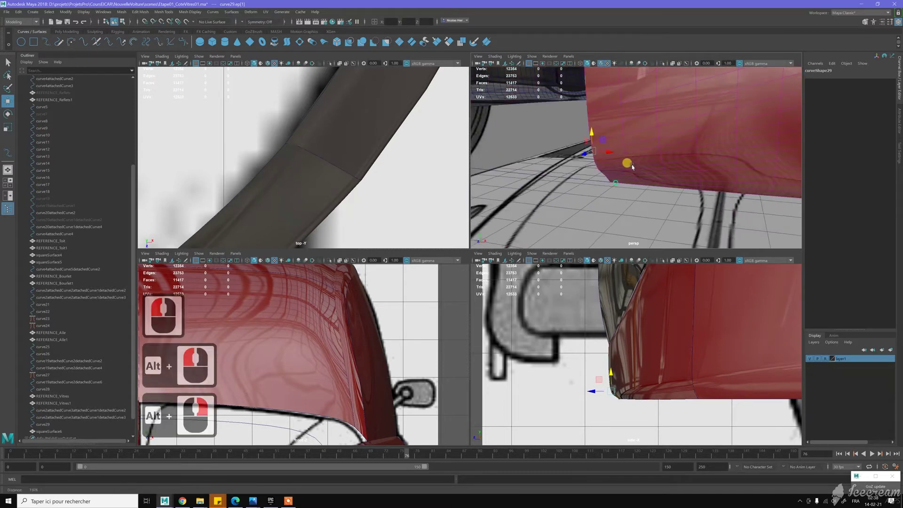
right_click(665, 165)
middle_click(665, 165)
left_click(665, 165)
middle_click(664, 166)
left_click(680, 174)
middle_click(647, 197)
left_click(582, 185)
left_click(621, 184)
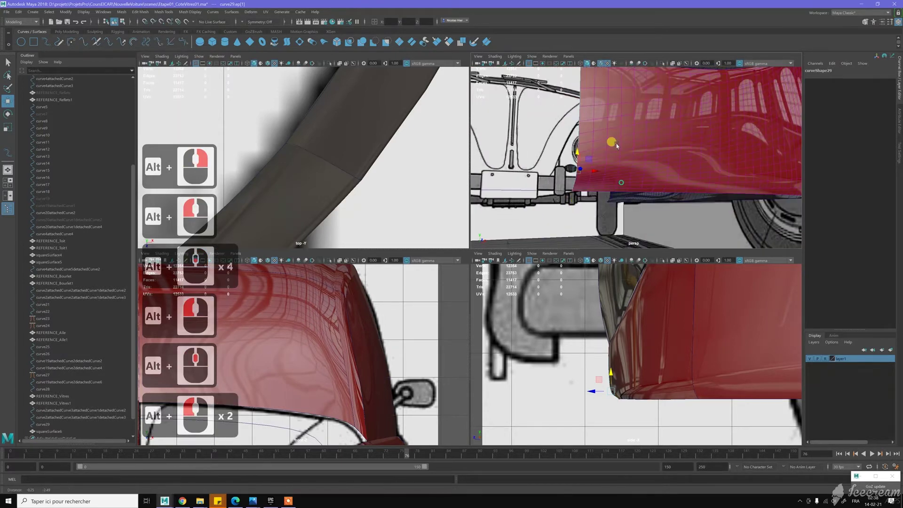
middle_click(611, 167)
Re-enter Control Vertex mode on the surface and pick the lower front corner CVs
left_click(601, 168)
left_click(555, 135)
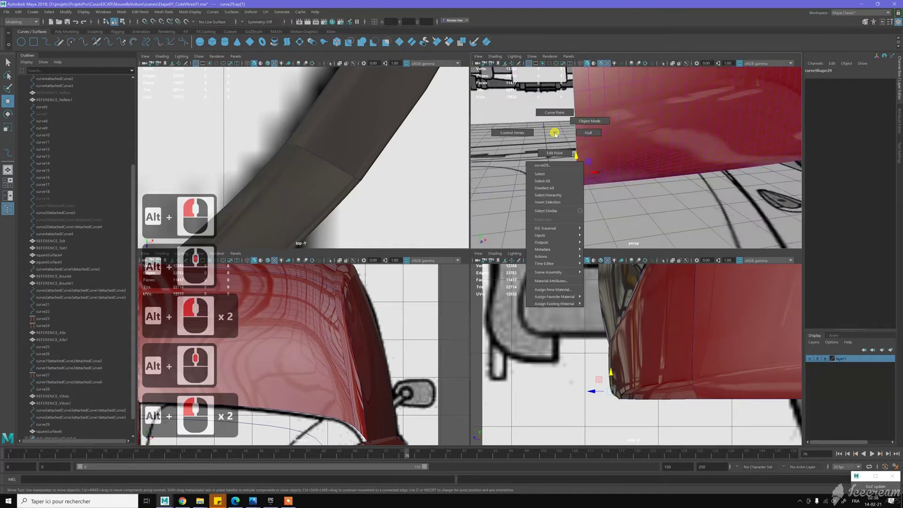
right_click(539, 131)
middle_click(546, 167)
double_click(616, 212)
right_click(613, 149)
middle_click(620, 173)
right_click(560, 184)
left_click(535, 217)
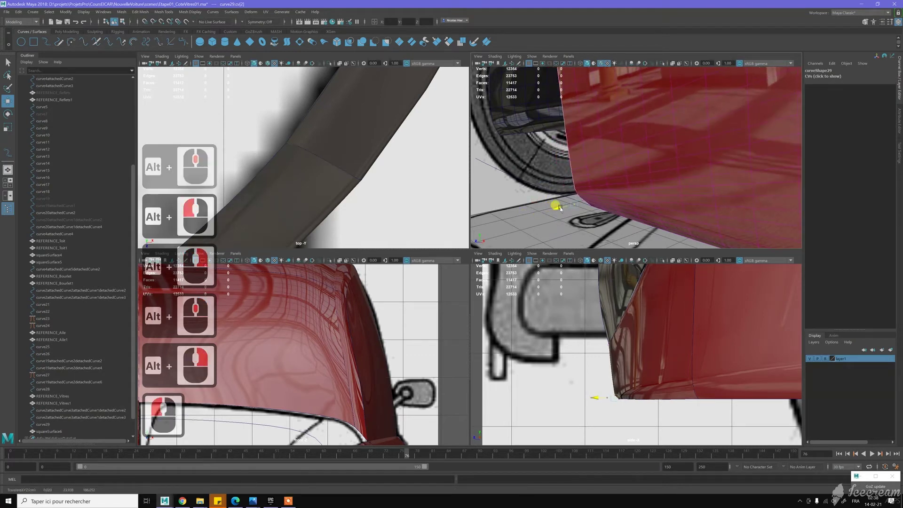
left_click(551, 190)
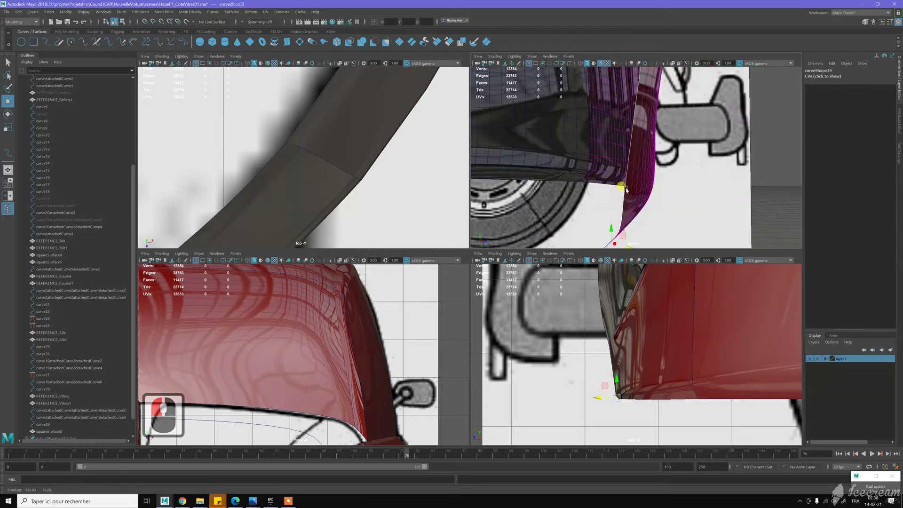
Drag curve29's lower end beneath the red fender corner to follow the wheel-arch reference
right_click(721, 210)
middle_click(677, 199)
left_click(687, 193)
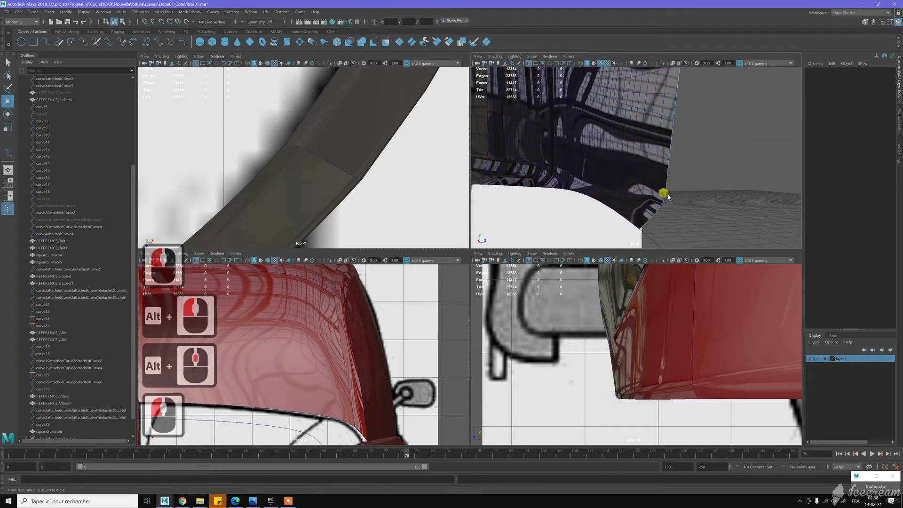
left_click(672, 185)
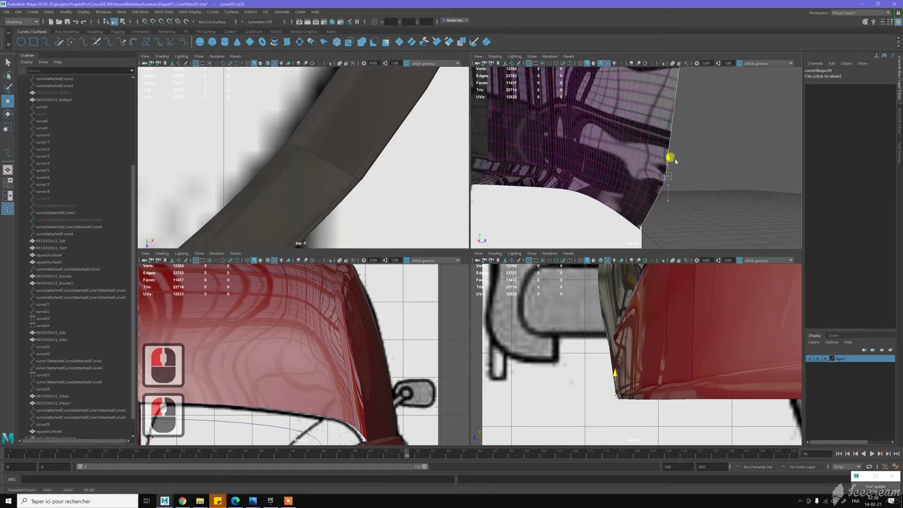
left_click(667, 185)
left_click(666, 220)
left_click(666, 201)
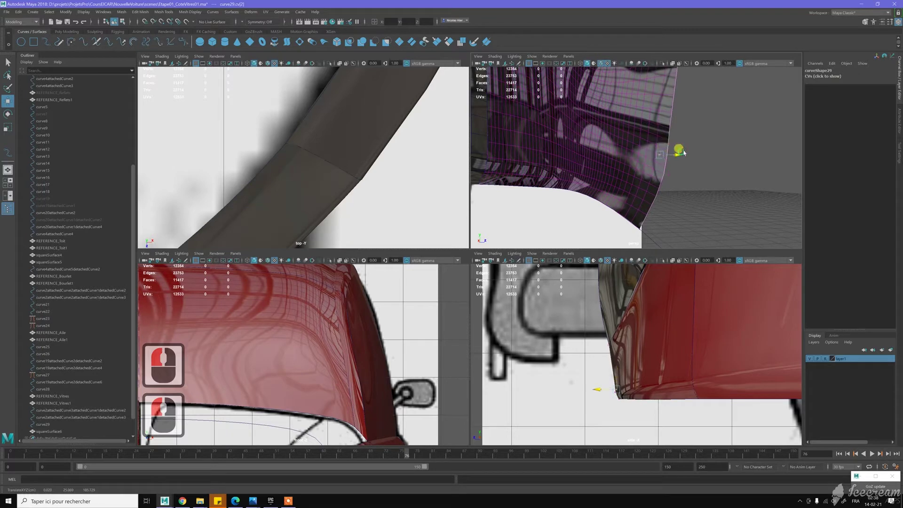
left_click(666, 184)
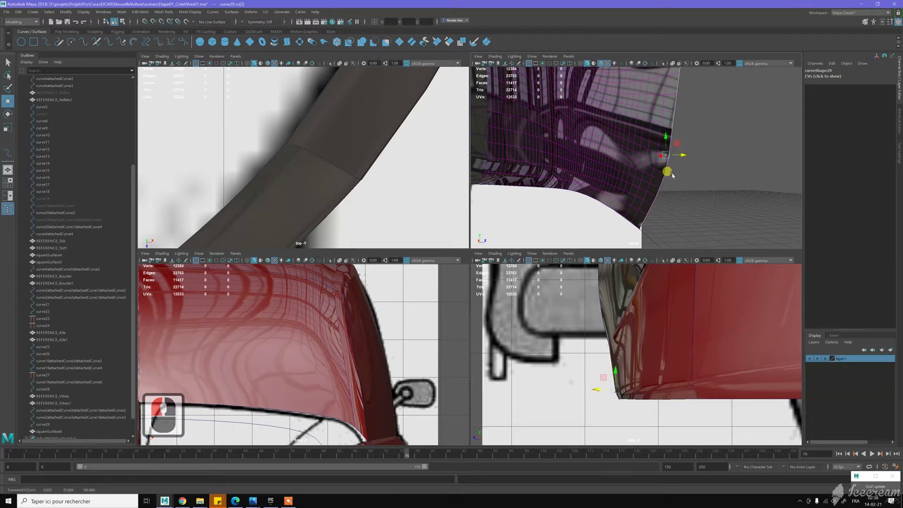
left_click(673, 175)
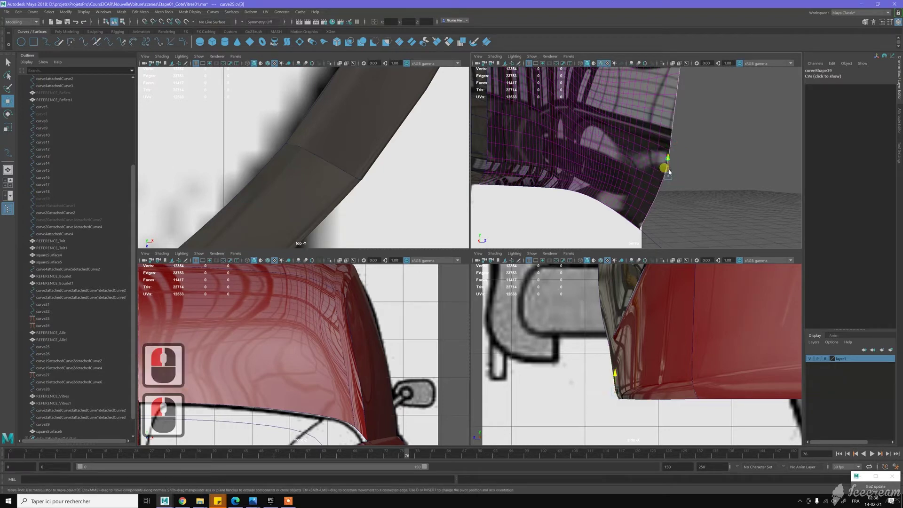
left_click(673, 194)
left_click(670, 196)
left_click(677, 208)
left_click(690, 164)
middle_click(642, 187)
right_click(561, 196)
left_click(602, 184)
right_click(614, 209)
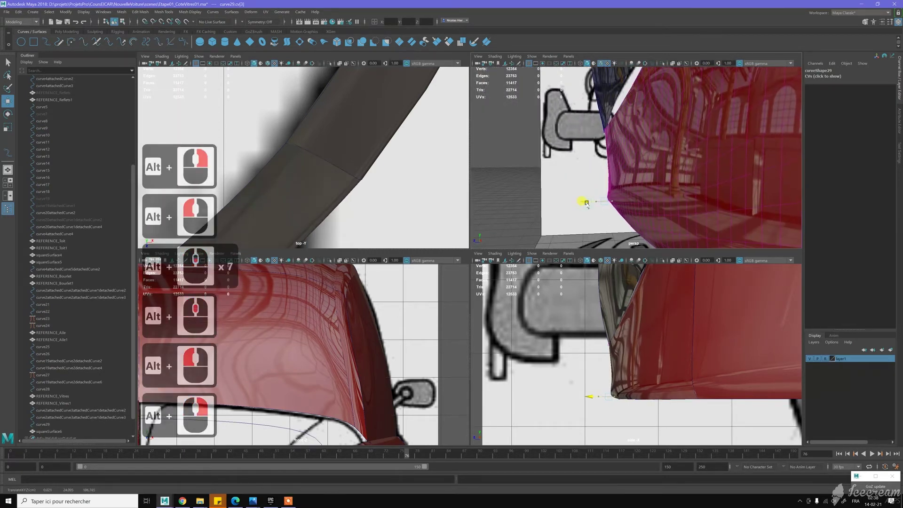
Select CVs on curve29's front bottom edge and nudge them, undoing two misplaced moves
left_click(583, 182)
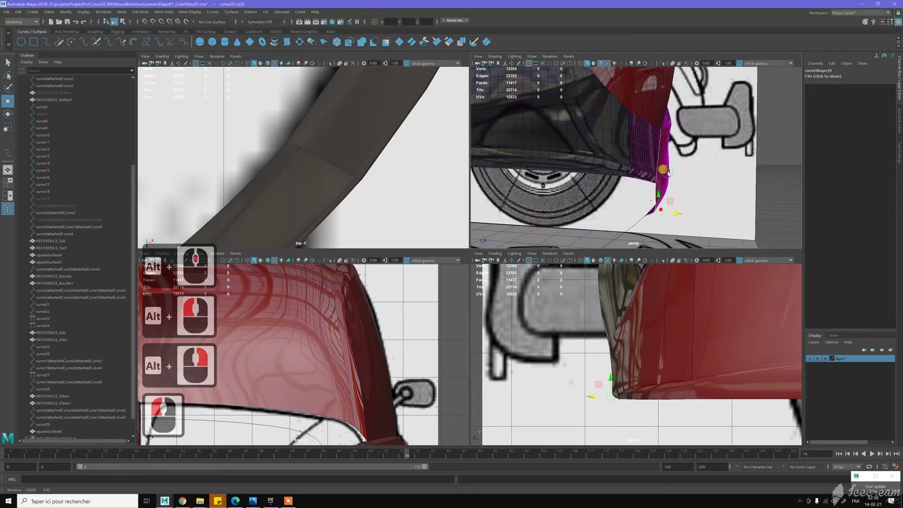
left_click(683, 170)
left_click(700, 195)
middle_click(690, 221)
left_click(692, 208)
key("s")
key("z")
key("z")
left_click(727, 220)
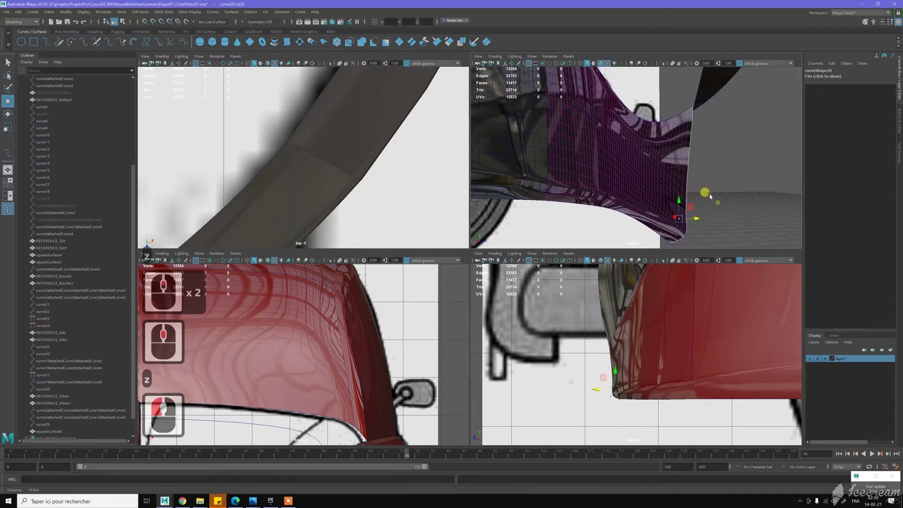
Via the marking menu, pick the lower corner CVs and pull them into a smoother wrap around the front
right_click(693, 213)
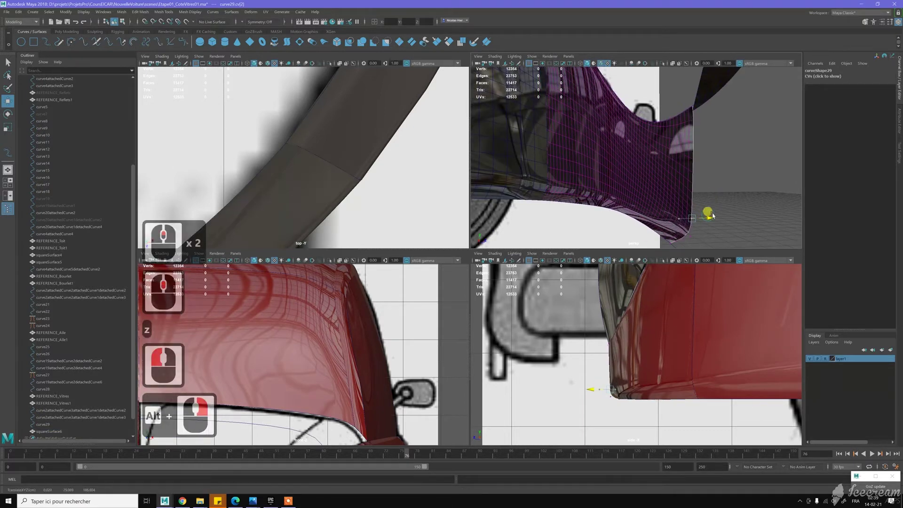
left_click(716, 209)
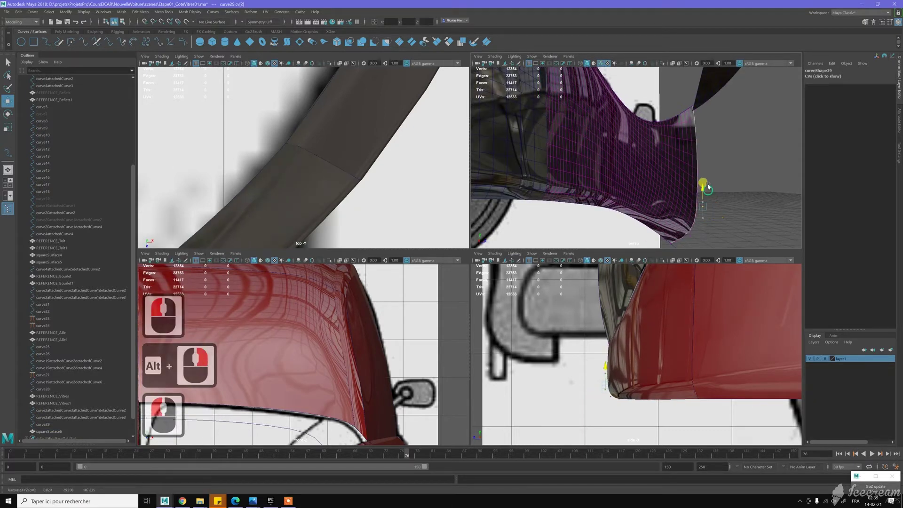
left_click(717, 198)
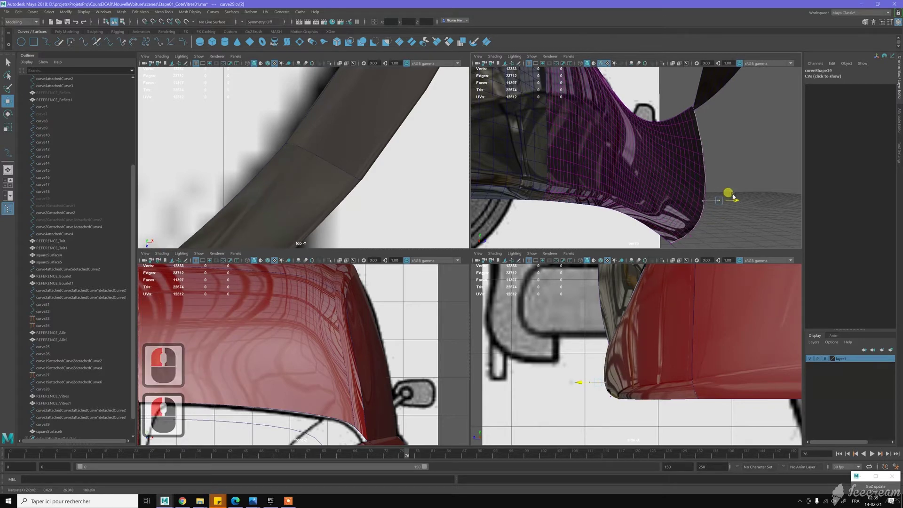
left_click(731, 196)
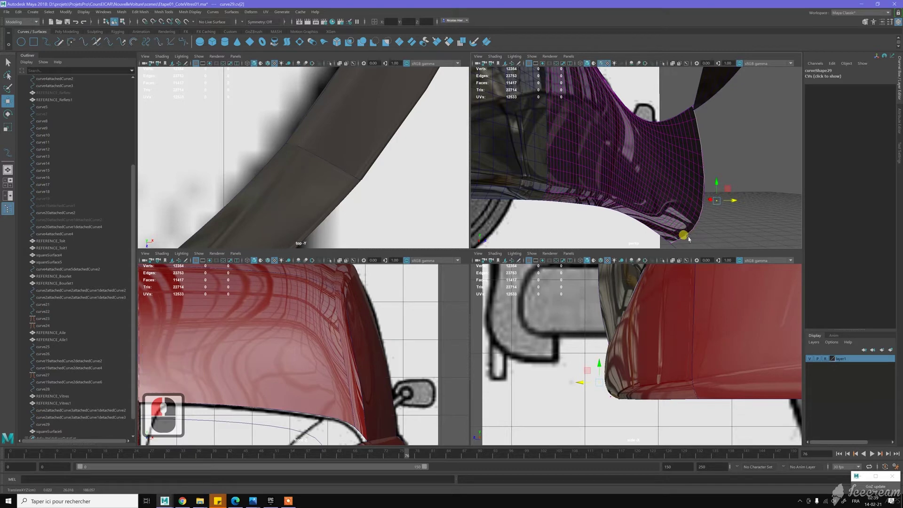
left_click(700, 236)
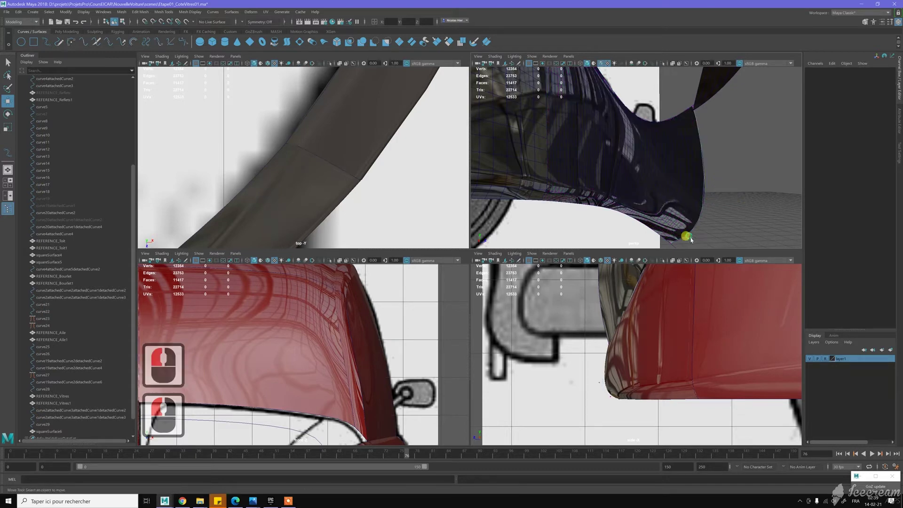
left_click(702, 239)
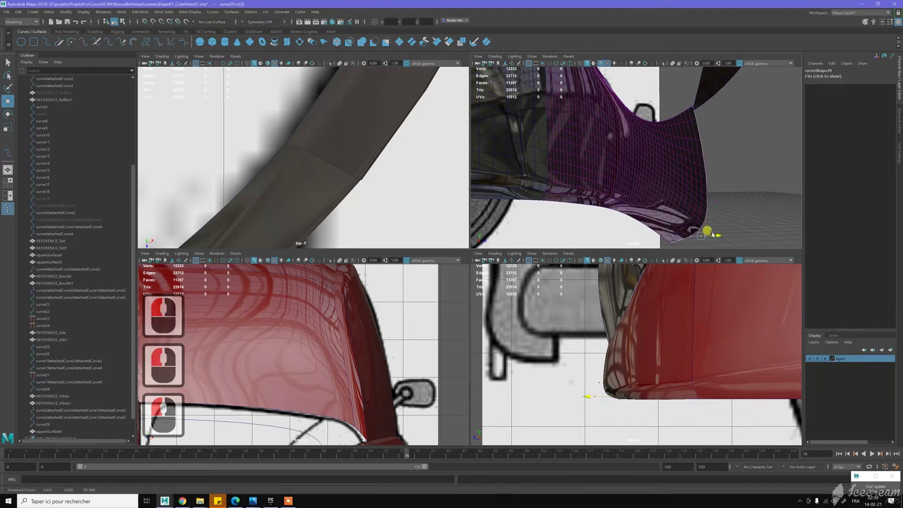
left_click(739, 220)
middle_click(657, 194)
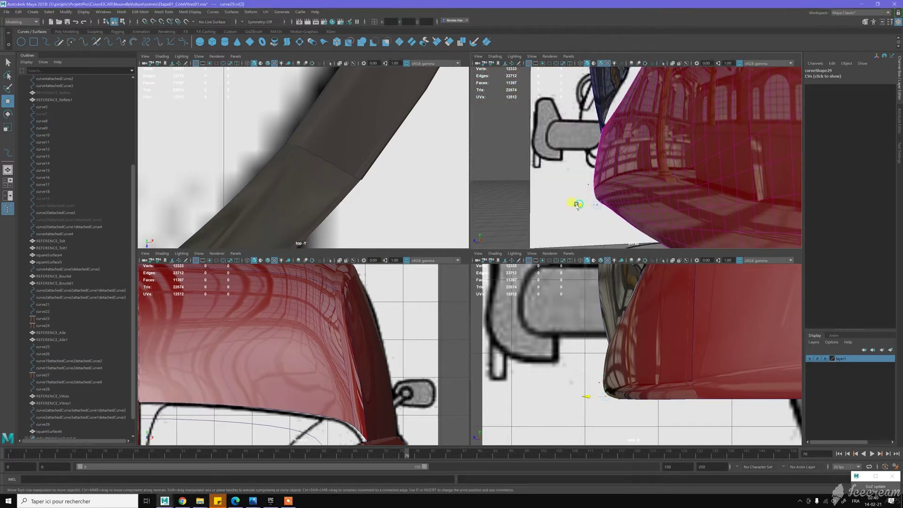
Fine-tune the remaining corner points of the curve and return to Object Mode
left_click(588, 190)
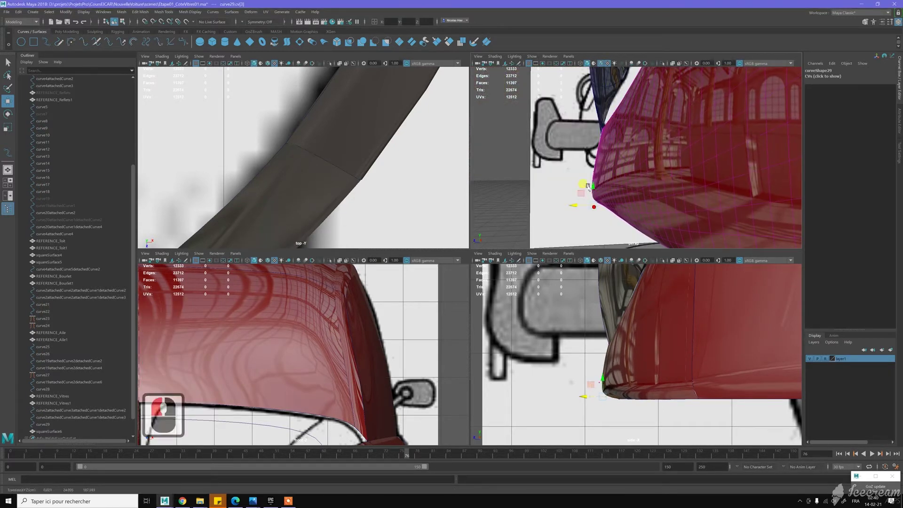
left_click(580, 188)
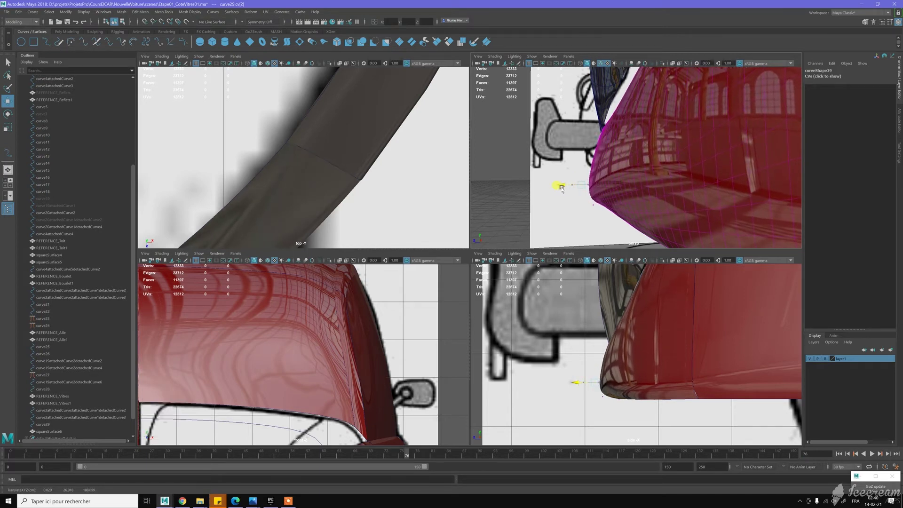
left_click(584, 230)
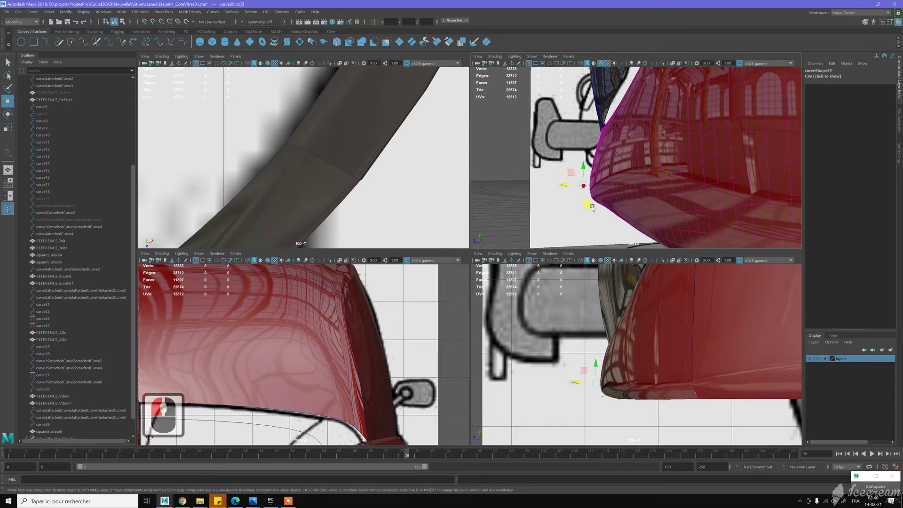
left_click(591, 211)
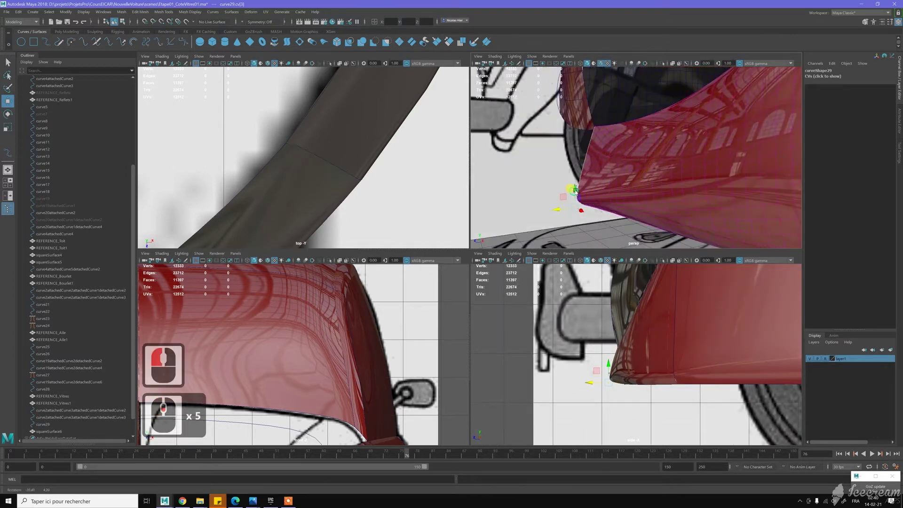
left_click(596, 192)
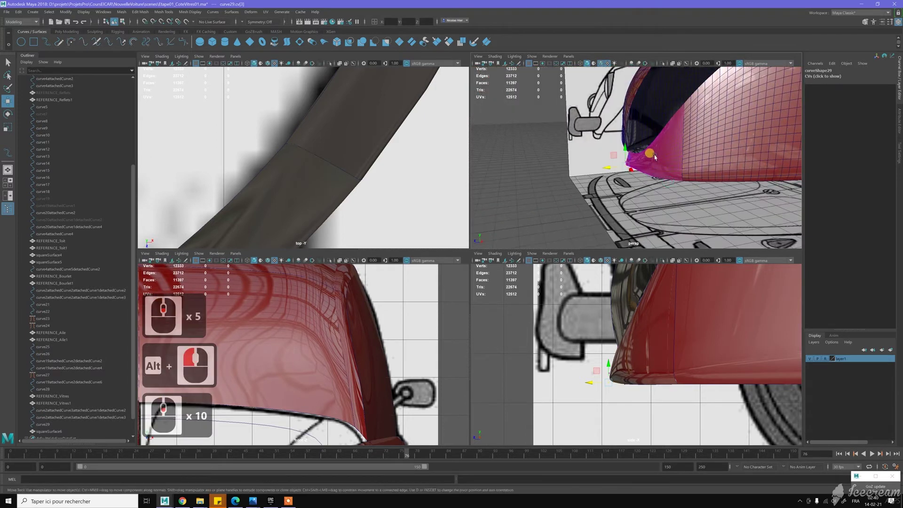
left_click(658, 156)
right_click(546, 186)
Select squareSurface6 and lower its nurbsTessellate13 polygon counts in the Channel Box for a lighter mesh
left_click(594, 155)
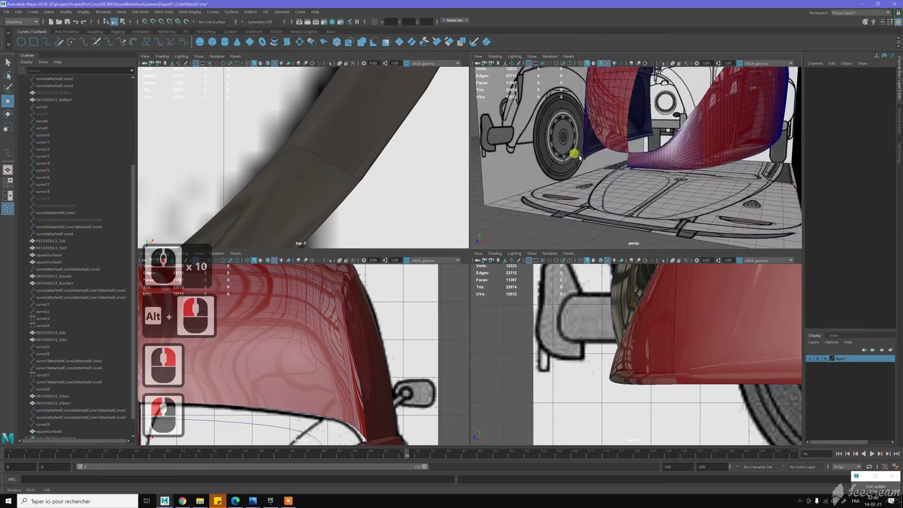
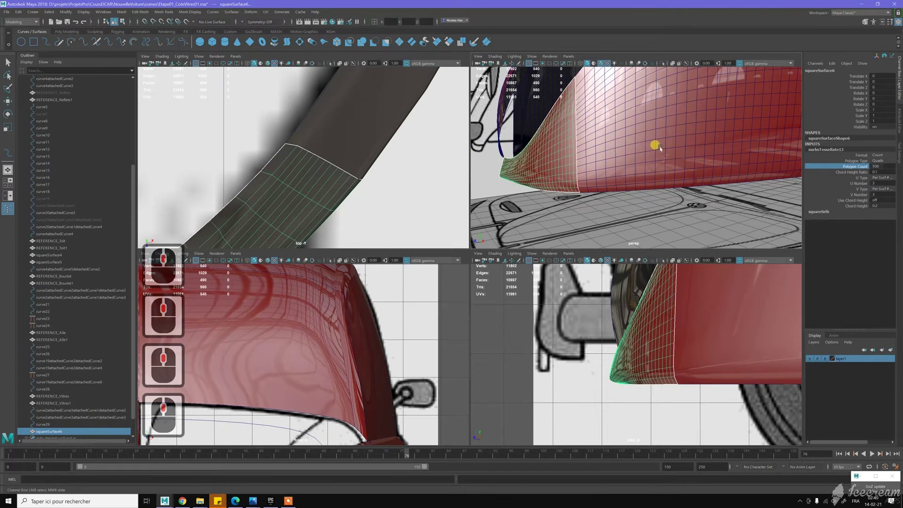
middle_click(789, 162)
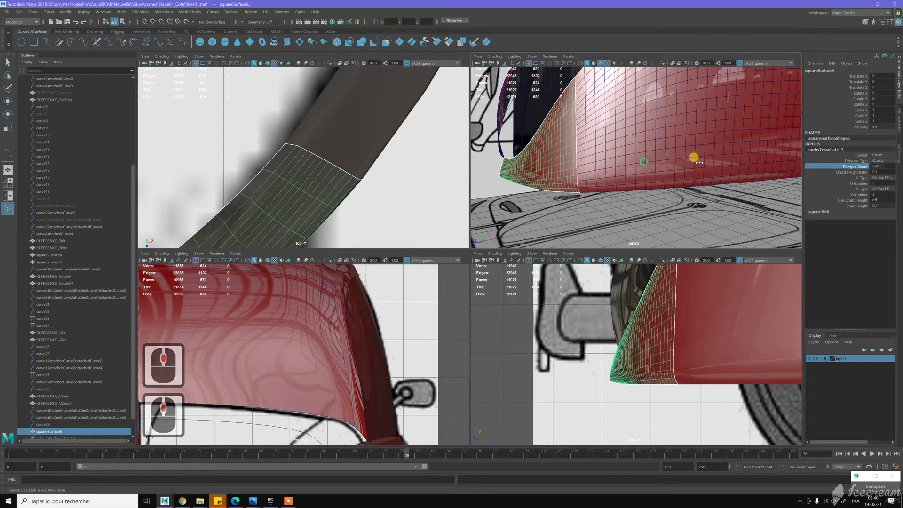
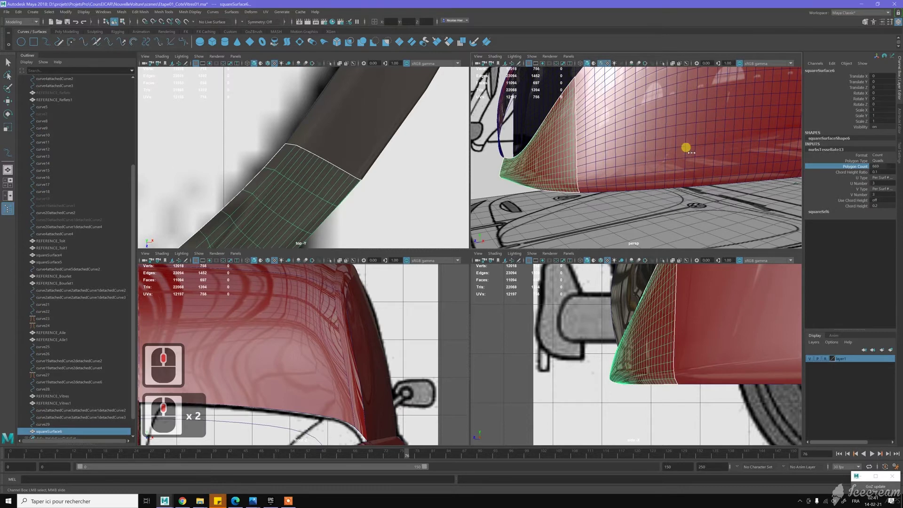
middle_click(596, 143)
middle_click(627, 144)
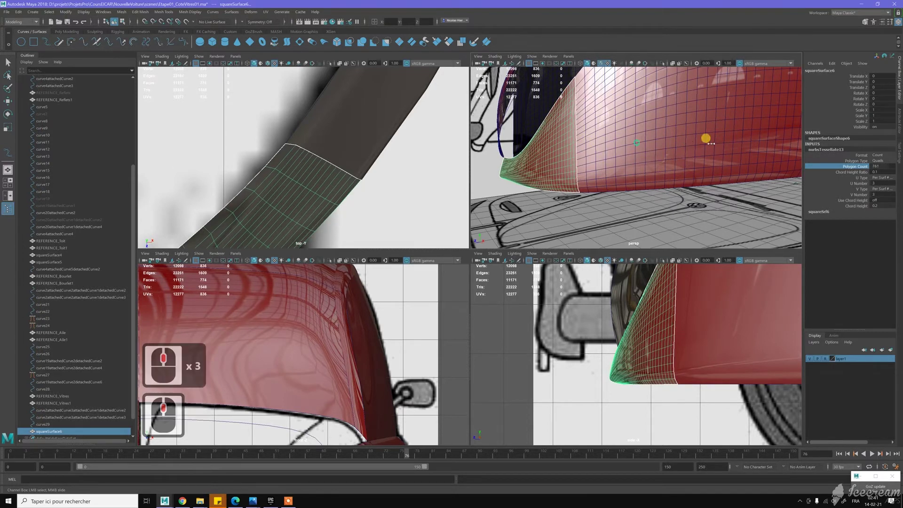
middle_click(730, 145)
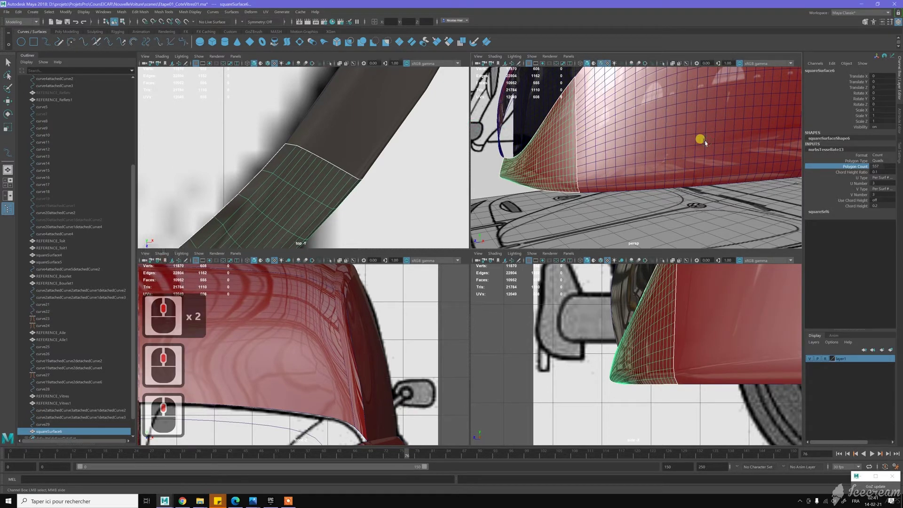
middle_click(633, 182)
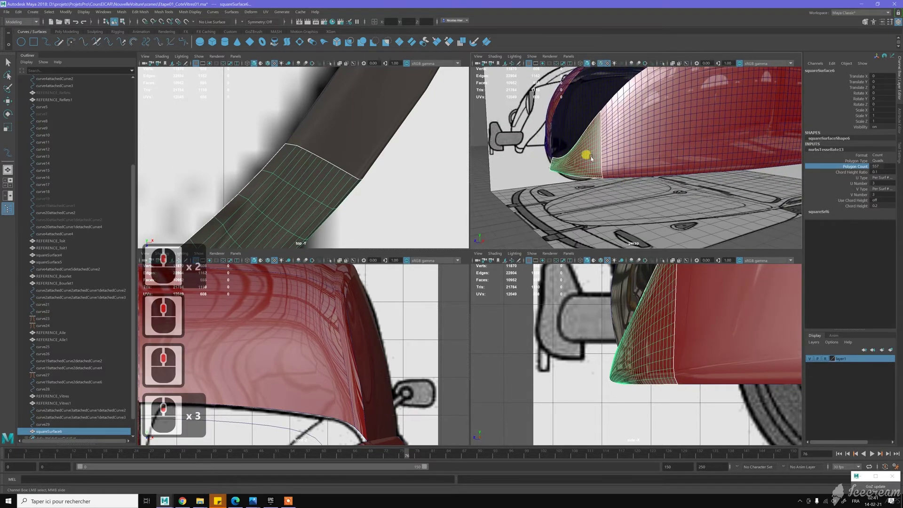
right_click(557, 198)
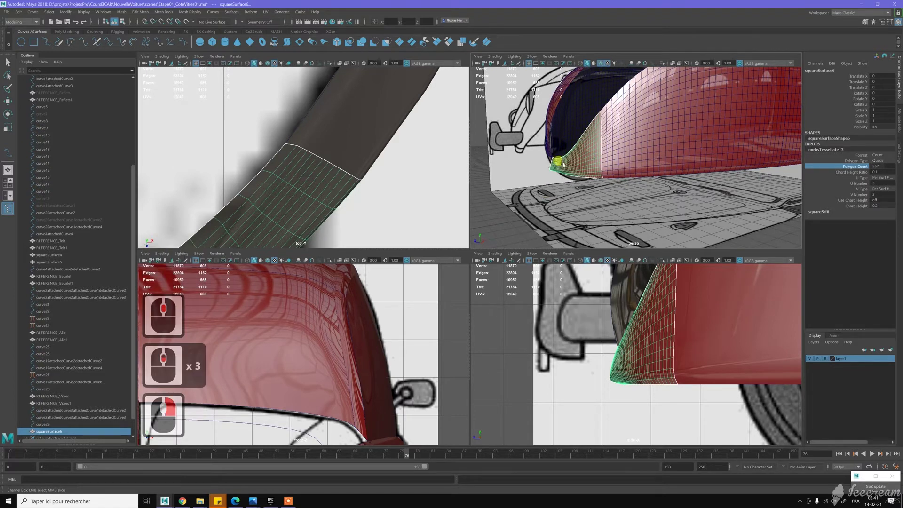
Scroll the Outliner to squareSurface6 and start renaming it
middle_click(86, 355)
middle_click(86, 355)
double_click(54, 413)
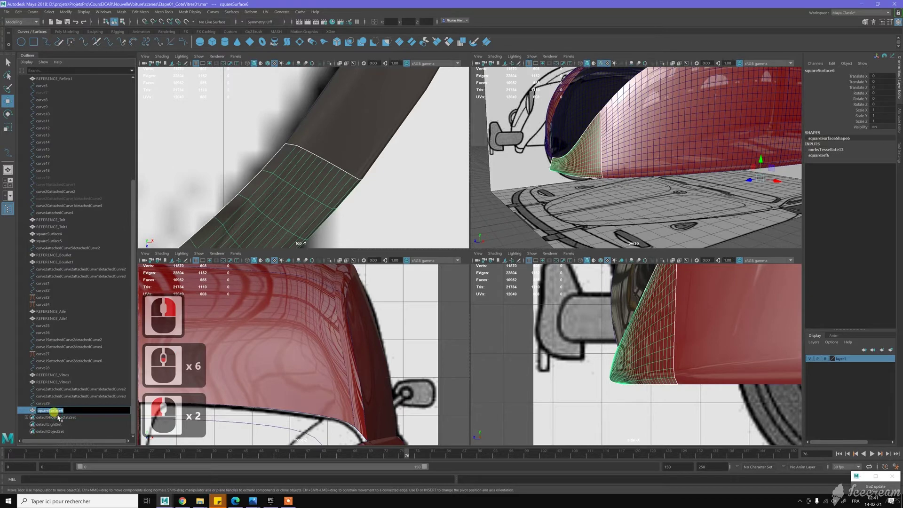
Rename squareSurface6 to REFERENCE_ParechocAV in the Outliner
type("refere")
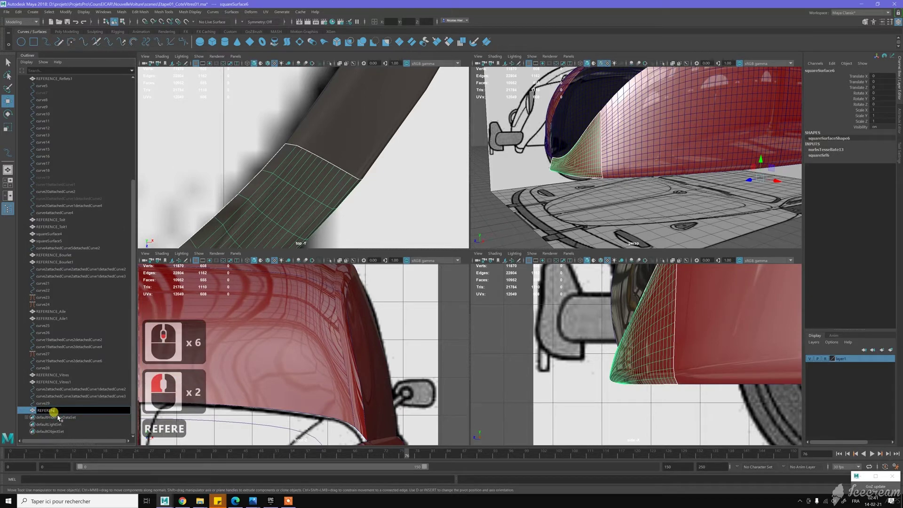
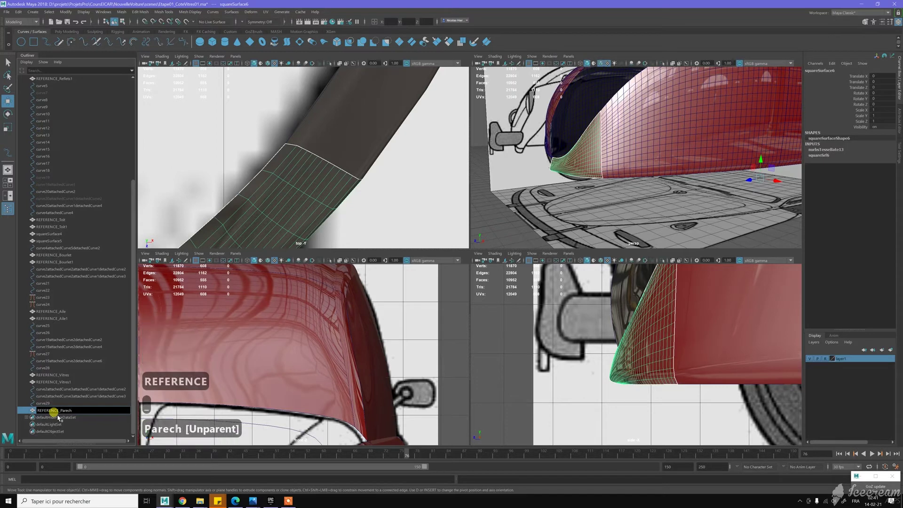
type("c")
type("v")
key("Return")
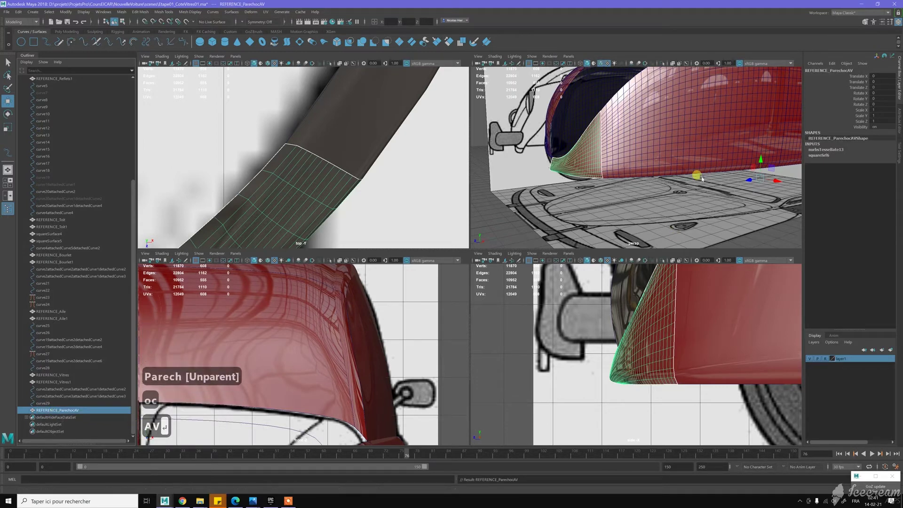
Duplicate-special the apron as REFERENCE_PareChocAV1 for the opposite side and delete the stray copy
left_click(629, 163)
left_click(629, 163)
key("ctrl+shift+d")
left_click(581, 157)
left_click(573, 133)
key("ctrl+shift+d")
key("Delete")
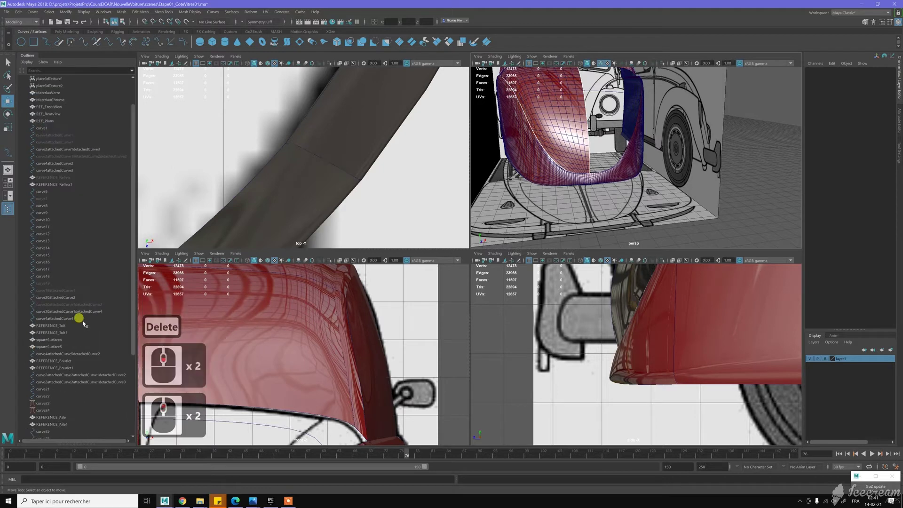
Hide the REFERENCE_Reflets hood panel and the layer1 blueprint planes, then maximize the perspective view
left_click(74, 181)
key("h")
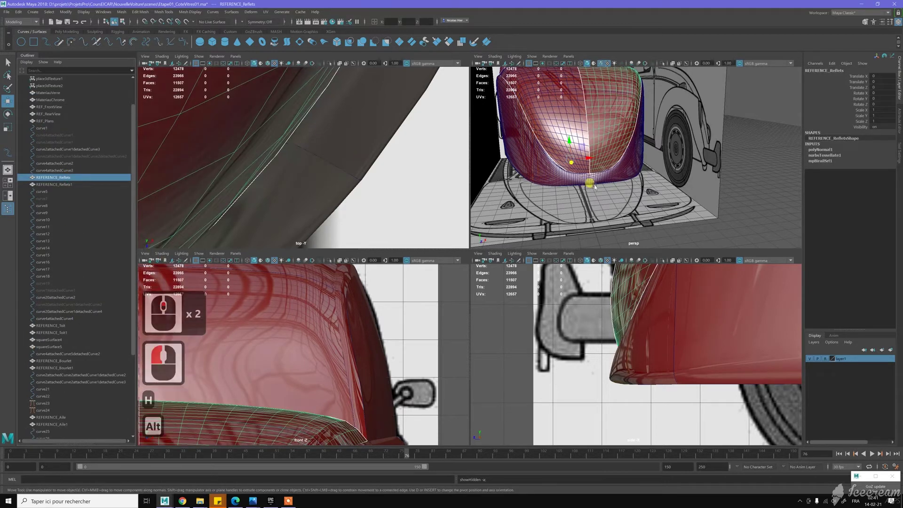
left_click(584, 186)
left_click(812, 359)
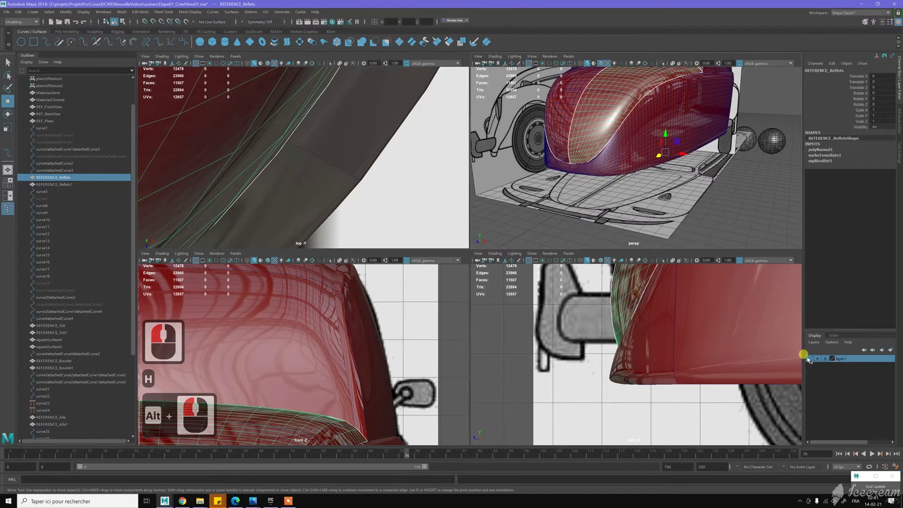
left_click(598, 180)
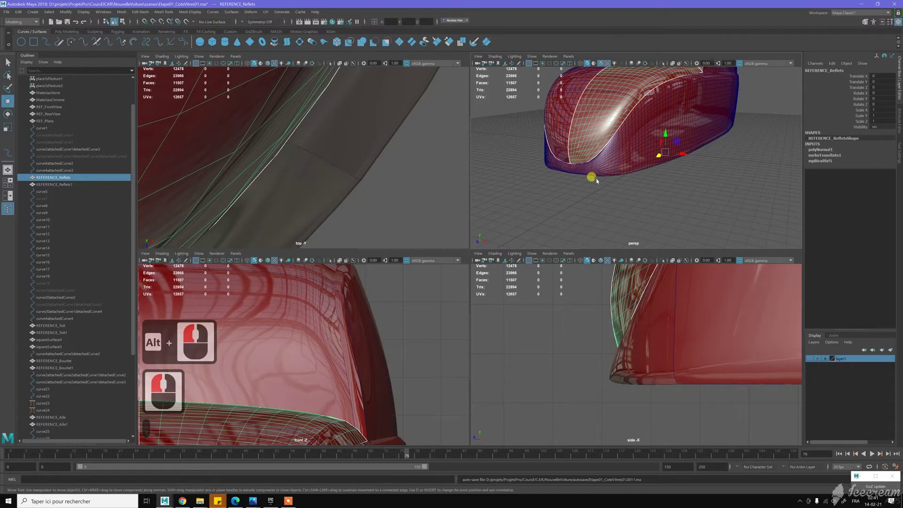
middle_click(599, 179)
middle_click(599, 189)
left_click(601, 199)
left_click(539, 199)
Ctrl-select the reflection and roof REFERENCE surfaces of both halves in the Outliner
left_click(397, 253)
double_click(357, 172)
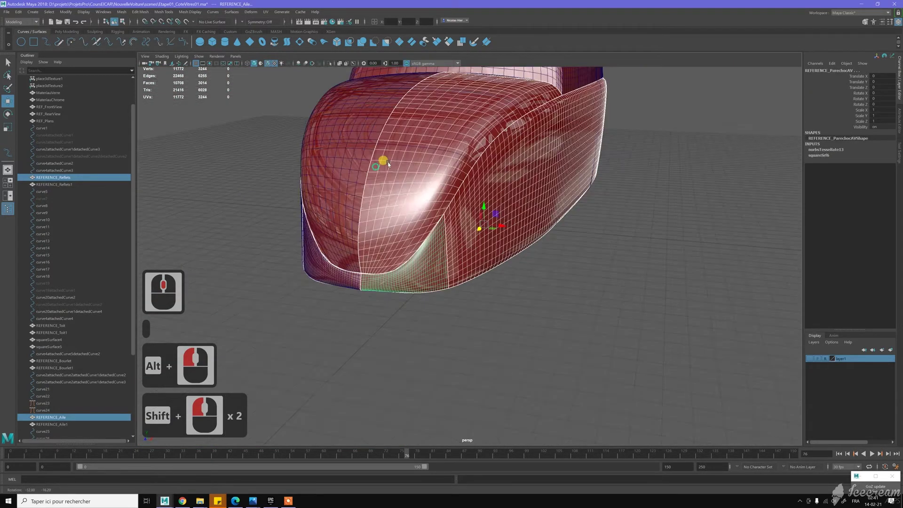
left_click(356, 285)
left_click(376, 293)
left_click(385, 295)
left_click(380, 261)
middle_click(357, 247)
left_click(375, 199)
left_click(322, 114)
left_click(371, 119)
left_click(422, 182)
Add the hood-trim and fender REFERENCE surfaces plus the windscreen to the selection
right_click(545, 223)
left_click(562, 225)
middle_click(502, 168)
double_click(491, 202)
left_click(513, 237)
right_click(437, 201)
left_click(418, 210)
left_click(395, 182)
left_click(603, 205)
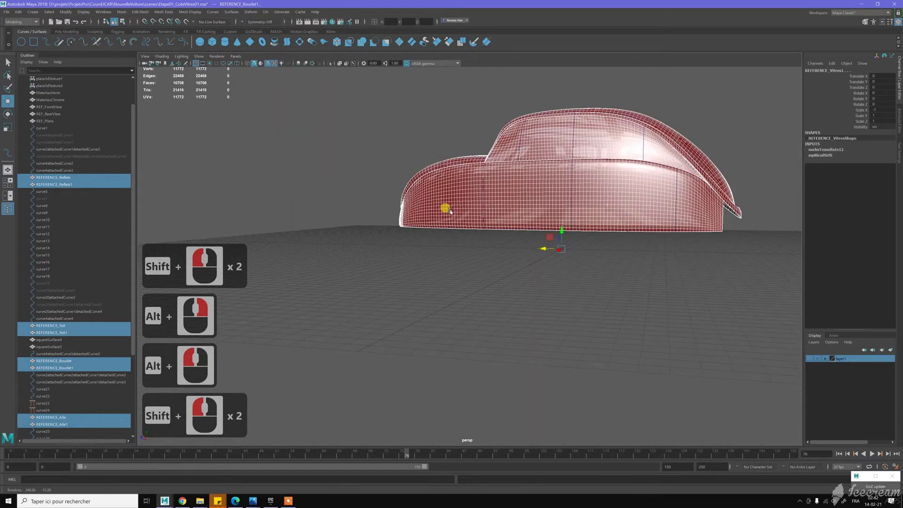
Create a display layer from the selected panels and rename layer2 to Reflets
right_click(661, 284)
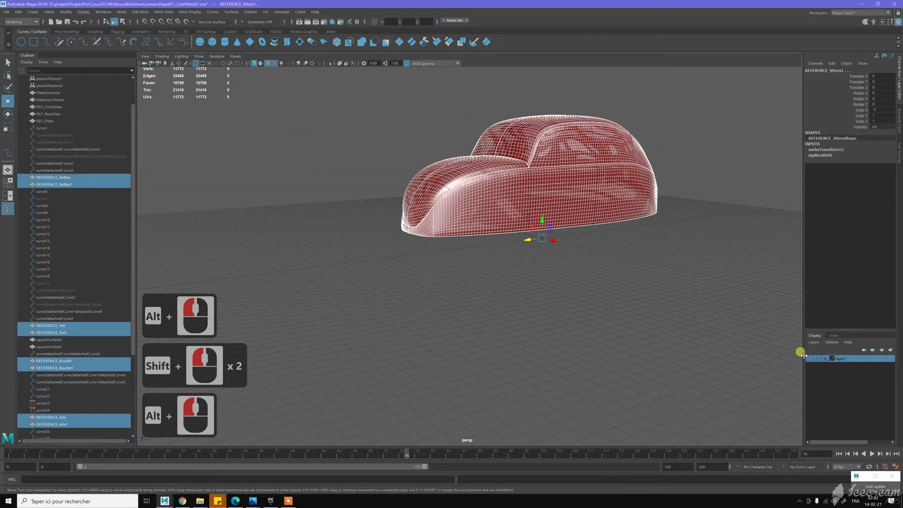
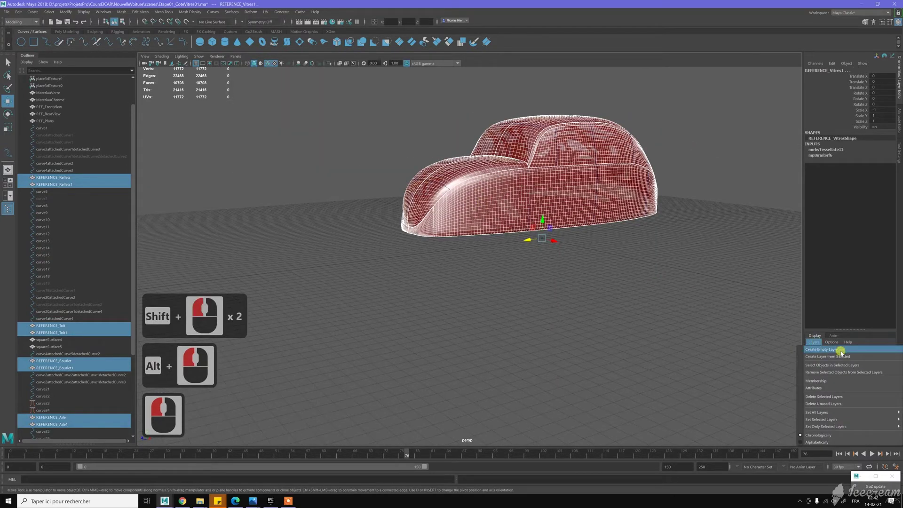
left_click(854, 359)
left_click(845, 360)
double_click(863, 357)
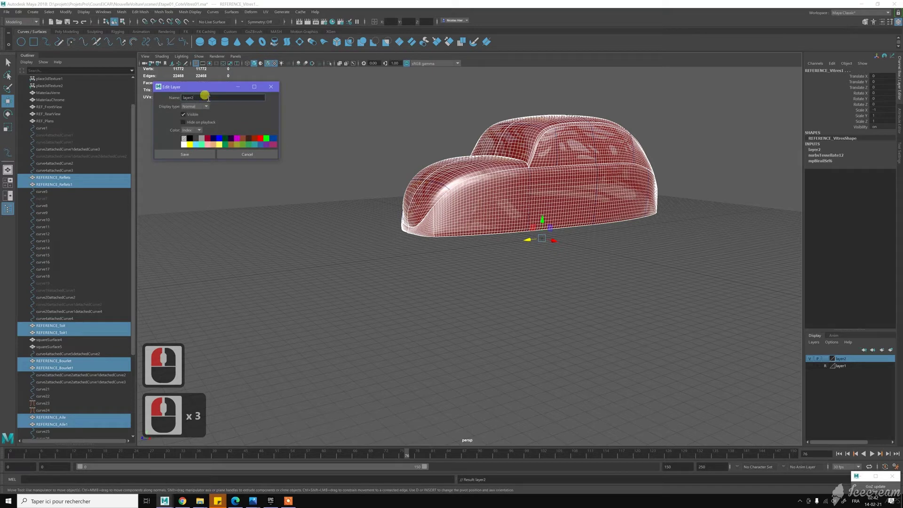
left_click(174, 100)
type("reflets")
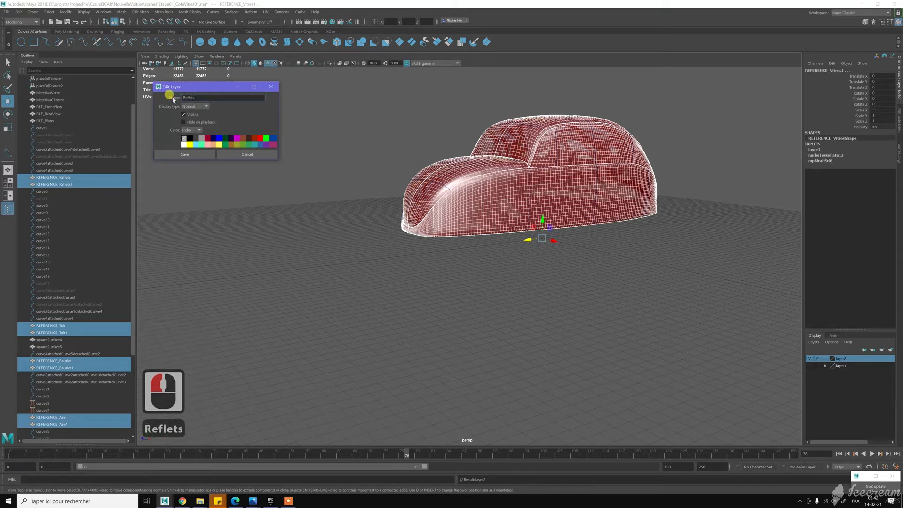
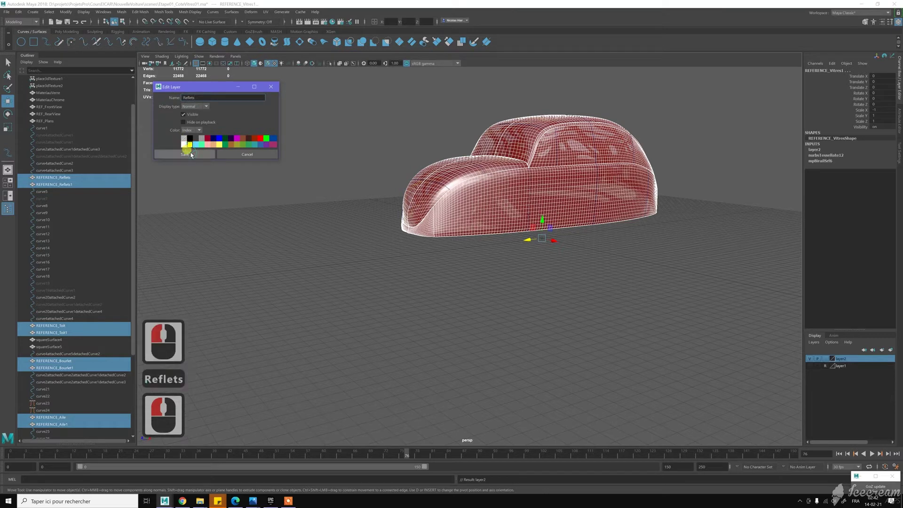
left_click(309, 182)
Set the Reflets layer colour to yellow
left_click(366, 140)
middle_click(354, 190)
left_click(434, 215)
double_click(434, 216)
right_click(434, 216)
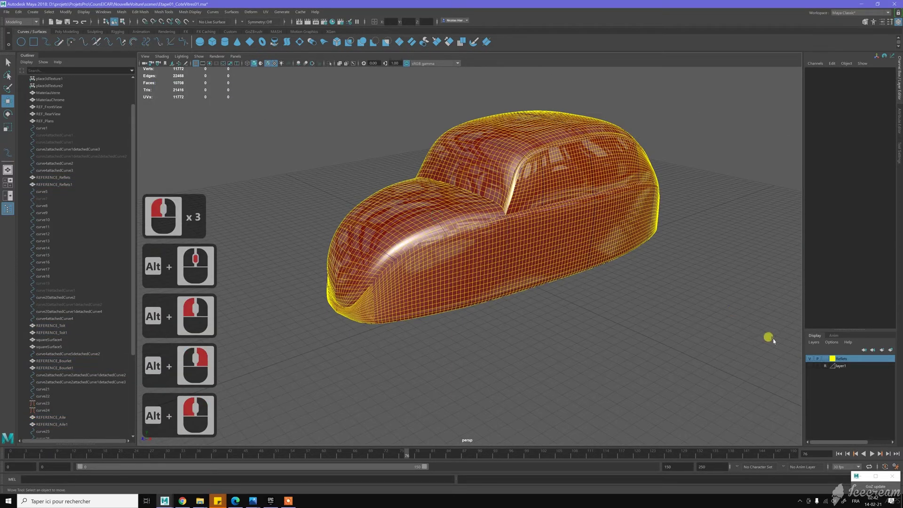
left_click(810, 359)
left_click(811, 359)
left_click(819, 347)
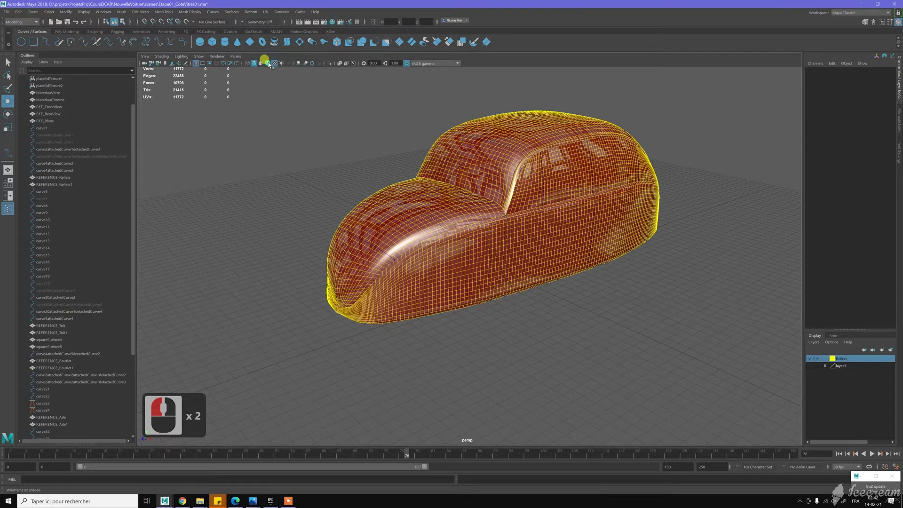
Tumble around the front of the body to inspect the front apron surface
left_click(280, 132)
left_click(330, 123)
middle_click(413, 208)
right_click(432, 247)
left_click(451, 198)
middle_click(458, 260)
right_click(326, 213)
left_click(448, 236)
middle_click(527, 298)
right_click(374, 195)
middle_click(424, 225)
left_click(424, 215)
left_click(368, 186)
left_click(355, 171)
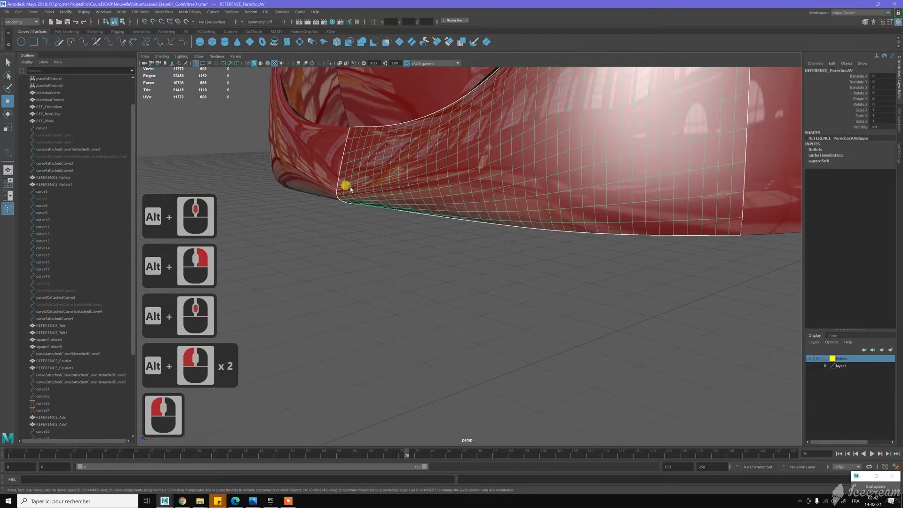
Hide the front apron surface with Ctrl+H, select curve29 and show its control vertices
middle_click(353, 187)
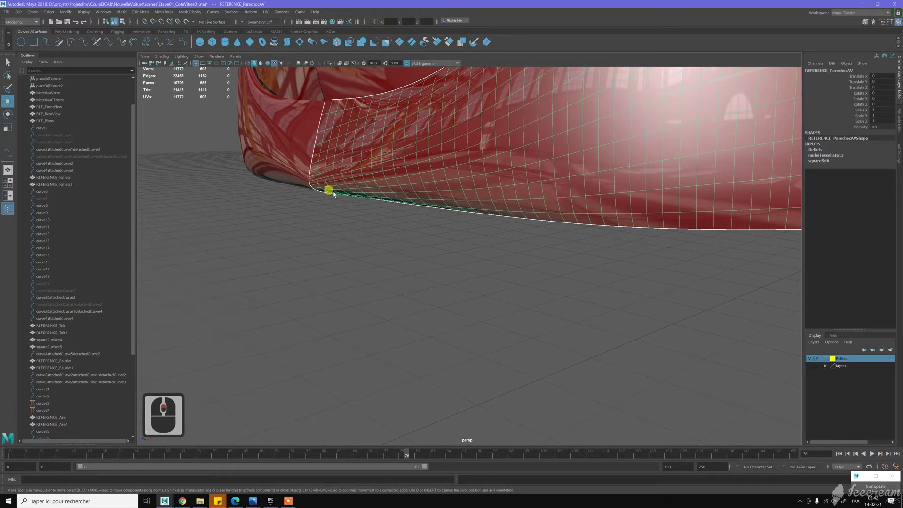
key("ctrl+h")
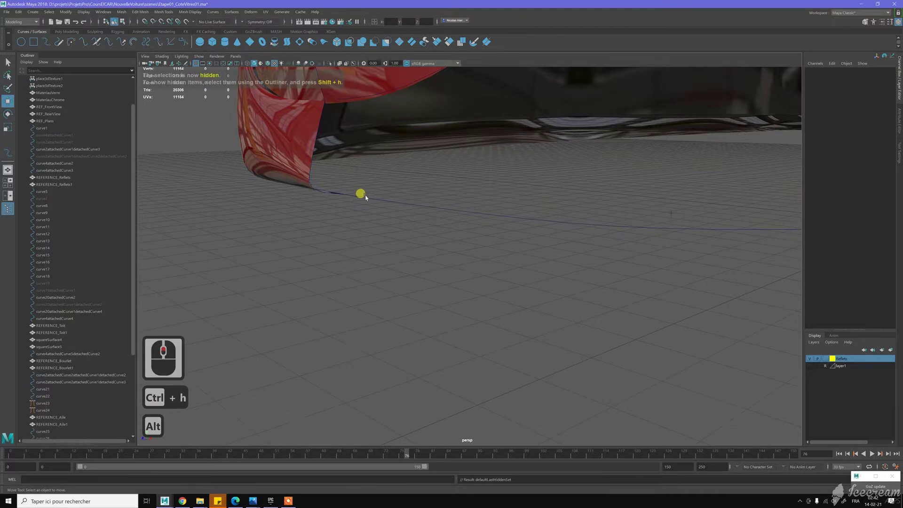
left_click(329, 183)
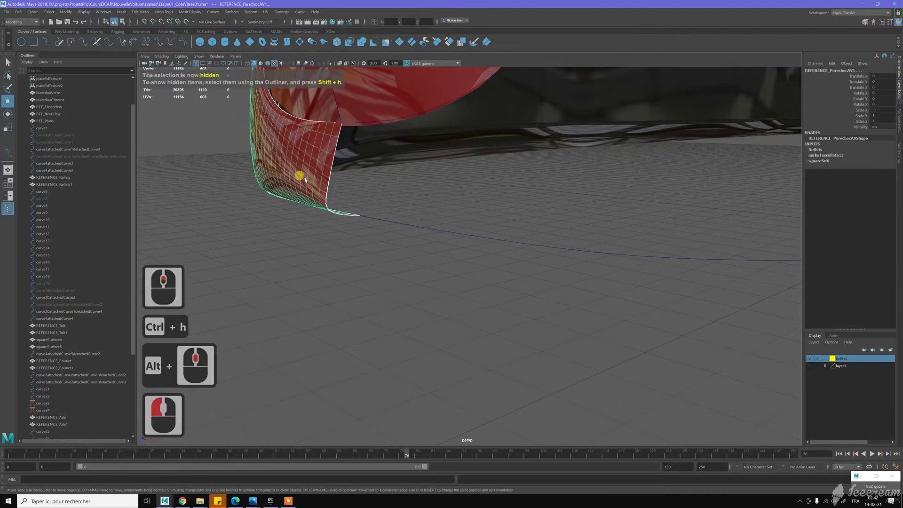
left_click(359, 182)
middle_click(364, 189)
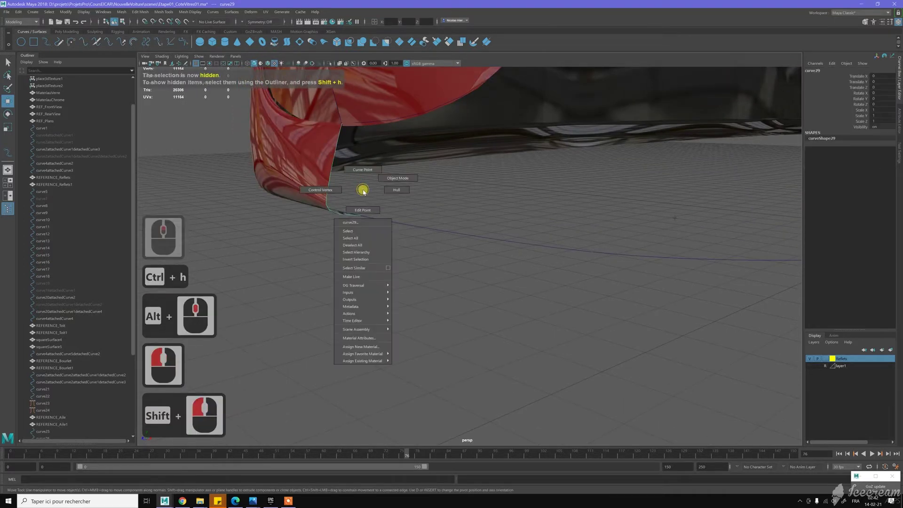
right_click(347, 192)
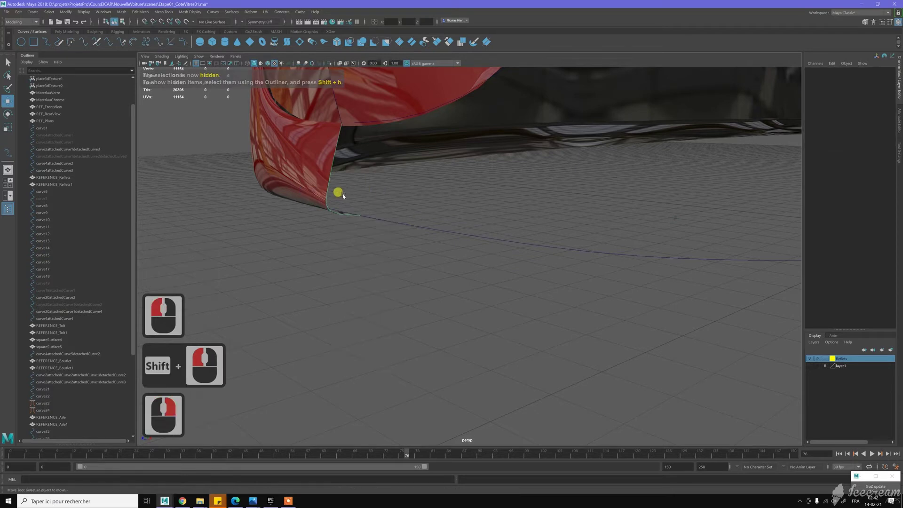
left_click(327, 195)
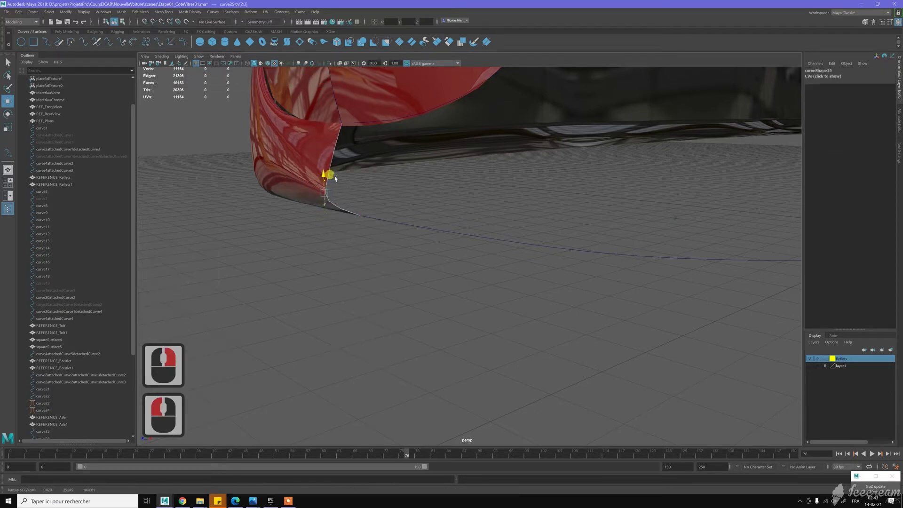
Move CVs on curve29 toward the side panels' bottom corners, undoing two wrong placements
left_click(305, 197)
left_click(335, 202)
key("z")
left_click(335, 191)
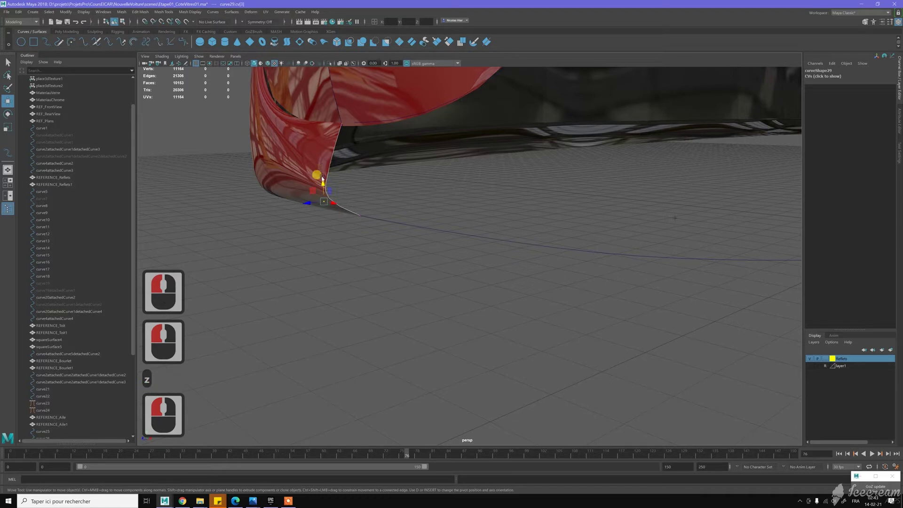
left_click(320, 175)
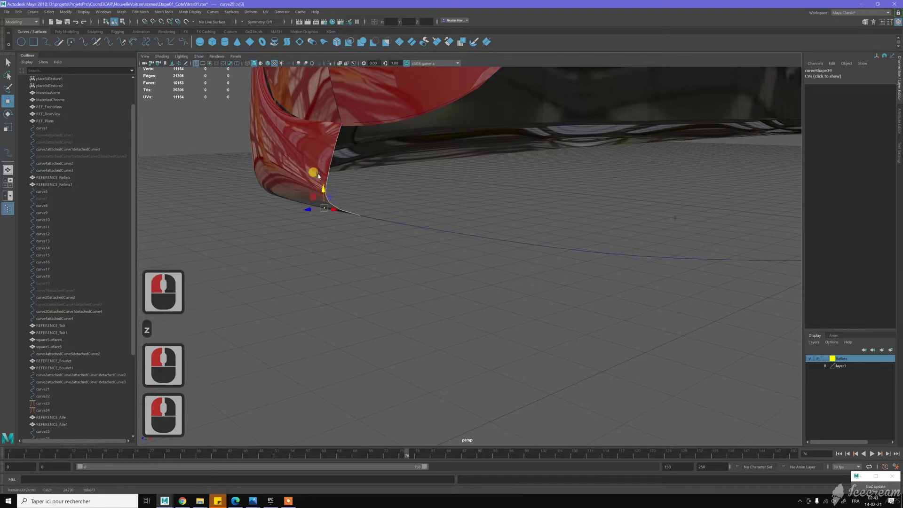
key("z")
left_click(339, 226)
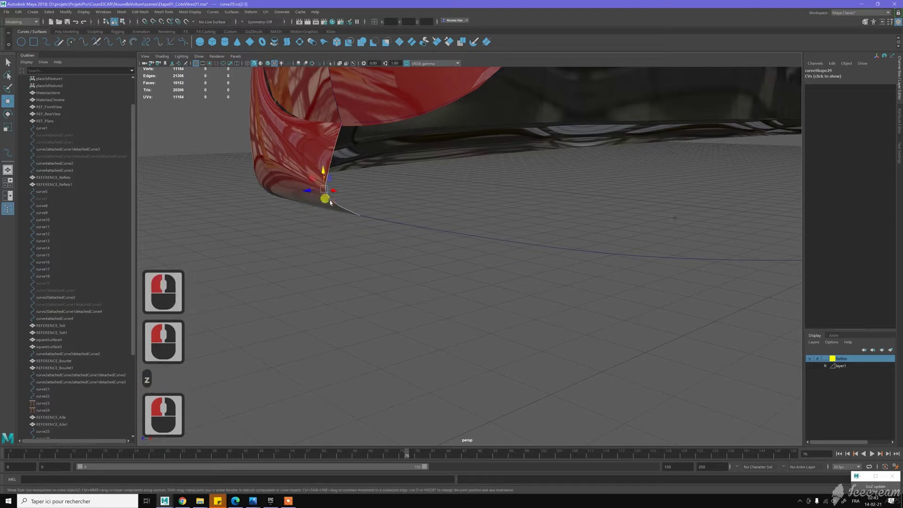
Scale then move the picked CVs to stretch the curve across the gap, undoing an overshoot
key("r")
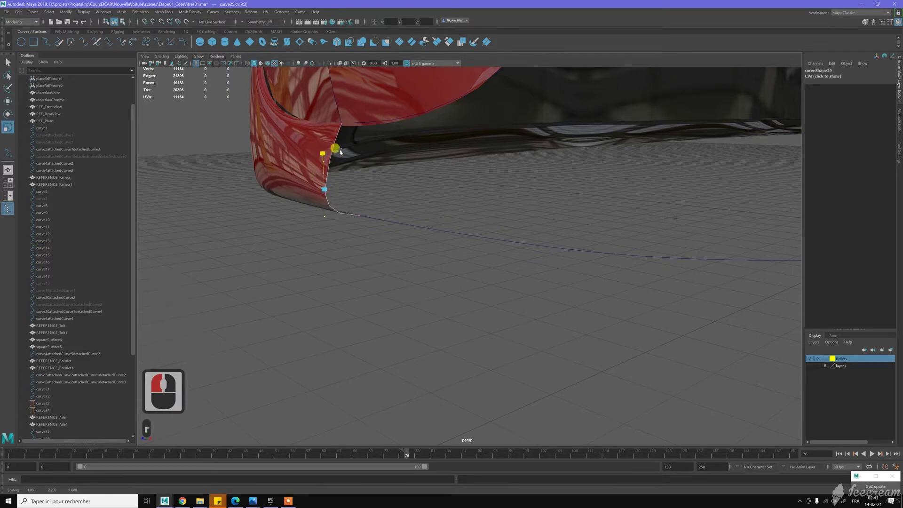
left_click(361, 161)
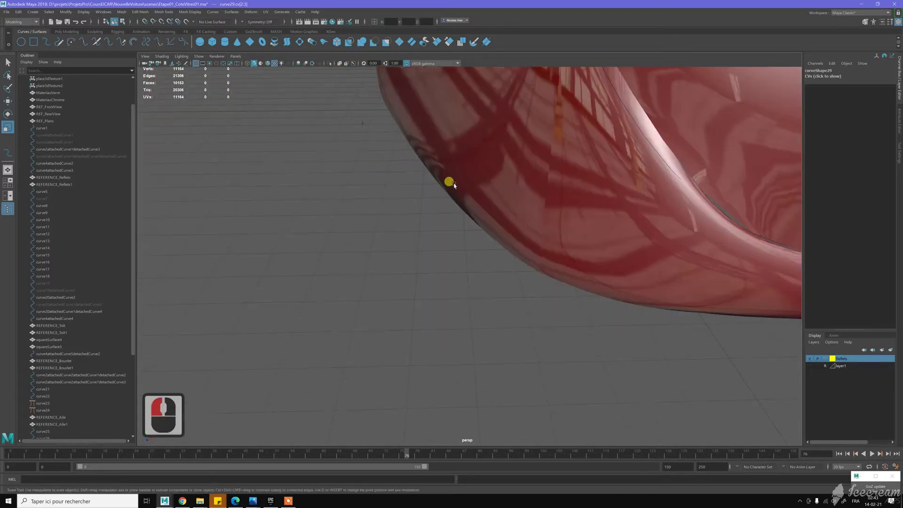
left_click(424, 200)
scroll("down", 3)
left_click(659, 220)
key("w")
middle_click(618, 170)
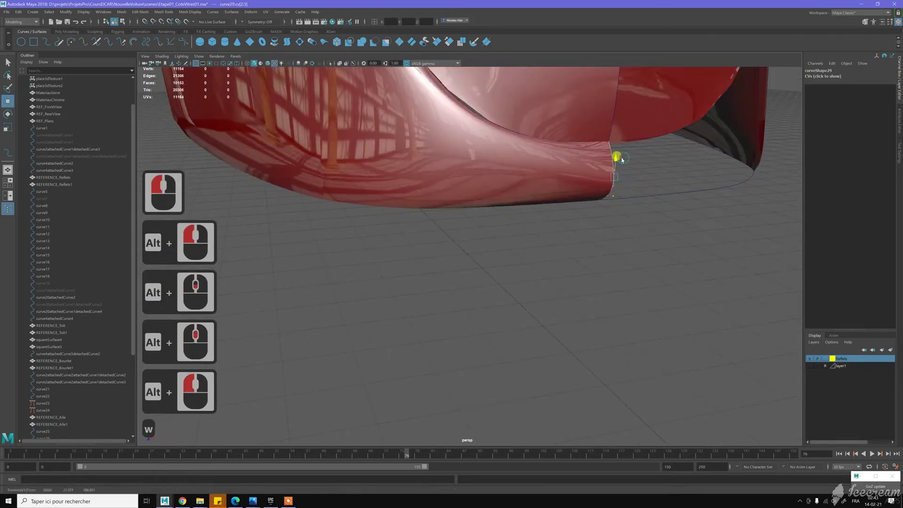
left_click(623, 159)
key("z")
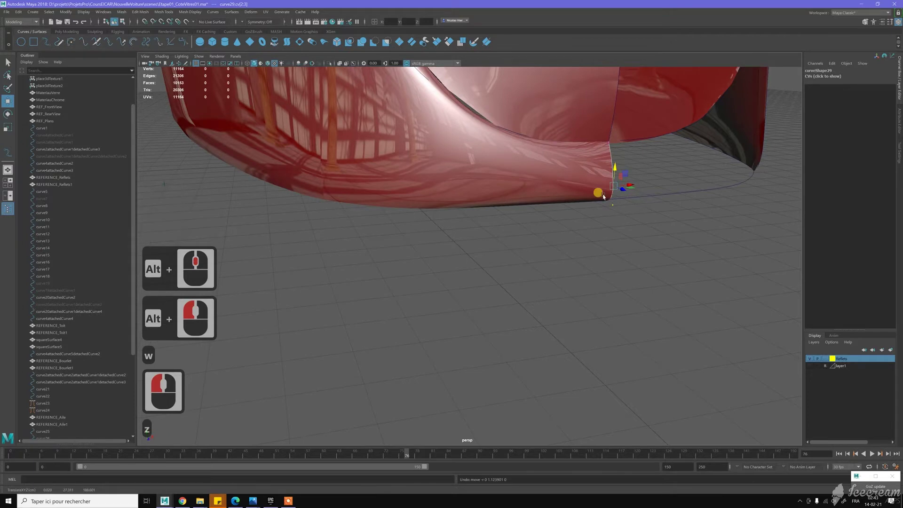
Tumble to the apron's lower corner and rotate curve29's end point onto the panel corner
left_click(336, 187)
middle_click(321, 195)
middle_click(300, 197)
middle_click(354, 224)
middle_click(354, 224)
key("e")
left_click(323, 179)
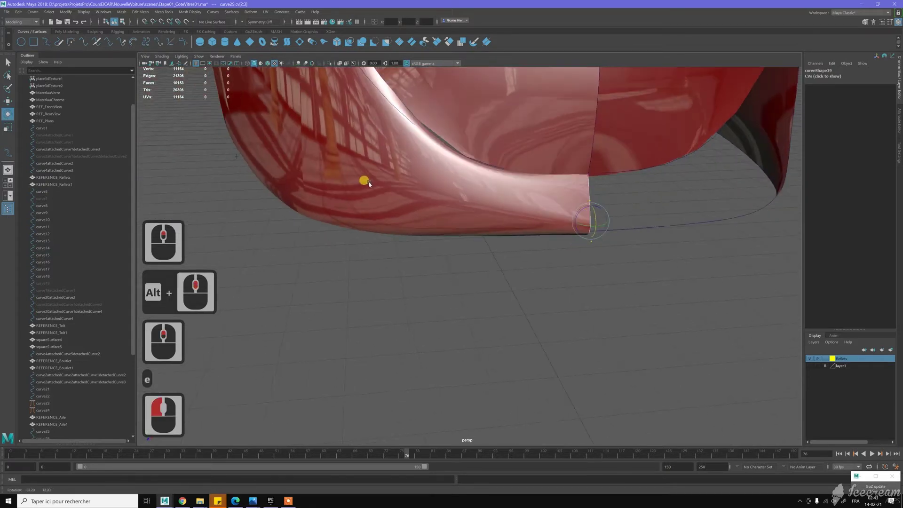
left_click(340, 180)
left_click(448, 255)
middle_click(374, 212)
left_click(449, 206)
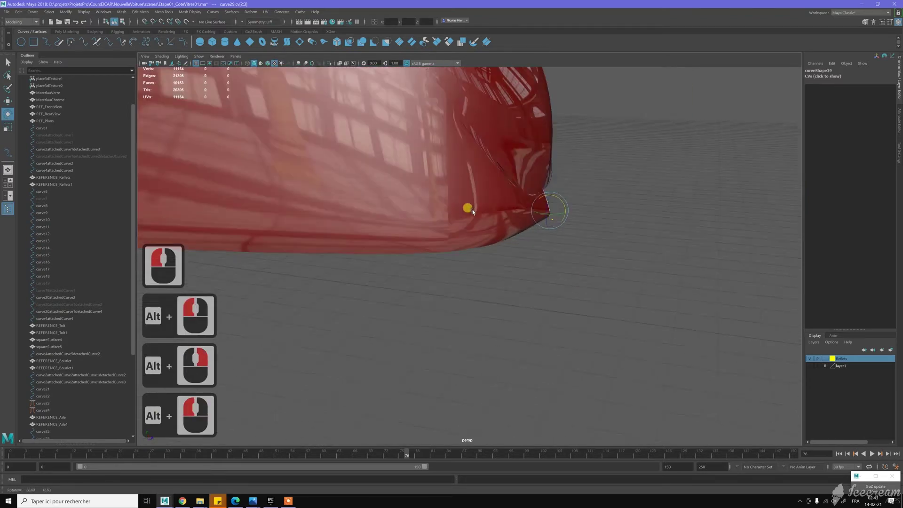
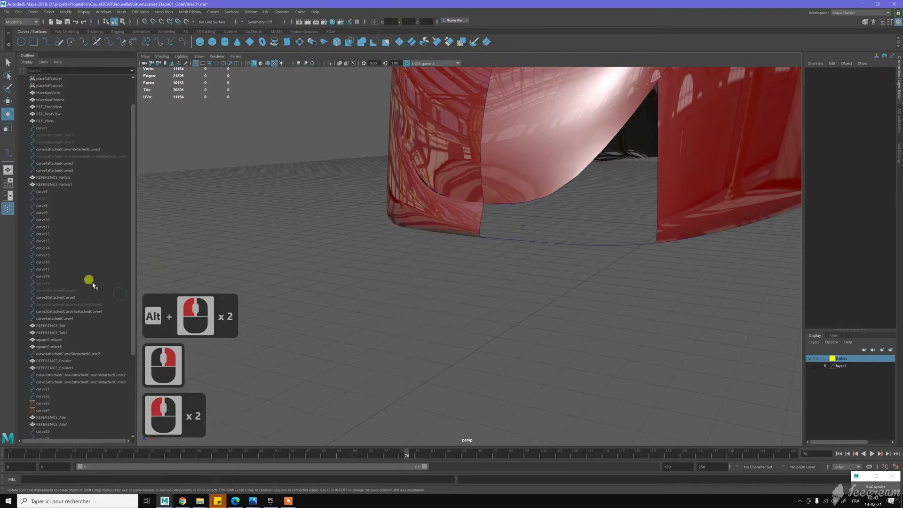
middle_click(67, 297)
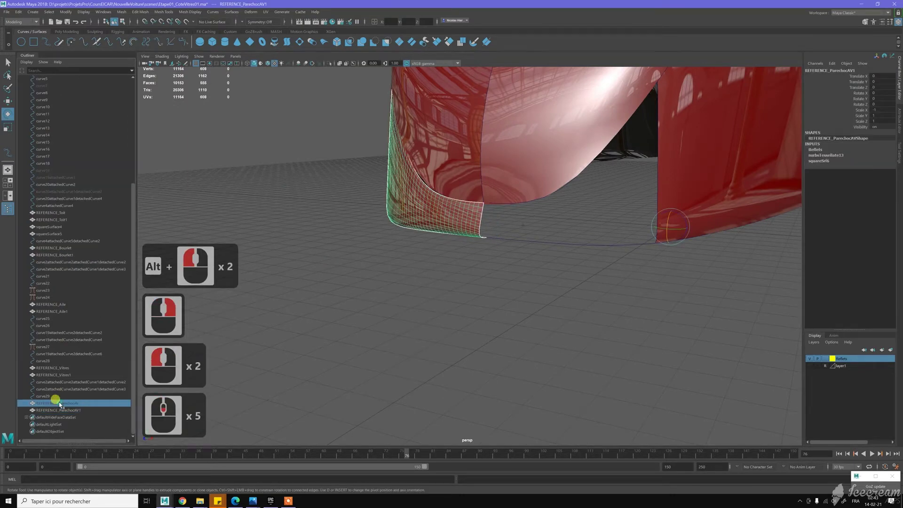
double_click(61, 404)
key("h")
left_click(472, 292)
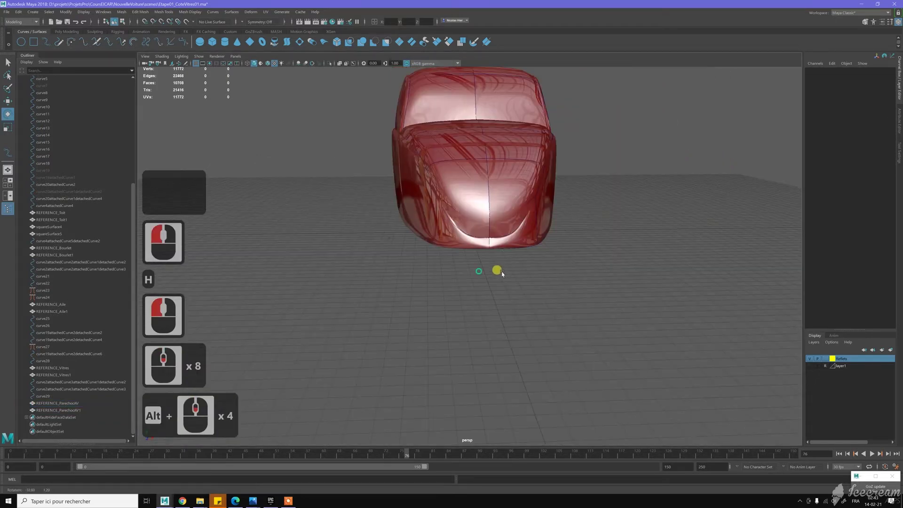
left_click(508, 284)
right_click(508, 284)
left_click(468, 248)
middle_click(553, 297)
middle_click(447, 189)
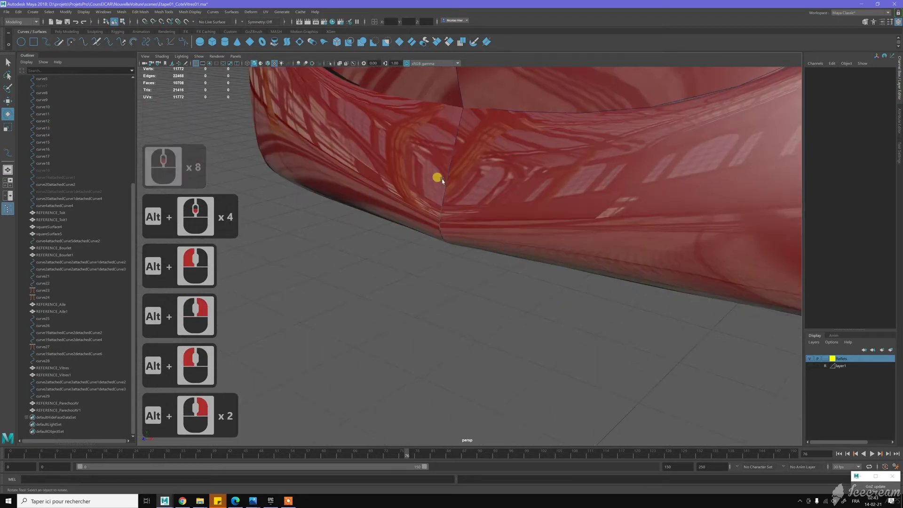
left_click(457, 186)
left_click(428, 179)
double_click(386, 269)
middle_click(402, 256)
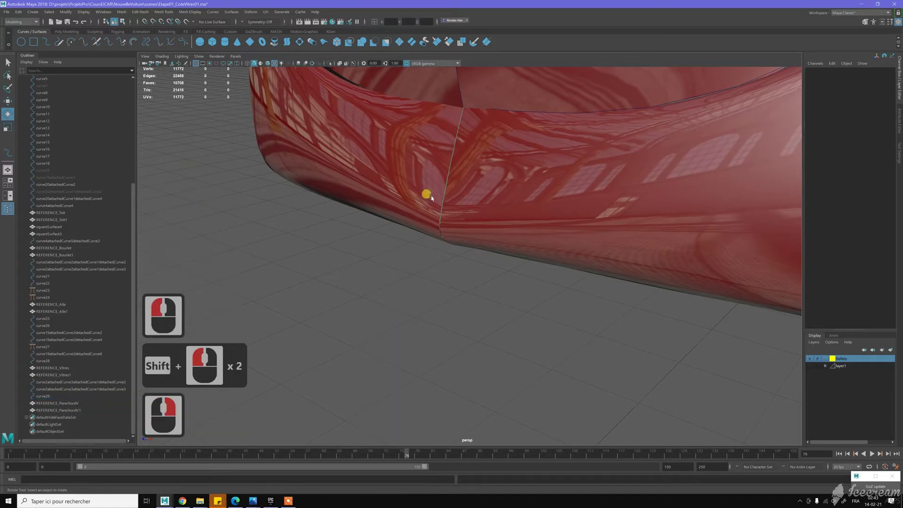
left_click(451, 214)
key("w")
right_click(449, 193)
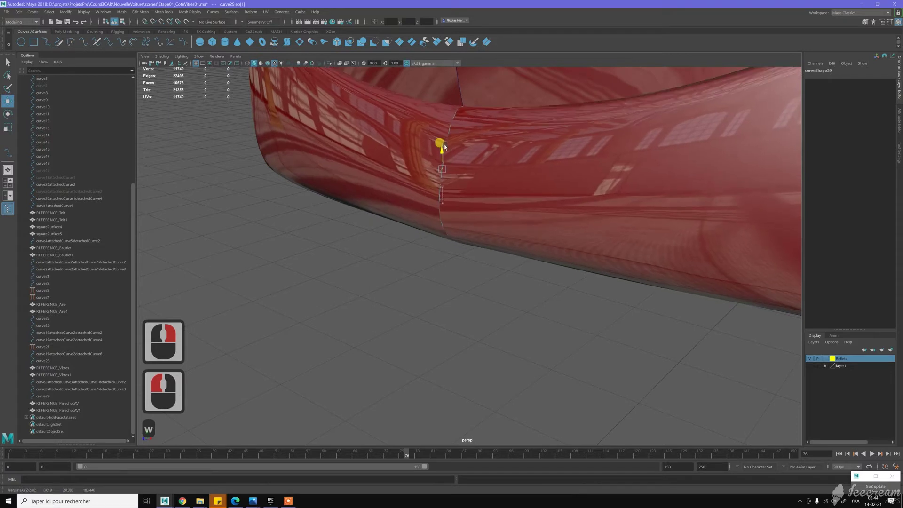
key("w")
left_click(453, 166)
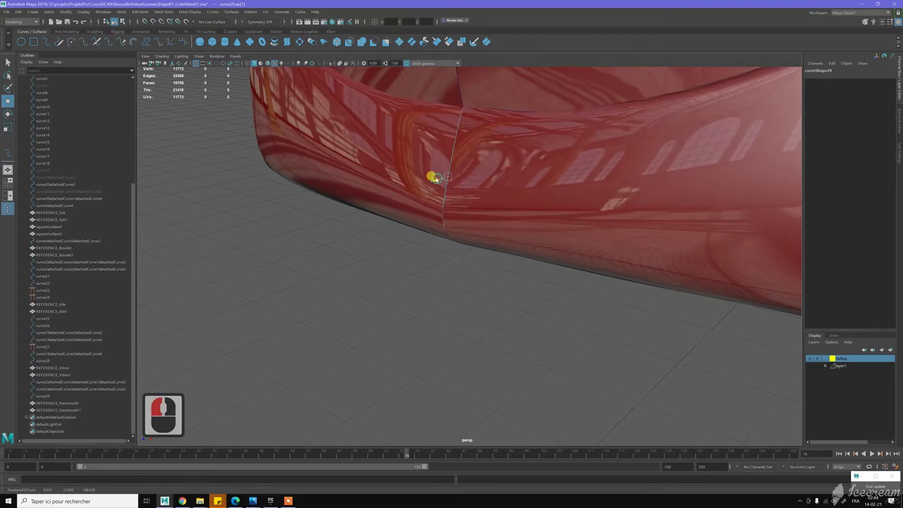
left_click(536, 224)
middle_click(448, 152)
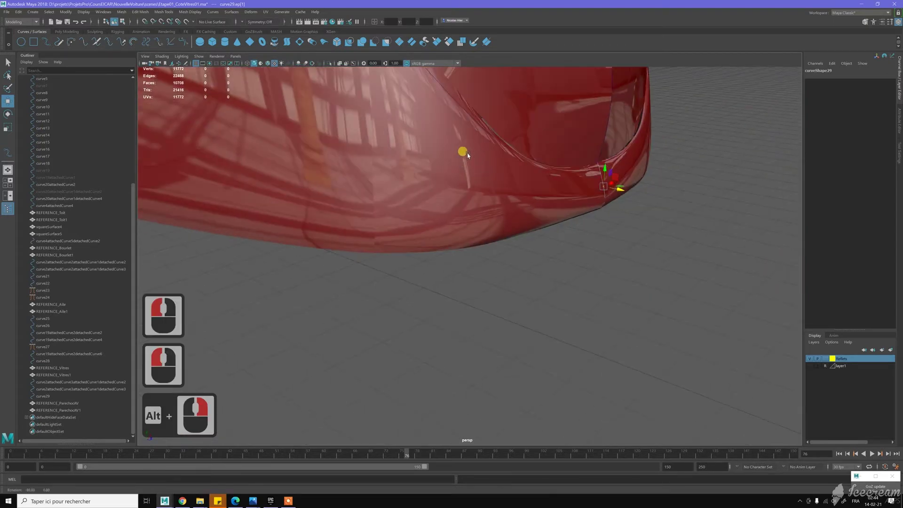
middle_click(465, 155)
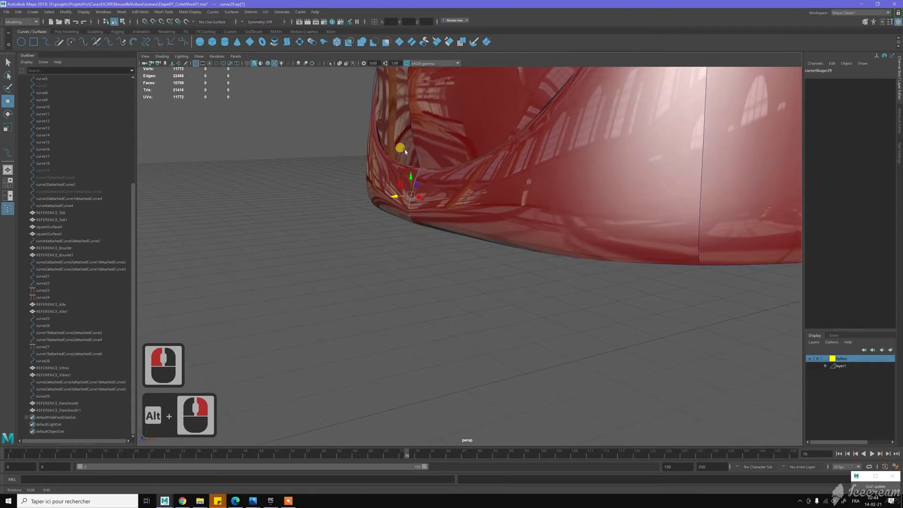
left_click(571, 274)
middle_click(498, 234)
left_click(568, 225)
right_click(568, 224)
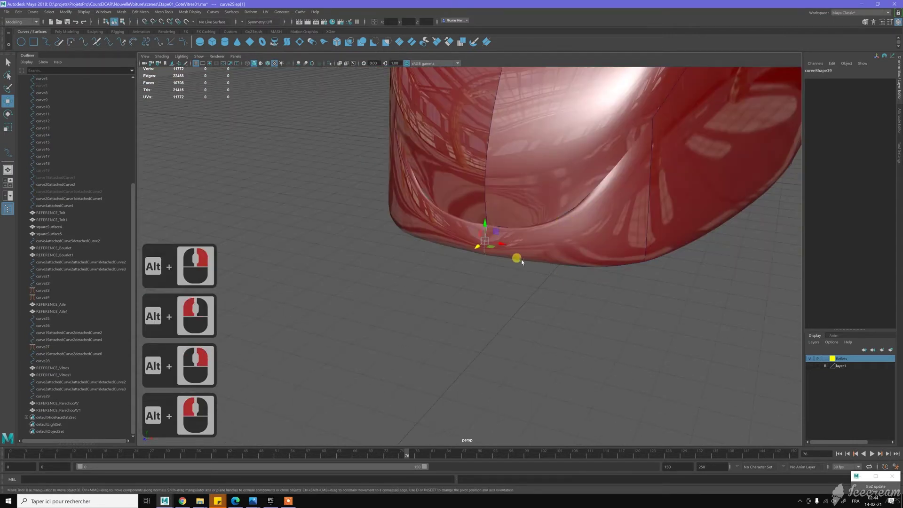
left_click(527, 282)
middle_click(528, 282)
middle_click(538, 280)
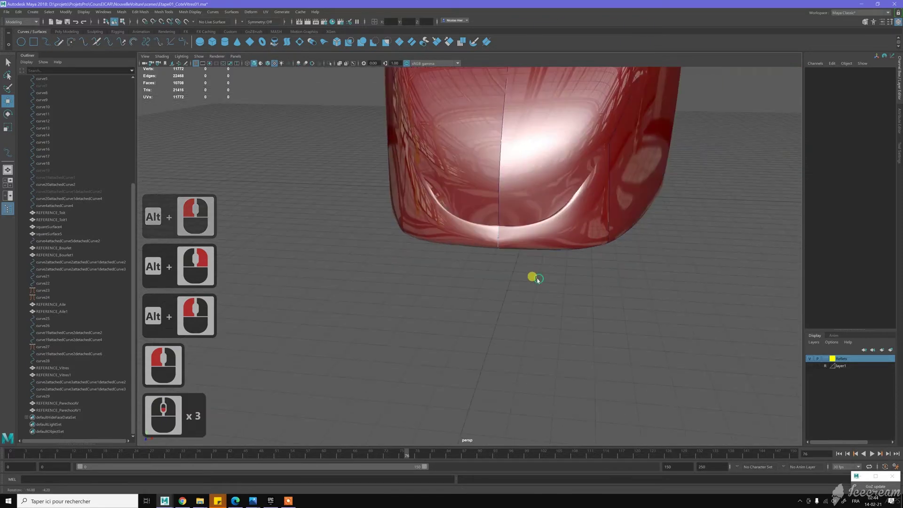
double_click(625, 320)
right_click(579, 249)
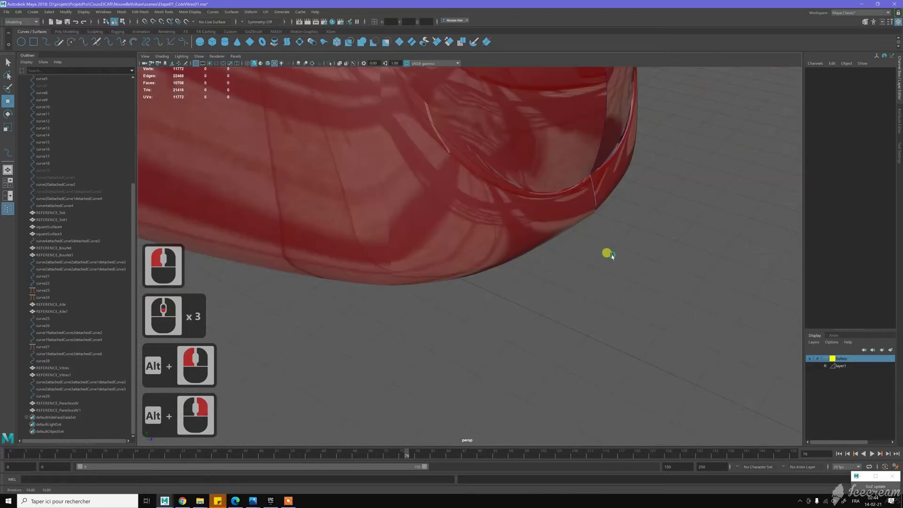
left_click(553, 252)
middle_click(694, 351)
right_click(609, 195)
left_click(624, 214)
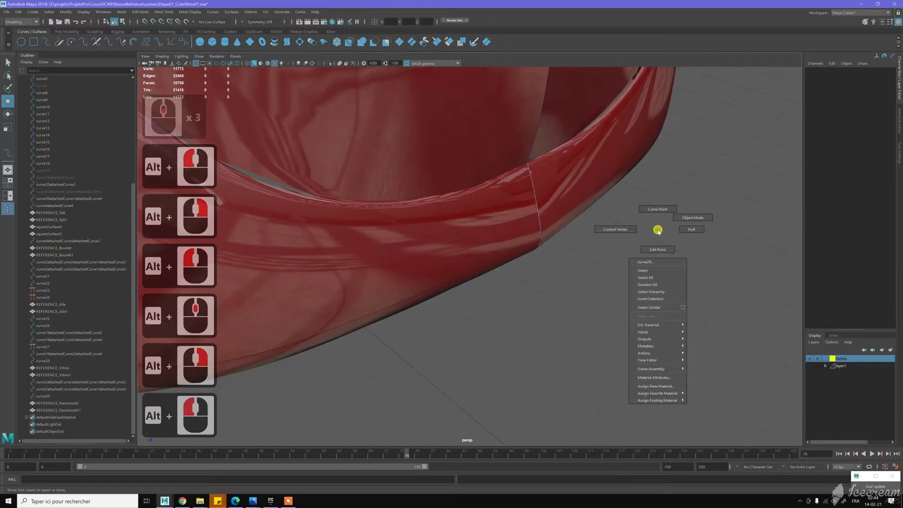
right_click(546, 172)
middle_click(524, 162)
middle_click(539, 150)
middle_click(517, 209)
middle_click(532, 199)
middle_click(538, 194)
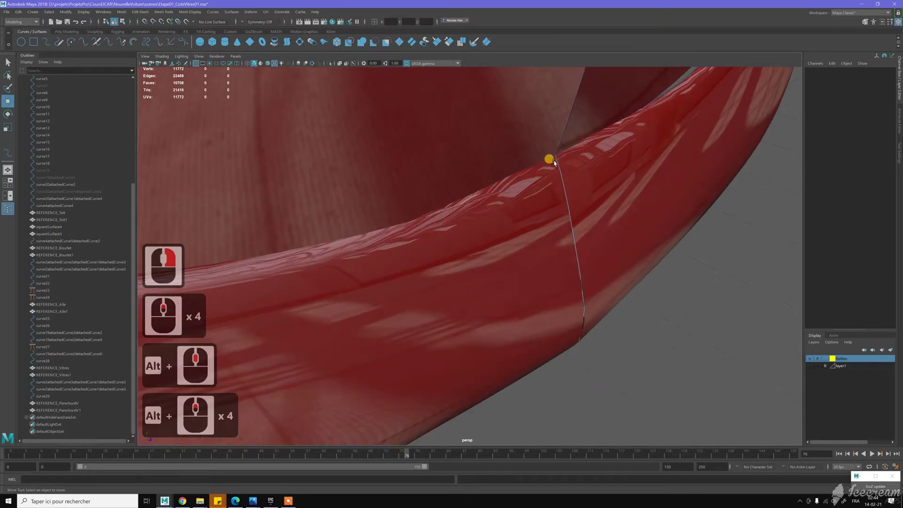
left_click(572, 174)
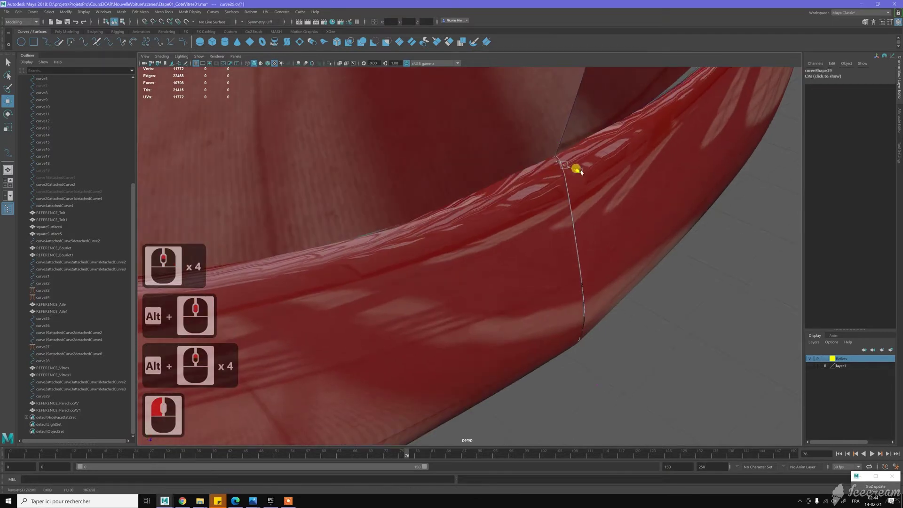
left_click(646, 262)
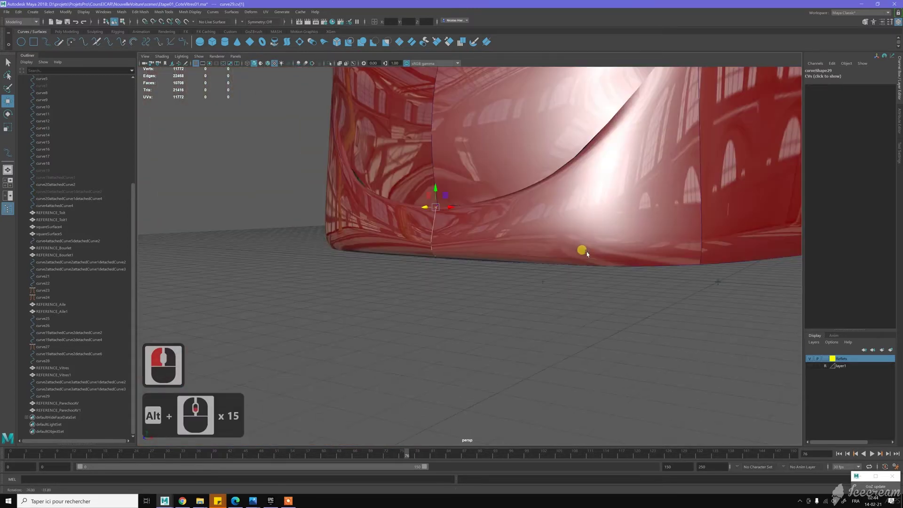
left_click(557, 300)
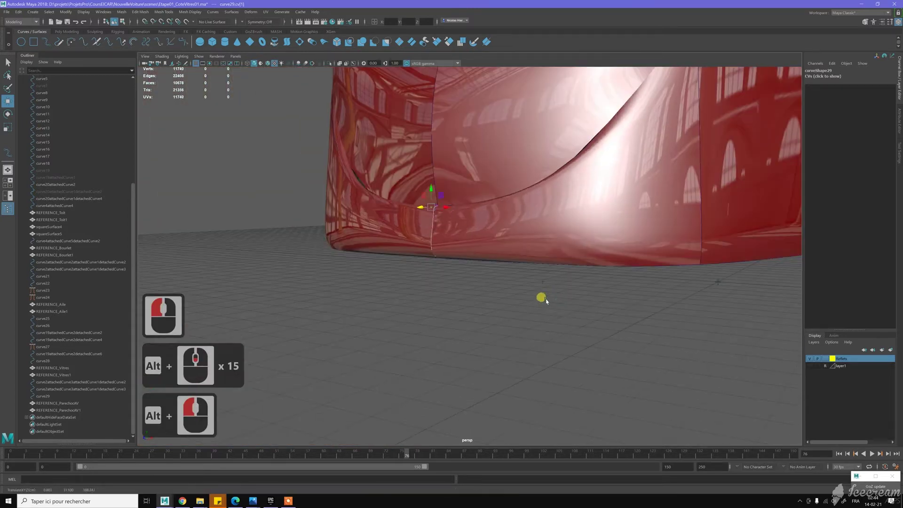
middle_click(513, 288)
key("z")
left_click(501, 289)
middle_click(432, 264)
left_click(677, 309)
right_click(571, 284)
middle_click(547, 247)
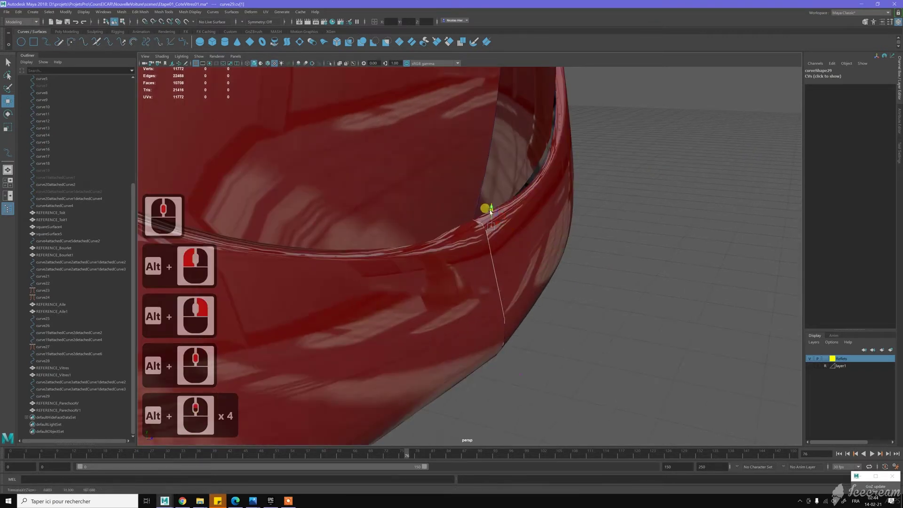
left_click(492, 213)
key("z")
left_click(496, 228)
middle_click(516, 232)
key("z")
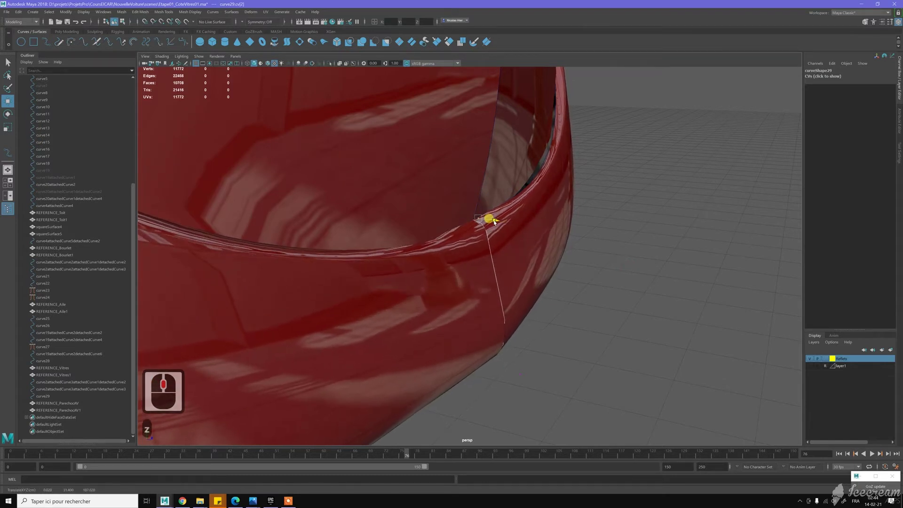
left_click(498, 221)
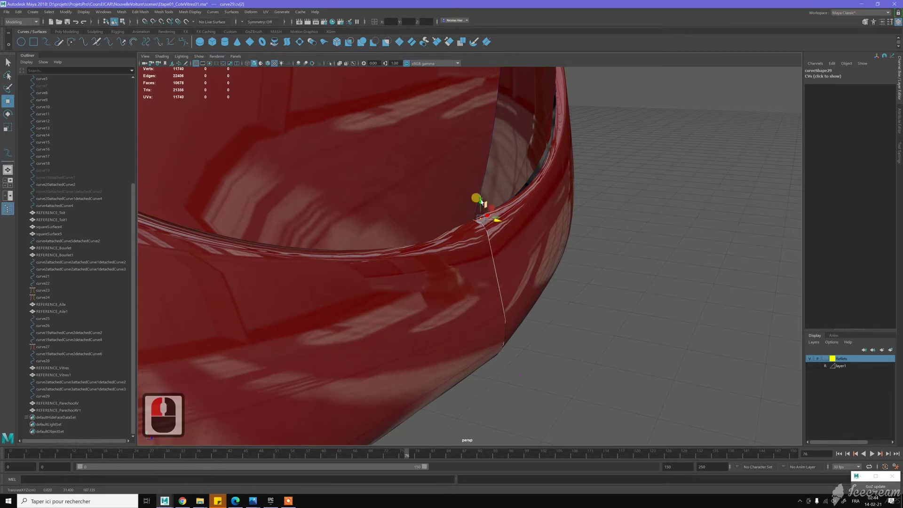
left_click(485, 223)
double_click(489, 220)
left_click(494, 211)
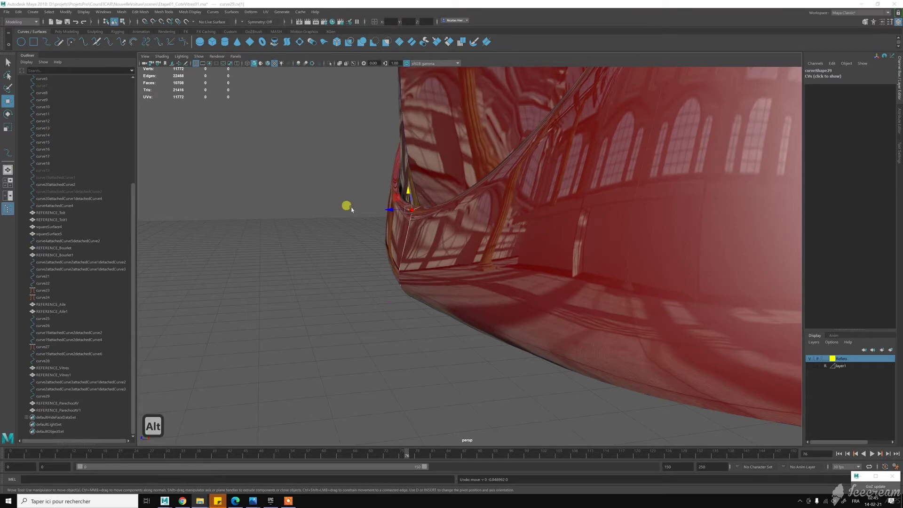
left_click(352, 196)
middle_click(423, 241)
right_click(420, 224)
left_click(418, 220)
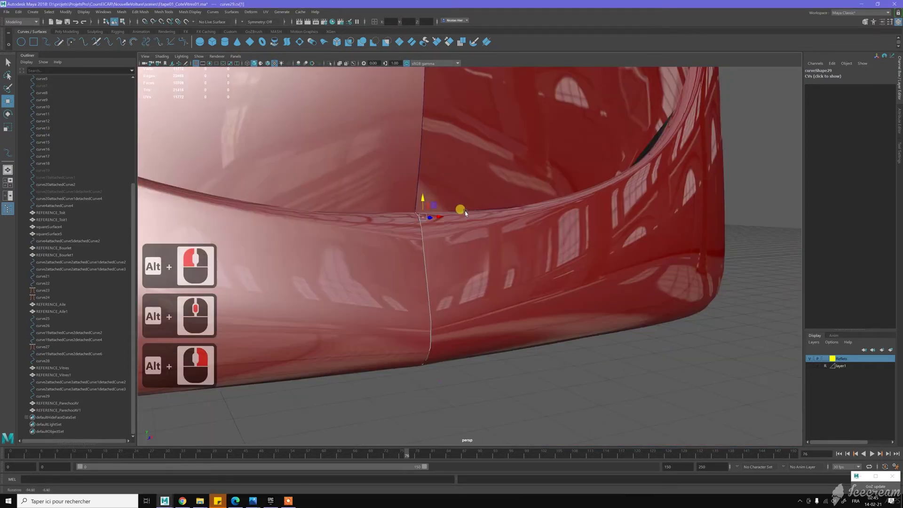
left_click(465, 213)
double_click(412, 219)
middle_click(453, 237)
middle_click(488, 258)
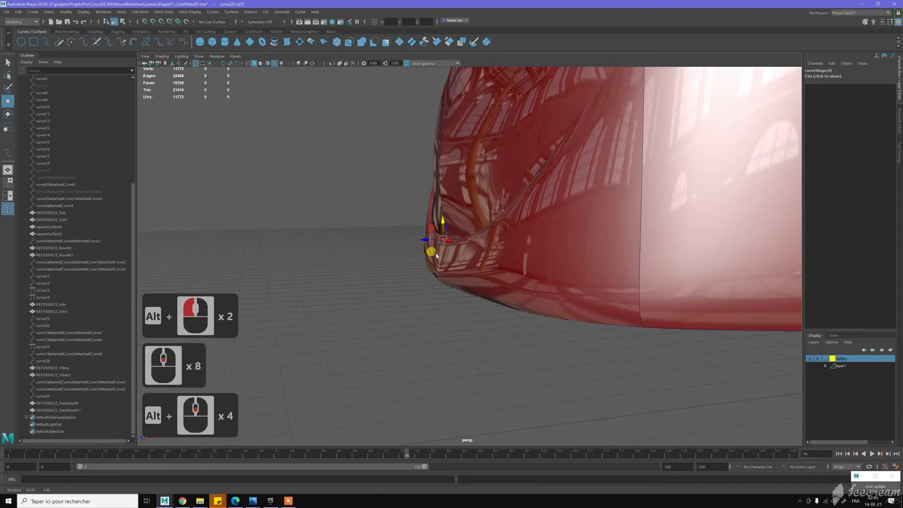
left_click(475, 308)
right_click(454, 293)
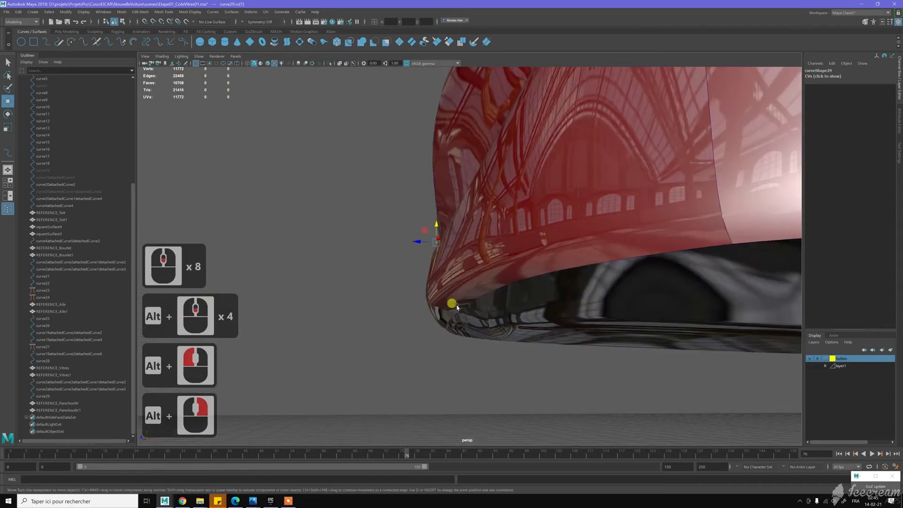
left_click(460, 306)
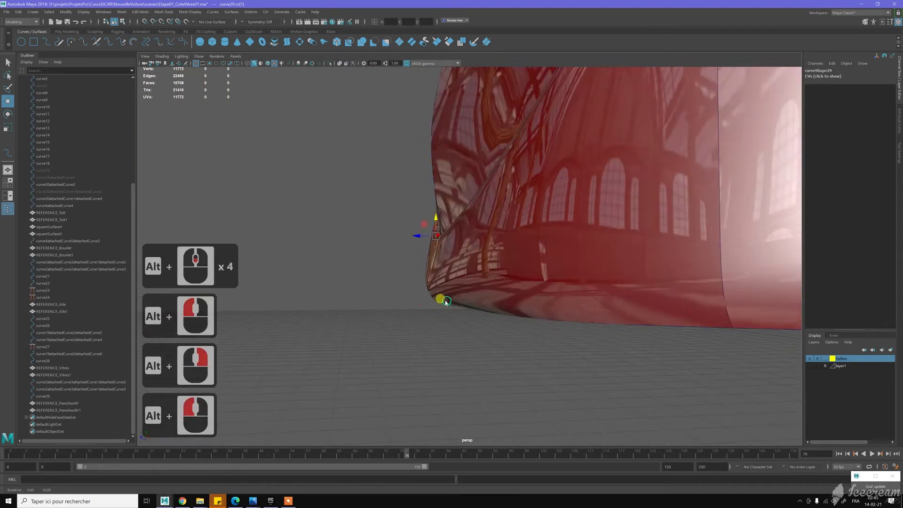
double_click(416, 296)
left_click(428, 302)
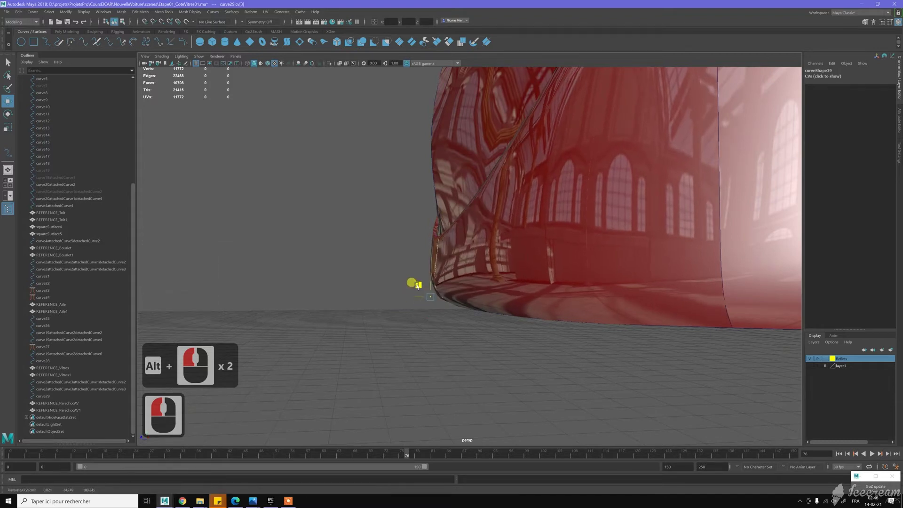
left_click(413, 237)
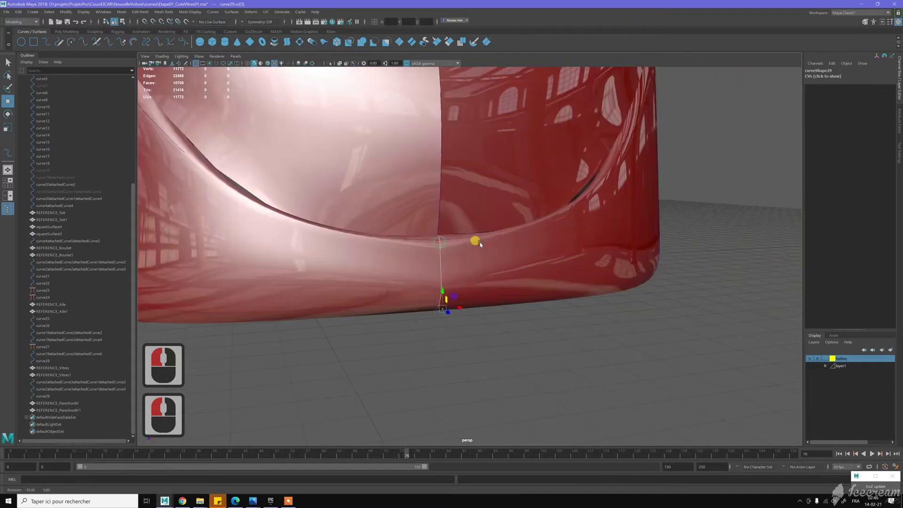
left_click(631, 326)
left_click(560, 276)
right_click(560, 276)
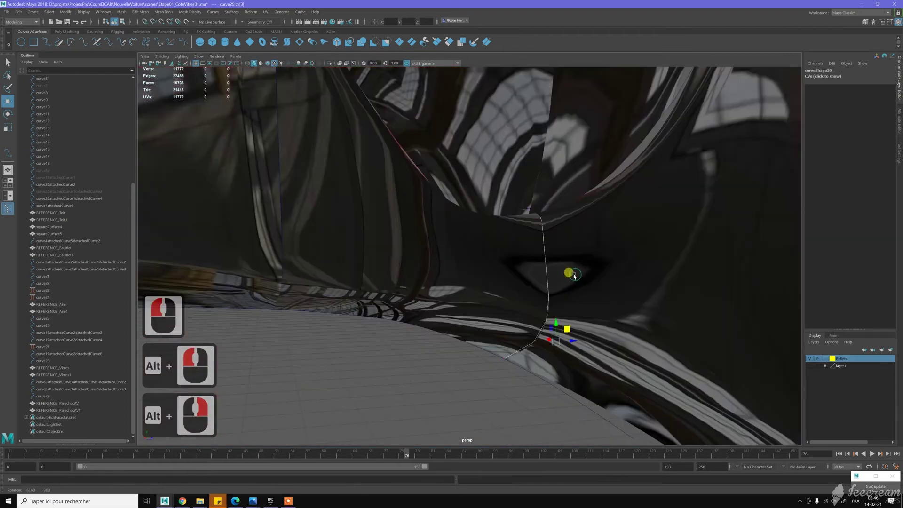
left_click(544, 224)
left_click(565, 227)
left_click(498, 237)
left_click(497, 249)
middle_click(438, 240)
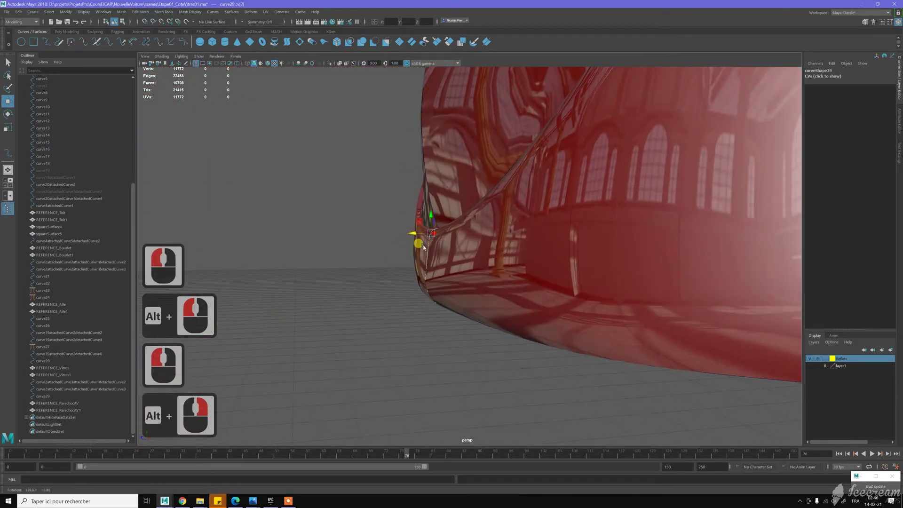
right_click(456, 247)
left_click(447, 290)
middle_click(376, 201)
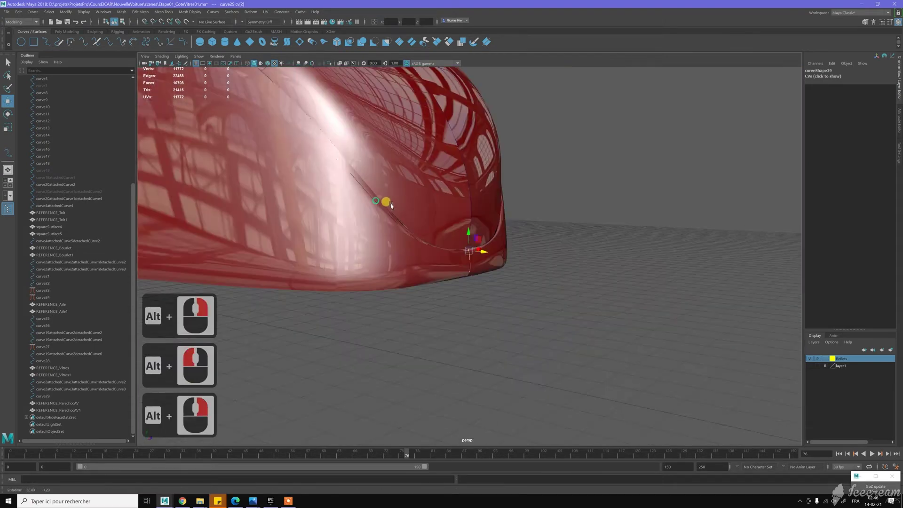
middle_click(328, 204)
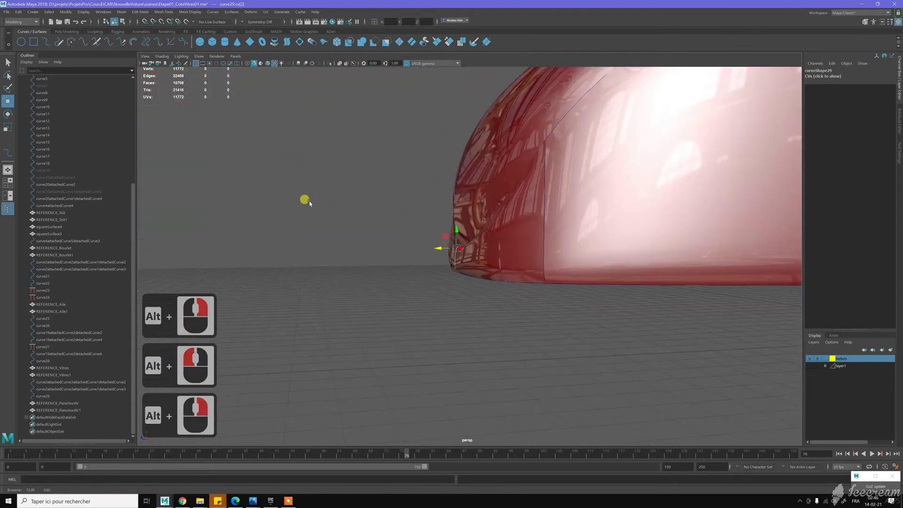
left_click(366, 232)
Work the viewport marking menus over the front bumper reference to adjust its selection options
right_click(452, 267)
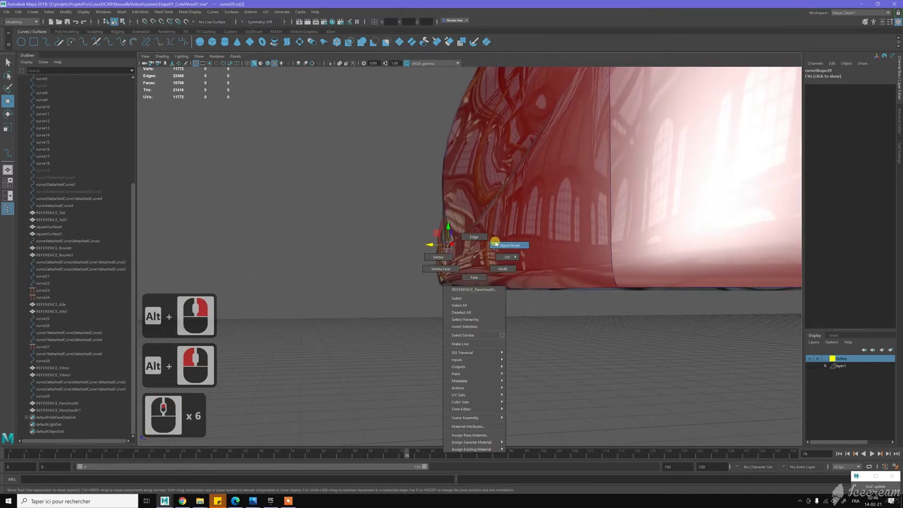
right_click(508, 337)
left_click(509, 337)
left_click(519, 292)
middle_click(562, 311)
left_click(442, 306)
left_click(525, 320)
right_click(509, 313)
left_click(502, 320)
double_click(401, 258)
Pick the REFERENCE_Bouclier front bumper mesh and hide it, exposing the lower front gap
left_click(643, 308)
middle_click(531, 291)
left_click(567, 321)
right_click(539, 295)
left_click(578, 351)
right_click(548, 314)
middle_click(541, 317)
left_click(541, 316)
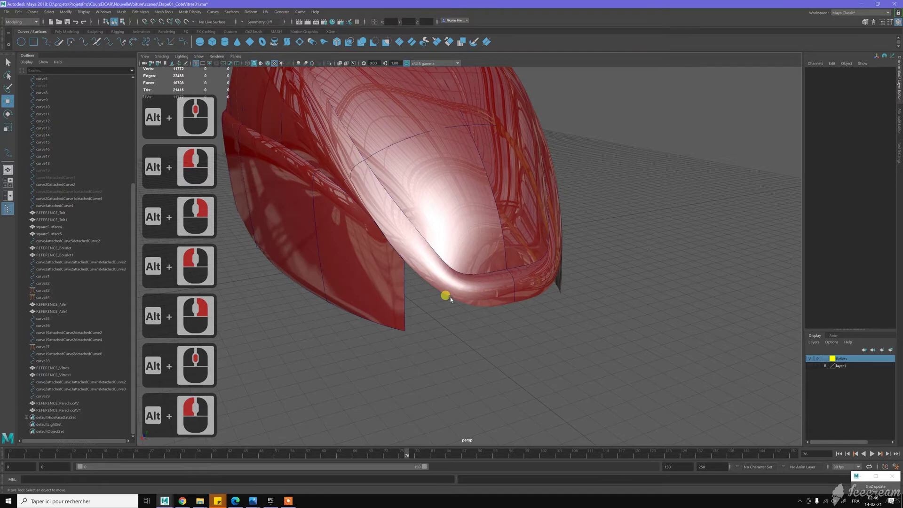
left_click(452, 299)
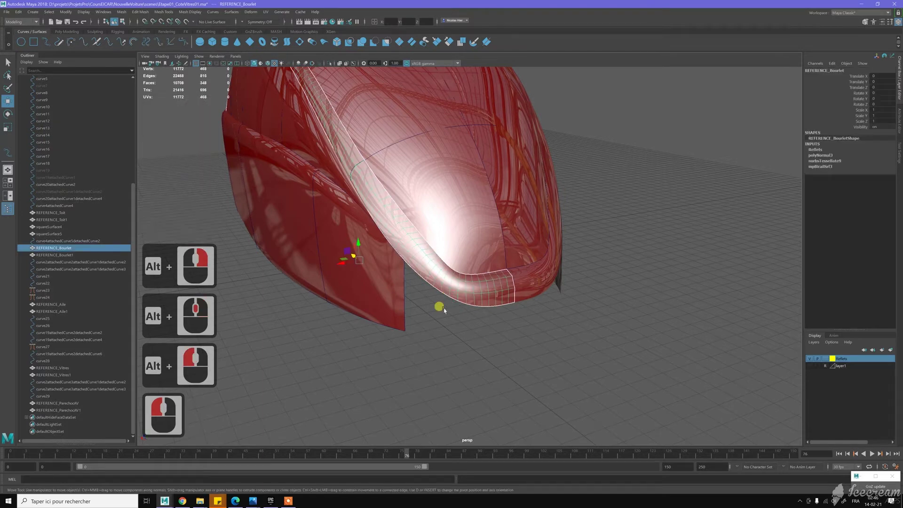
key("ctrl+h")
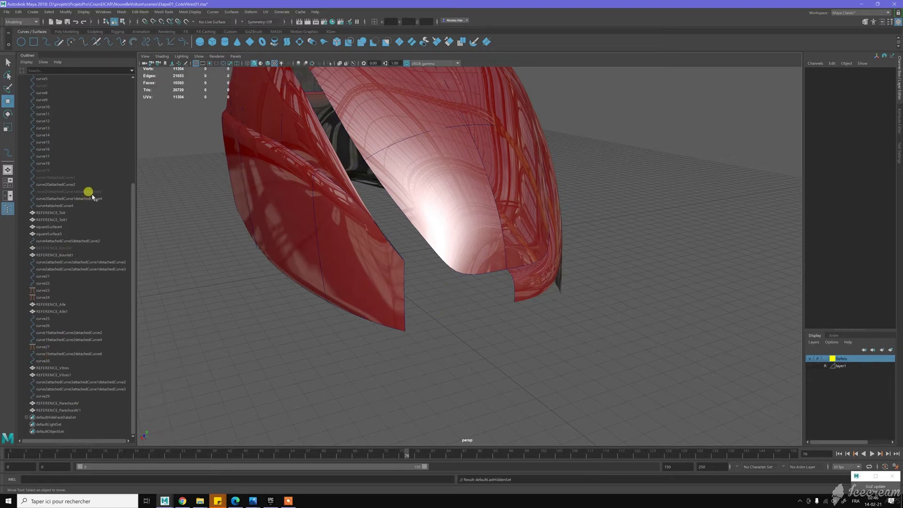
Hide the detached front curve and make the curve running under the front visible
left_click(95, 195)
key("h")
key("z")
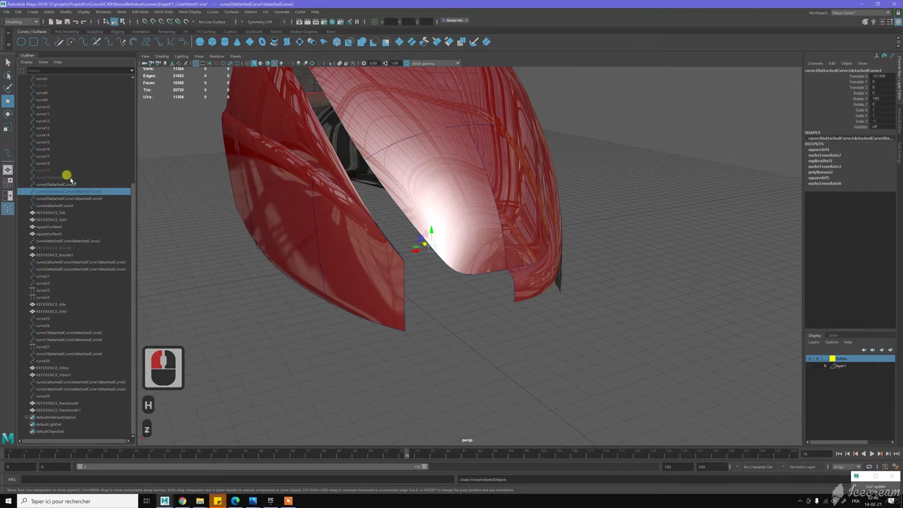
left_click(68, 182)
key("h")
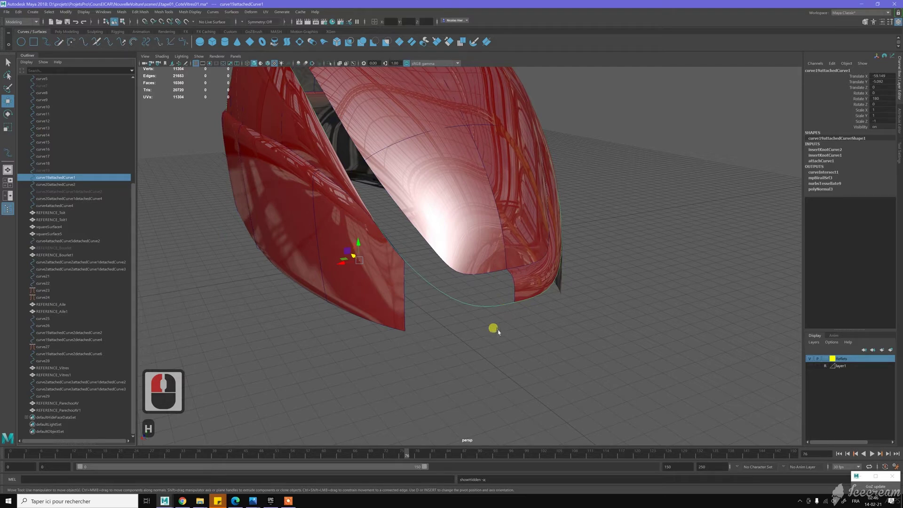
Duplicate the lower front curve, hide the original and select the new curve19attachedCurve3
key("ctrl+d")
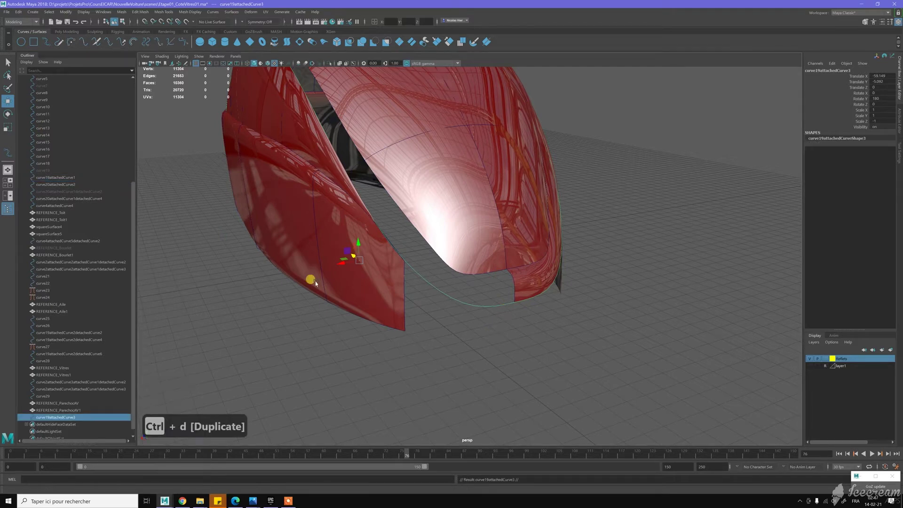
left_click(83, 188)
left_click(82, 180)
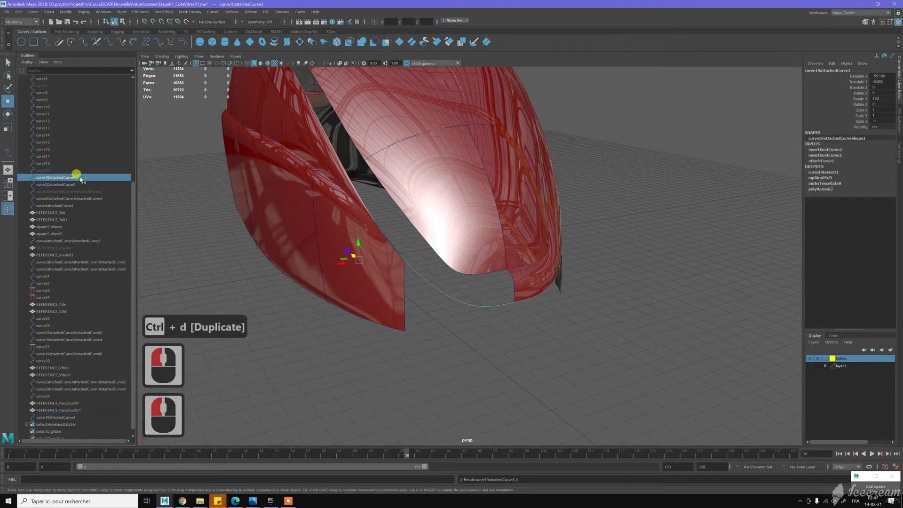
key("ctrl+h")
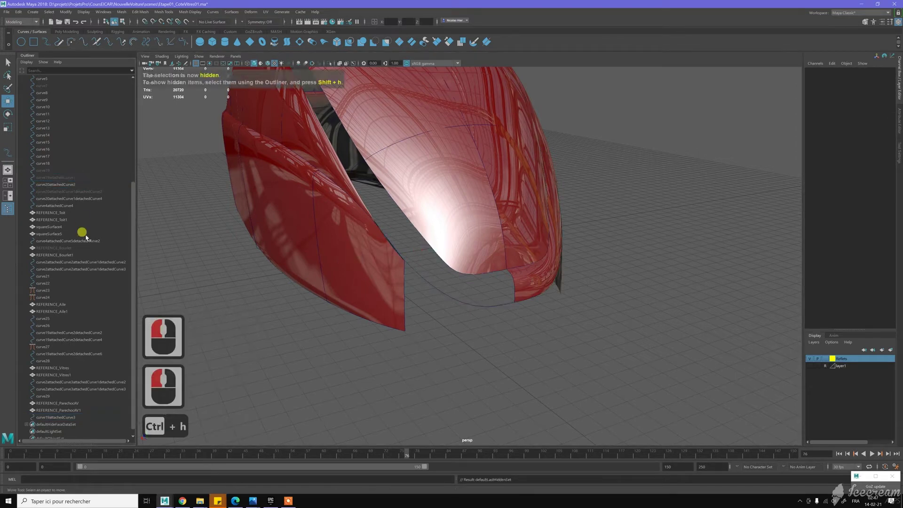
left_click(239, 374)
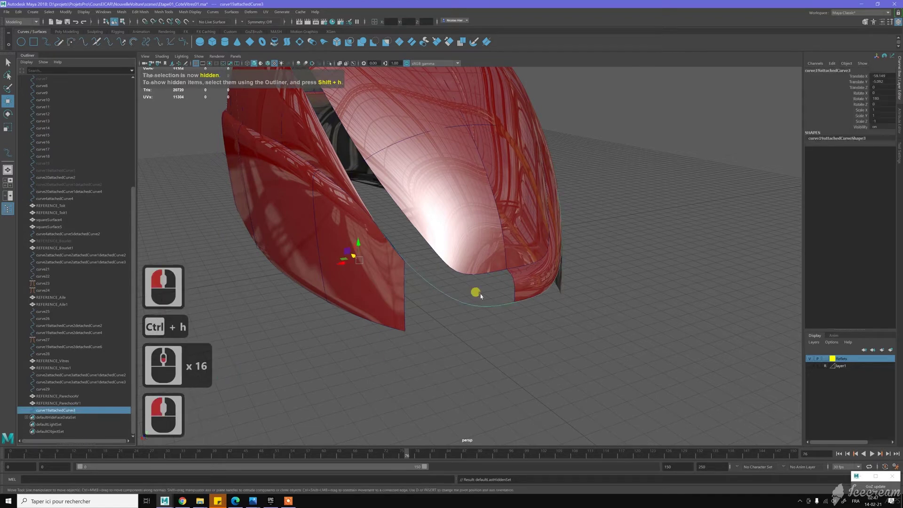
middle_click(420, 285)
middle_click(386, 270)
middle_click(347, 270)
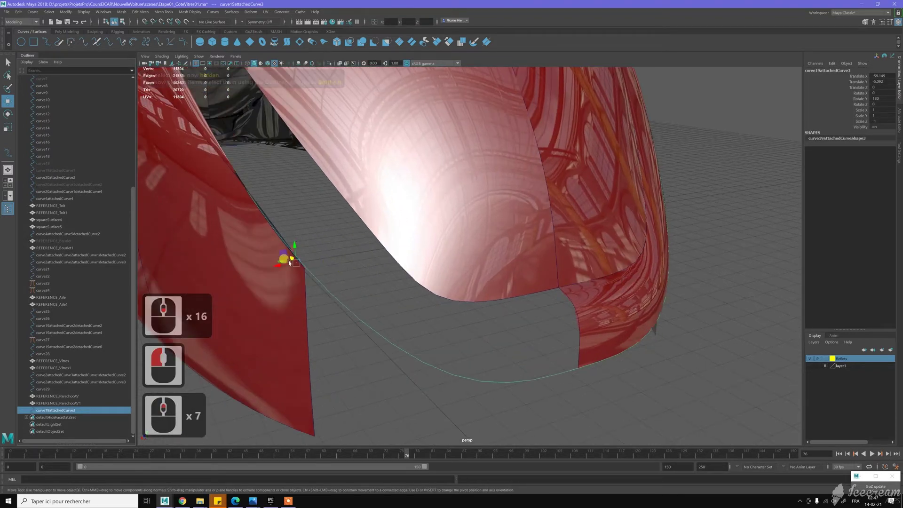
middle_click(403, 278)
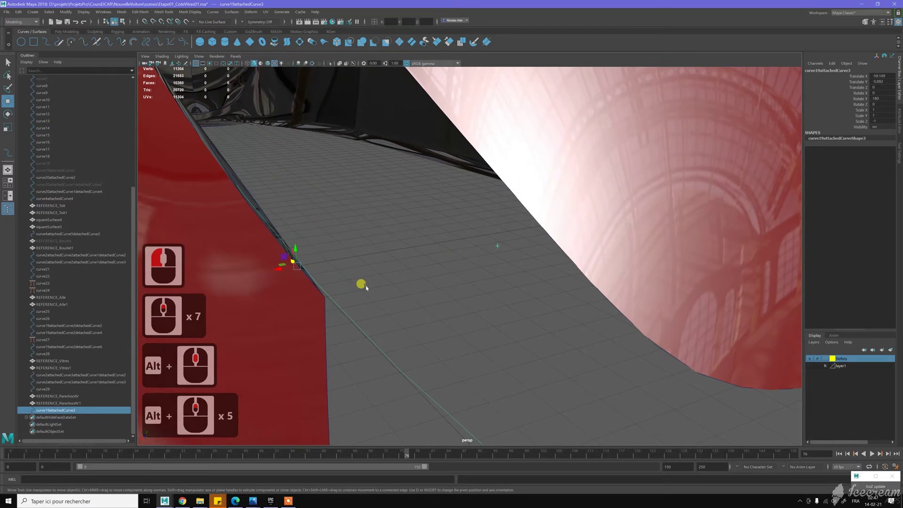
middle_click(416, 263)
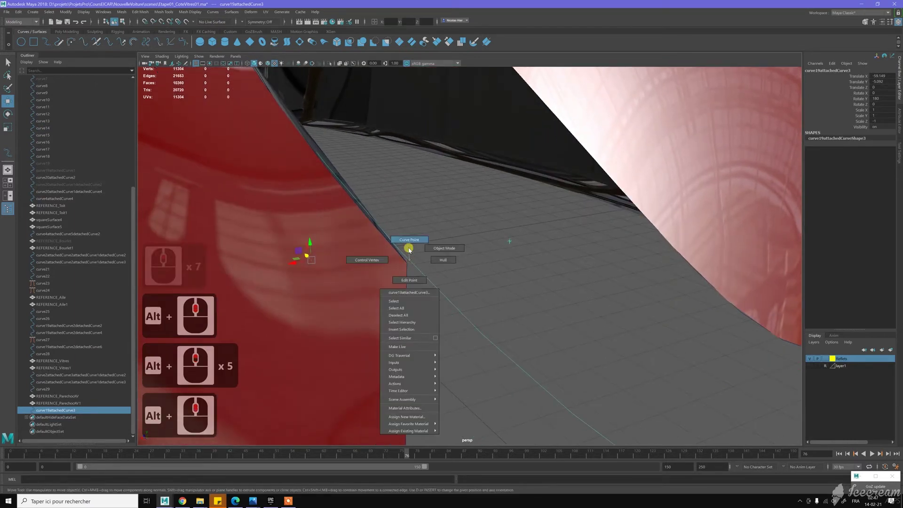
right_click(411, 262)
left_click(424, 245)
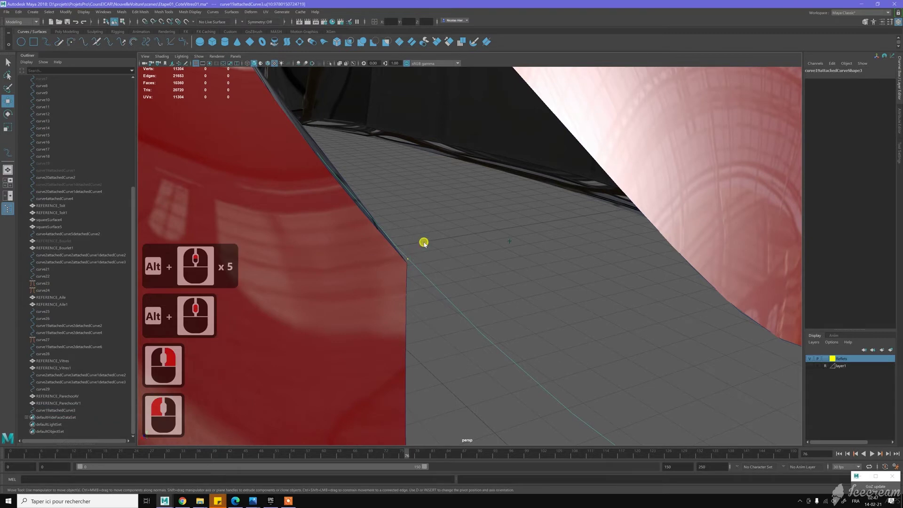
right_click(422, 229)
key("w")
key("z")
key("z")
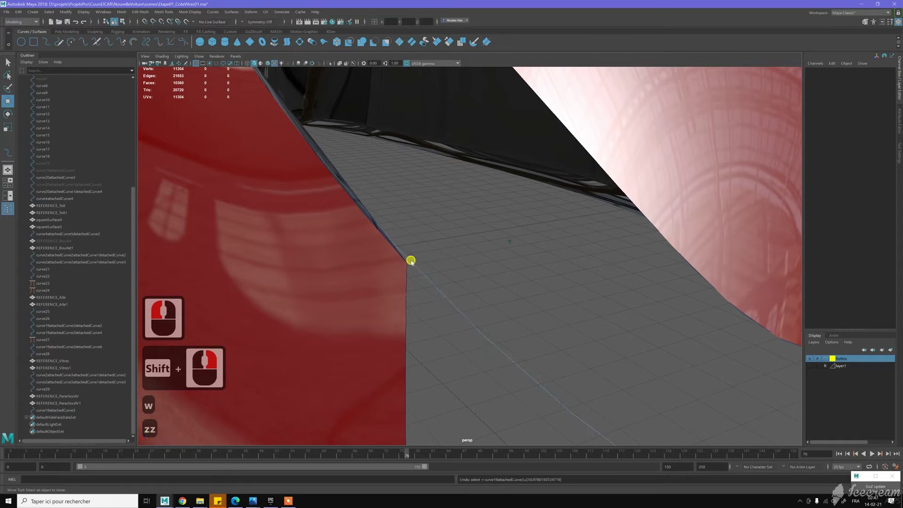
right_click(410, 258)
left_click(419, 243)
left_click(417, 260)
right_click(417, 260)
key("w")
left_click(425, 247)
key("Delete")
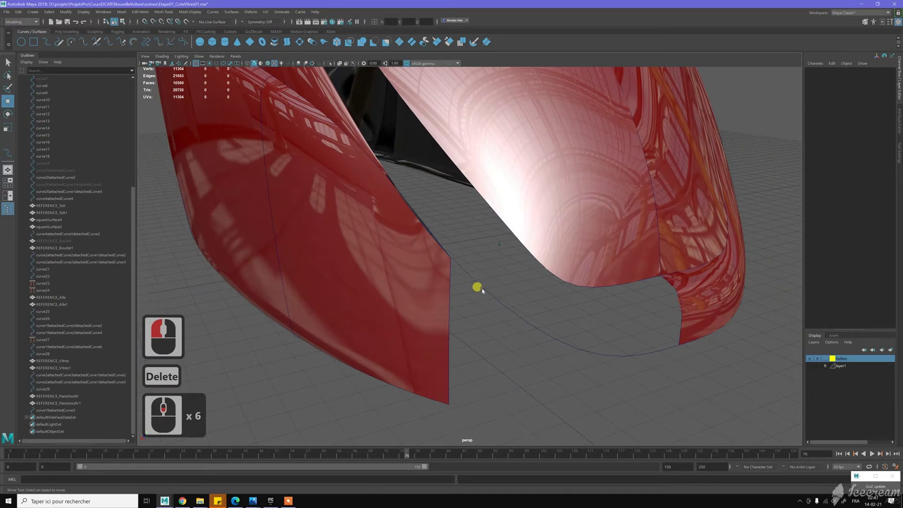
left_click(533, 327)
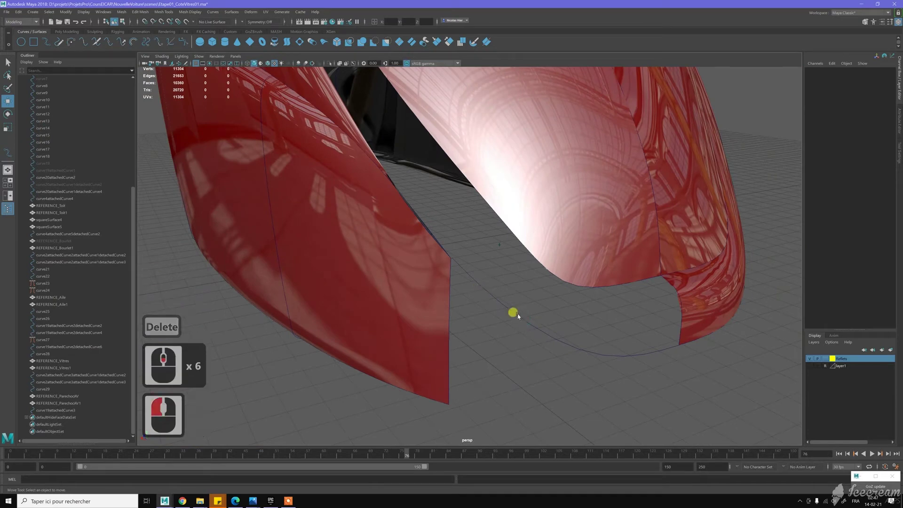
left_click(518, 329)
left_click(490, 324)
middle_click(484, 323)
middle_click(478, 325)
left_click(694, 184)
left_click(542, 293)
left_click(547, 315)
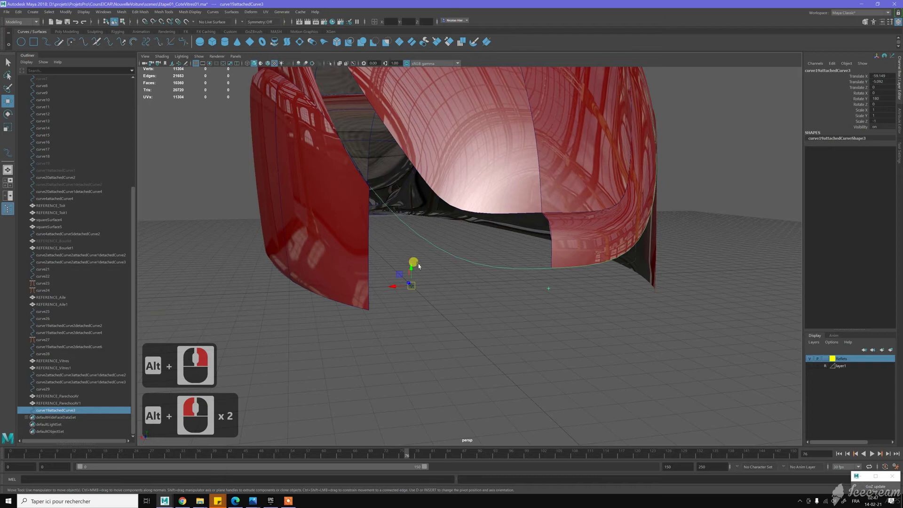
Select the duplicated lower front curve and switch it to edit-point component mode
left_click(401, 238)
right_click(435, 283)
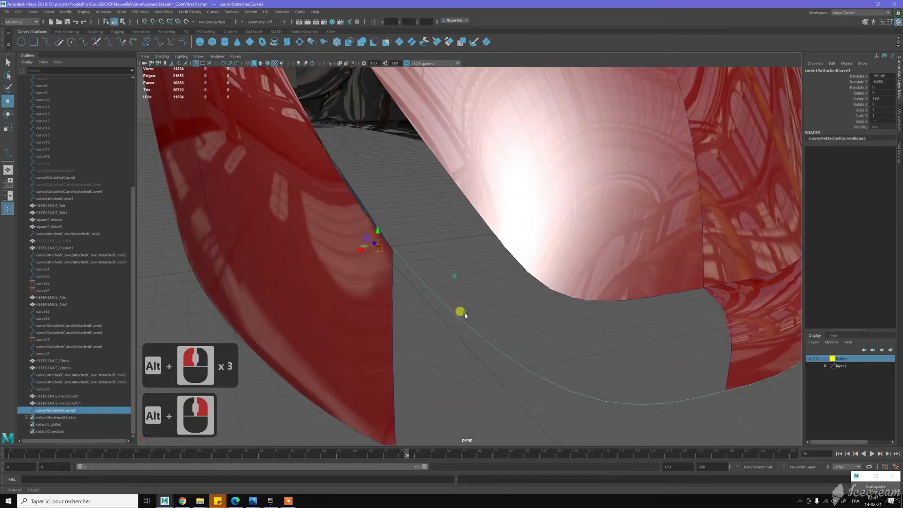
middle_click(473, 319)
right_click(422, 258)
right_click(395, 238)
left_click(405, 281)
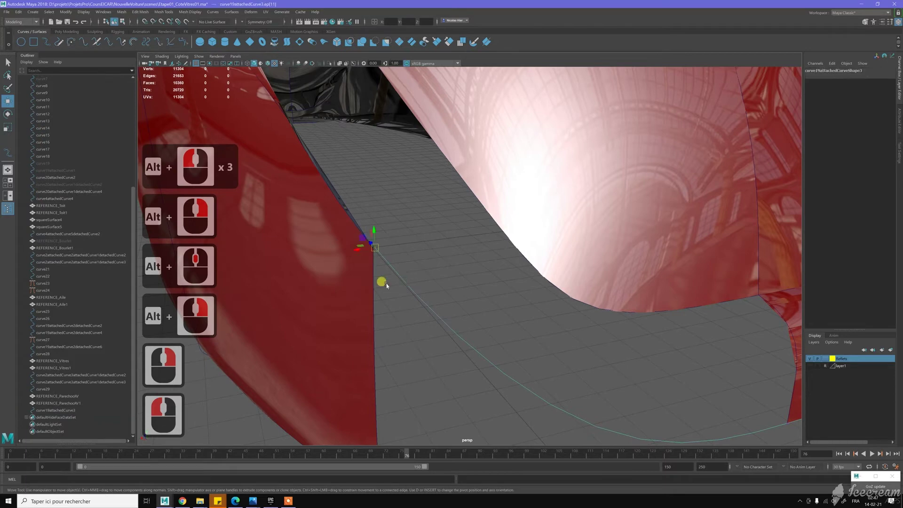
Slide the curve's edit points along with curve snapping (C) to tidy its end at the side panel
key("c")
key("c")
key("c")
key("c")
middle_click(376, 281)
key("c")
key("c")
key("c")
key("c")
key("c")
key("c")
middle_click(376, 245)
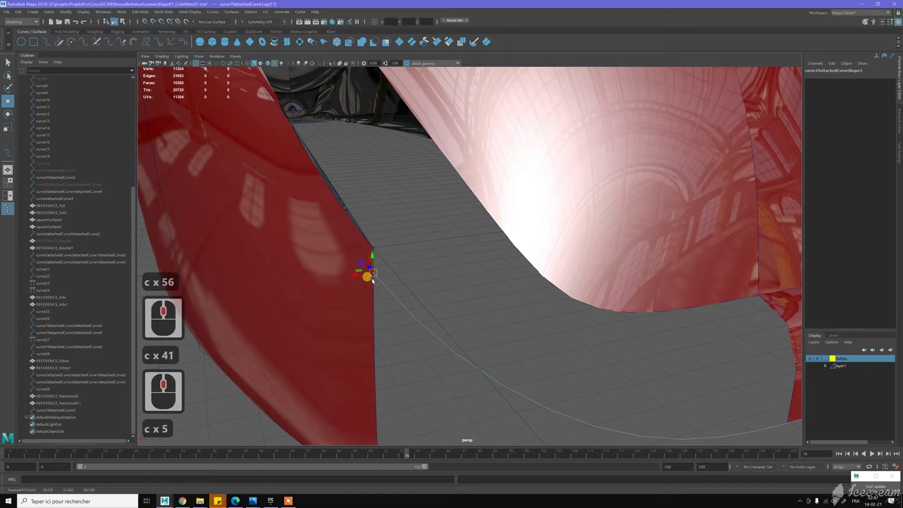
key("c")
key("c")
middle_click(375, 245)
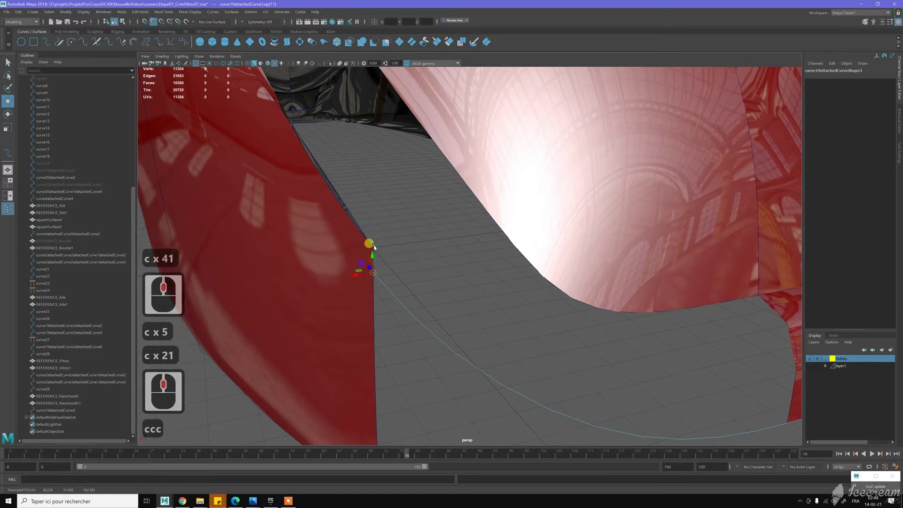
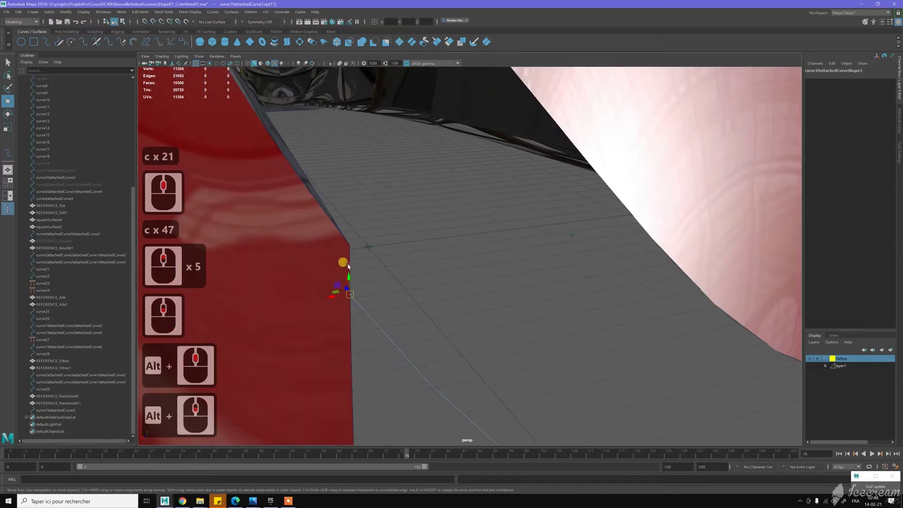
key("c")
key("c")
key("c")
key("c")
key("c")
key("c")
middle_click(367, 185)
middle_click(367, 185)
middle_click(381, 215)
middle_click(406, 243)
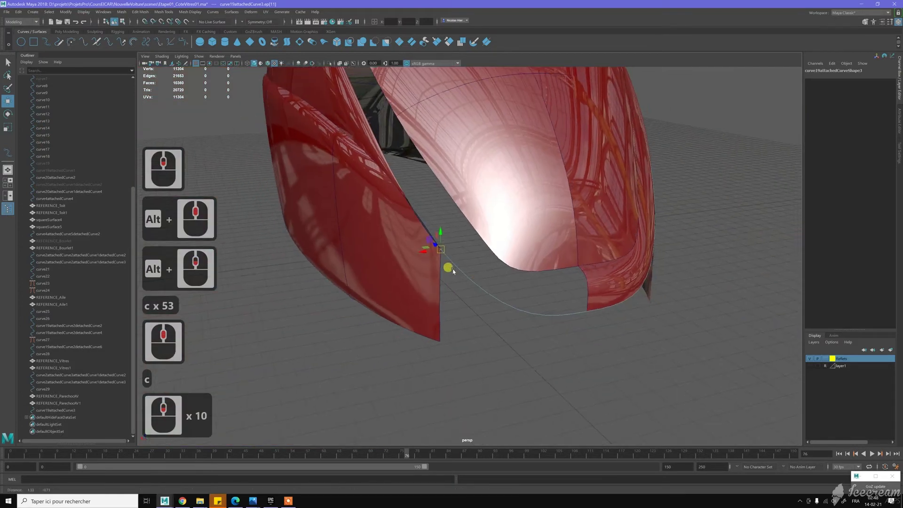
Return to object mode and snap the curve's pivot onto its end point with point snapping (V)
right_click(478, 303)
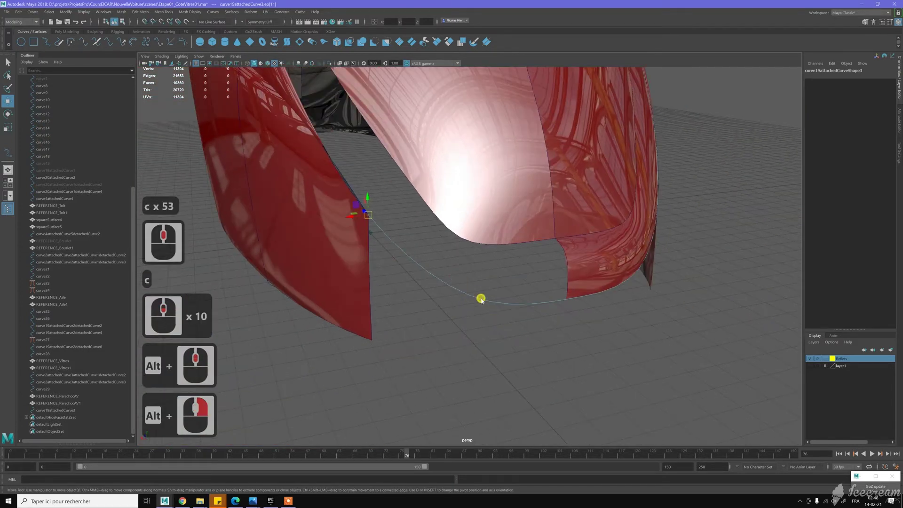
right_click(497, 299)
left_click(496, 302)
left_click(495, 303)
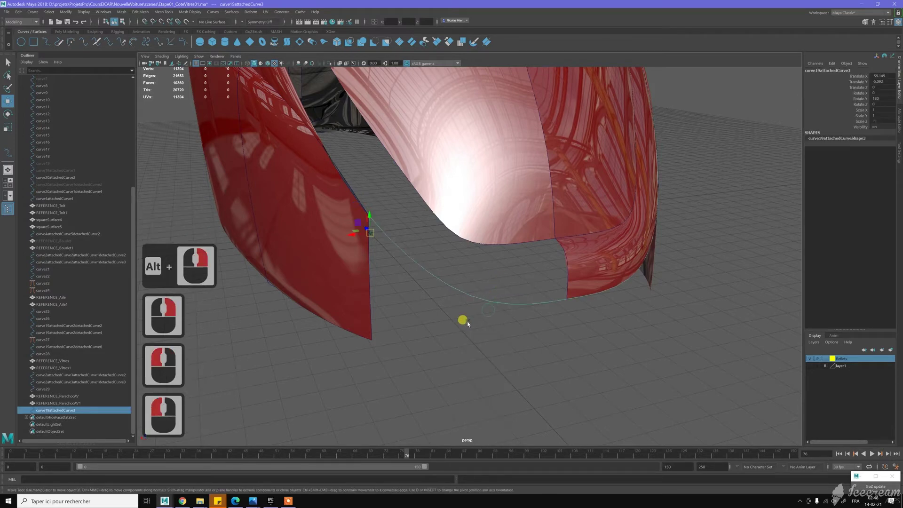
left_click(469, 322)
key("Insert")
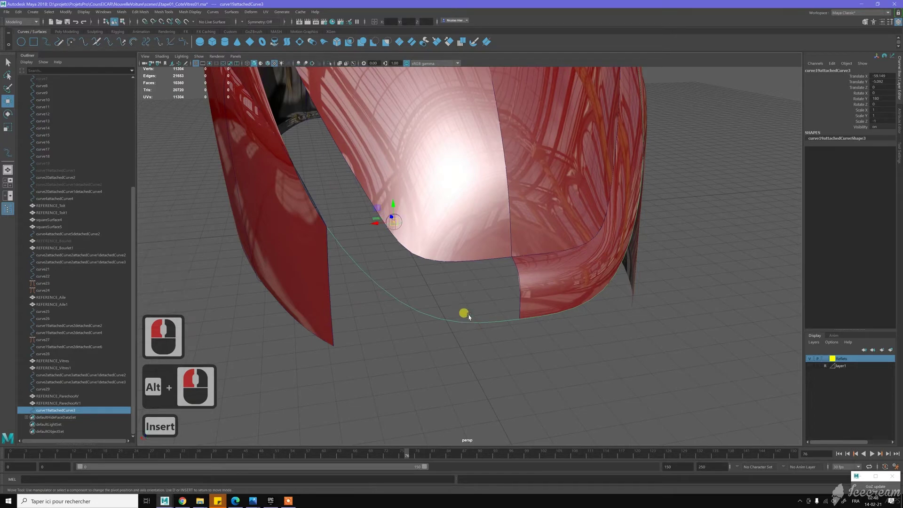
key("v")
key("v")
key("v")
key("v")
key("v")
left_click(527, 332)
key("v")
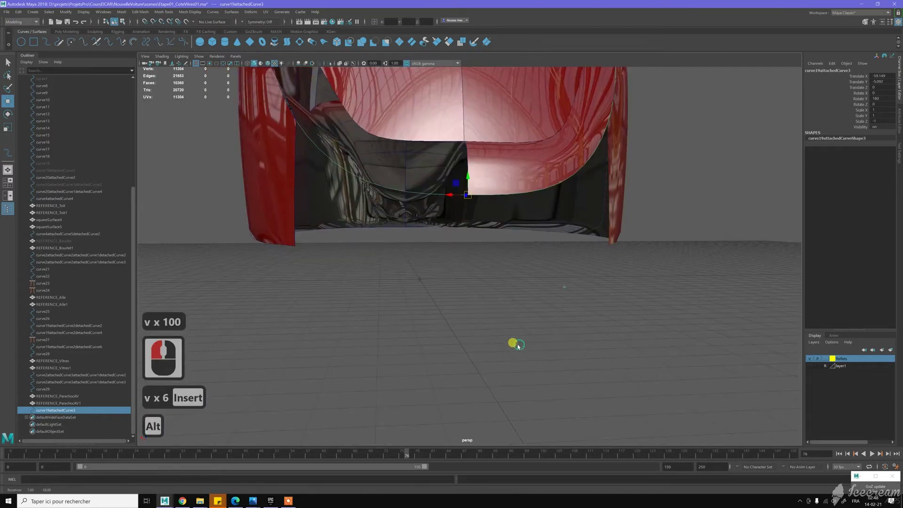
left_click(528, 349)
Duplicate the curve as curve19attachedCurve4 and flip it 180 degrees with the Scale tool
key("ctrl+d")
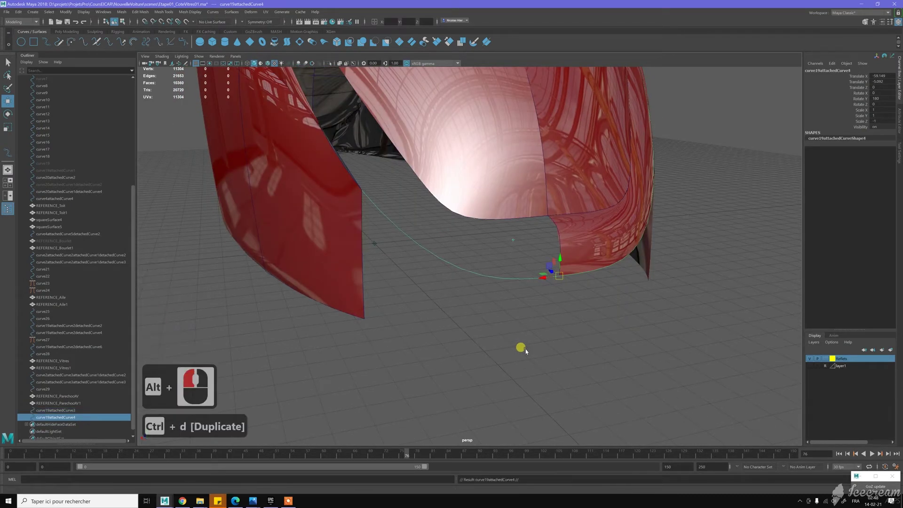
key("r")
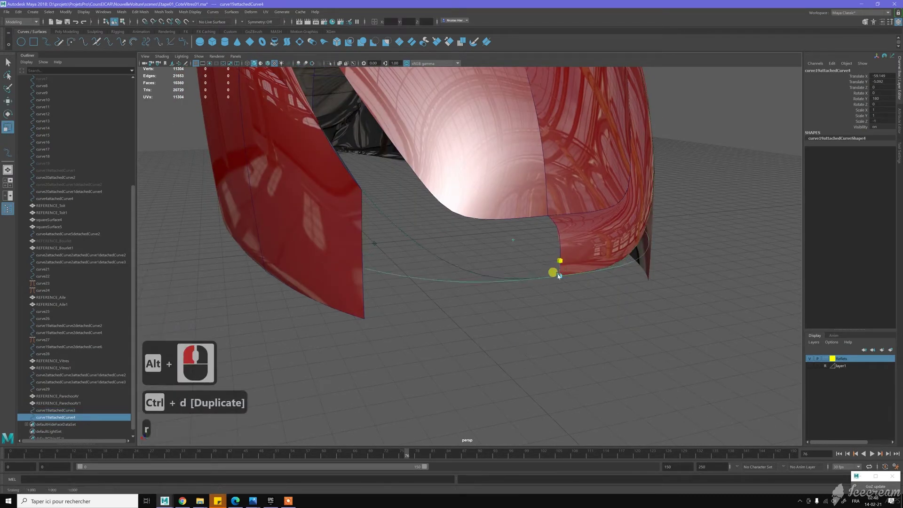
left_click(565, 260)
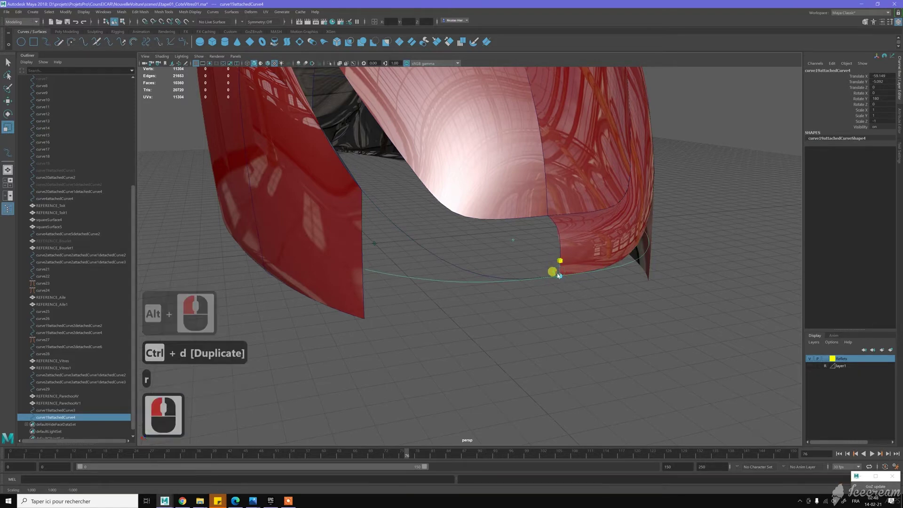
left_click(559, 284)
Move the flipped curve up under the rounded front panel with point snapping, checking the Beetle reference drawing
key("w")
key("v")
key("v")
key("v")
key("v")
key("v")
key("v")
key("v")
key("v")
key("v")
left_click(425, 296)
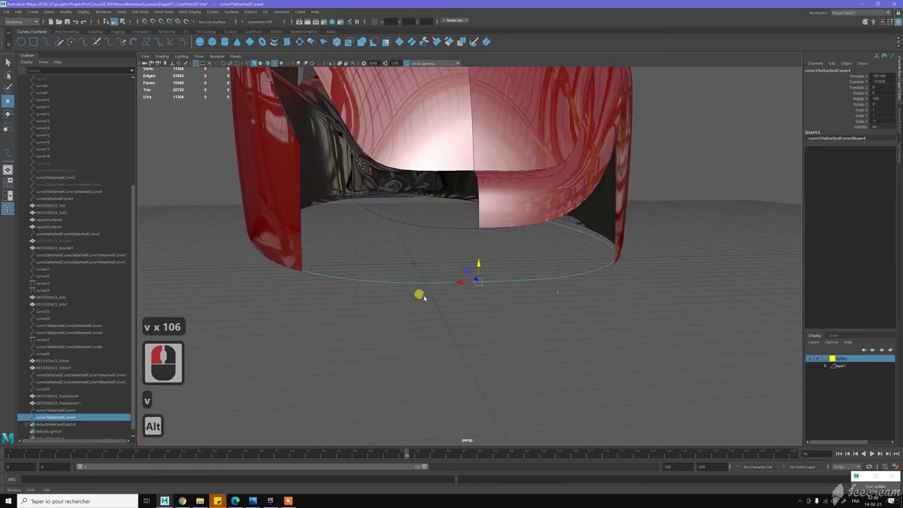
left_click(333, 276)
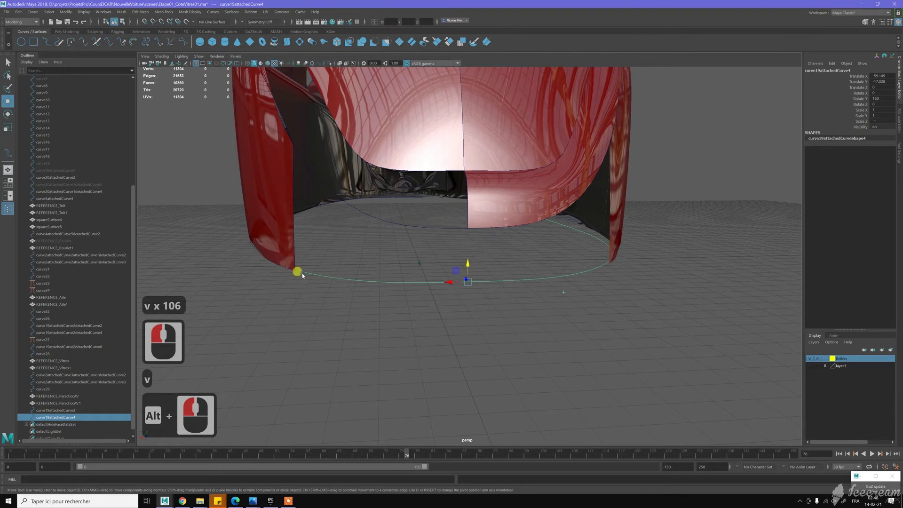
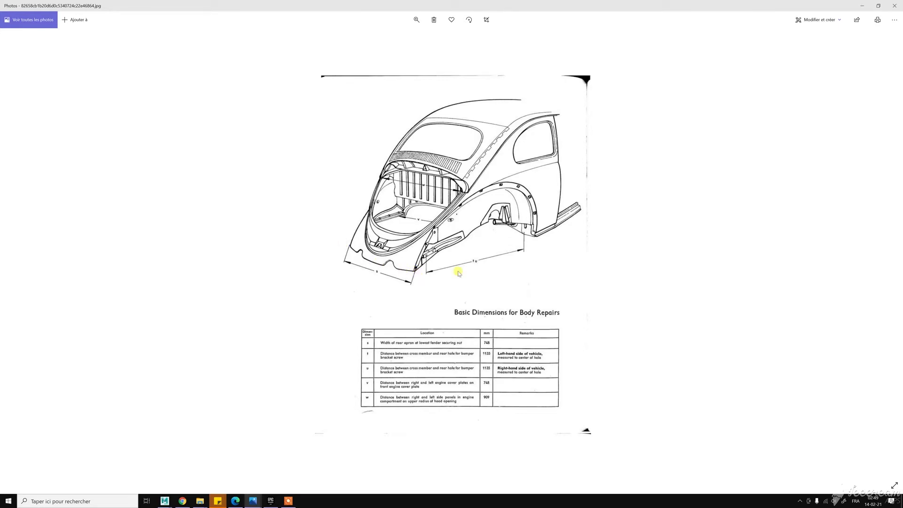
left_click(578, 236)
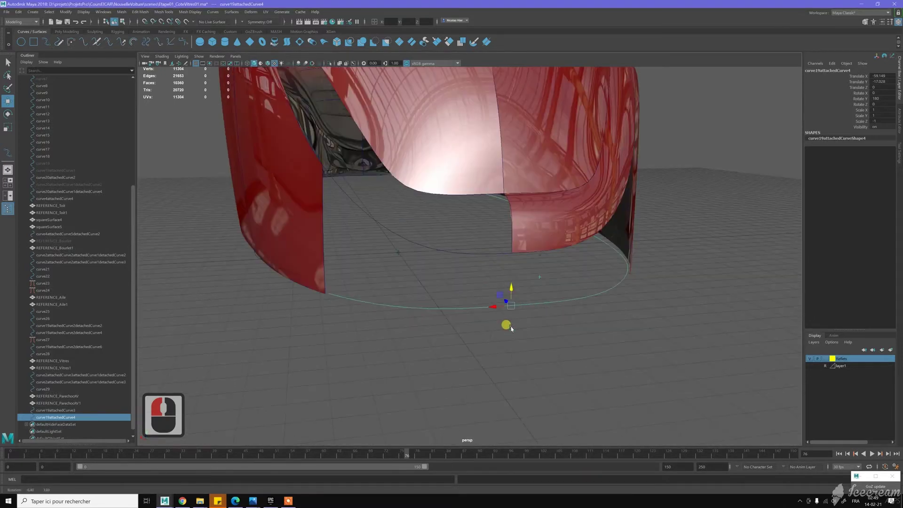
Select the curve under the front panel and switch to its edit points
left_click(391, 285)
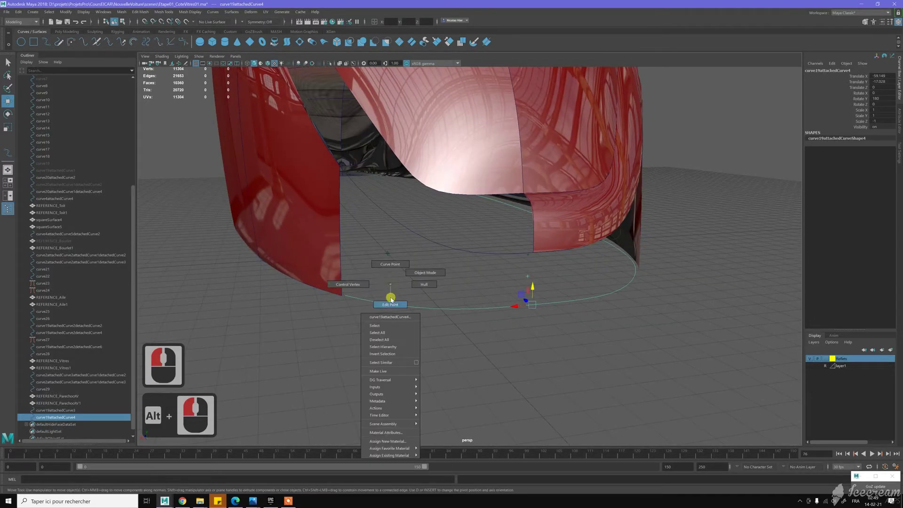
right_click(353, 289)
left_click(358, 304)
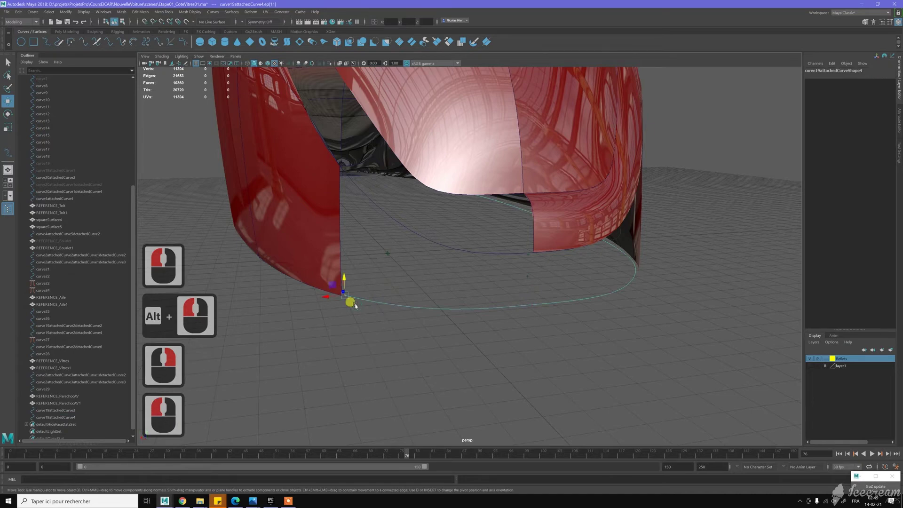
Drag the end edit point with curve snapping so the outline sweeps further around the front
key("c")
key("c")
key("c")
middle_click(344, 285)
type("c")
middle_click(341, 279)
middle_click(299, 285)
key("c")
key("c")
key("c")
middle_click(276, 307)
key("c")
key("c")
key("c")
key("c")
middle_click(277, 317)
key("c")
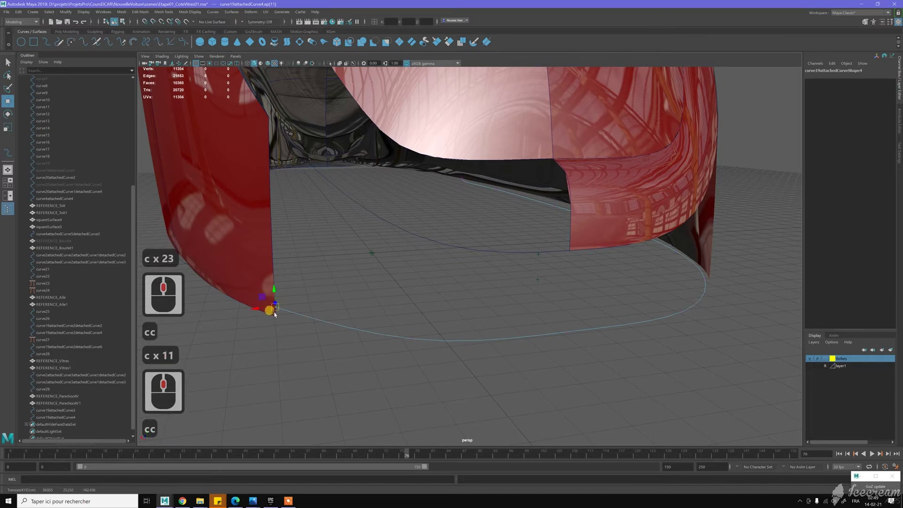
key("c")
key("c")
key("c")
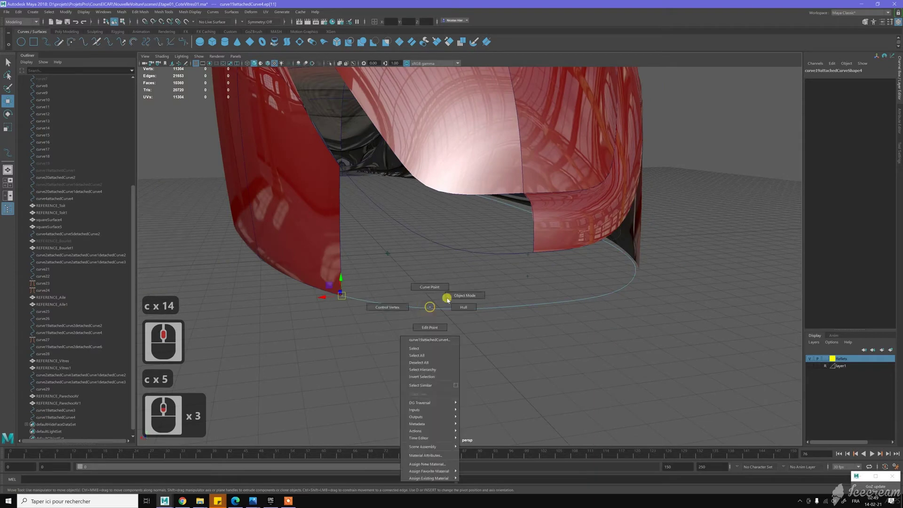
Return the curve to object mode and start the EP Curve Tool beside the front panel corner
right_click(473, 272)
left_click(500, 272)
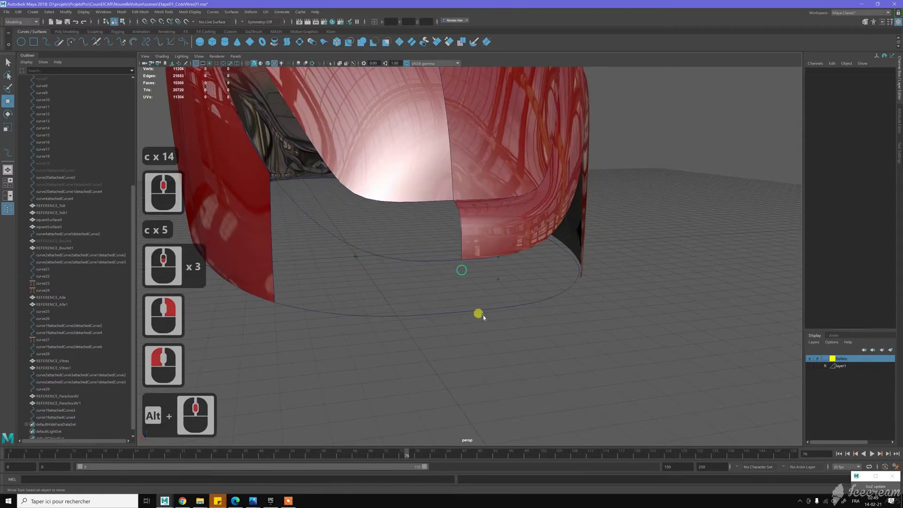
right_click(461, 293)
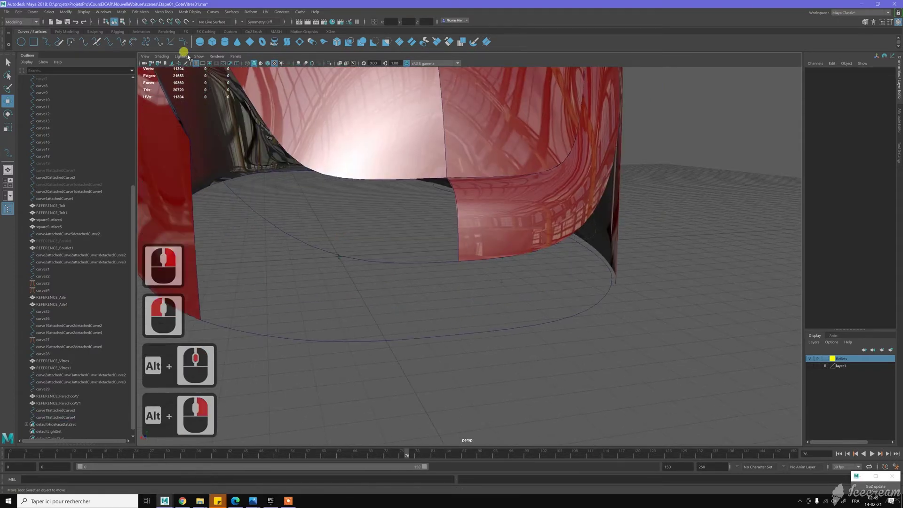
middle_click(47, 45)
left_click(47, 46)
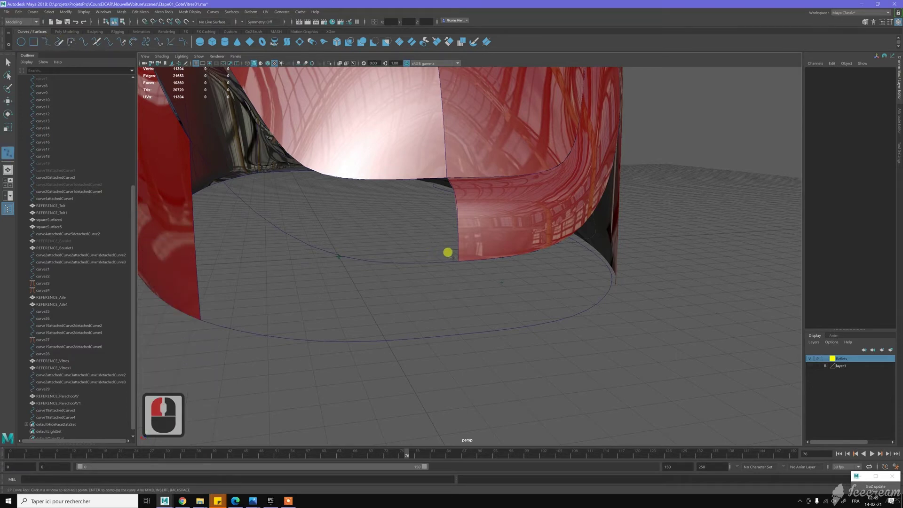
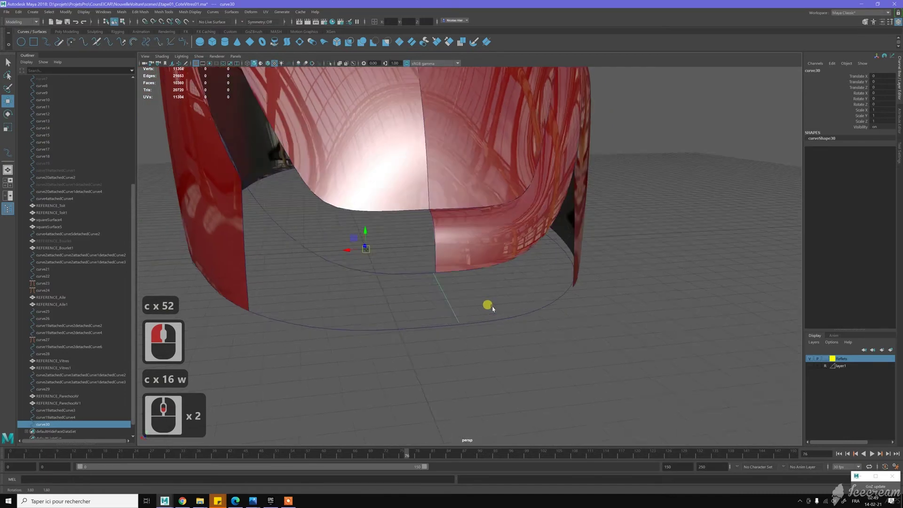
Discard the first attempt at the front-panel curve with an undo
left_click(491, 292)
middle_click(478, 306)
middle_click(478, 306)
left_click(478, 306)
key("z")
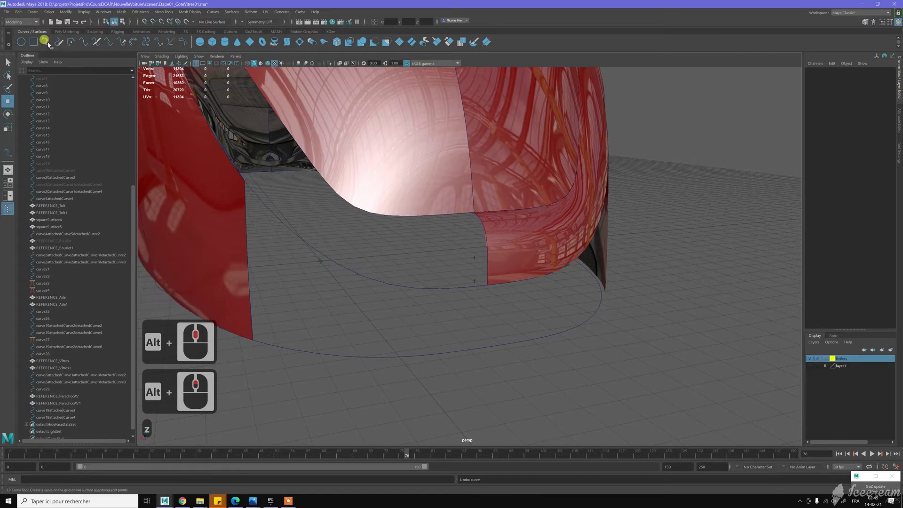
Draw curve30 as a two-point EP curve, curve-snapped with C from the panel corner to the outline
left_click(368, 93)
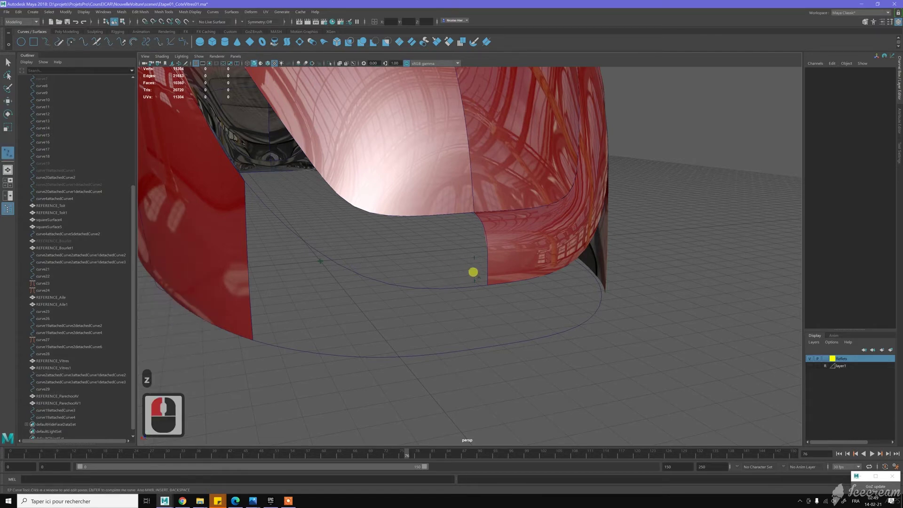
key("c")
key("c")
key("c")
key("c")
left_click(368, 92)
key("c")
key("c")
key("c")
key("c")
key("c")
key("c")
left_click(357, 106)
key("c")
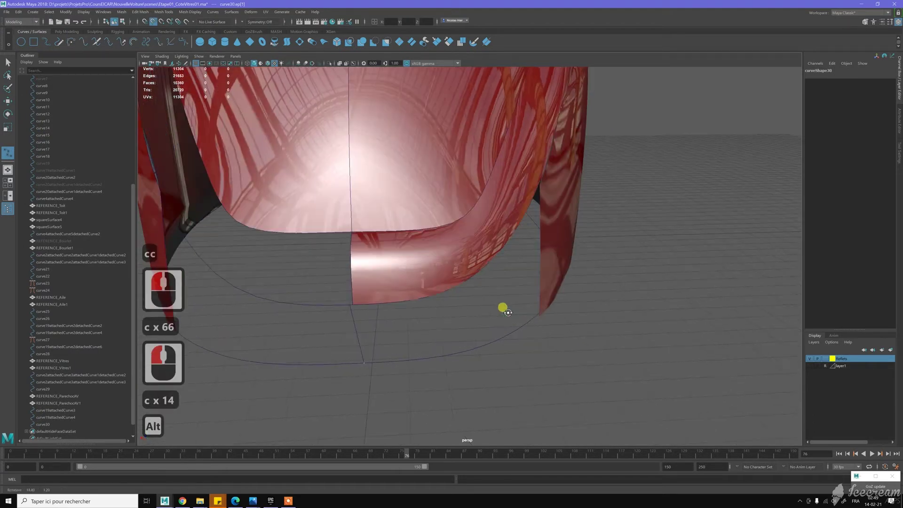
Move curve30's control vertex so its end sits on the red panel's lower corner, then expose its points
left_click(519, 310)
key("w")
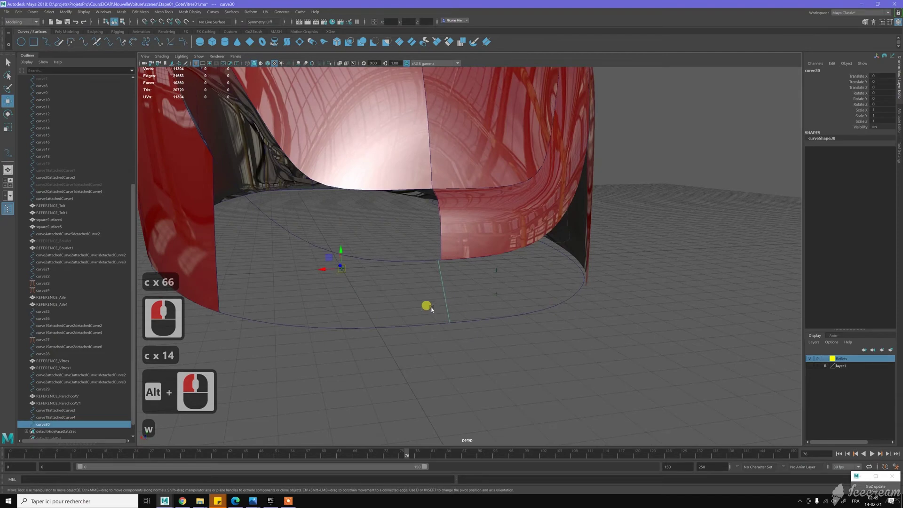
middle_click(443, 309)
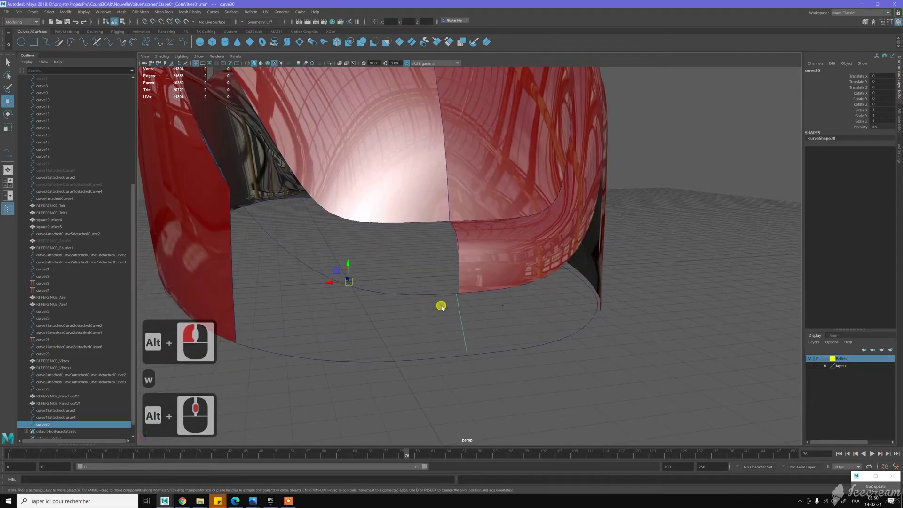
right_click(435, 274)
left_click(482, 366)
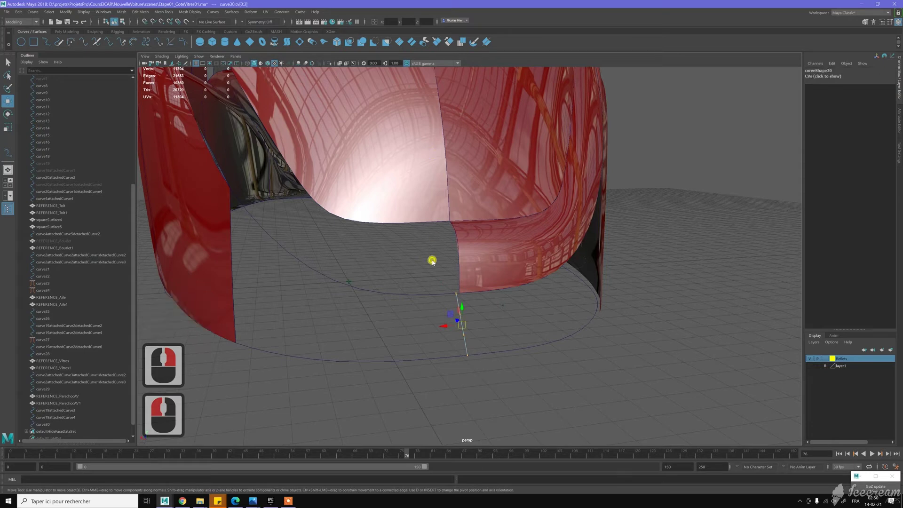
right_click(421, 269)
left_click(424, 252)
left_click(465, 256)
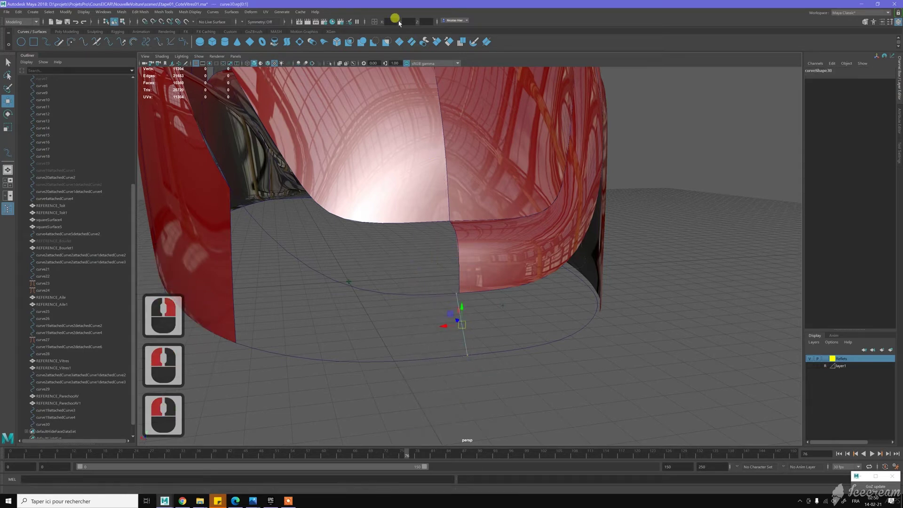
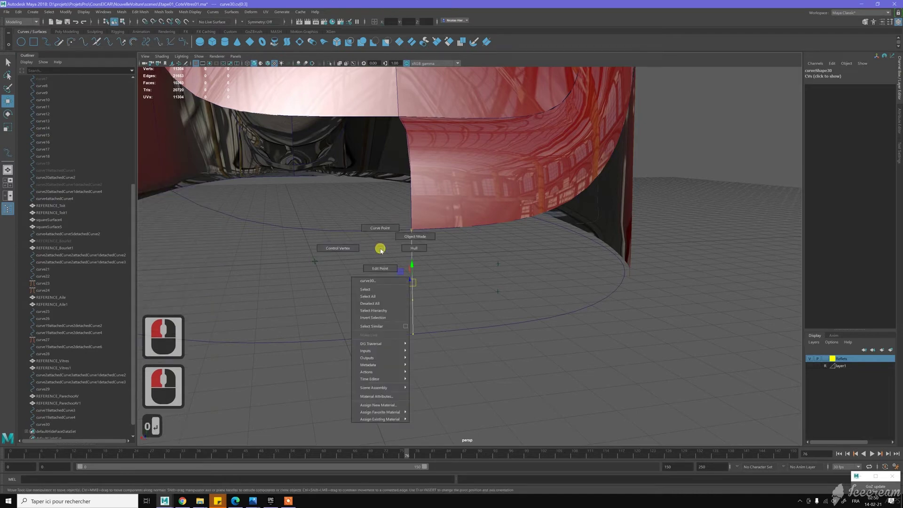
right_click(382, 247)
left_click(392, 223)
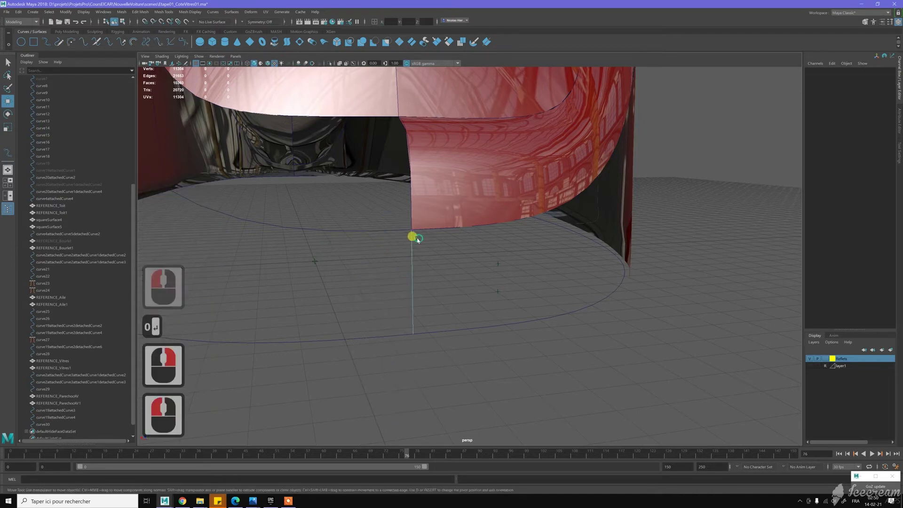
left_click(419, 239)
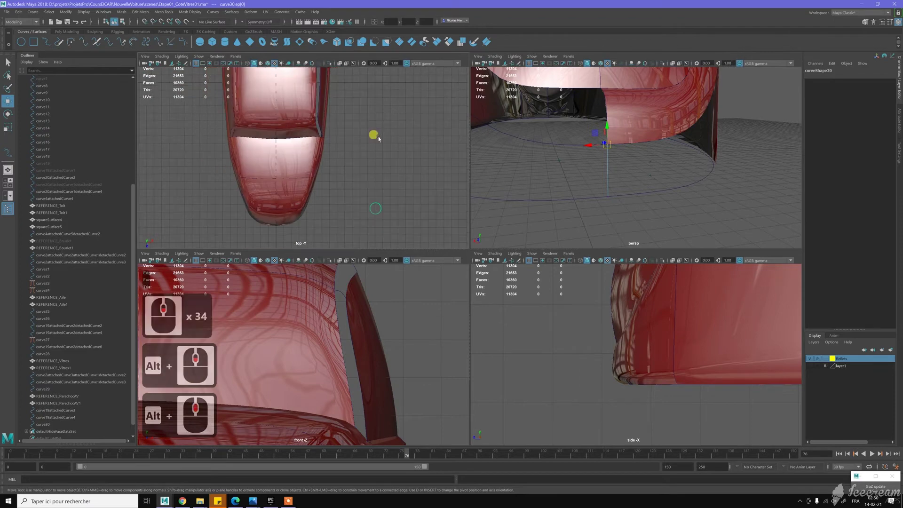
middle_click(326, 118)
middle_click(361, 137)
middle_click(279, 137)
middle_click(340, 181)
middle_click(338, 186)
middle_click(339, 187)
middle_click(321, 180)
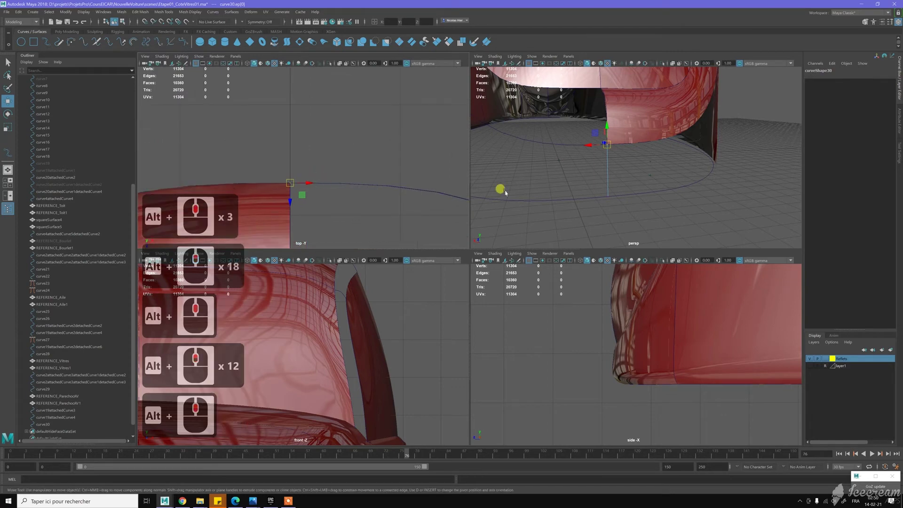
middle_click(585, 141)
middle_click(585, 146)
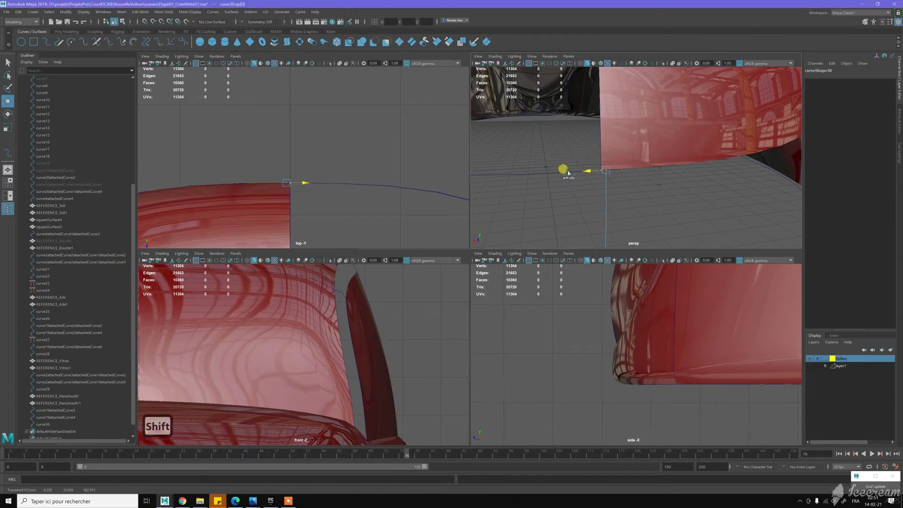
middle_click(584, 177)
left_click(566, 179)
left_click(578, 172)
middle_click(583, 176)
left_click(589, 174)
key("c")
key("c")
key("c")
key("c")
middle_click(610, 175)
middle_click(639, 199)
middle_click(632, 197)
middle_click(623, 182)
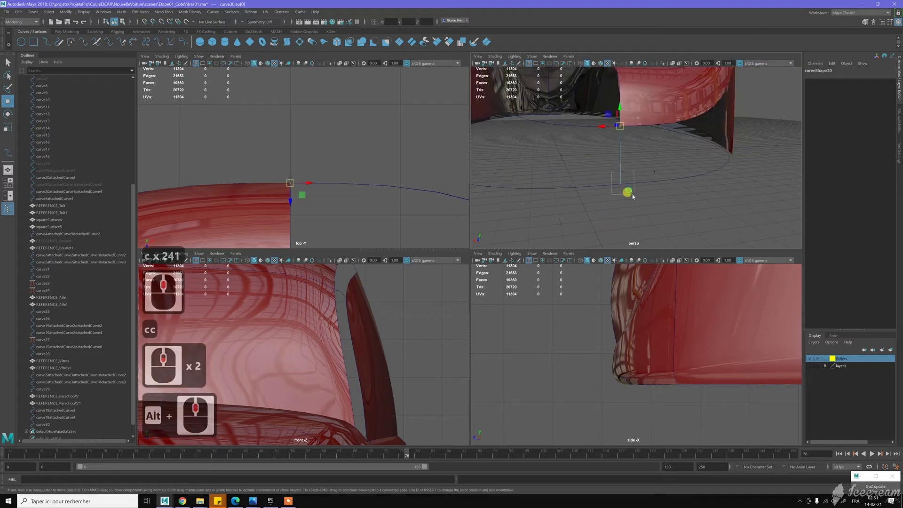
middle_click(635, 195)
left_click(636, 194)
middle_click(575, 177)
key("c")
key("c")
key("c")
key("c")
key("c")
key("c")
middle_click(562, 243)
middle_click(572, 240)
key("c")
key("c")
key("c")
key("c")
key("c")
key("c")
key("c")
key("c")
key("c")
key("c")
key("c")
key("c")
middle_click(659, 184)
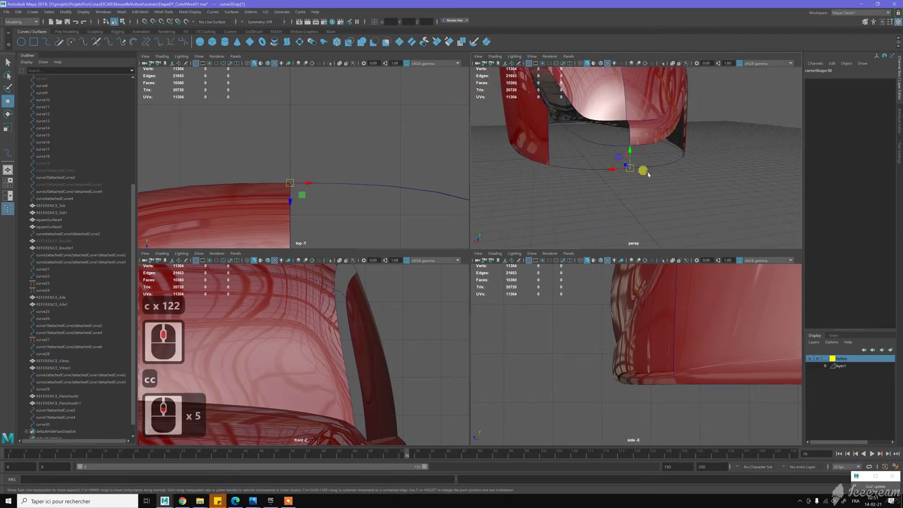
middle_click(652, 180)
middle_click(651, 180)
left_click(658, 180)
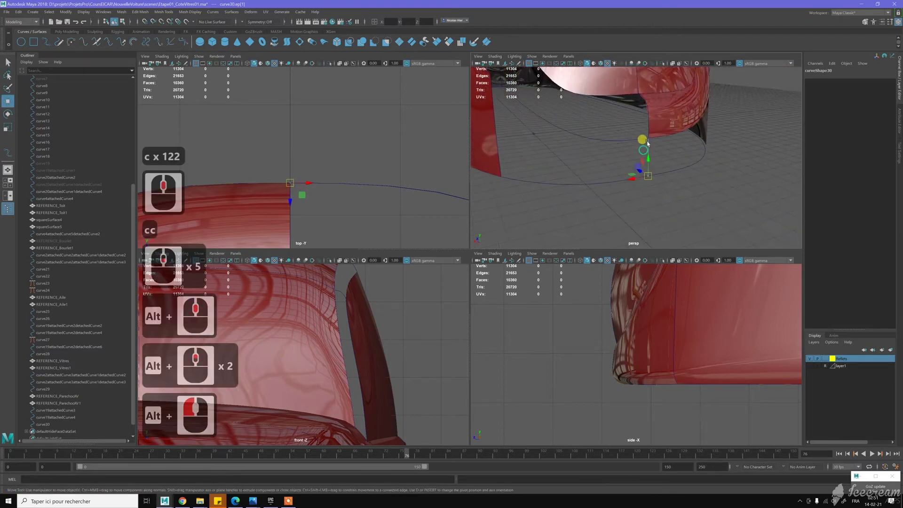
middle_click(653, 148)
right_click(652, 147)
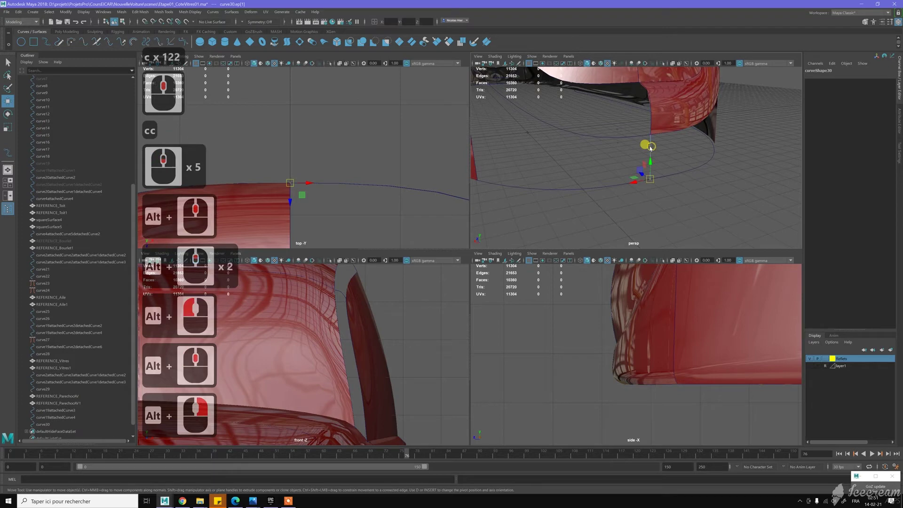
right_click(673, 144)
left_click(674, 144)
middle_click(677, 153)
left_click(711, 161)
left_click(649, 168)
middle_click(626, 169)
middle_click(616, 148)
left_click(607, 152)
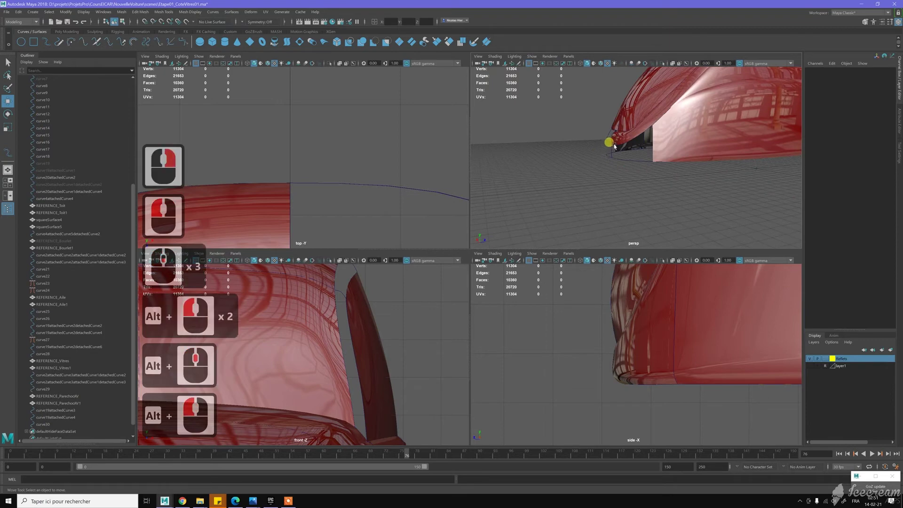
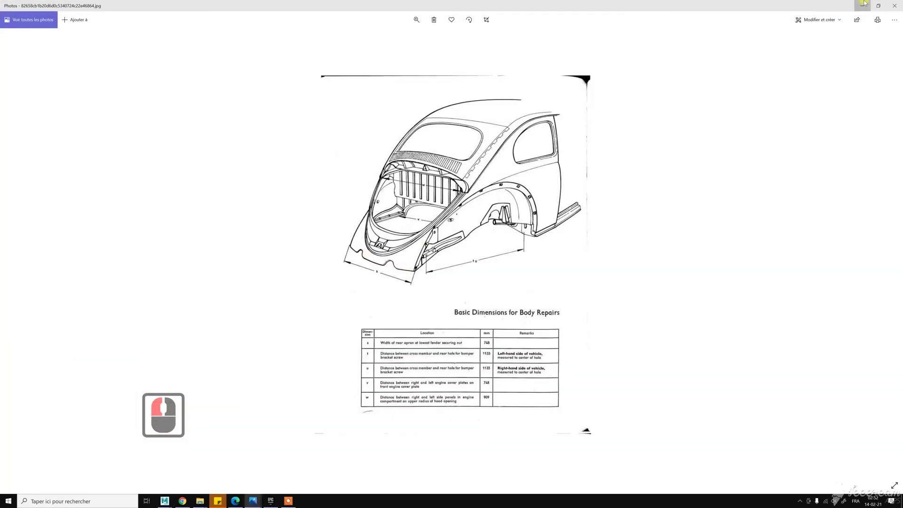
left_click(632, 210)
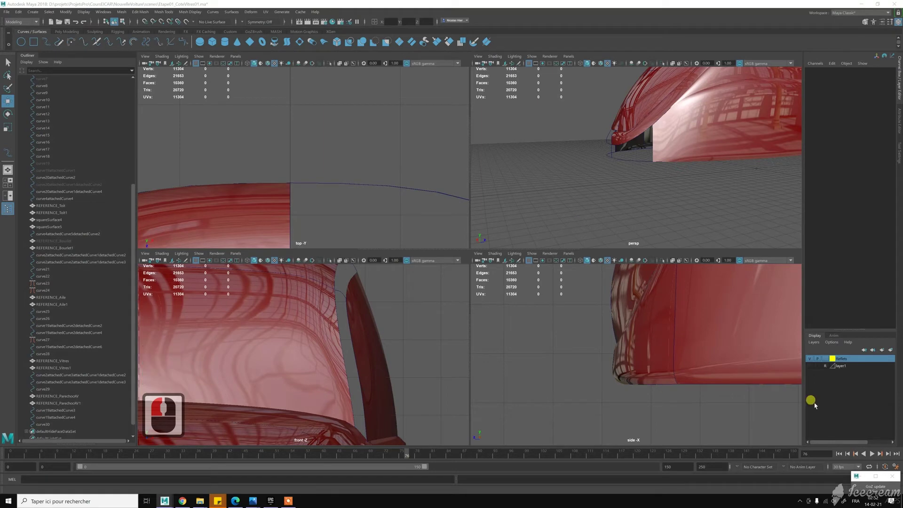
Show layer1's reference drawings, finish the new apron curve and expose its control vertices
left_click(812, 368)
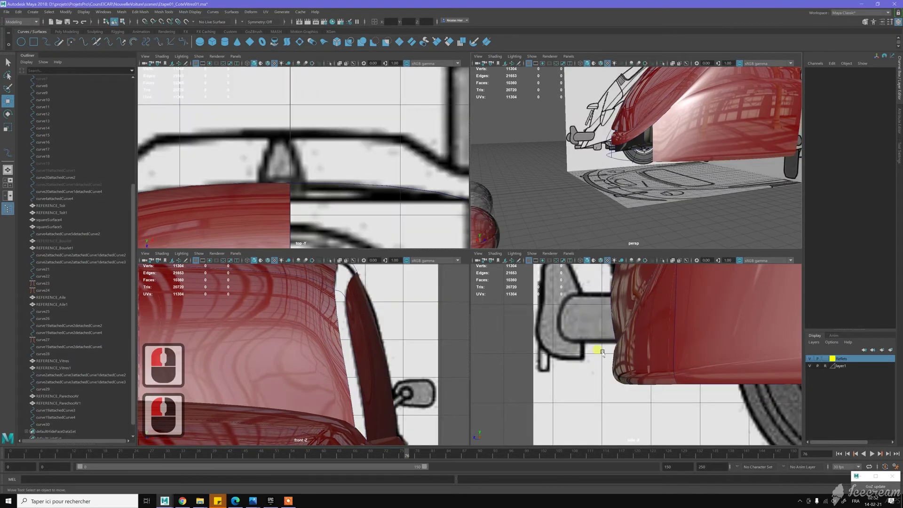
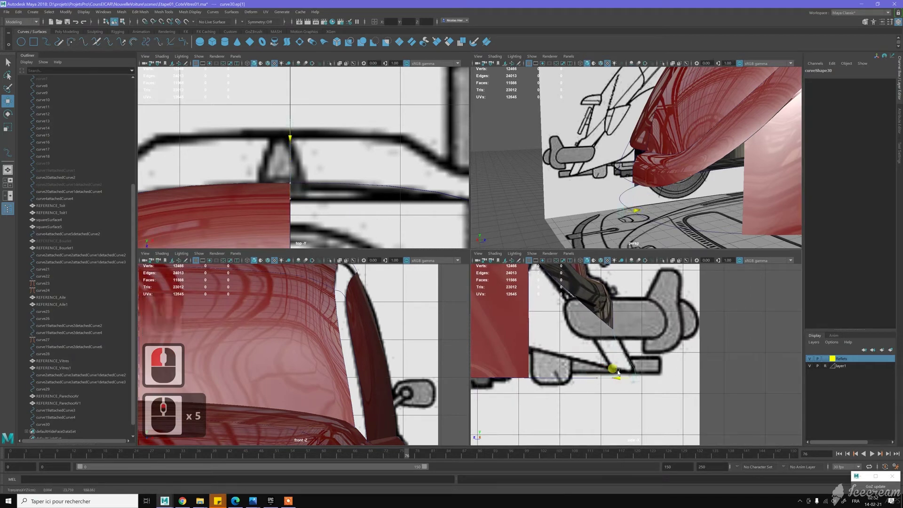
left_click(637, 353)
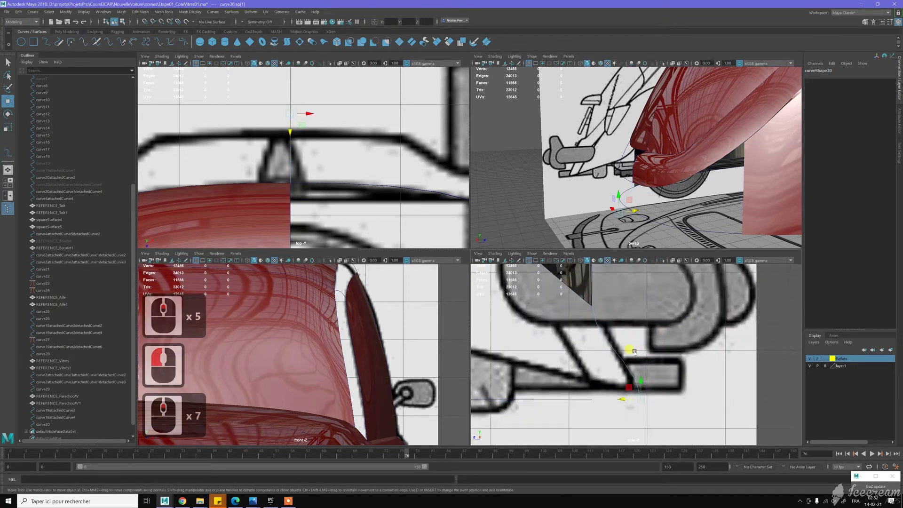
middle_click(633, 378)
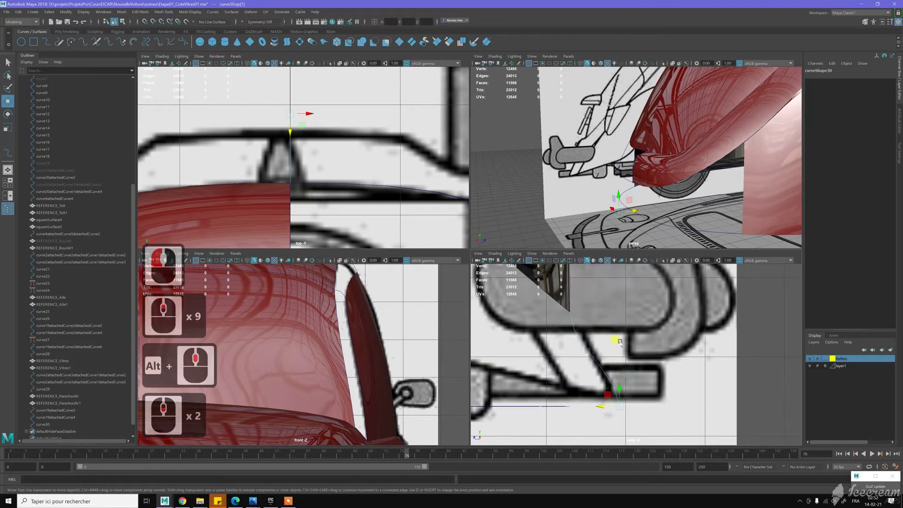
right_click(562, 321)
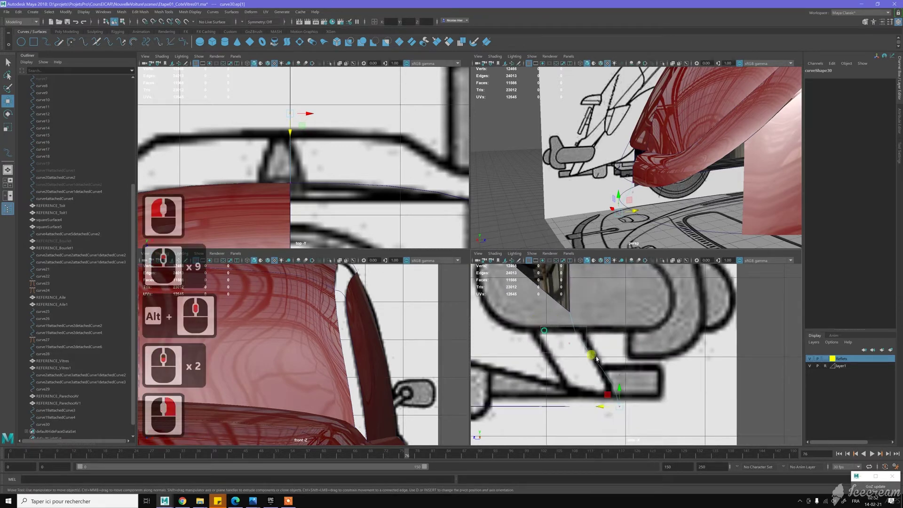
left_click(600, 352)
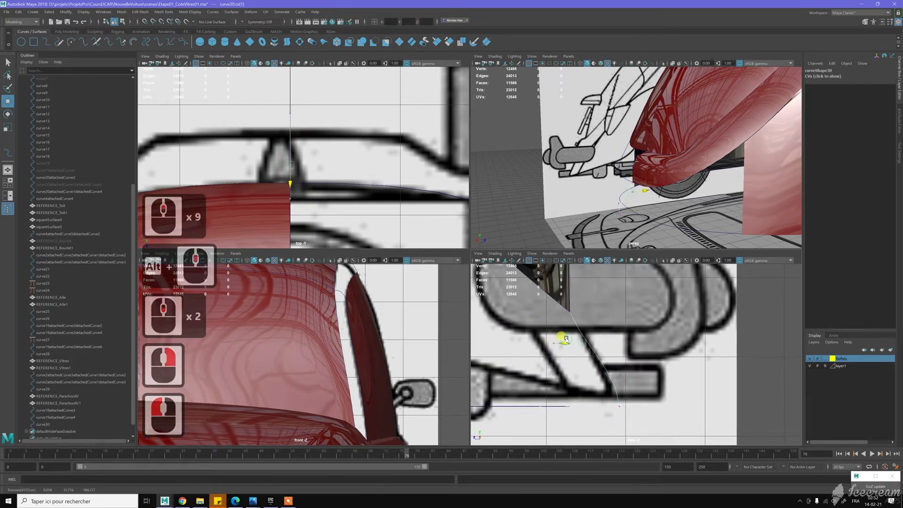
Move the apron curve's control vertices one by one onto the sketched apron outline below the bumper
left_click(590, 362)
left_click(639, 386)
middle_click(594, 378)
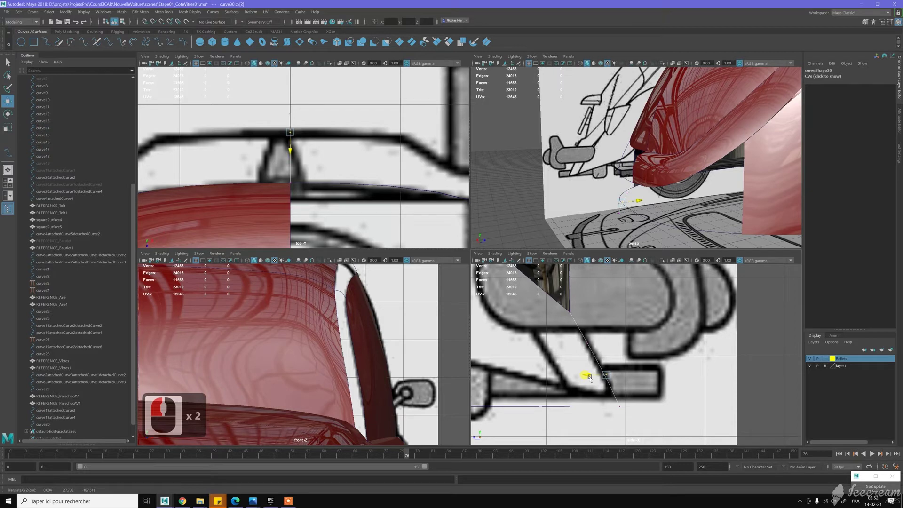
middle_click(608, 396)
left_click(636, 422)
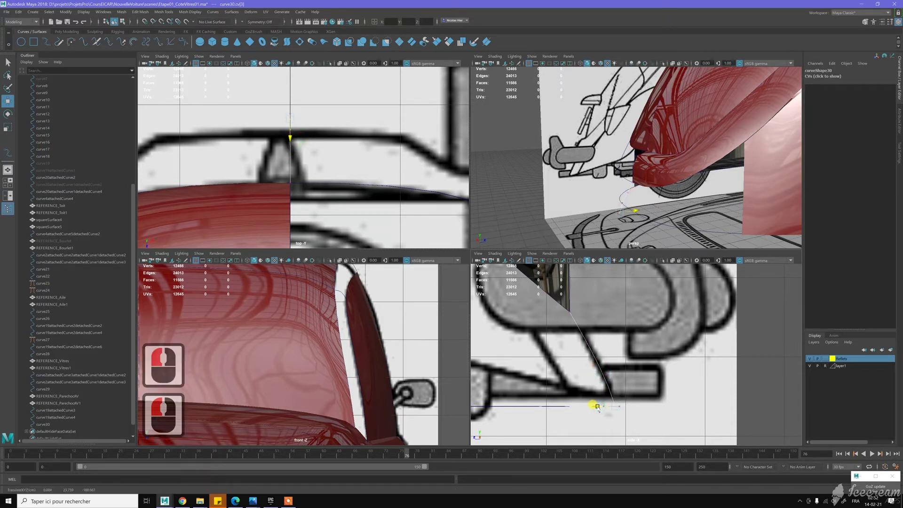
left_click(600, 409)
key("z")
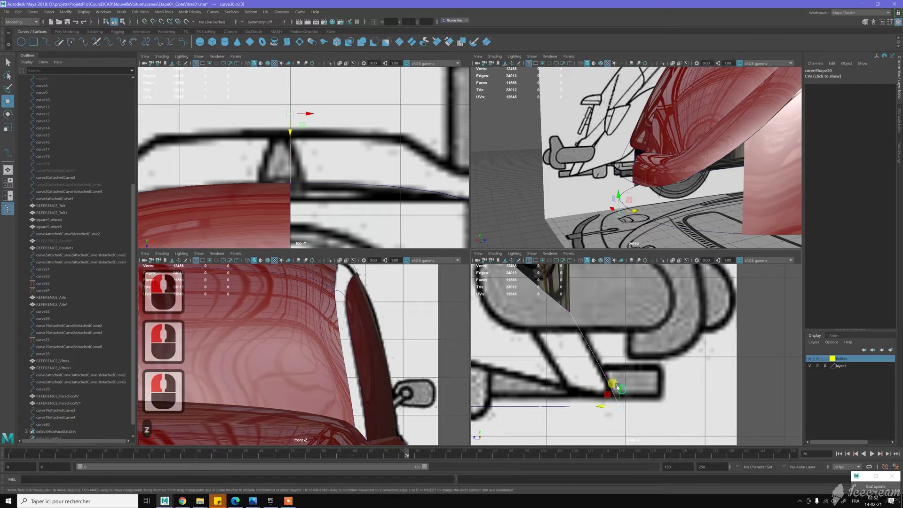
left_click(608, 372)
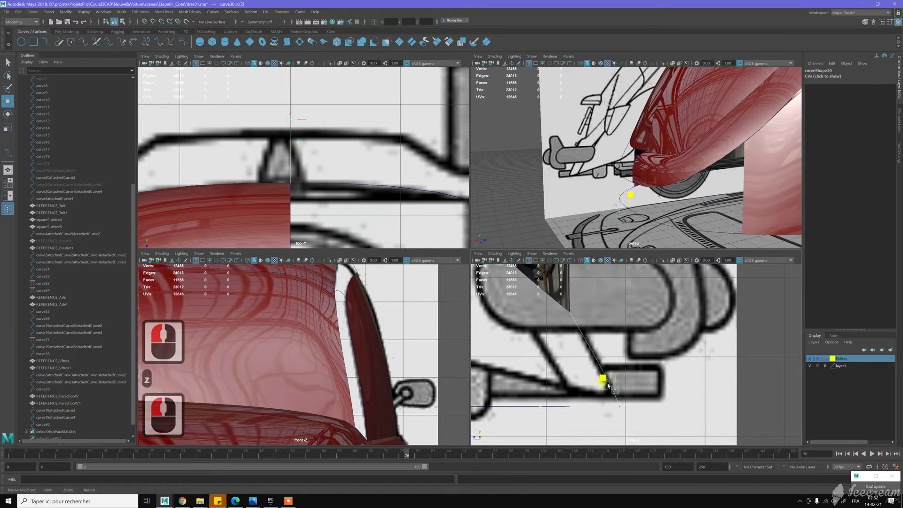
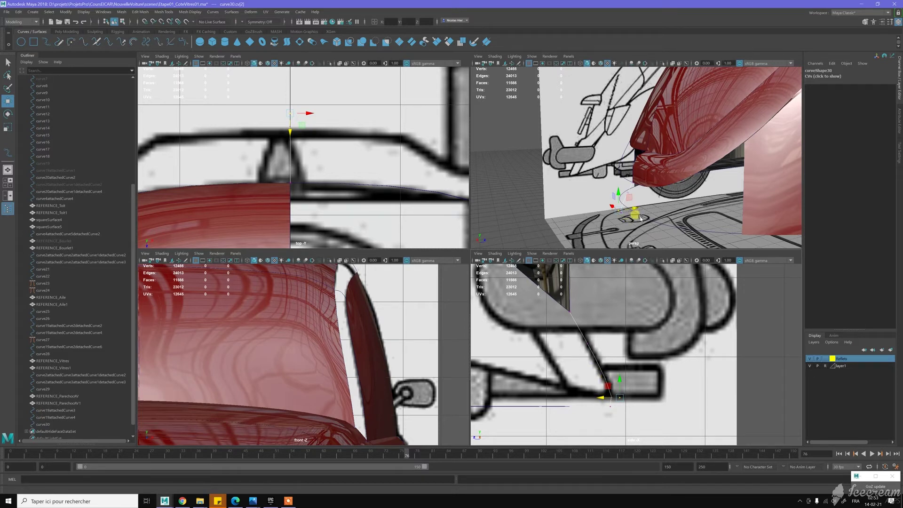
middle_click(644, 218)
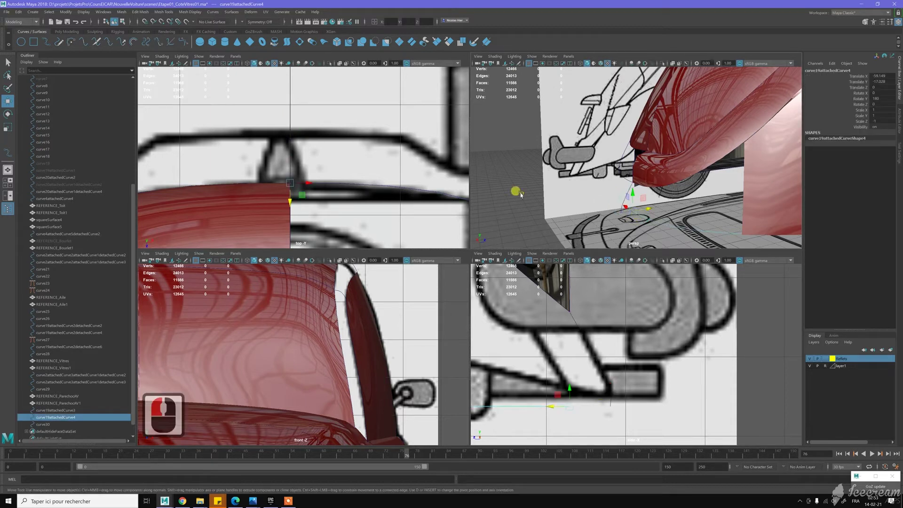
Snap the end edit point of curve19attachedCurve4 onto curve30 by dragging with C held
left_click(652, 226)
right_click(651, 226)
left_click(642, 217)
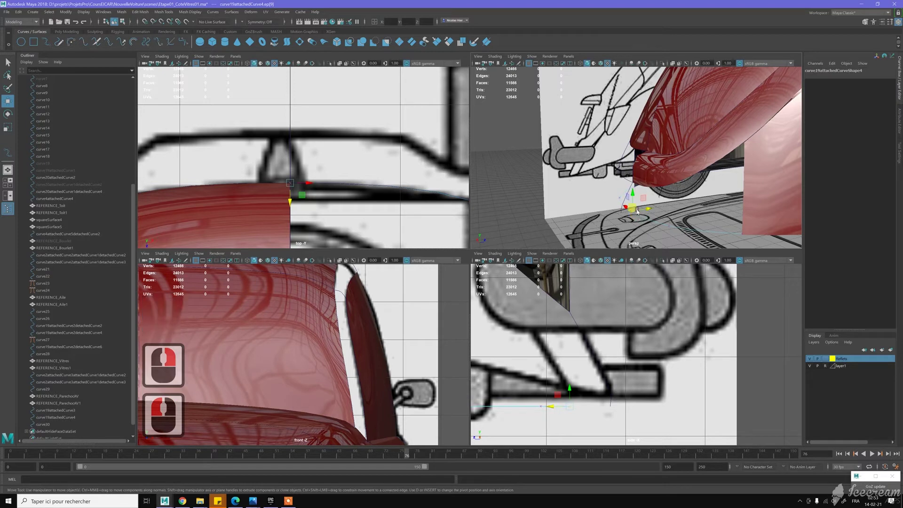
middle_click(625, 202)
middle_click(625, 203)
key("c")
key("c")
key("c")
key("c")
key("c")
key("c")
middle_click(669, 224)
middle_click(631, 220)
middle_click(635, 215)
type("ccc")
key("c")
key("c")
key("c")
key("c")
key("c")
key("c")
middle_click(625, 202)
key("c")
key("c")
key("c")
key("c")
key("c")
key("c")
key("c")
key("c")
key("c")
key("c")
middle_click(618, 232)
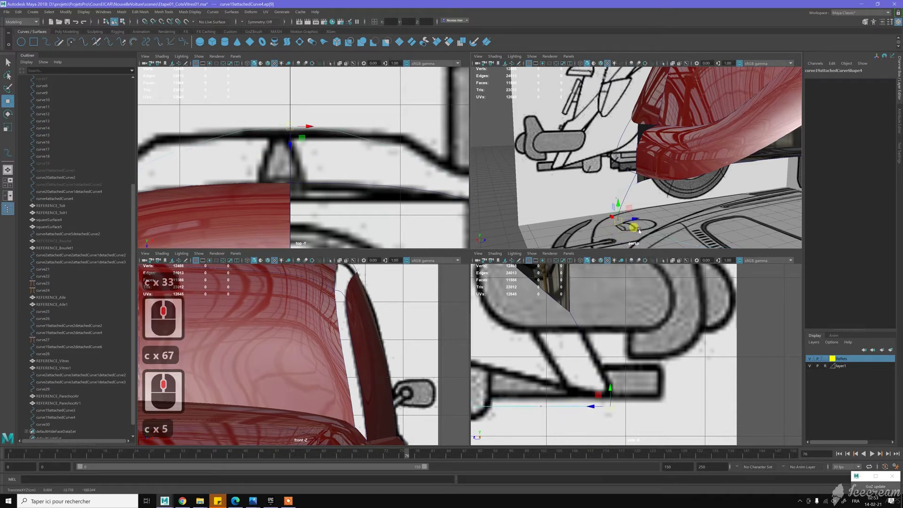
From above the nose, move an edit point across the front along the sketched front outline
left_click(663, 208)
left_click(683, 208)
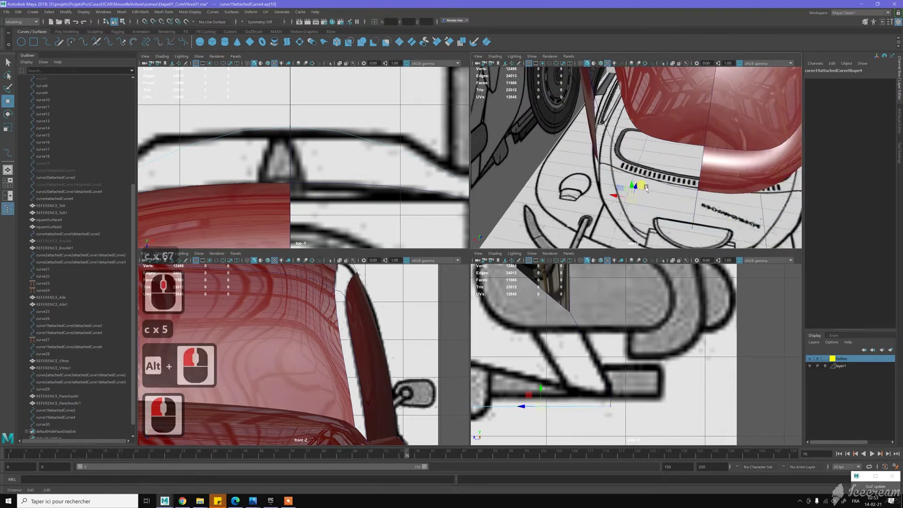
middle_click(724, 210)
left_click(524, 197)
key("w")
middle_click(336, 154)
middle_click(319, 164)
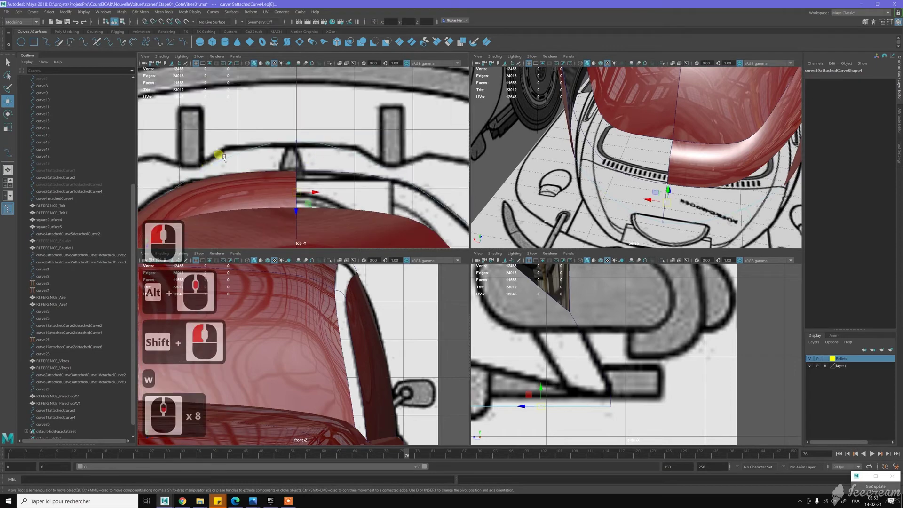
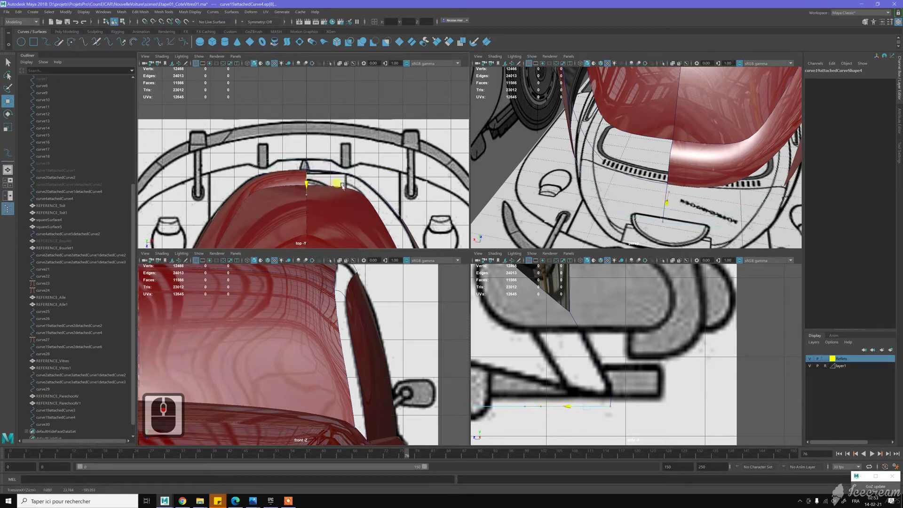
left_click(539, 171)
left_click(546, 182)
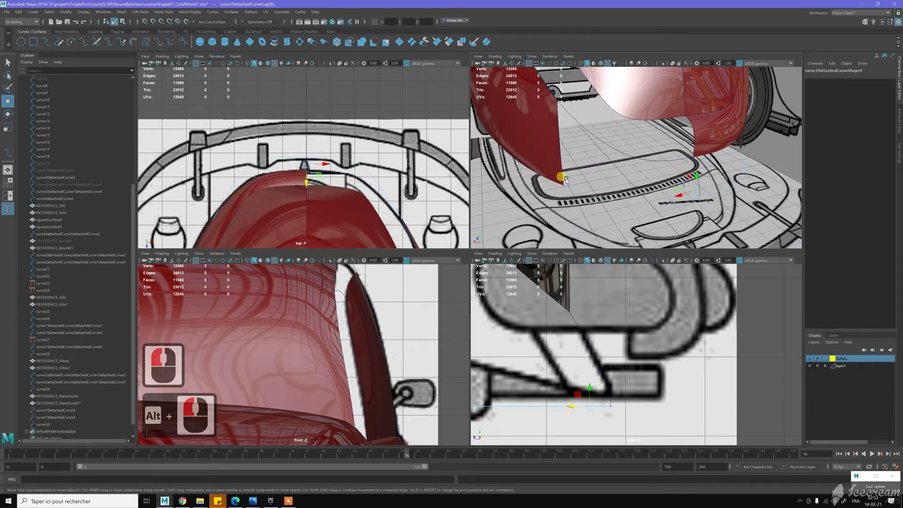
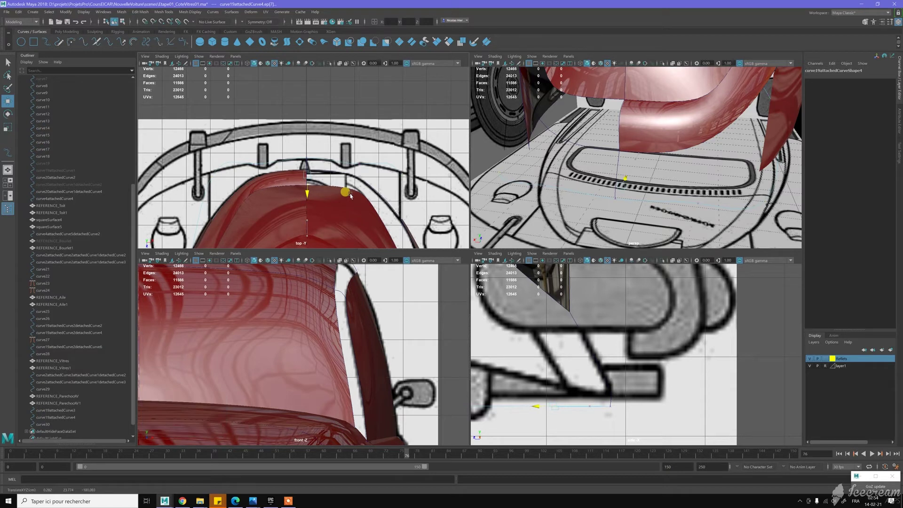
Move a control vertex of the lower body curve across the front to follow the outline
left_click(356, 194)
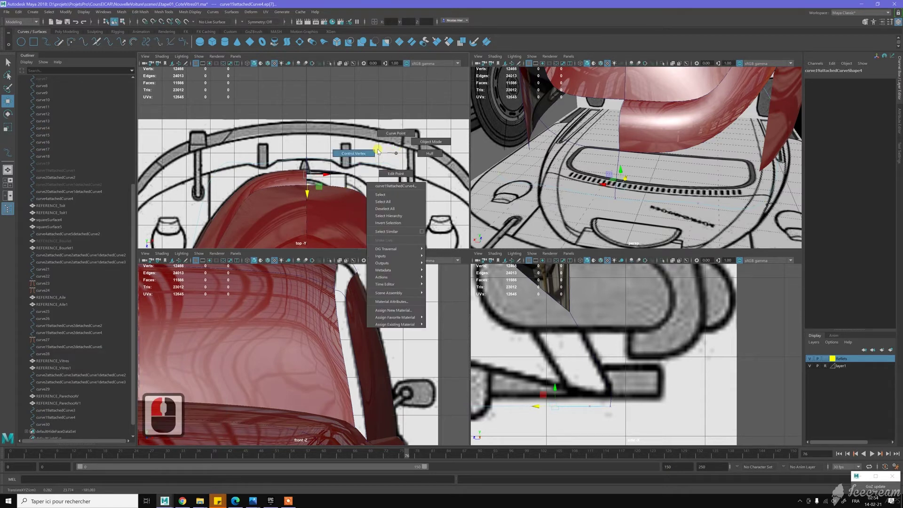
right_click(379, 151)
left_click(395, 160)
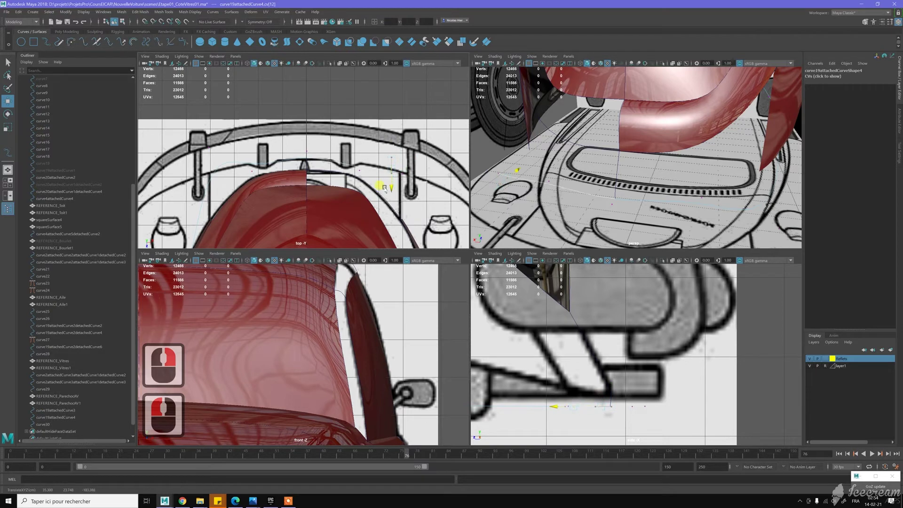
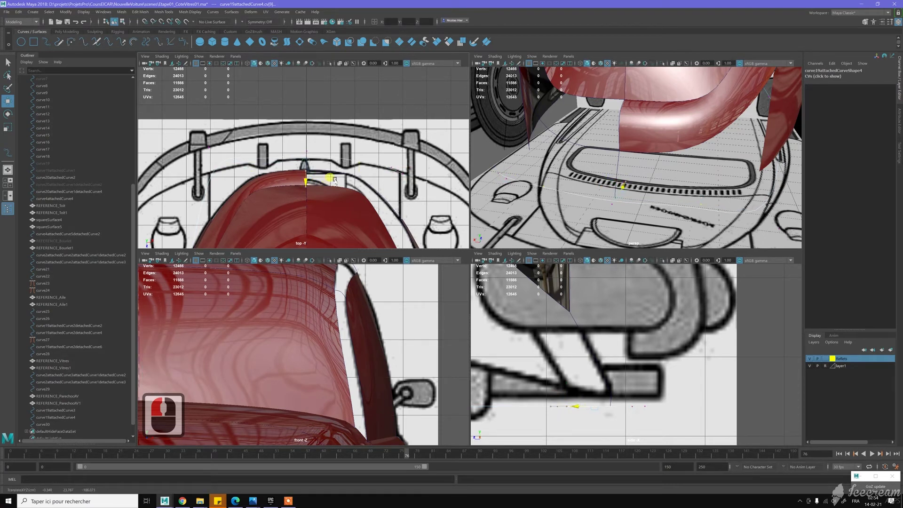
left_click(316, 144)
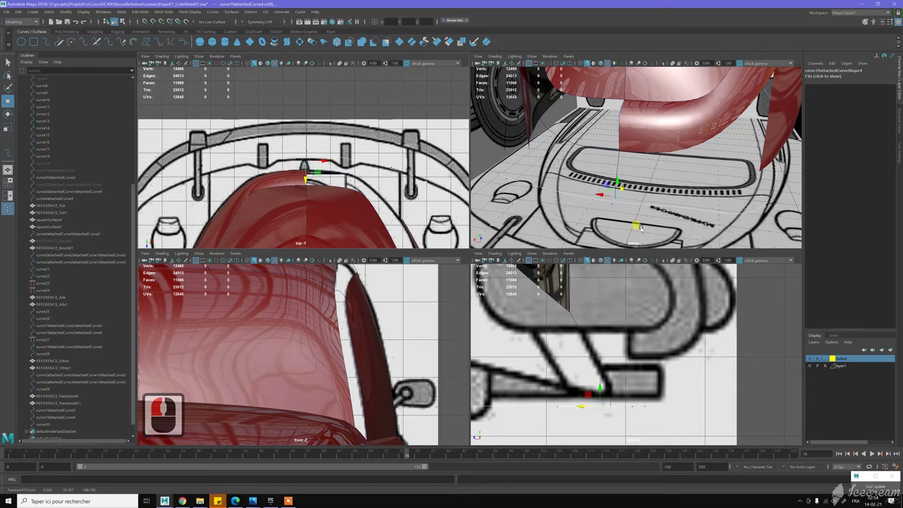
middle_click(644, 229)
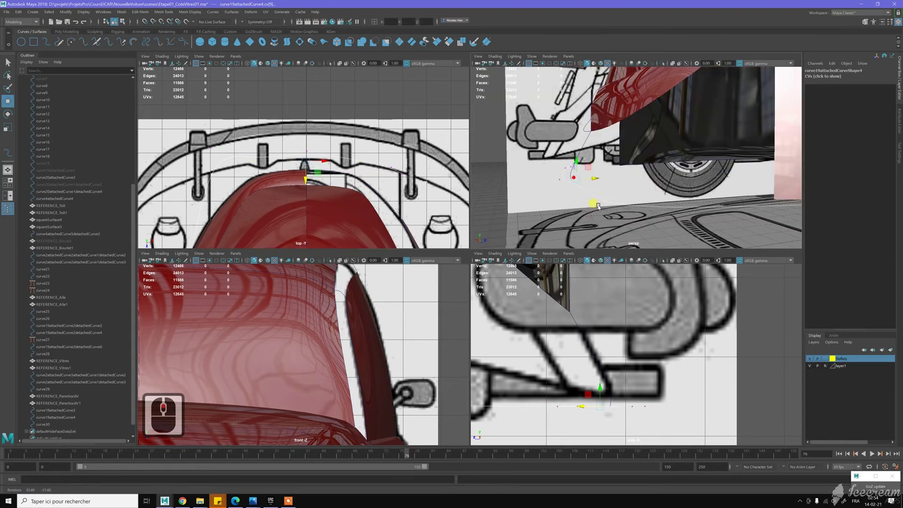
left_click(619, 193)
right_click(638, 177)
middle_click(607, 201)
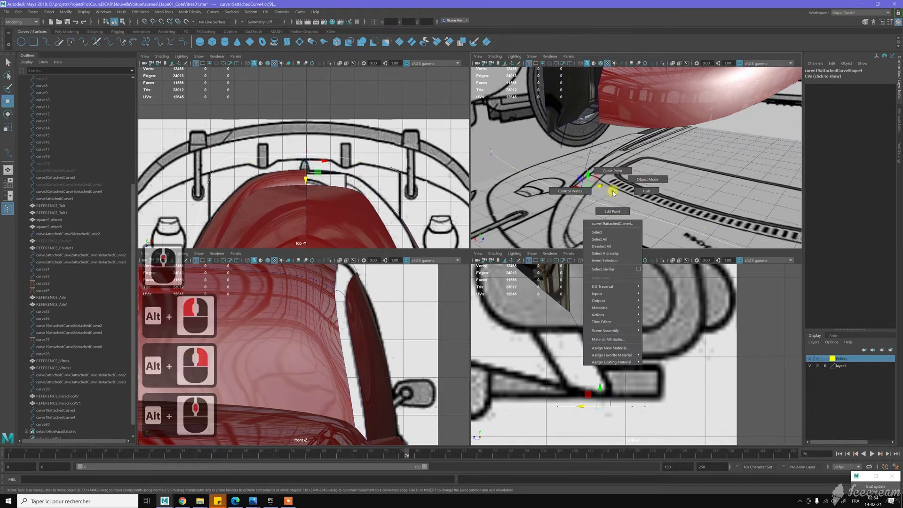
Snap an edit point of the curve onto the apron curve with C held and place it on the bumper line
right_click(614, 209)
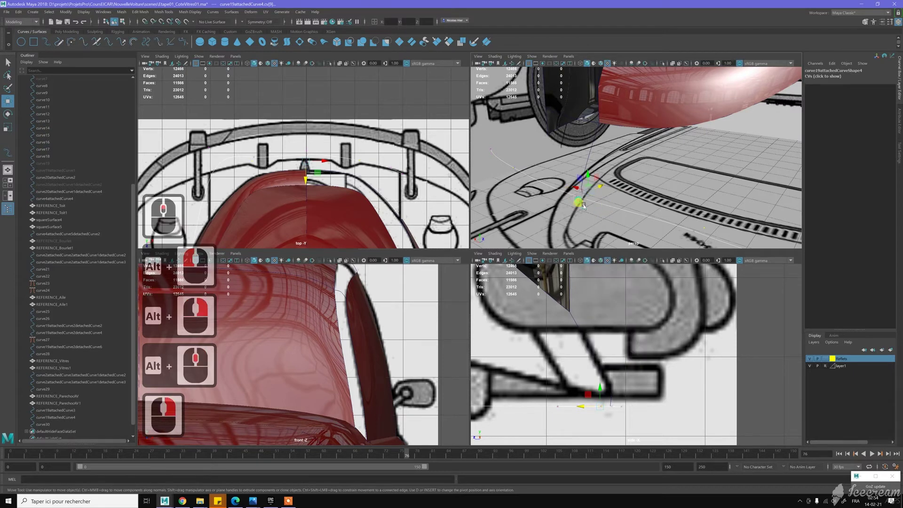
left_click(586, 206)
key("c")
key("c")
key("c")
type("ccc")
middle_click(587, 174)
key("c")
middle_click(585, 178)
key("c")
key("c")
key("c")
key("c")
key("c")
key("c")
key("c")
key("c")
middle_click(580, 207)
middle_click(398, 162)
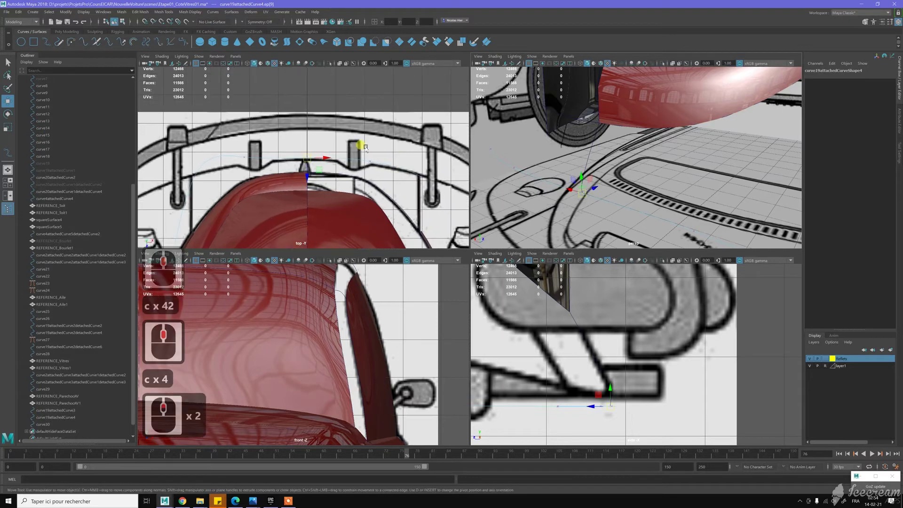
Undo a stray selection and pick the points at the end of the front curve for adjustment
left_click(376, 150)
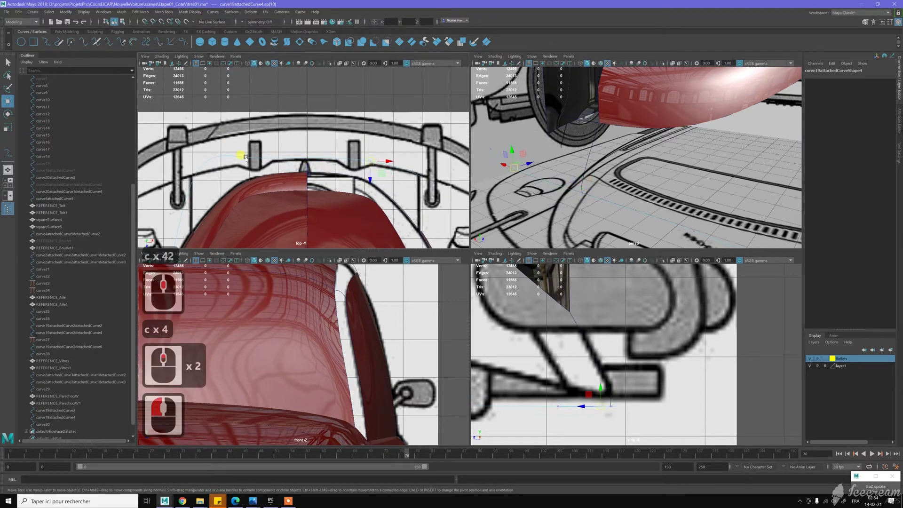
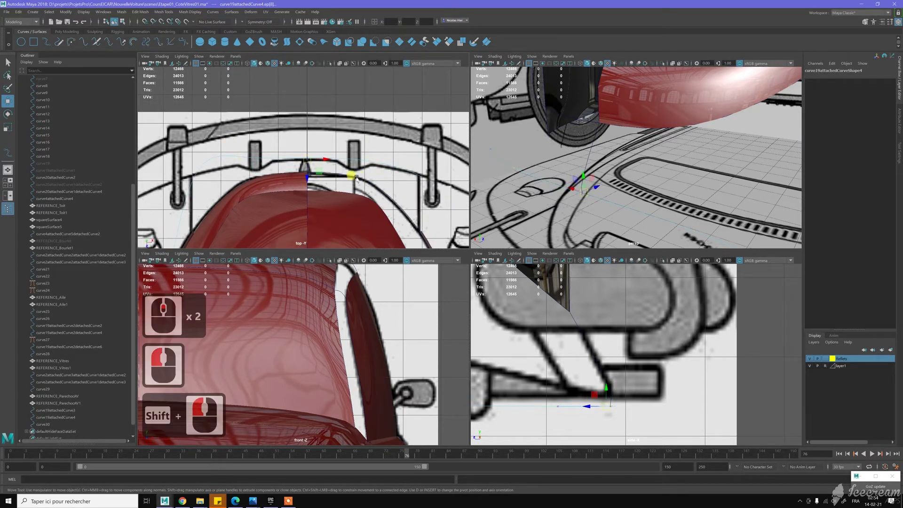
key("z")
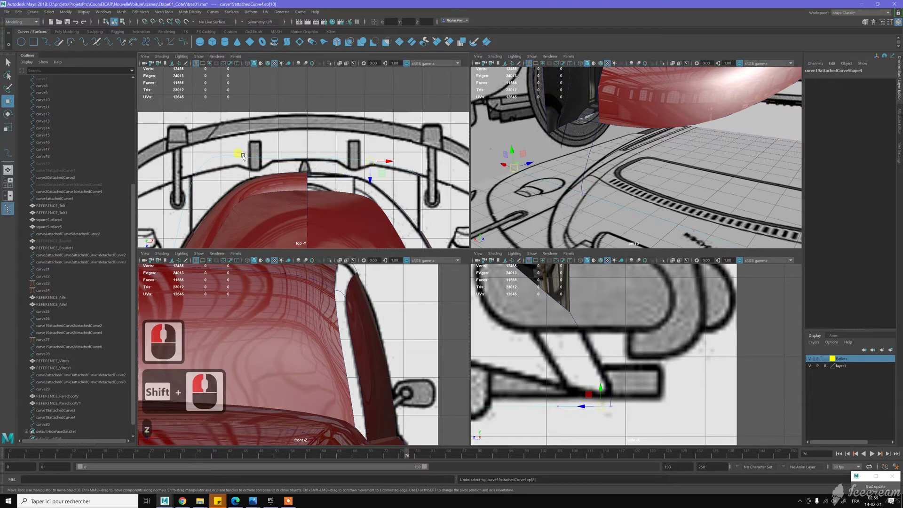
left_click(313, 174)
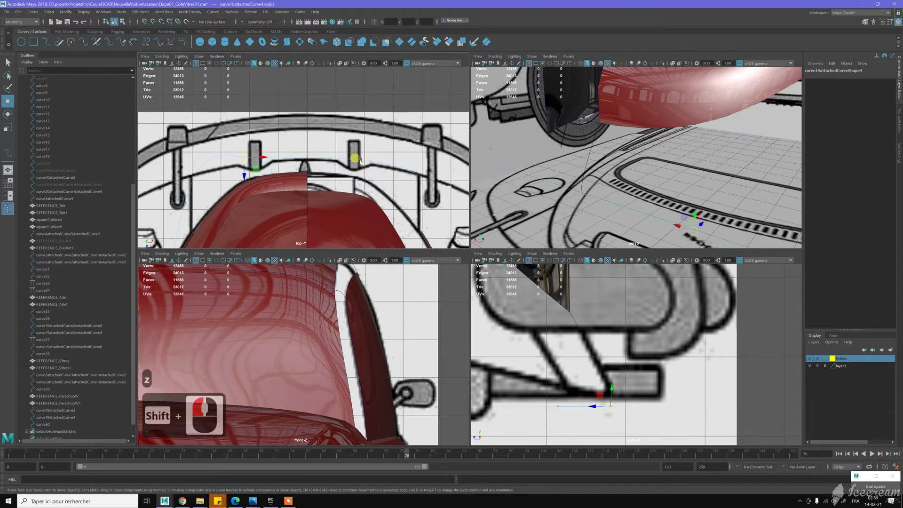
left_click(373, 172)
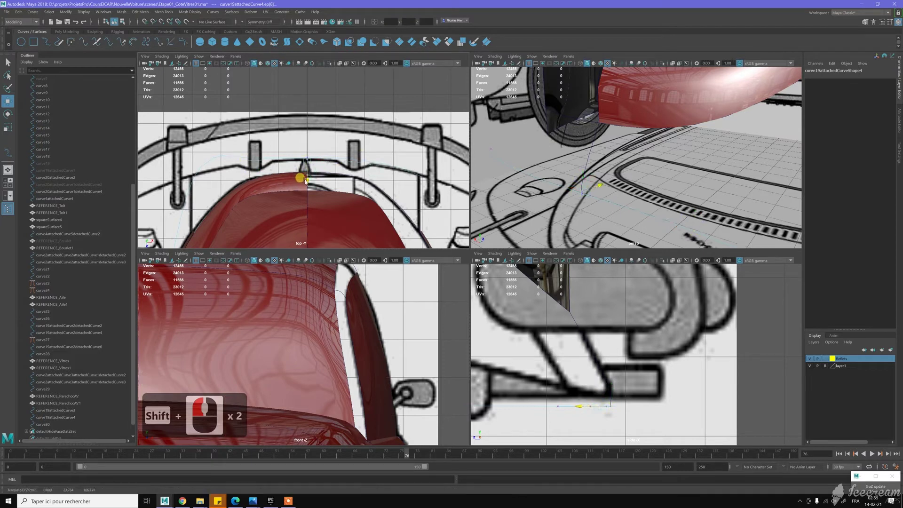
left_click(317, 181)
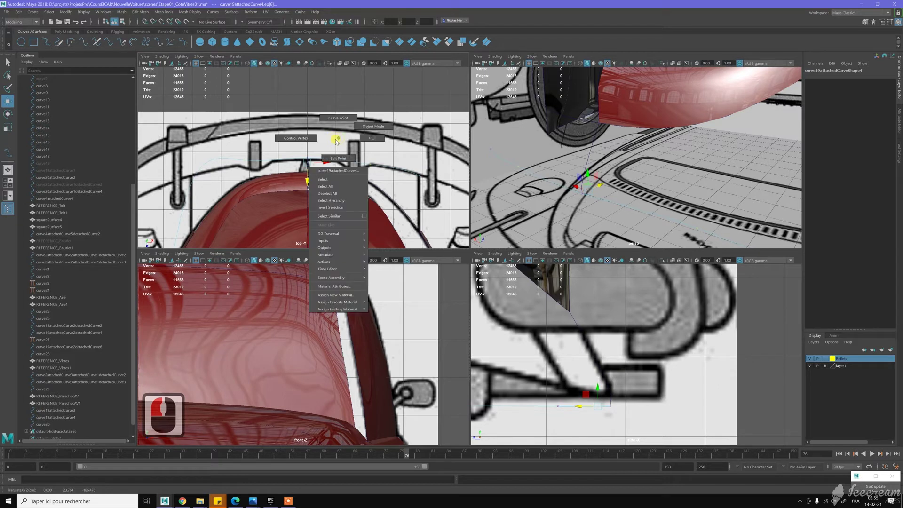
Expose the front curve's control vertices and select the ones across the front
right_click(390, 152)
left_click(410, 187)
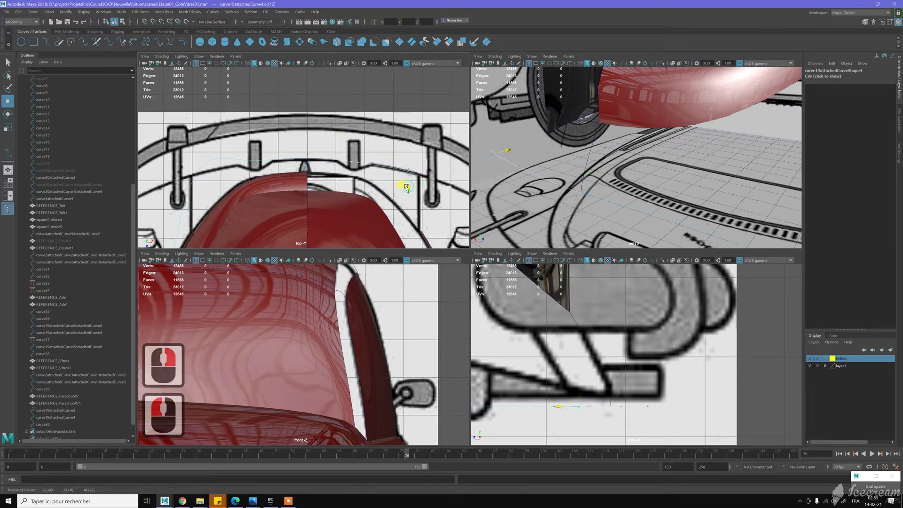
left_click(285, 182)
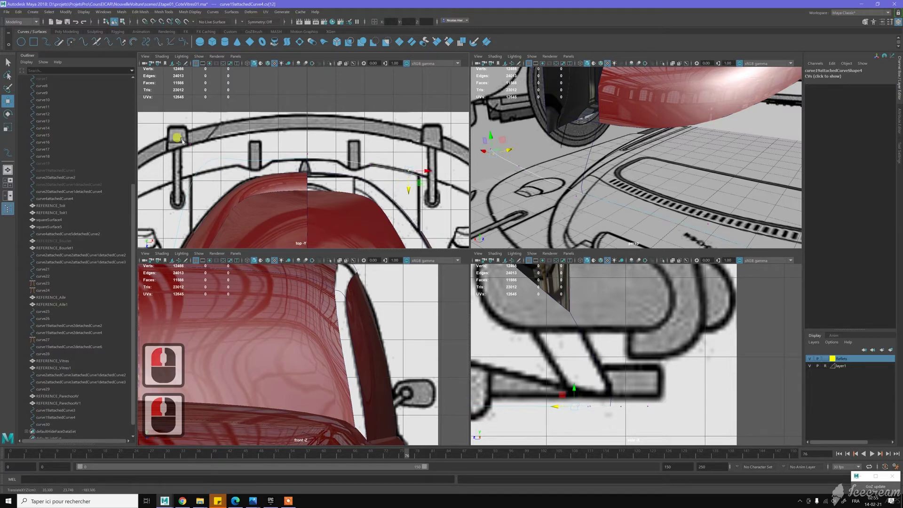
left_click(200, 163)
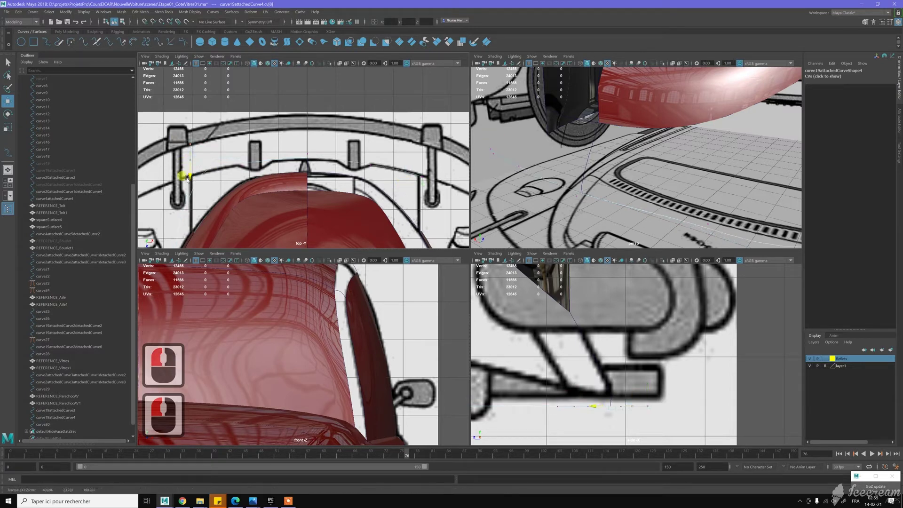
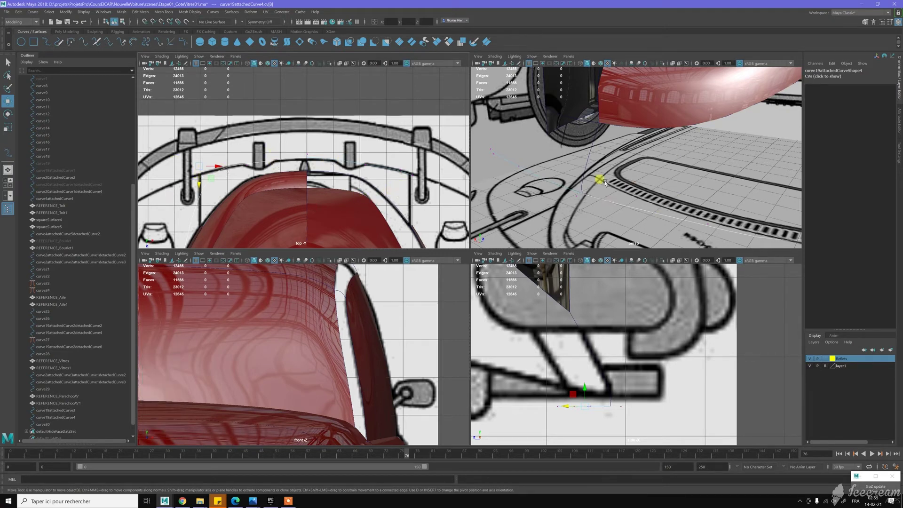
Drag the control vertices near the bonnet edge onto the lower bonnet line in the side view
left_click(522, 181)
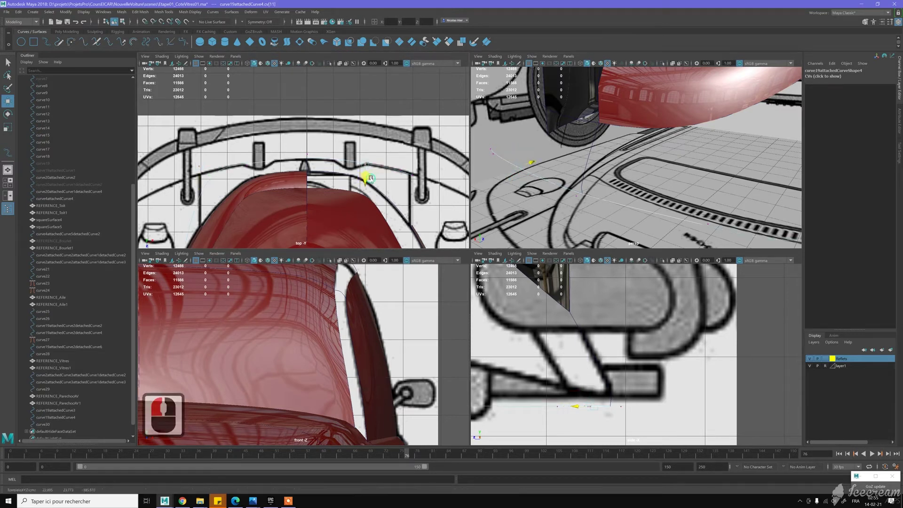
left_click(480, 169)
middle_click(580, 171)
middle_click(598, 161)
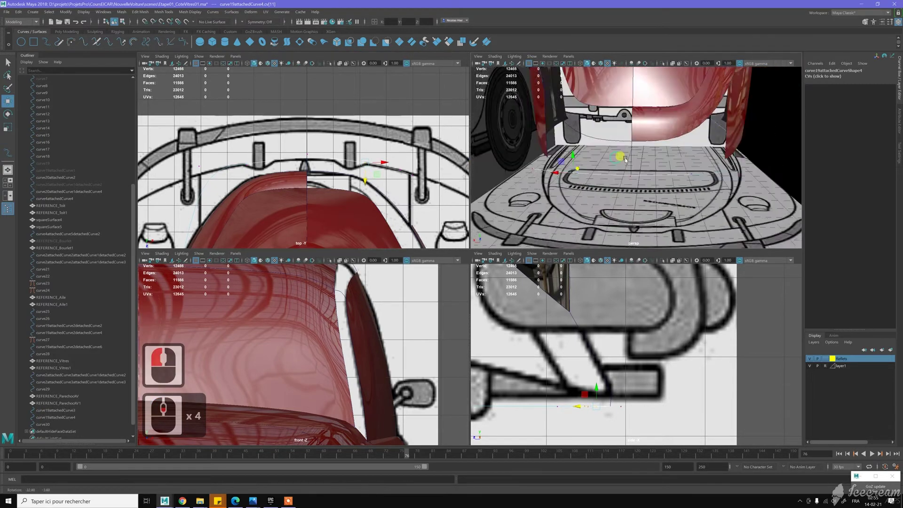
middle_click(651, 163)
left_click(574, 167)
middle_click(619, 209)
middle_click(614, 204)
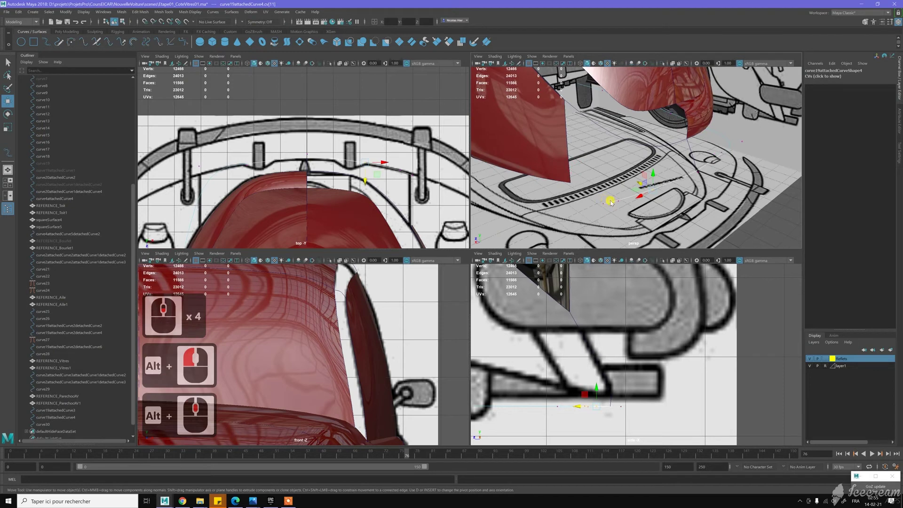
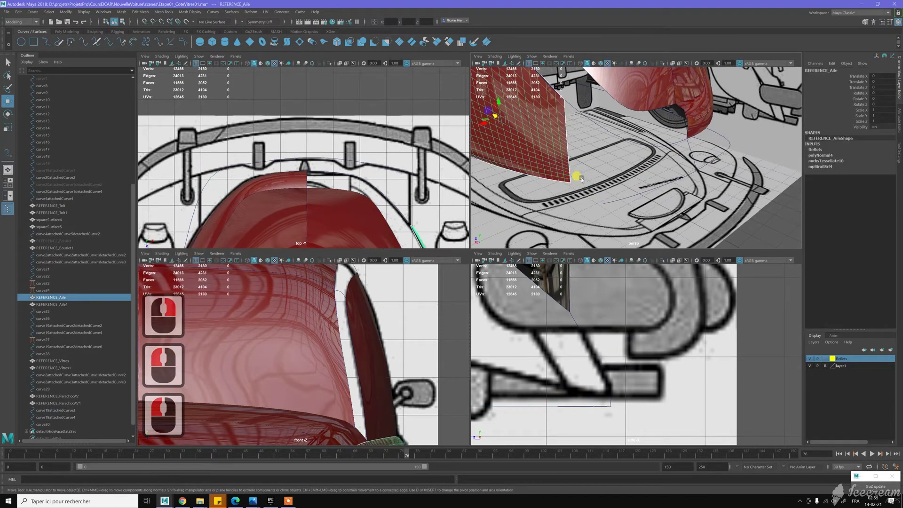
Select the curve along the bonnet edge and move its point onto the bonnet outline
left_click(580, 182)
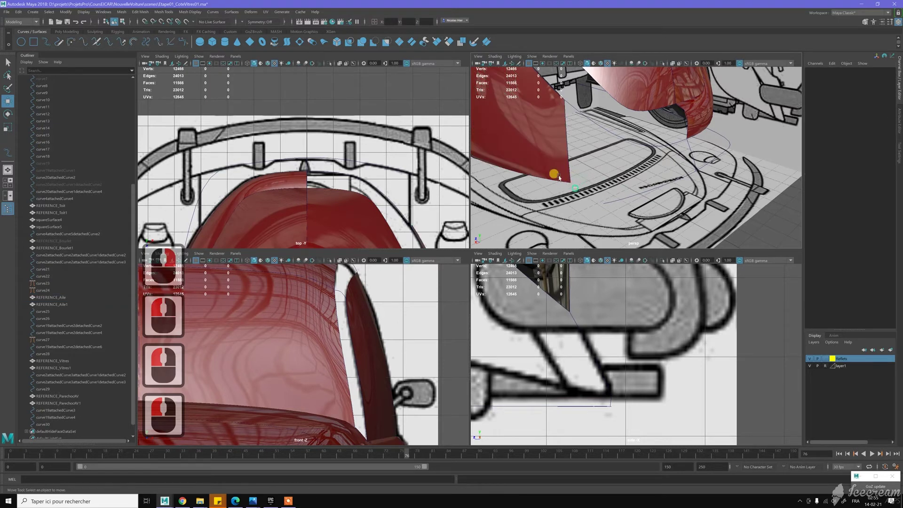
left_click(577, 178)
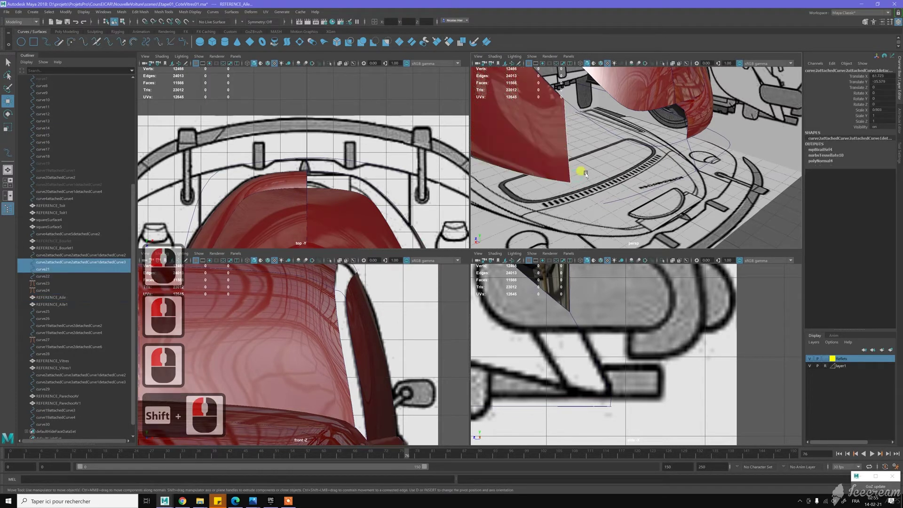
left_click(588, 175)
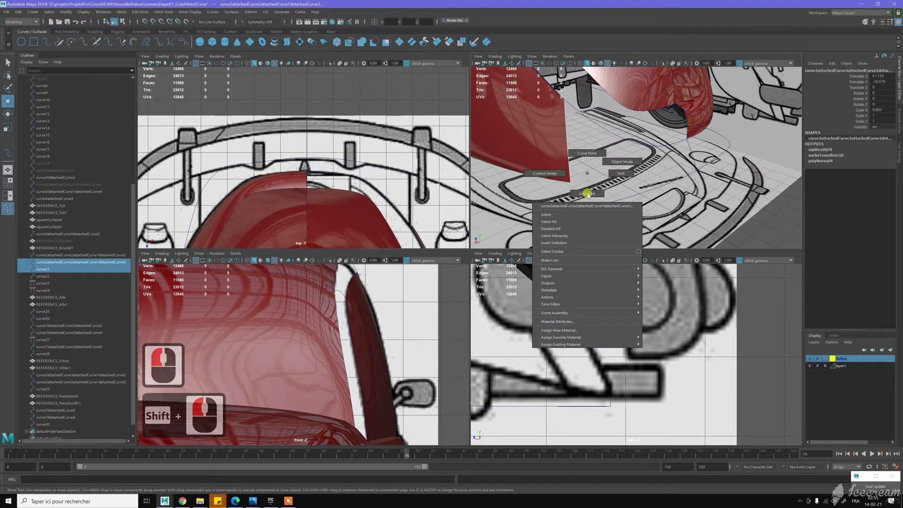
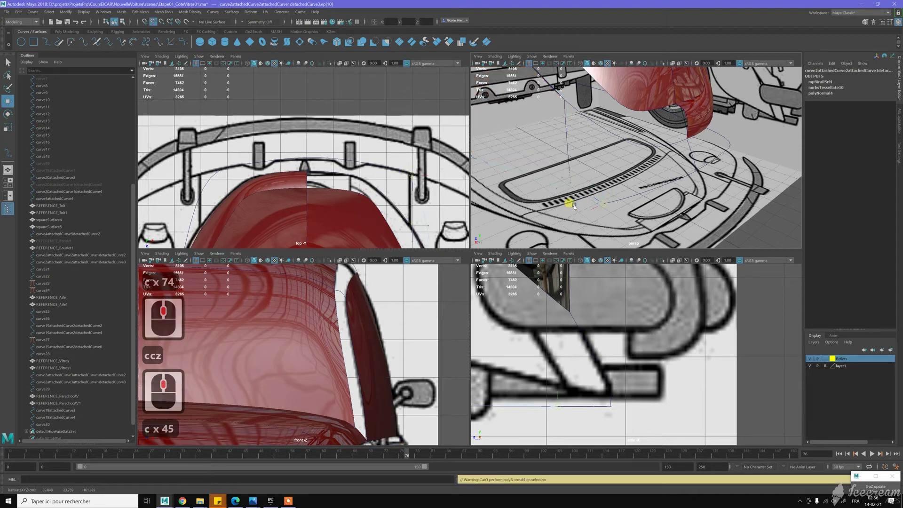
middle_click(577, 207)
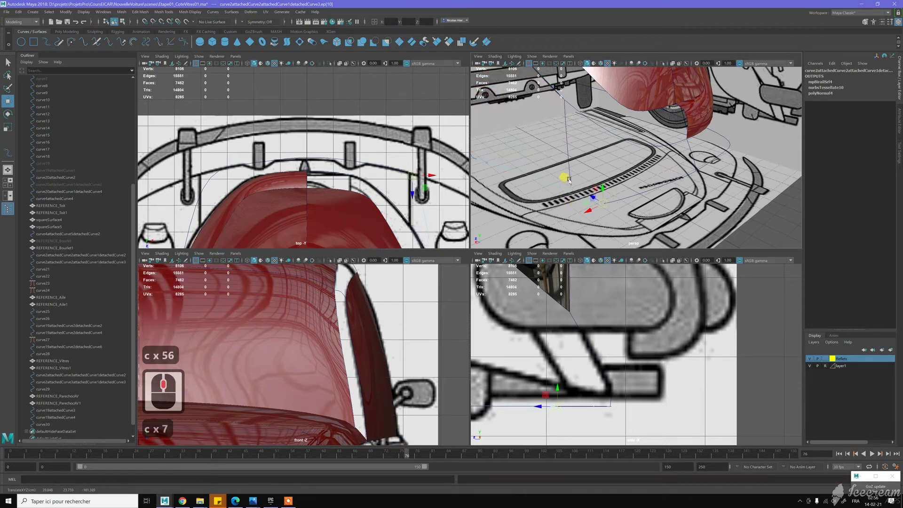
Expose curve21's edit points and start snapping one into place with C held
left_click(570, 172)
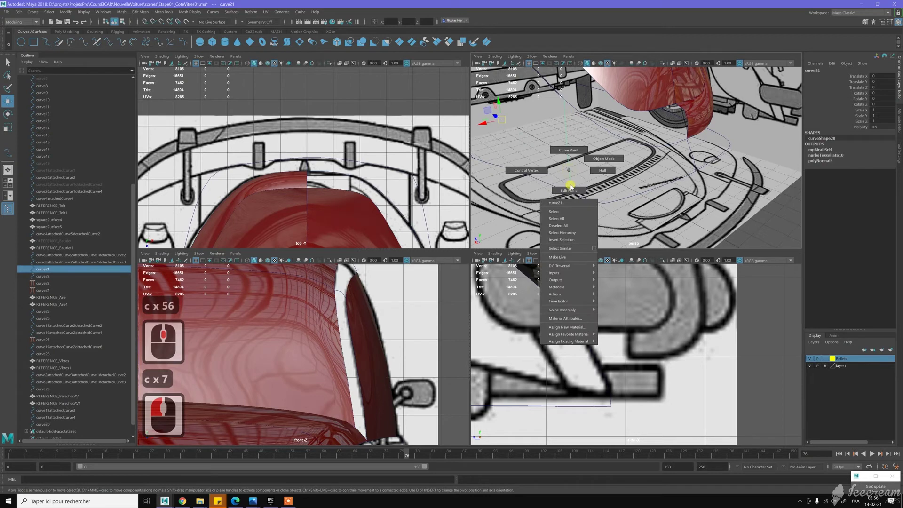
right_click(570, 184)
left_click(576, 186)
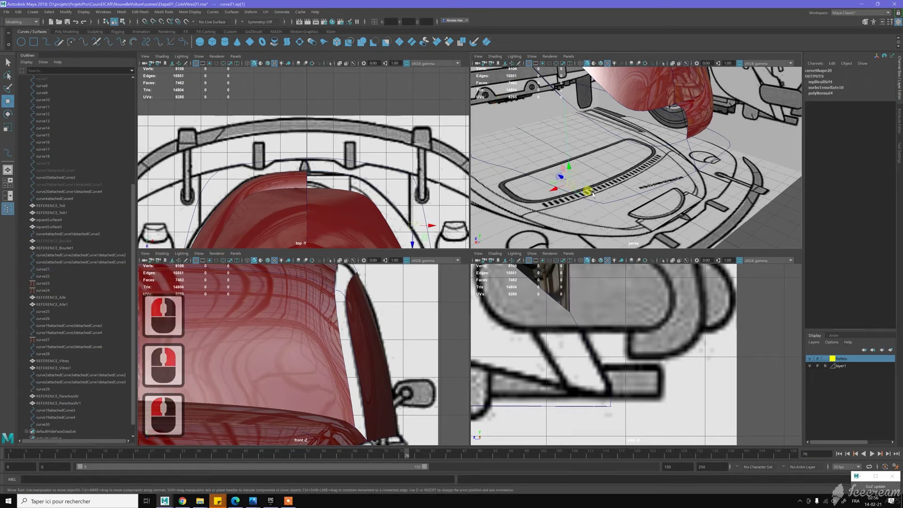
key("c")
key("c")
key("c")
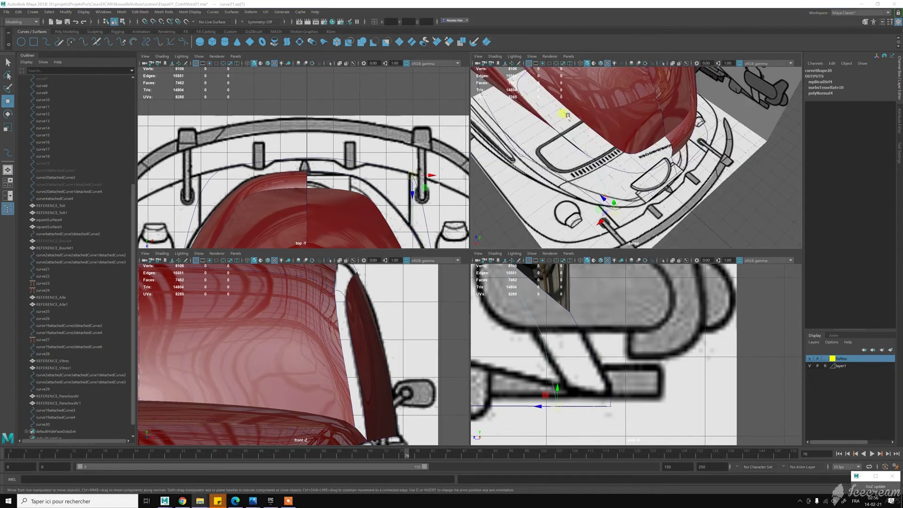
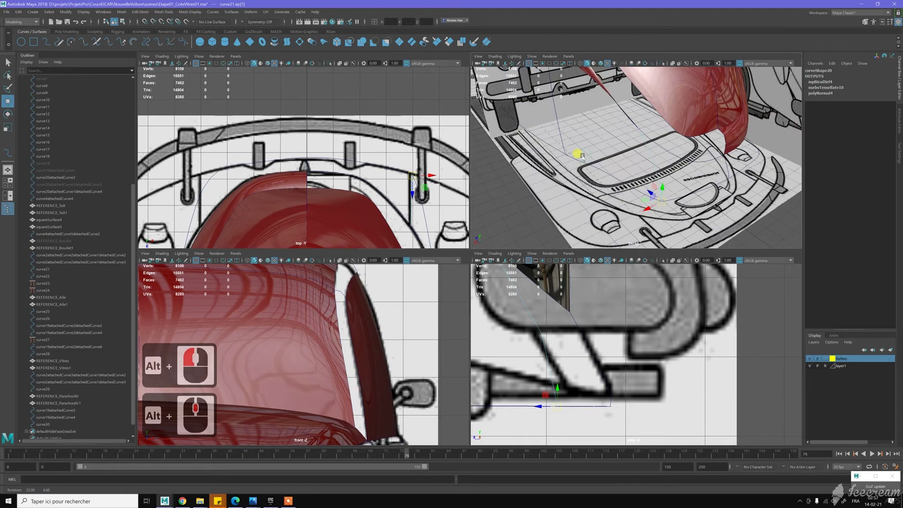
Move the front curve's points in the perspective view so they sit on the bonnet outline
left_click(585, 158)
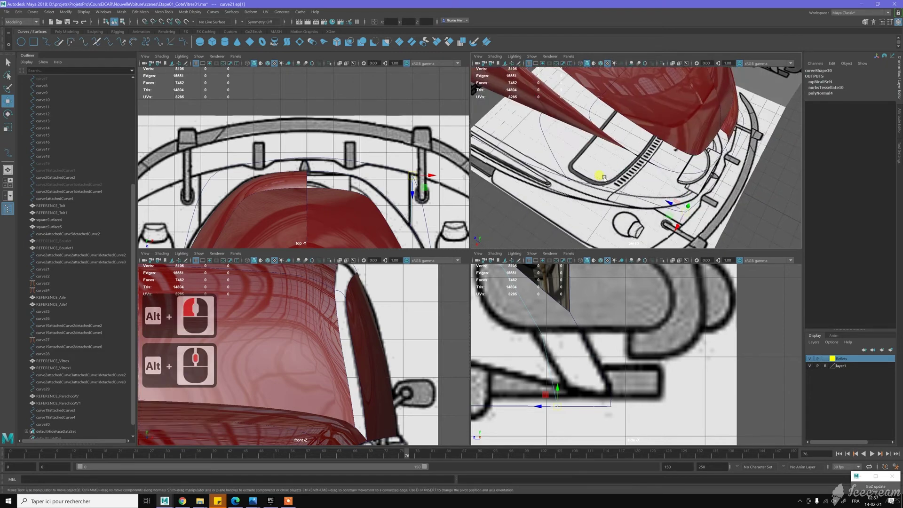
double_click(625, 193)
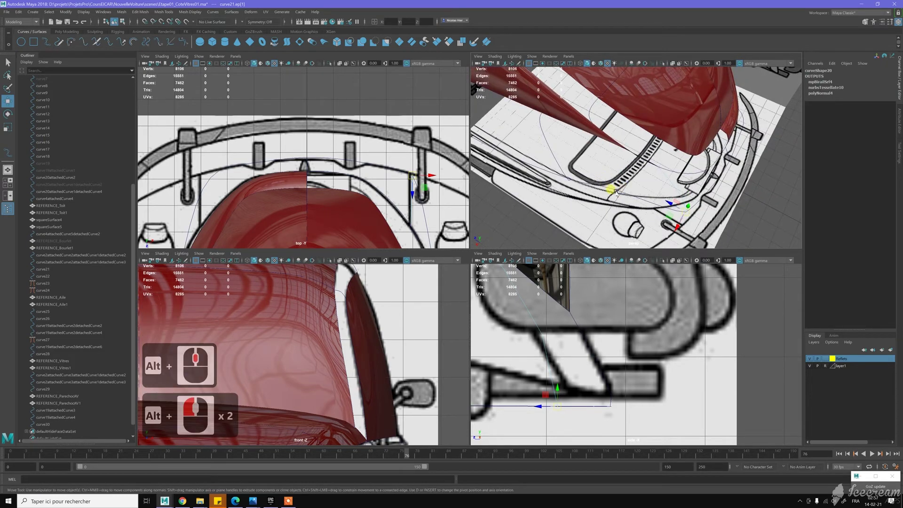
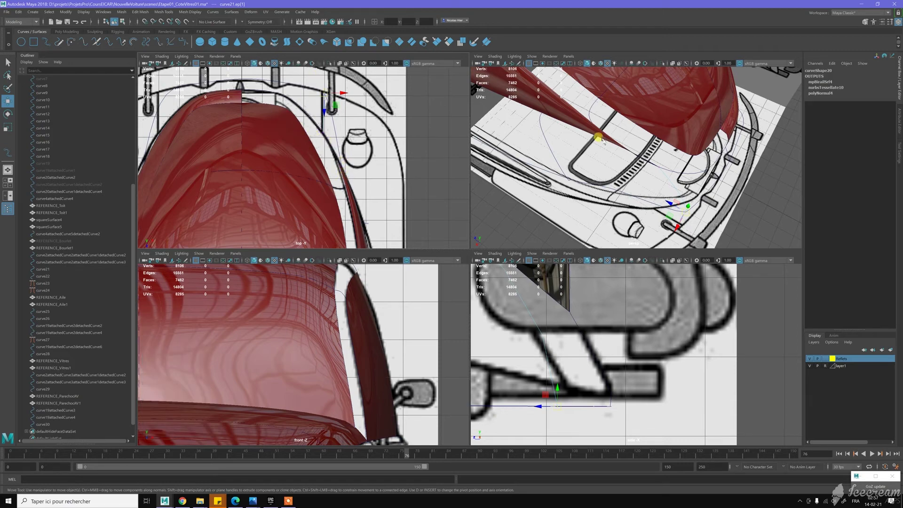
middle_click(635, 175)
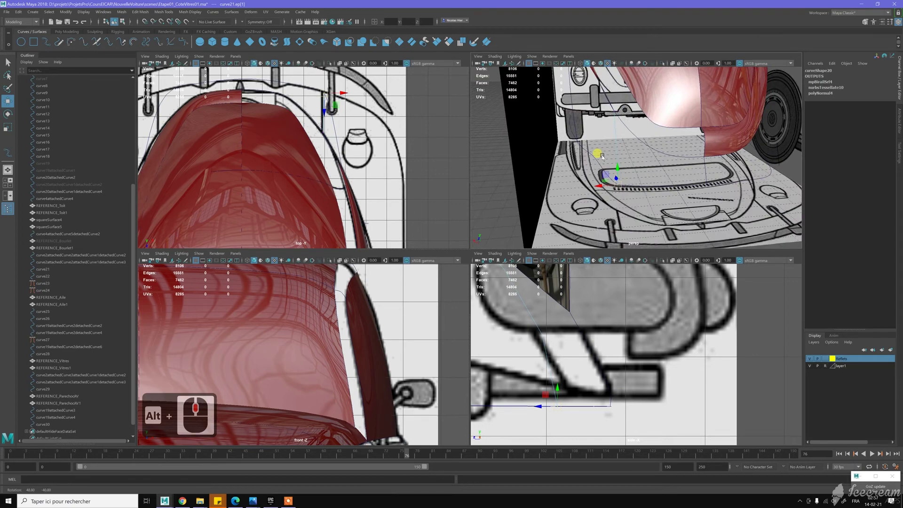
left_click(655, 184)
middle_click(659, 184)
middle_click(639, 172)
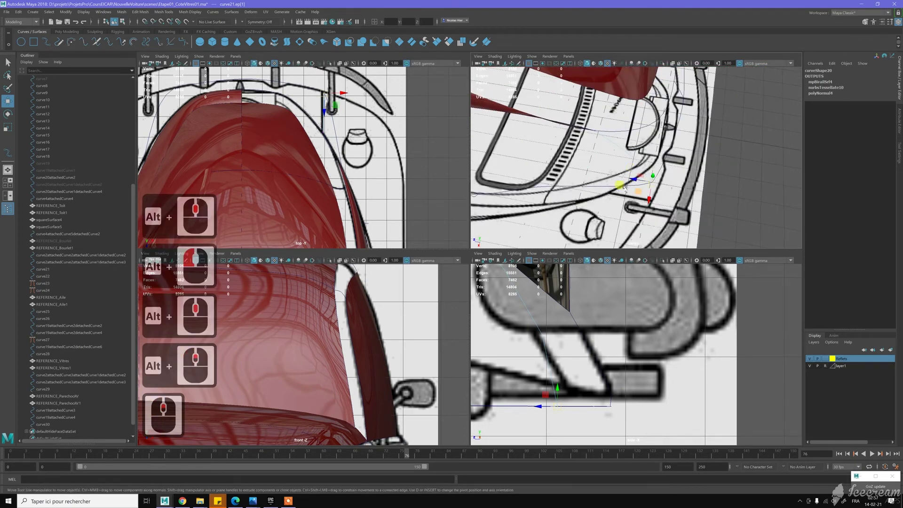
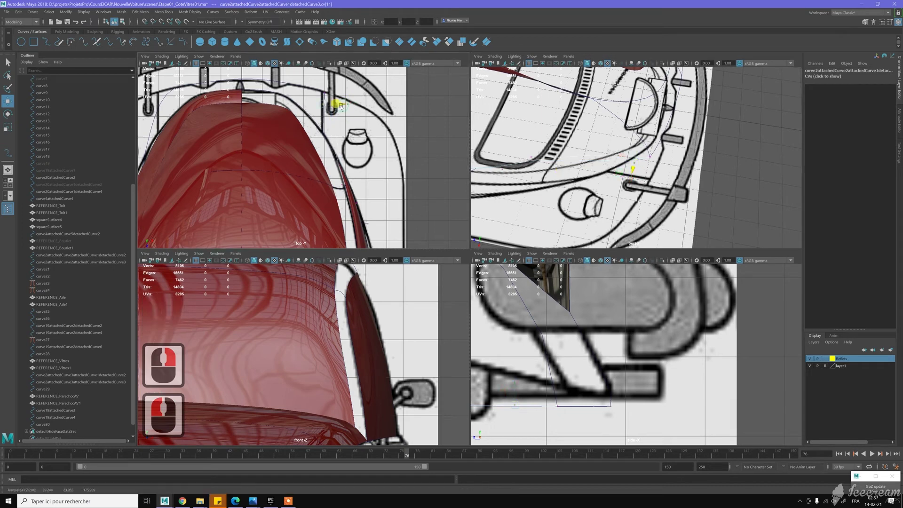
Select the curve's CVs in the front view and slide the vertex beside the grille along the bonnet outline
left_click(340, 116)
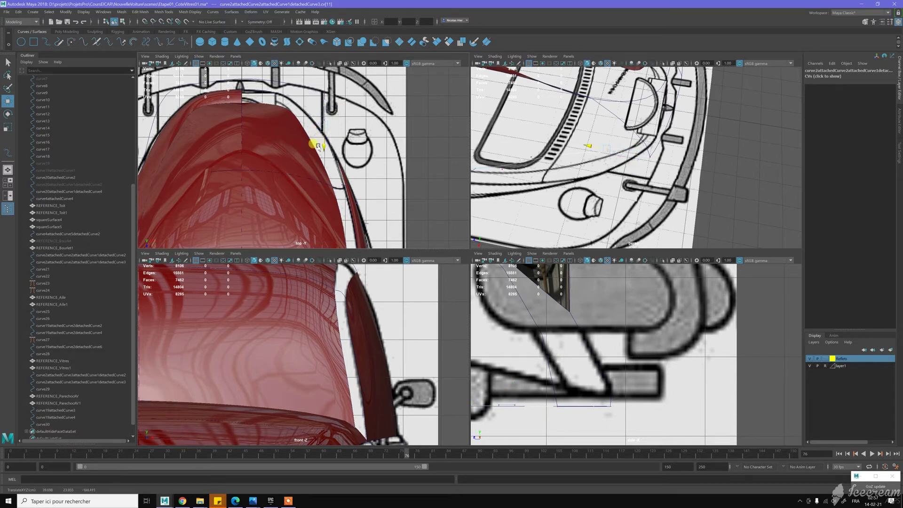
left_click(337, 144)
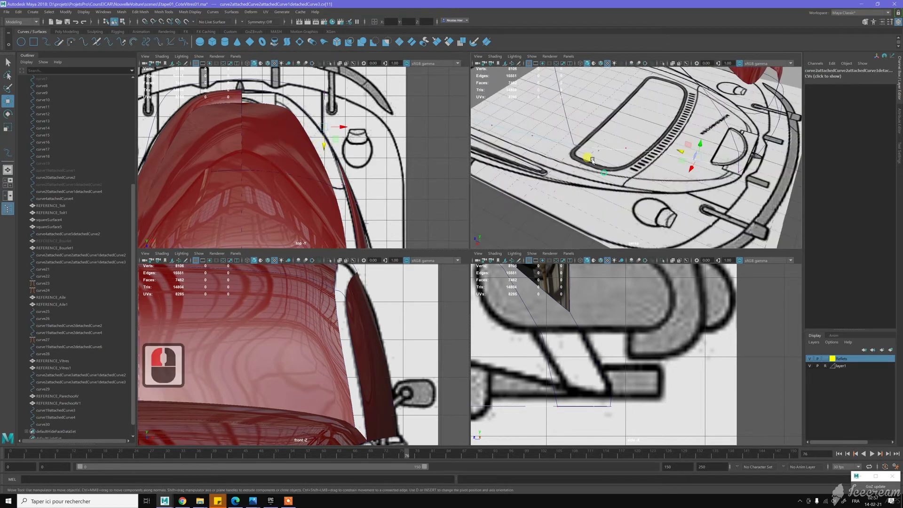
left_click(587, 159)
middle_click(587, 158)
middle_click(548, 126)
middle_click(520, 126)
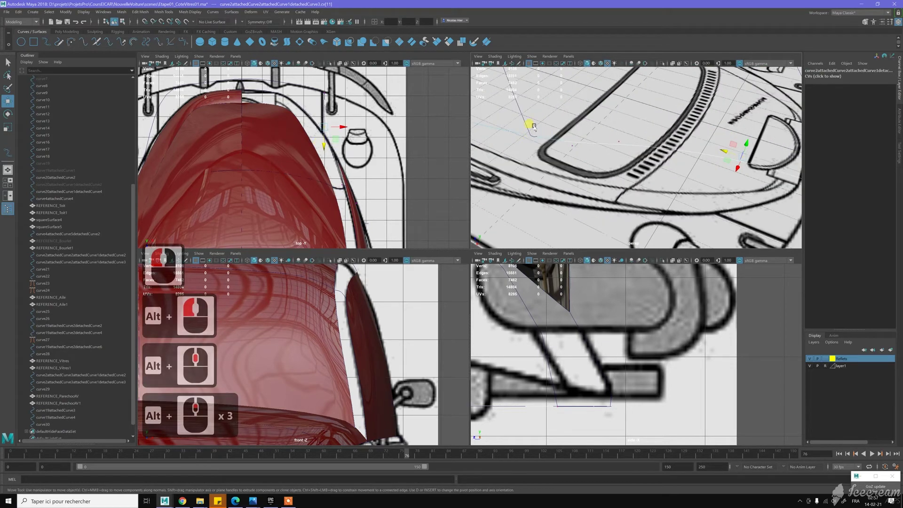
Switch curve23 to Control Vertex mode and move its CVs to reshape the front body curve
right_click(535, 130)
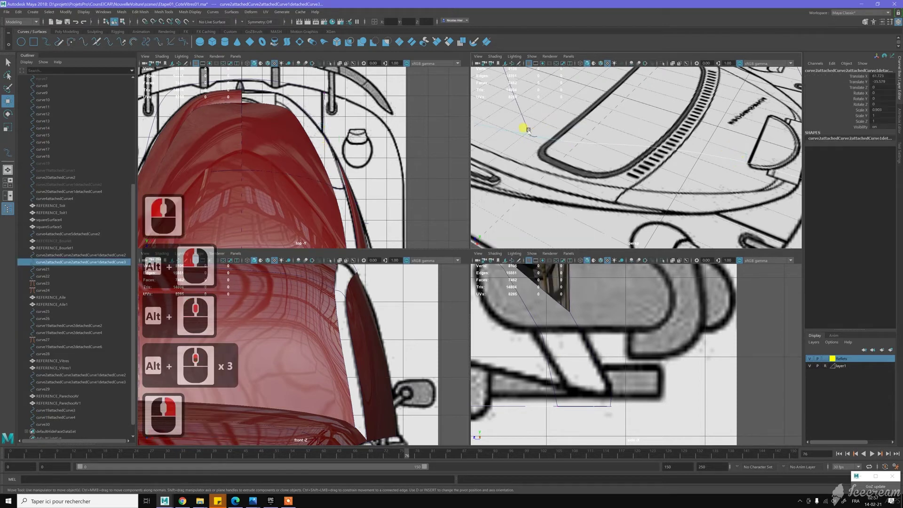
left_click(565, 113)
middle_click(626, 155)
right_click(609, 159)
left_click(557, 133)
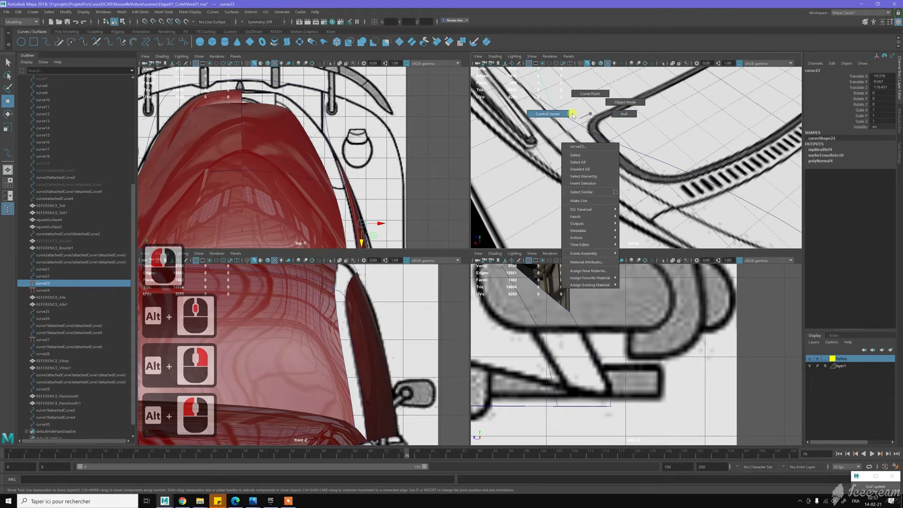
right_click(570, 110)
left_click(578, 123)
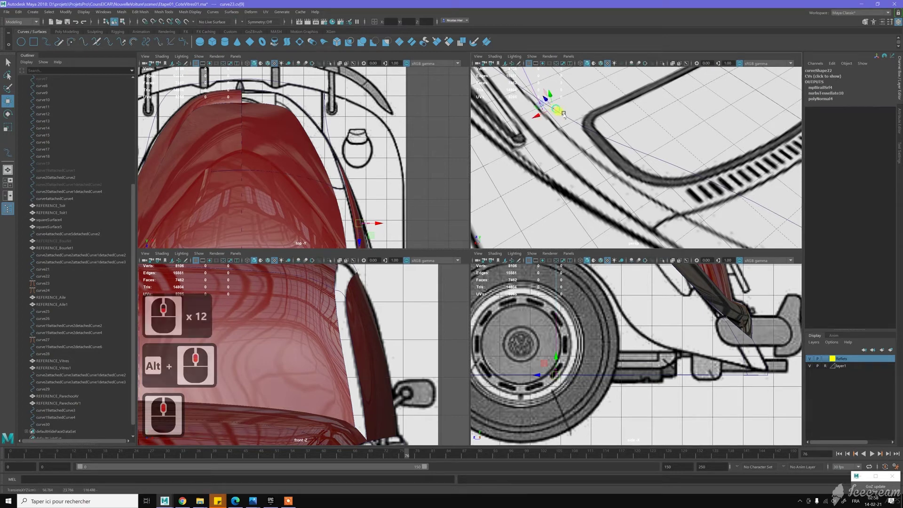
middle_click(567, 118)
key("c")
key("c")
key("c")
key("c")
middle_click(561, 122)
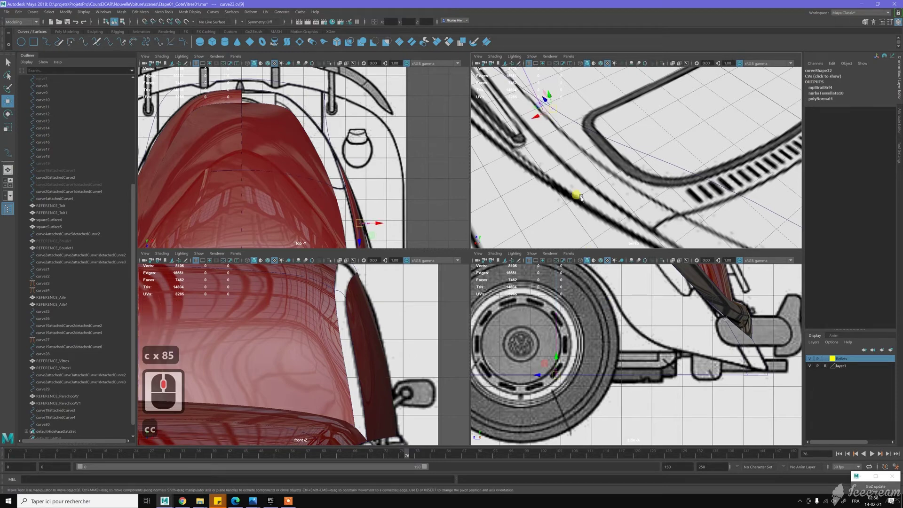
Orbit and pan around the car's front to inspect the hood curves
left_click(655, 140)
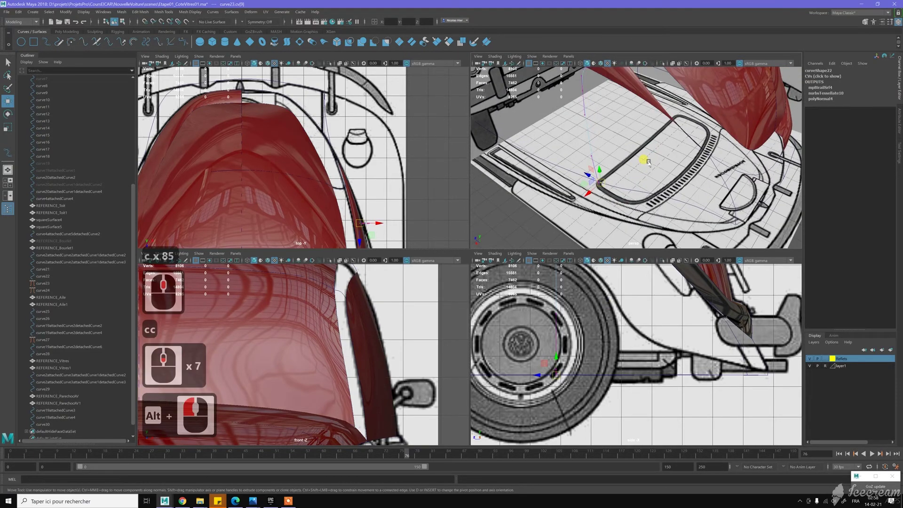
middle_click(645, 159)
left_click(630, 160)
middle_click(630, 160)
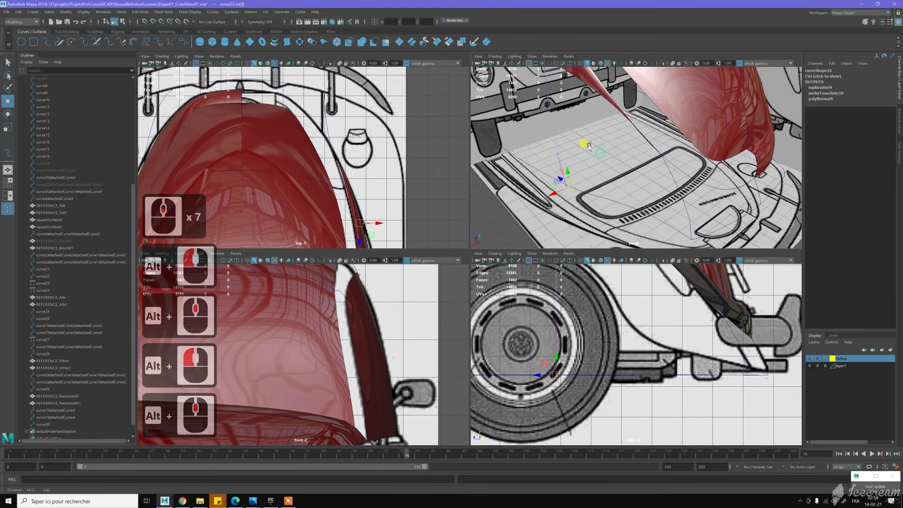
middle_click(571, 130)
middle_click(624, 182)
right_click(624, 183)
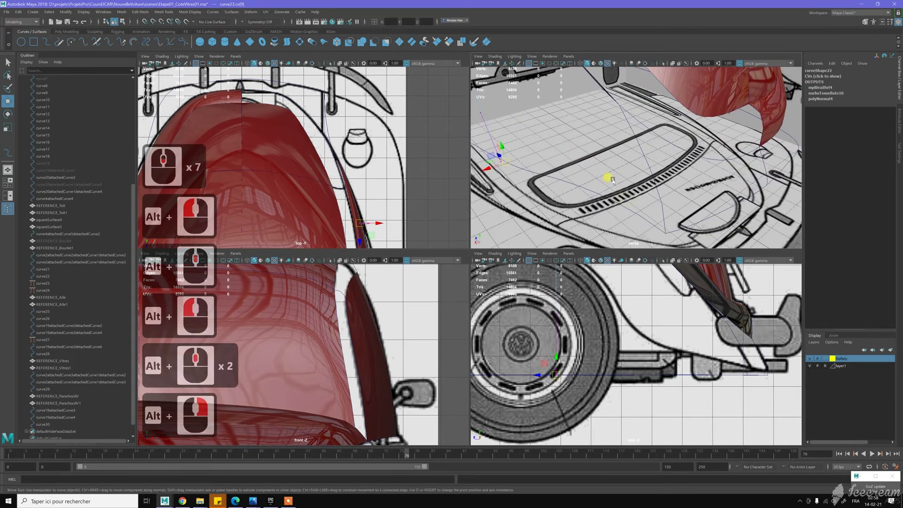
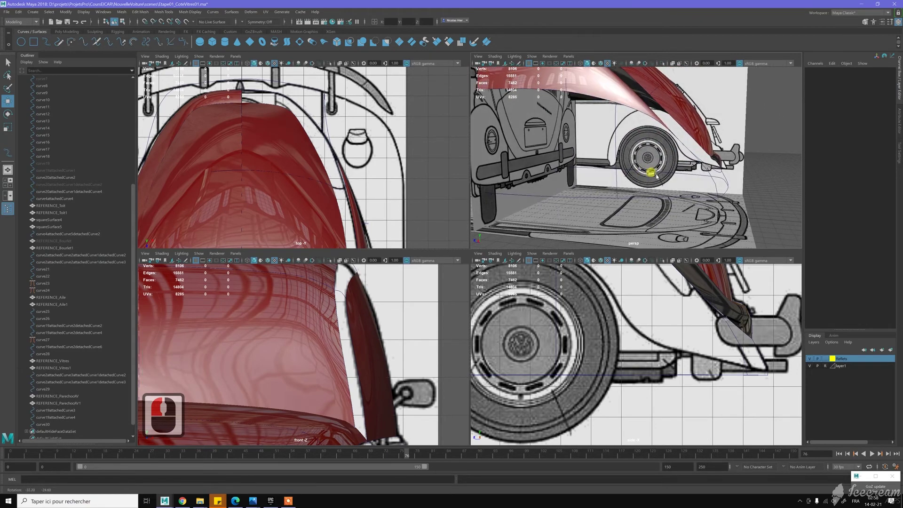
left_click(648, 177)
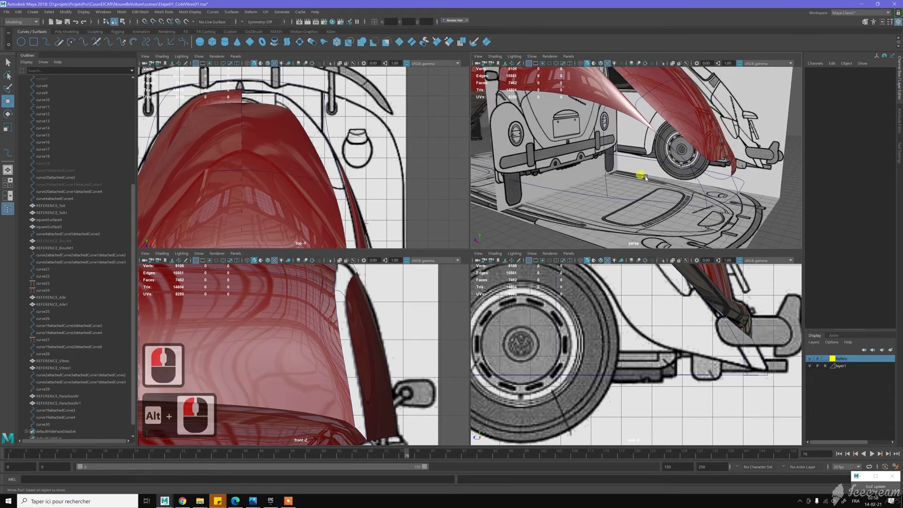
left_click(640, 180)
left_click(617, 165)
middle_click(612, 169)
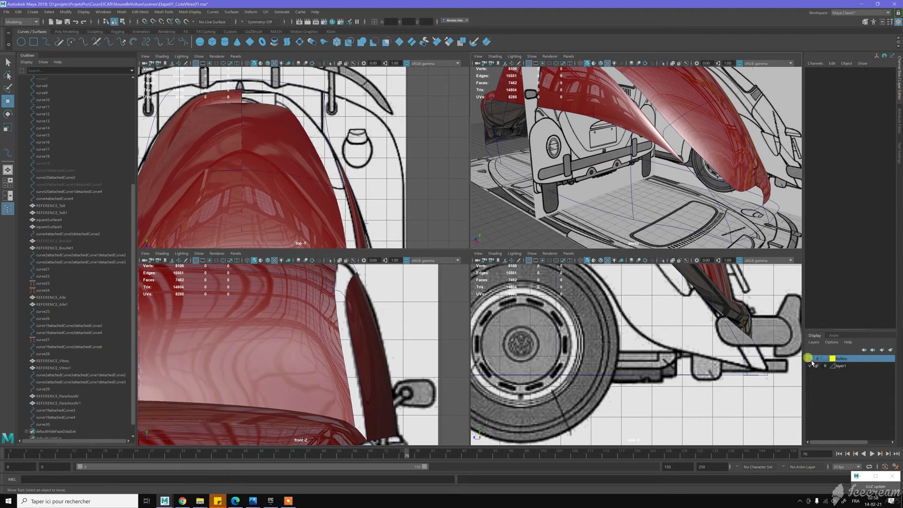
Hide the Reflets layer with the red side panels and maximize the perspective viewport
left_click(810, 361)
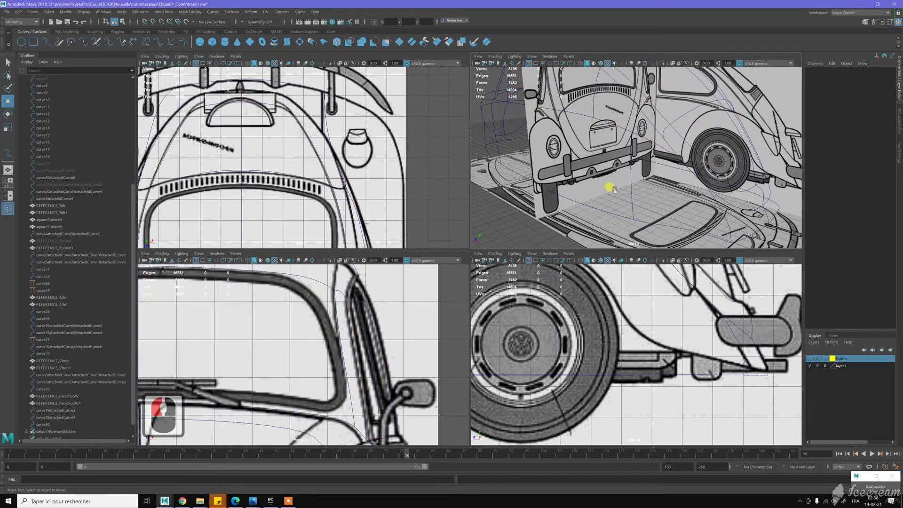
double_click(617, 191)
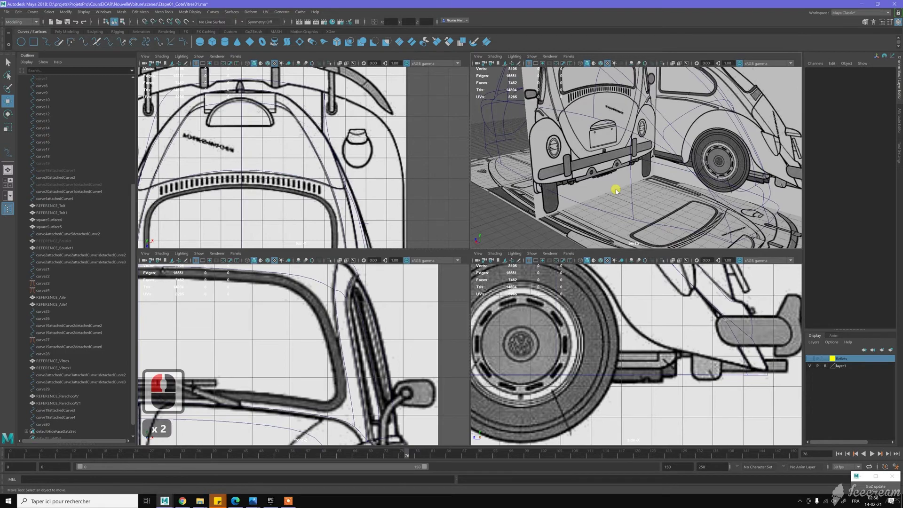
left_click(520, 198)
left_click(531, 185)
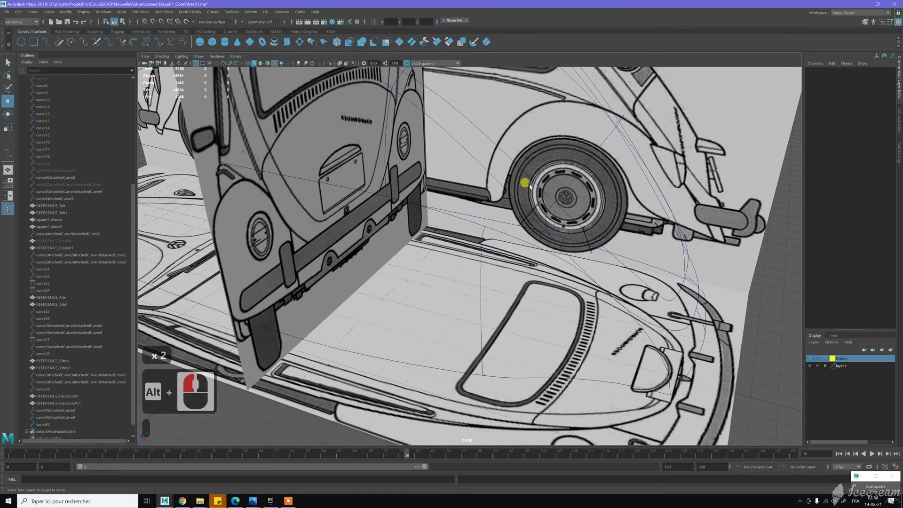
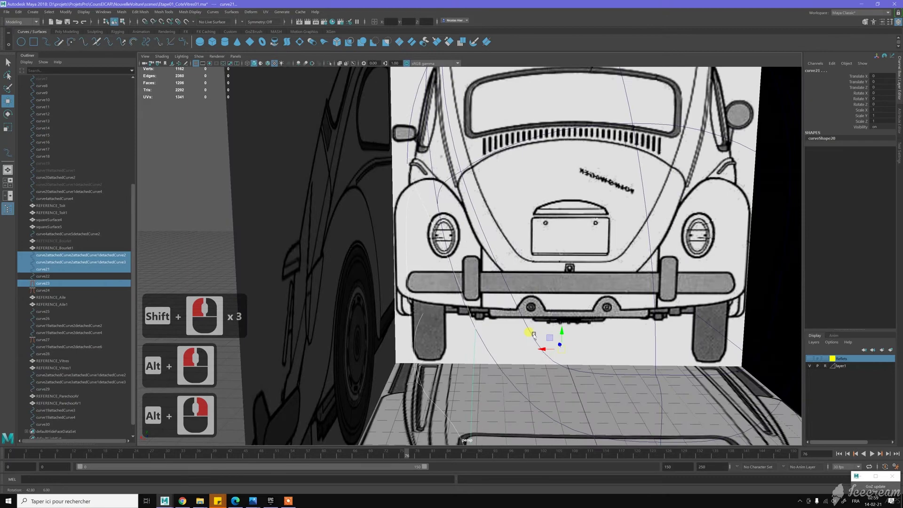
right_click(545, 332)
middle_click(454, 300)
left_click(454, 300)
left_click(297, 147)
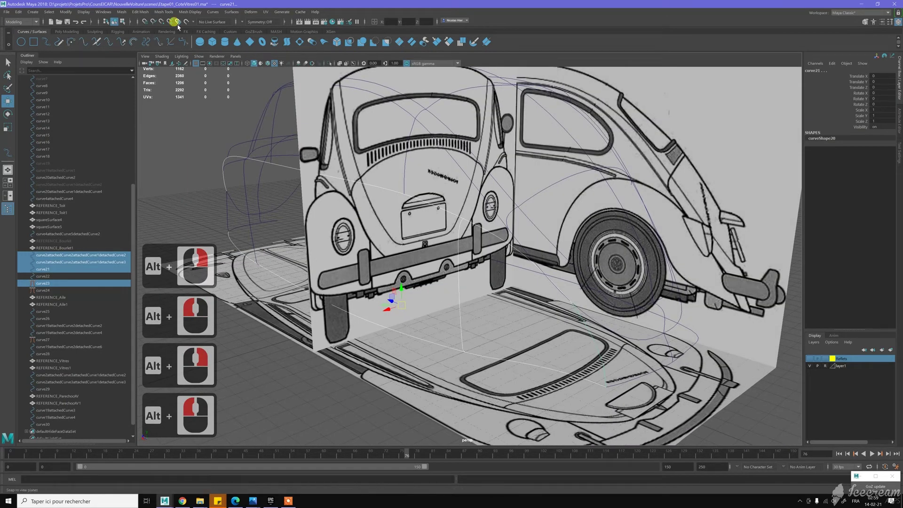
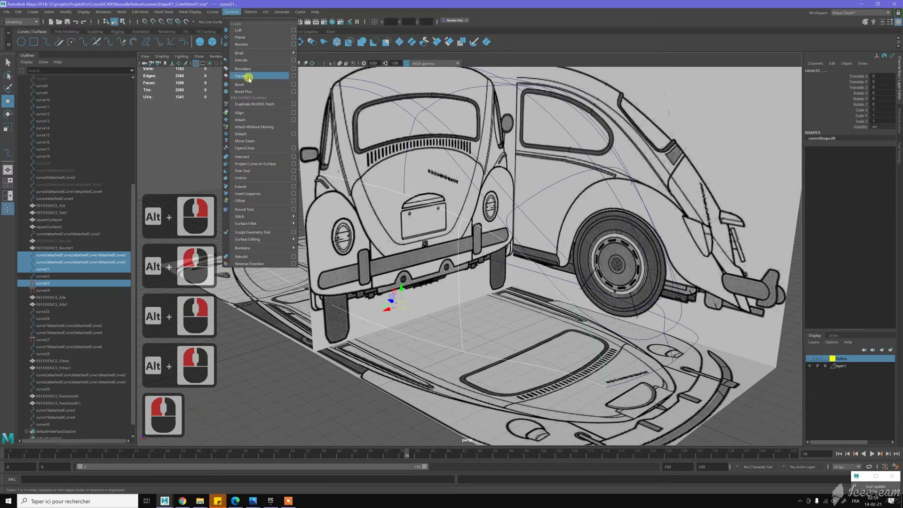
left_click(251, 77)
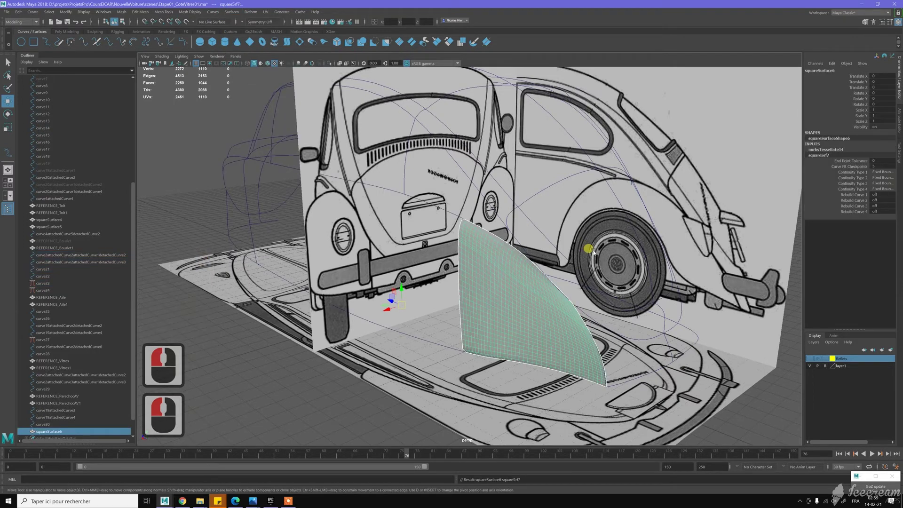
key("z")
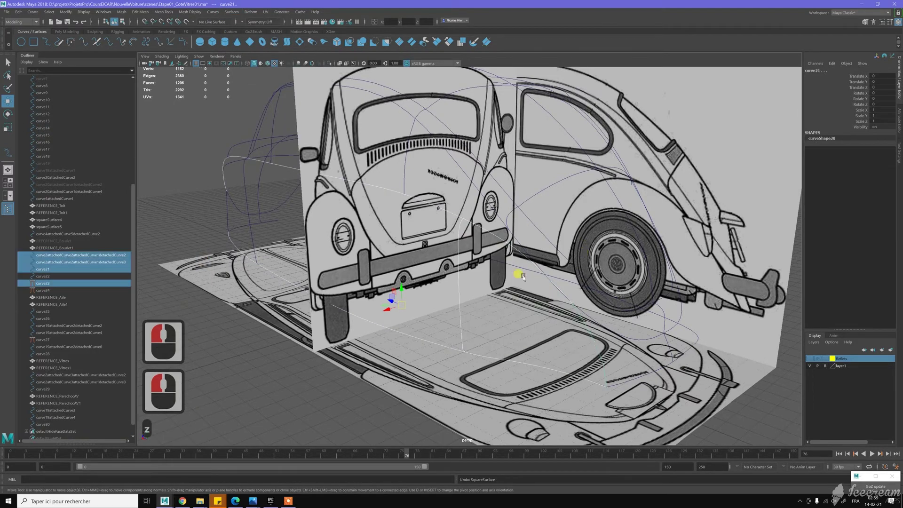
middle_click(102, 315)
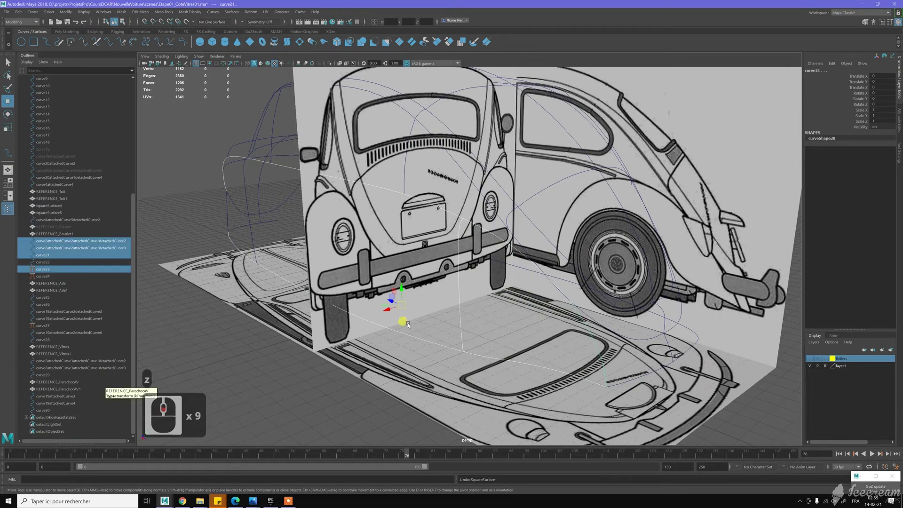
middle_click(411, 323)
middle_click(411, 323)
left_click(765, 354)
left_click(587, 314)
middle_click(490, 297)
Turn off the reference layer so the image planes disappear, leaving only the body curves
left_click(422, 257)
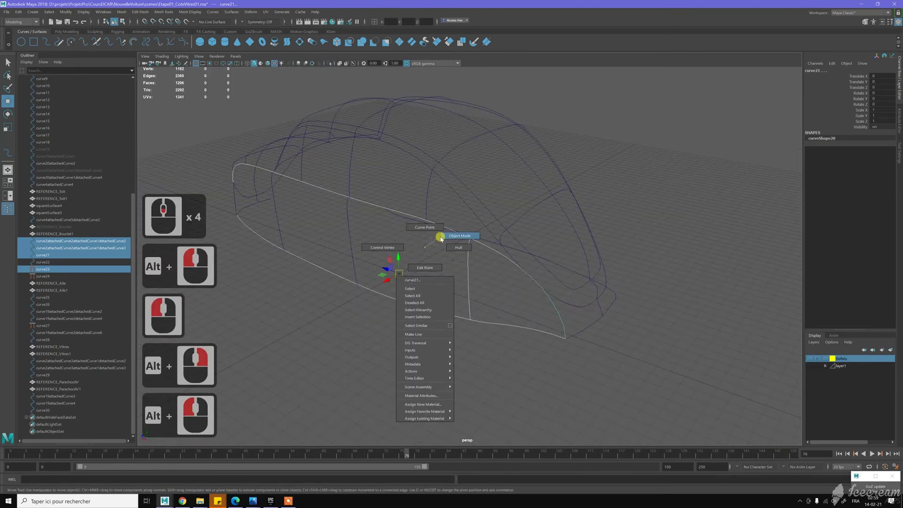
right_click(451, 332)
left_click(291, 276)
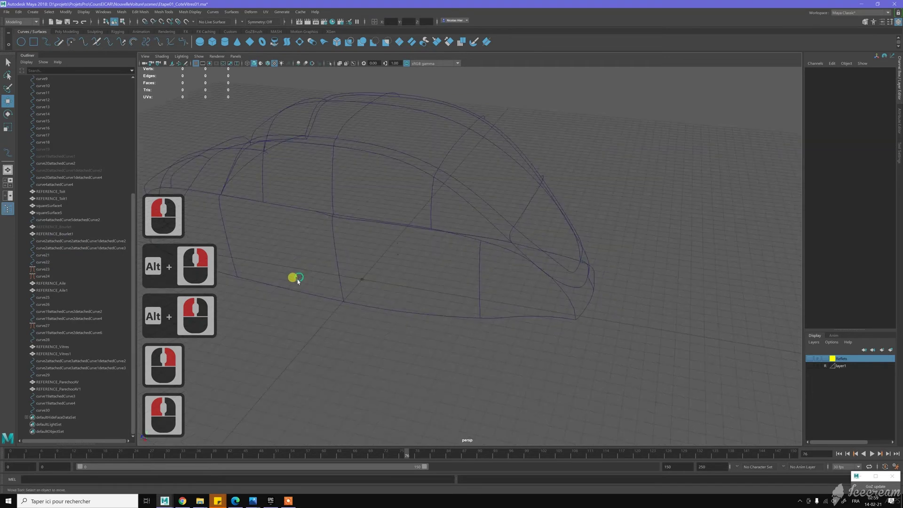
double_click(403, 296)
Orbit around the bare body-curve wireframe, checking the lower curves and clearing the selection
middle_click(389, 295)
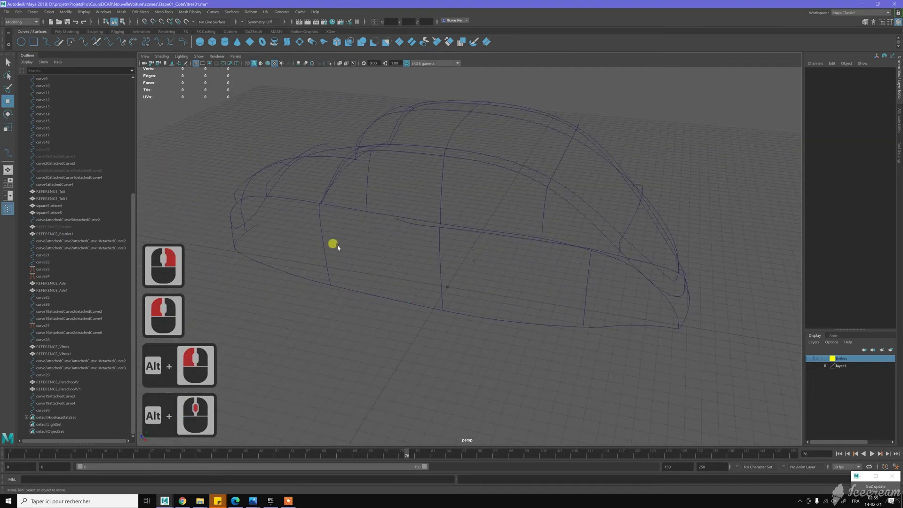
left_click(455, 255)
middle_click(467, 250)
left_click(327, 319)
left_click(319, 327)
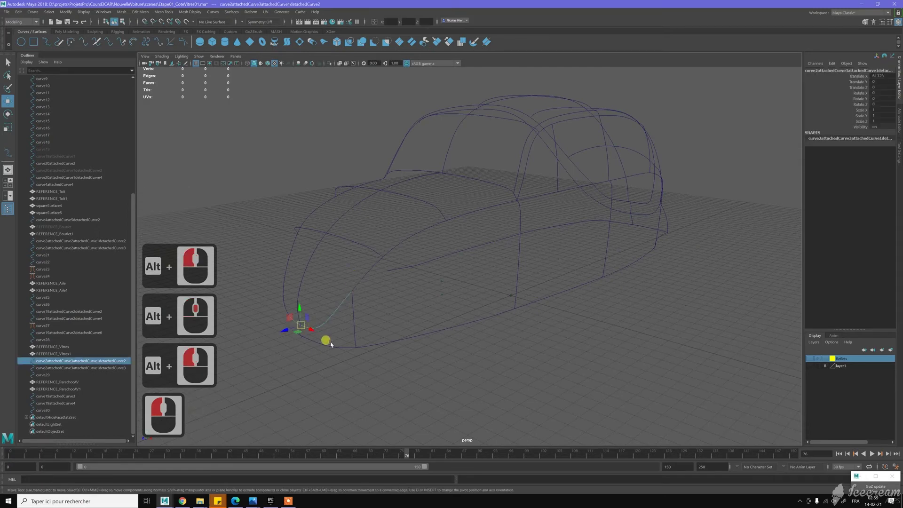
left_click(334, 345)
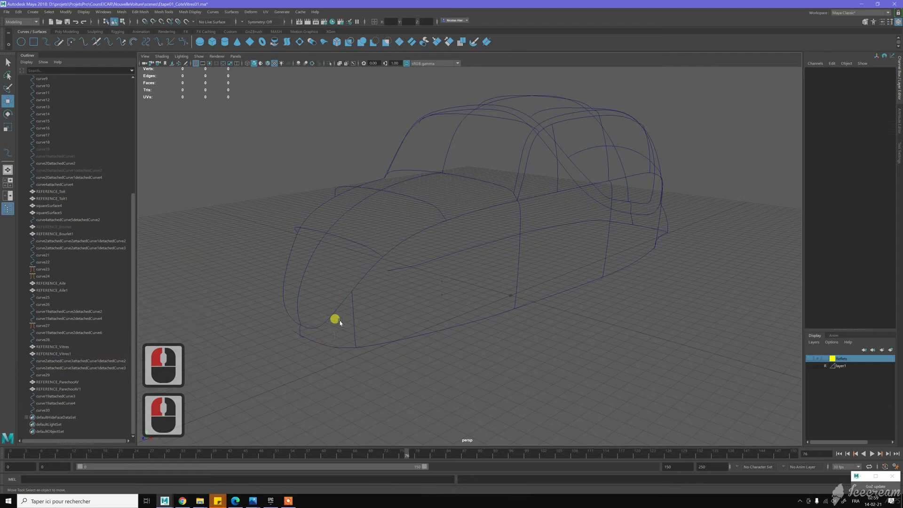
left_click(339, 314)
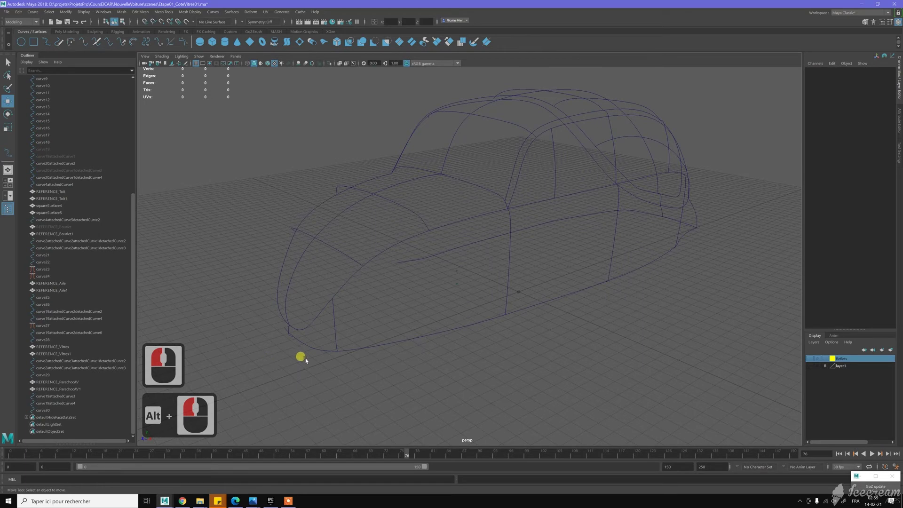
left_click(304, 326)
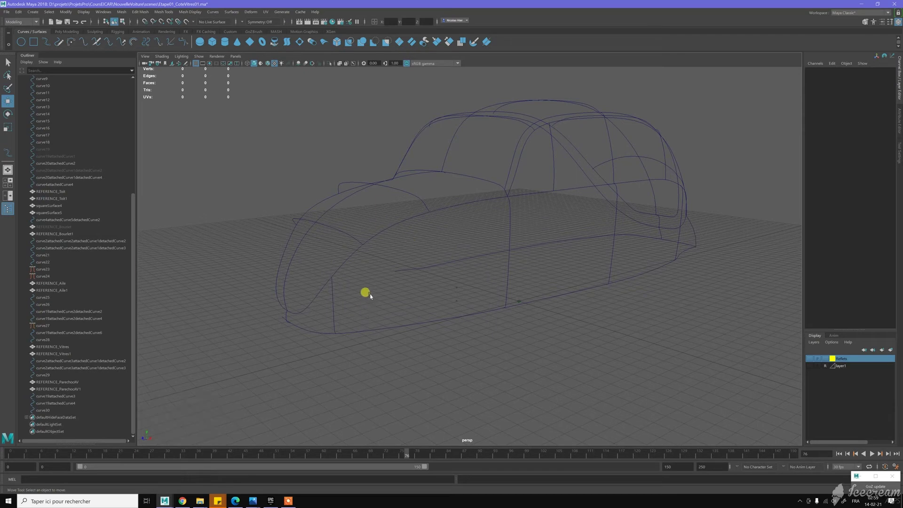
left_click(360, 300)
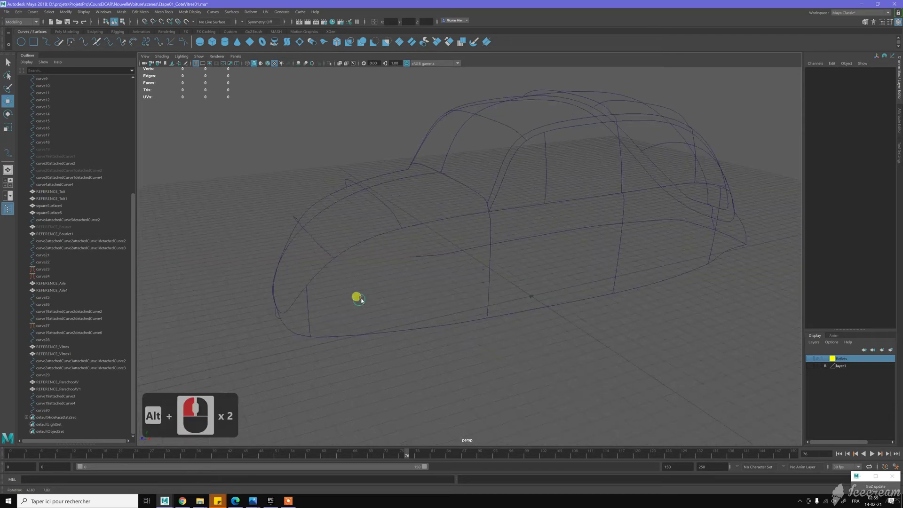
left_click(364, 299)
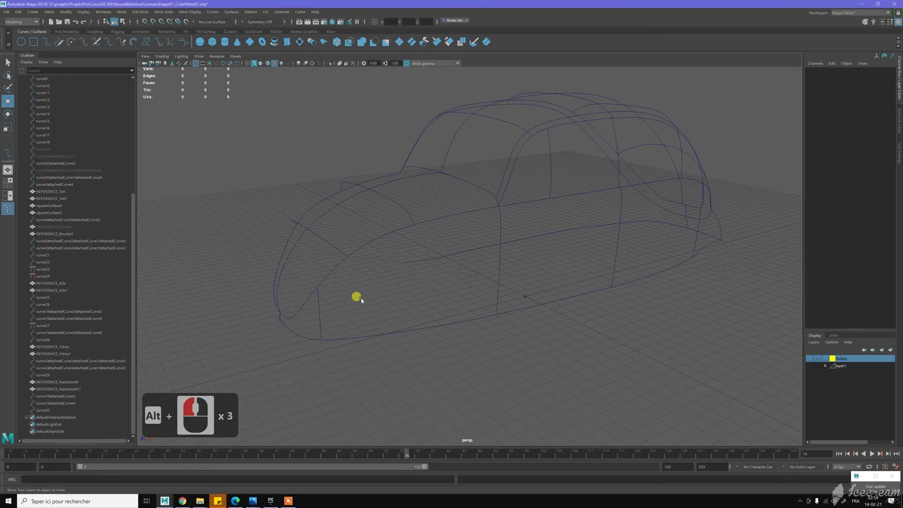
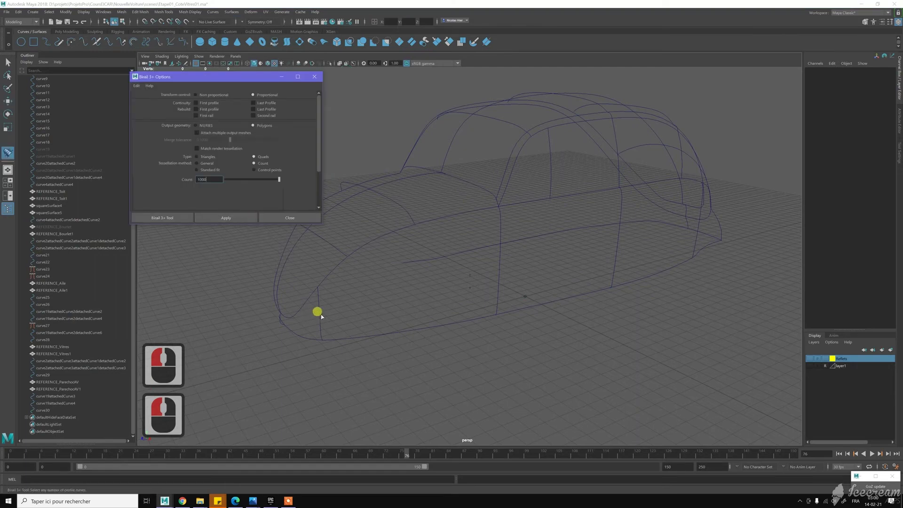
Build a Birail 3+ surface from profiles curve27, curve23, curve21 and the two rail curves
left_click(322, 317)
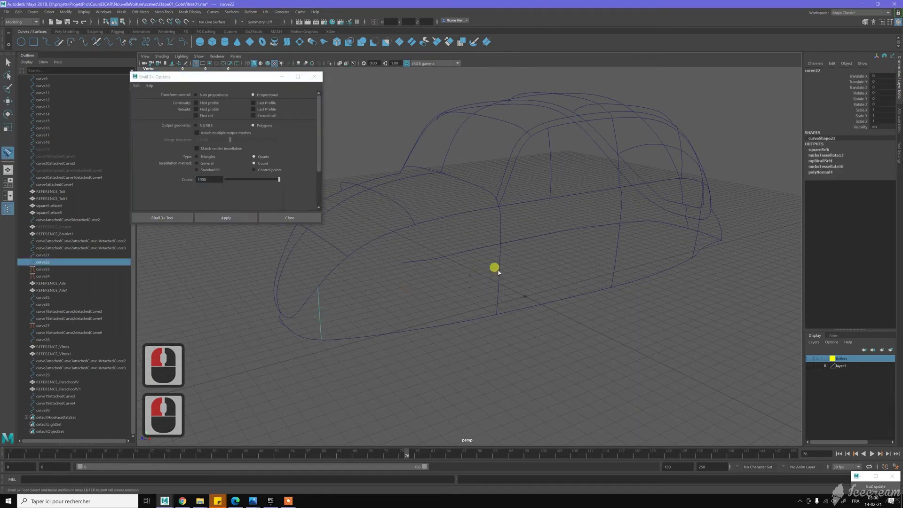
left_click(542, 272)
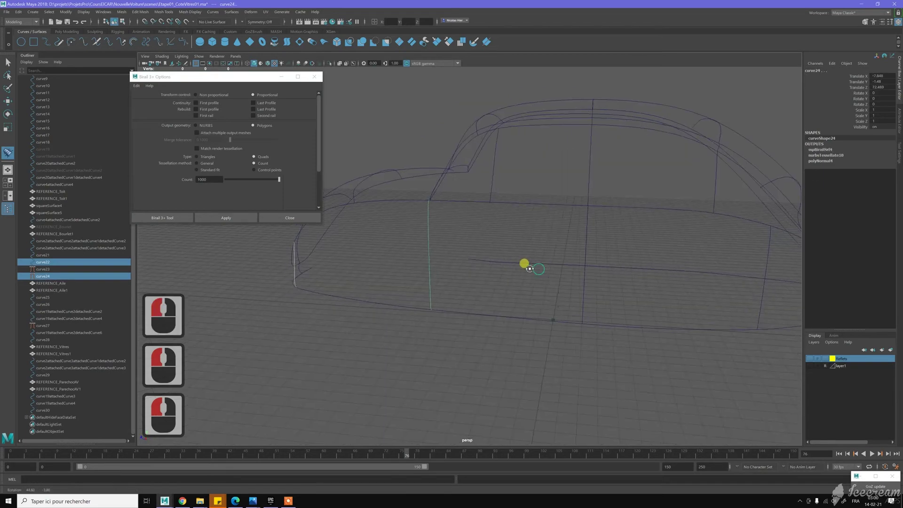
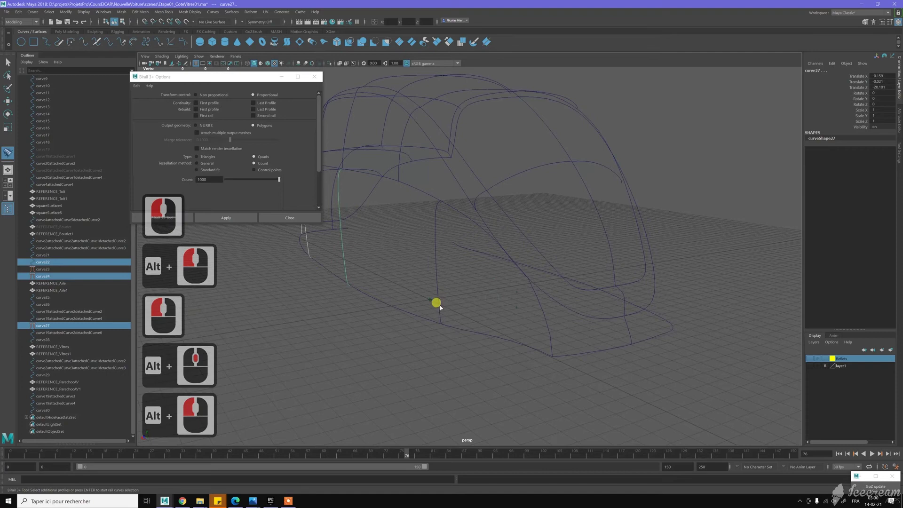
left_click(465, 318)
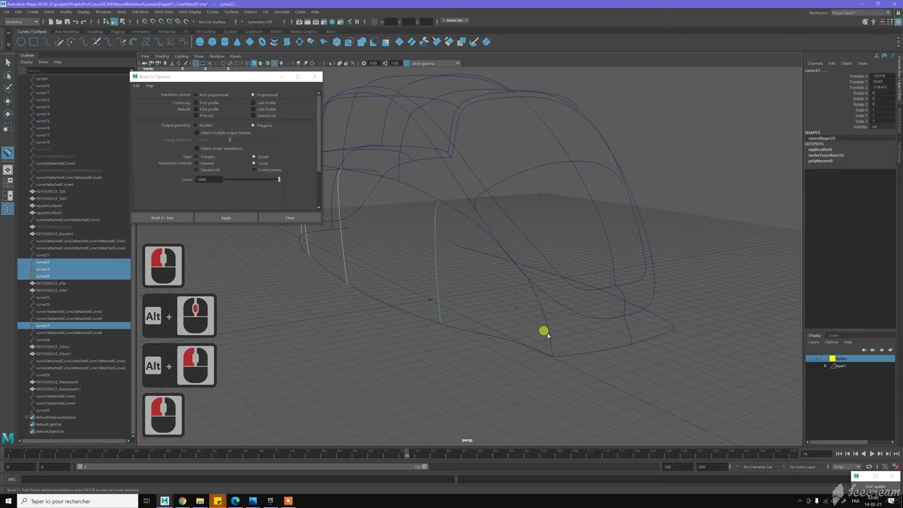
left_click(550, 334)
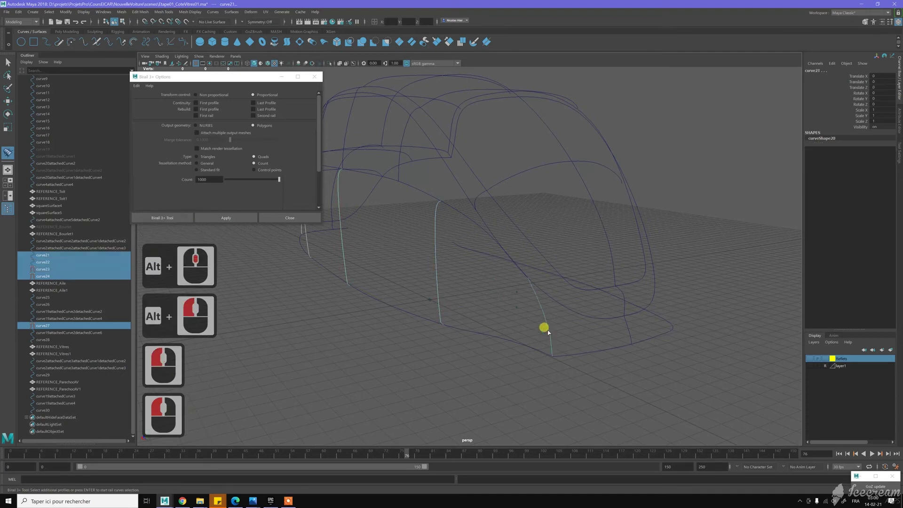
key("Return")
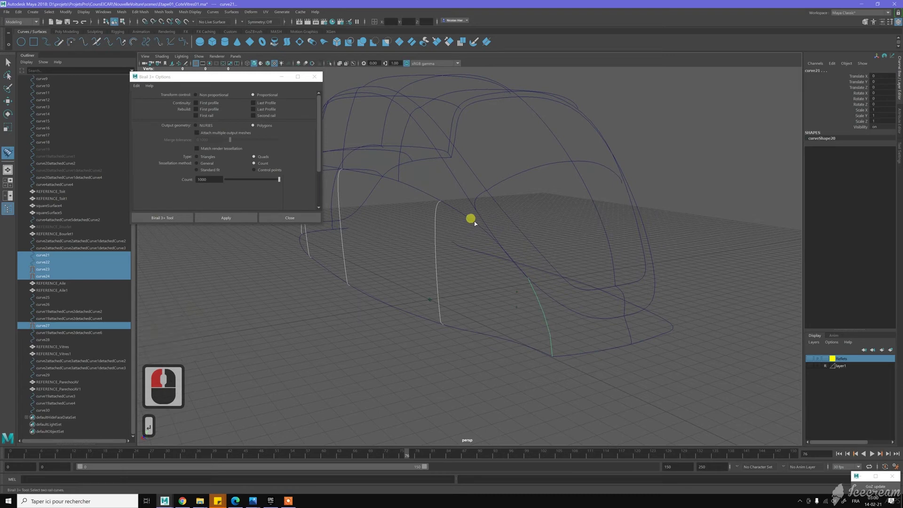
left_click(476, 224)
left_click(475, 331)
key("w")
Select the new multiProfileBirailSurface1 and bring the view in on the front profile curve
left_click(76, 332)
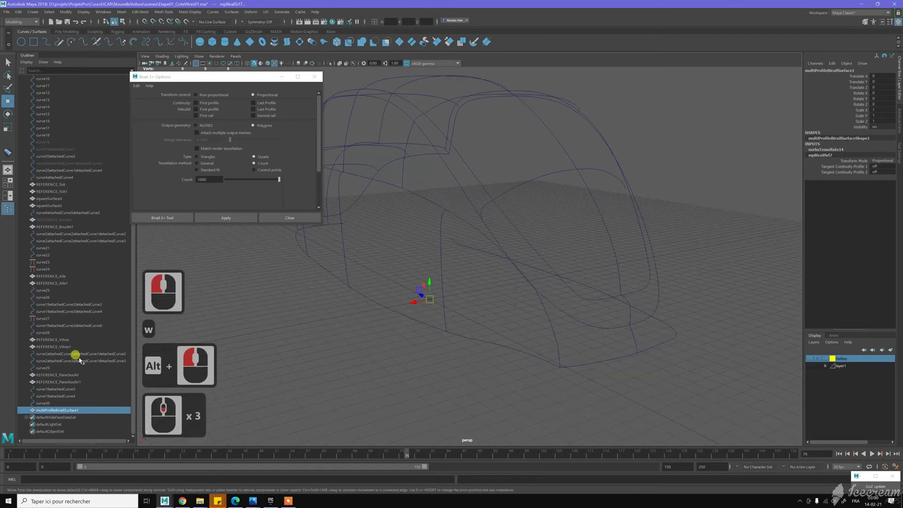
middle_click(392, 256)
middle_click(455, 259)
middle_click(455, 258)
middle_click(455, 258)
middle_click(438, 239)
Curve-snap the front profile curve's upper end CV onto the upper rail curve
left_click(434, 234)
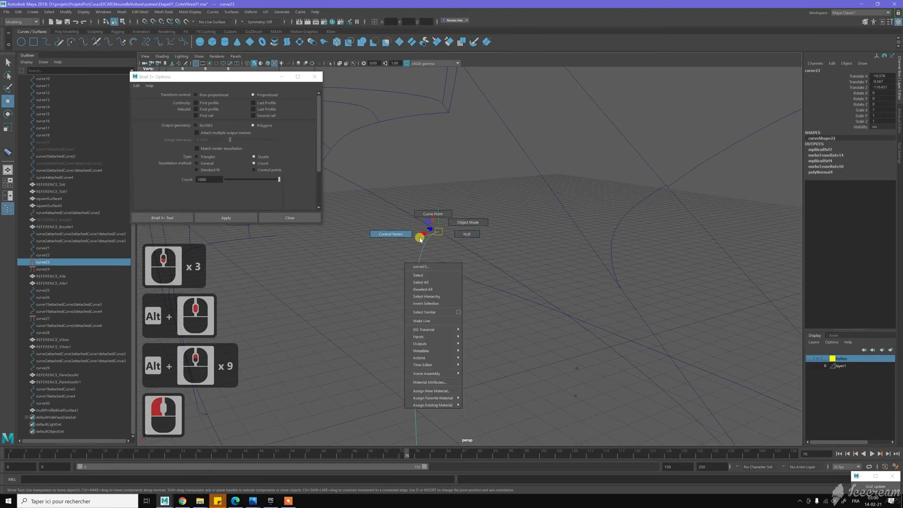
right_click(435, 224)
middle_click(435, 224)
middle_click(434, 224)
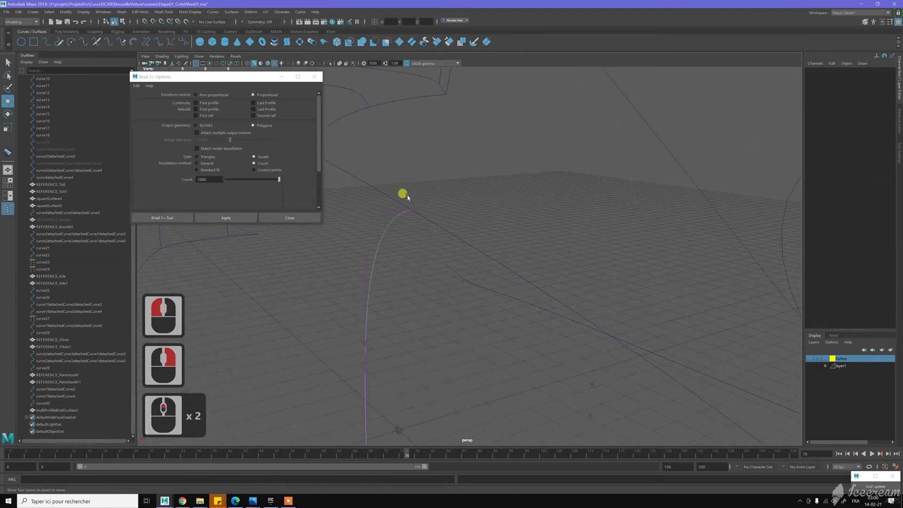
left_click(445, 214)
left_click(599, 252)
key("f")
middle_click(524, 253)
left_click(511, 257)
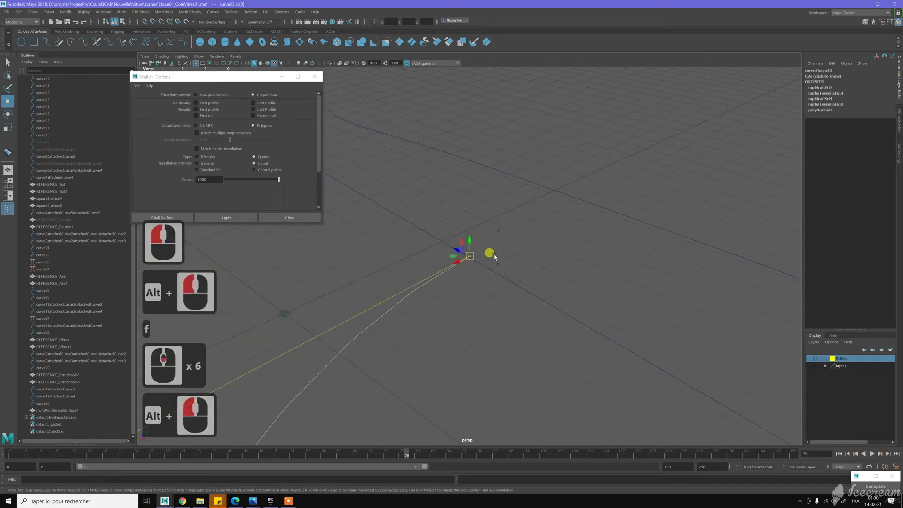
key("c")
type("cc")
key("c")
key("c")
key("c")
key("c")
middle_click(485, 244)
middle_click(471, 315)
middle_click(471, 314)
middle_click(449, 302)
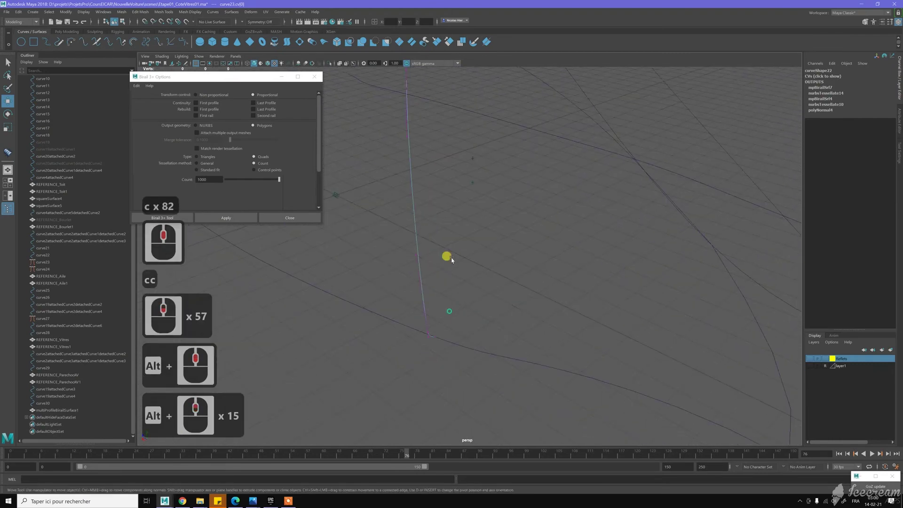
middle_click(439, 297)
middle_click(441, 313)
middle_click(441, 290)
middle_click(421, 330)
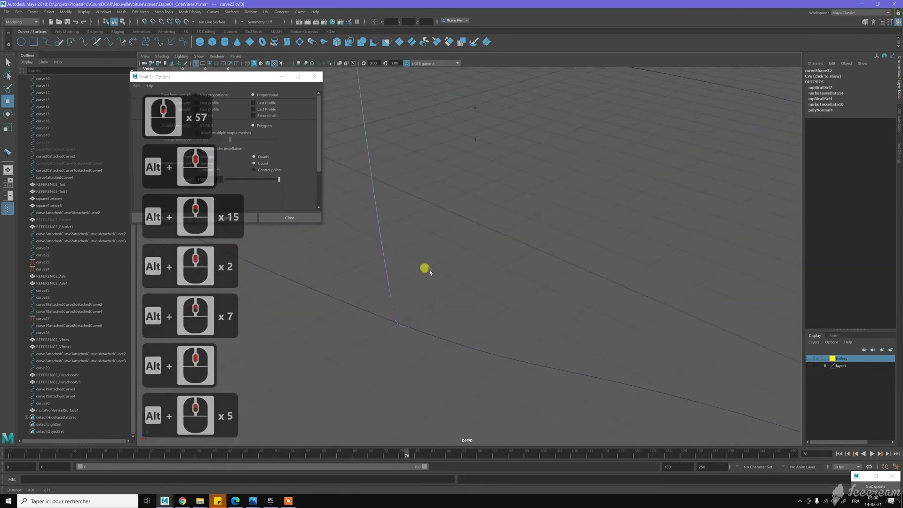
Curve-snap the front profile curve's lower end CV onto the bottom rail
middle_click(402, 312)
middle_click(396, 341)
left_click(411, 362)
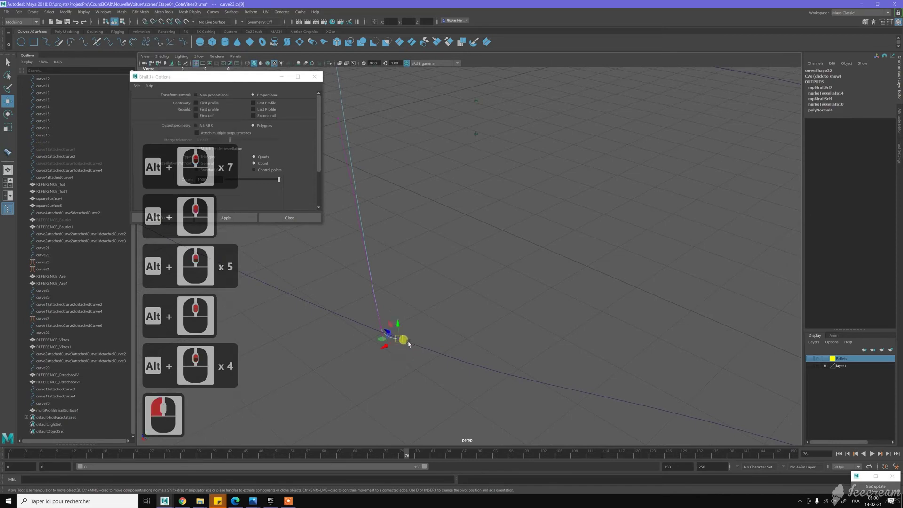
key("c")
key("c")
key("c")
middle_click(453, 309)
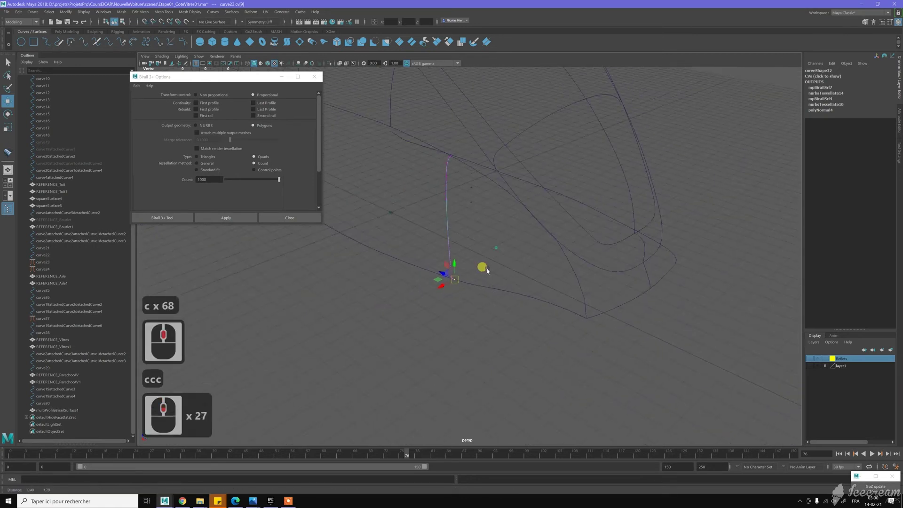
middle_click(488, 272)
middle_click(488, 261)
Curve-snap the lower rail curve's control vertex at its junction with the profile
left_click(478, 174)
middle_click(500, 230)
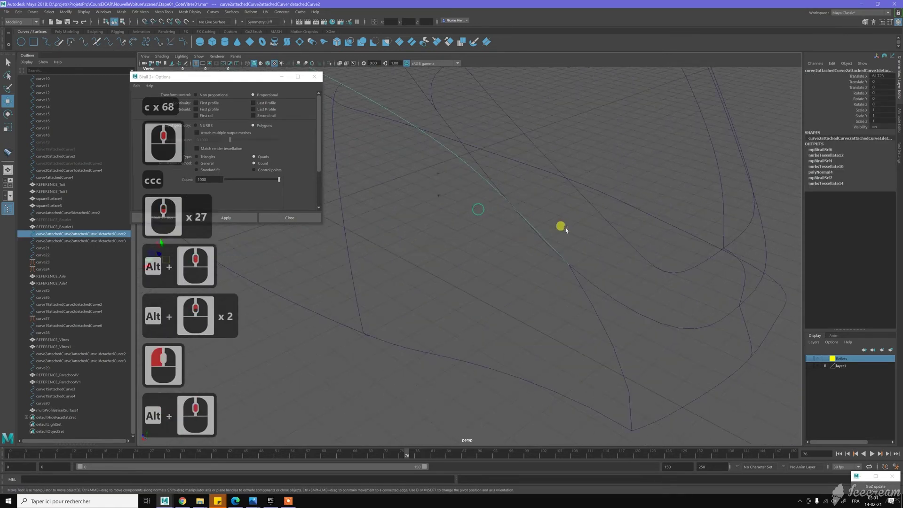
middle_click(568, 229)
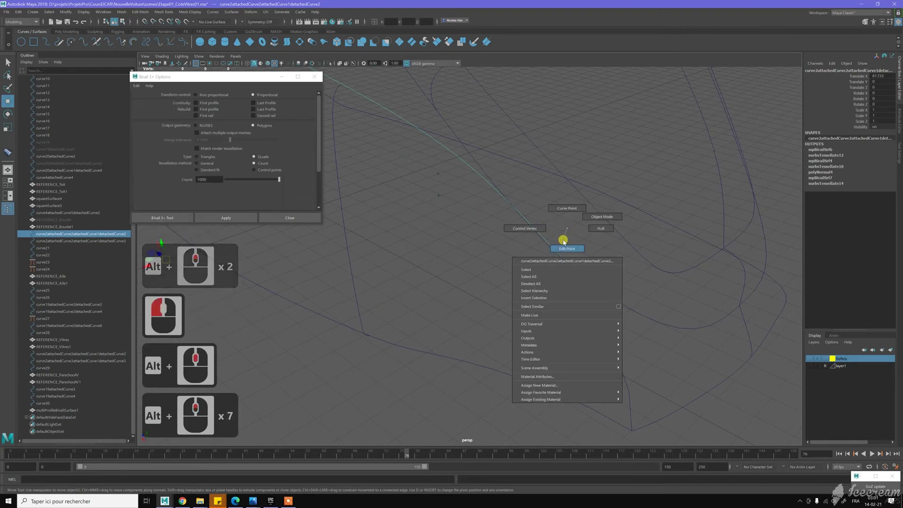
right_click(585, 251)
left_click(589, 286)
key("c")
key("c")
key("c")
key("c")
middle_click(579, 281)
Curve-snap the rear profile curve's end CV onto the rail curve
left_click(592, 290)
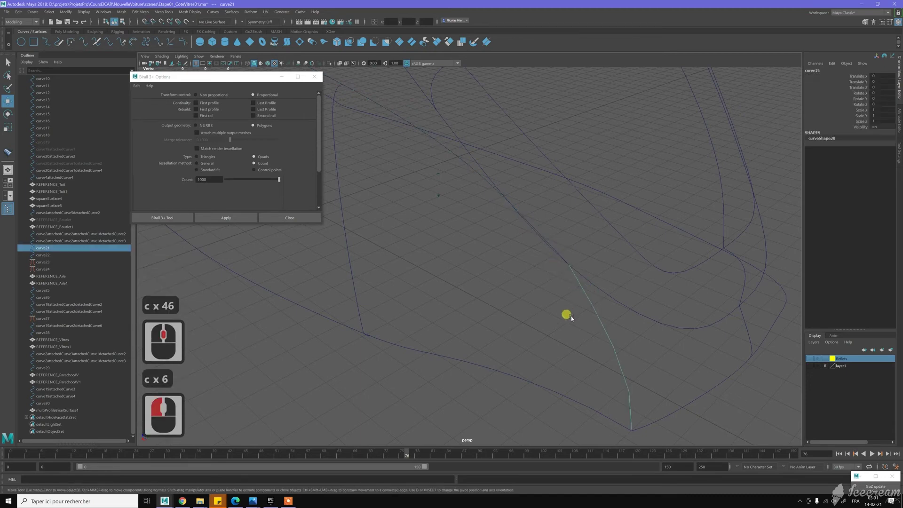
middle_click(570, 329)
middle_click(595, 367)
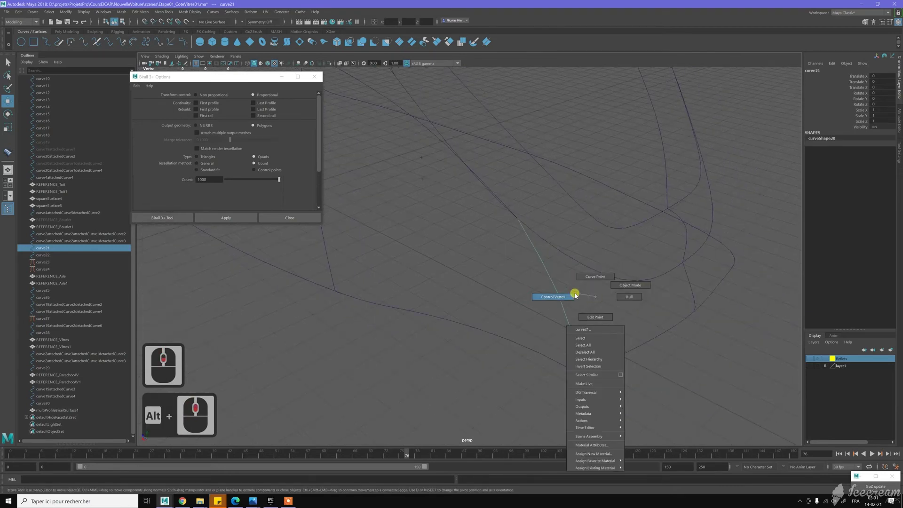
right_click(574, 340)
left_click(588, 382)
key("c")
key("c")
key("c")
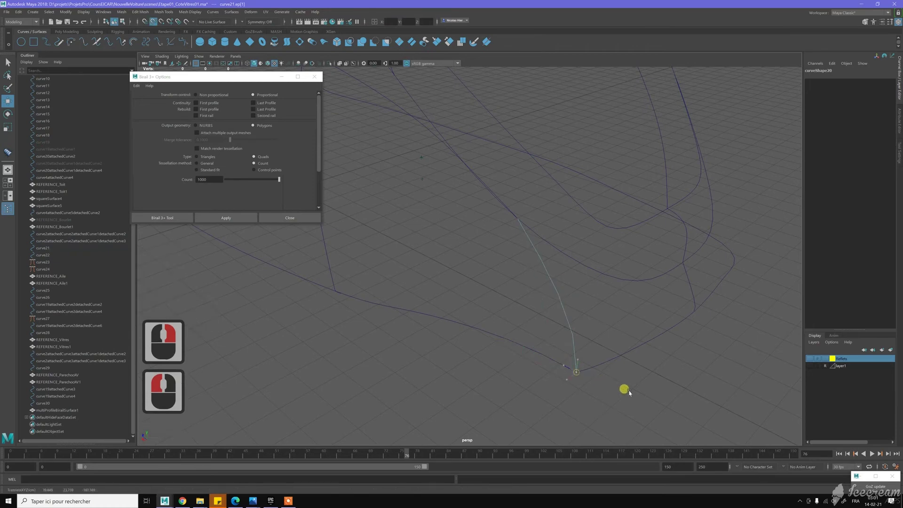
key("c")
middle_click(511, 288)
middle_click(431, 252)
middle_click(483, 293)
middle_click(505, 308)
middle_click(467, 269)
middle_click(466, 268)
middle_click(470, 270)
middle_click(444, 239)
left_click(462, 256)
middle_click(477, 310)
middle_click(472, 320)
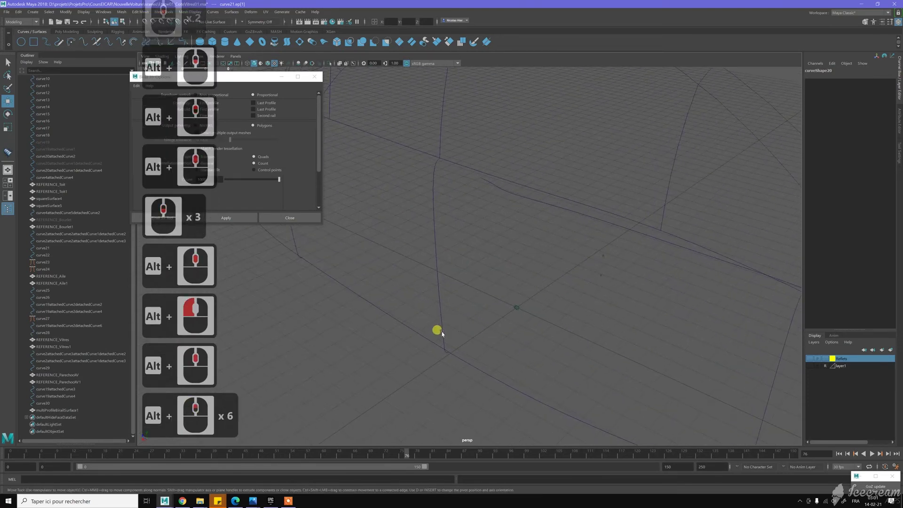
Curve-snap the middle profile curve's lower end CV onto the bottom rail
left_click(473, 288)
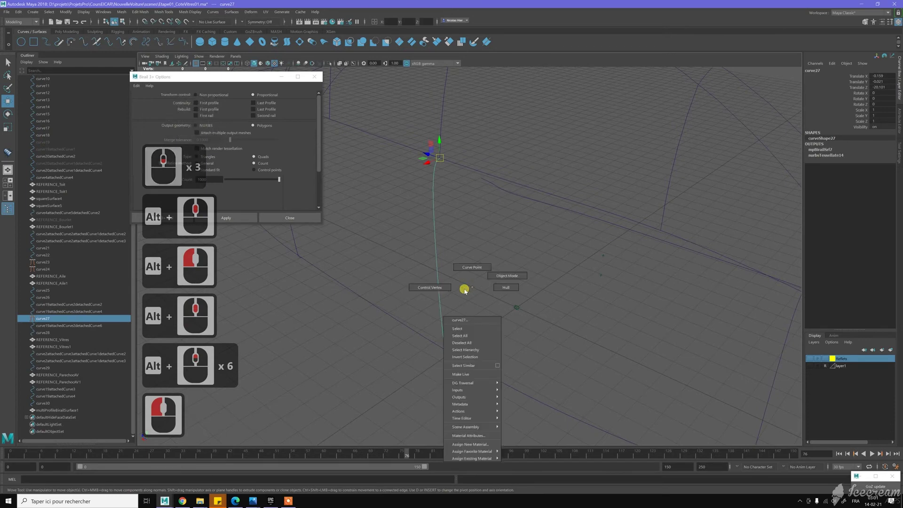
right_click(459, 328)
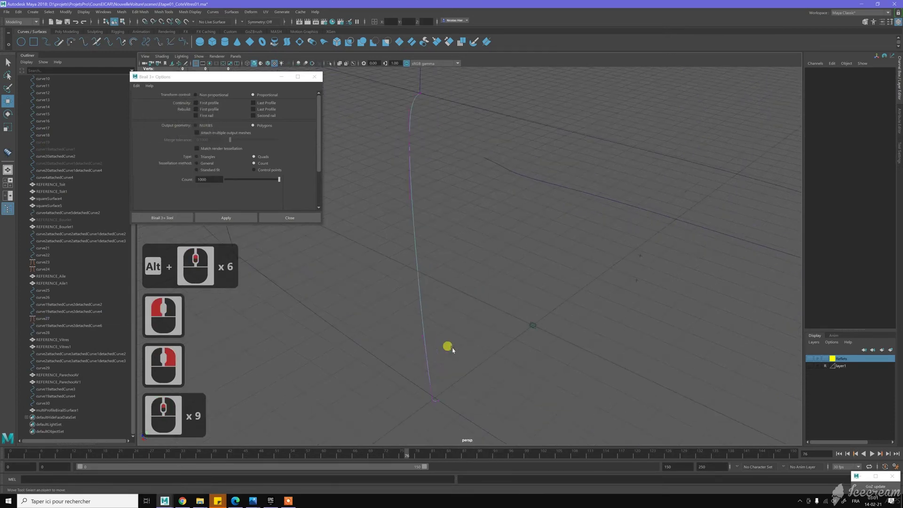
middle_click(457, 347)
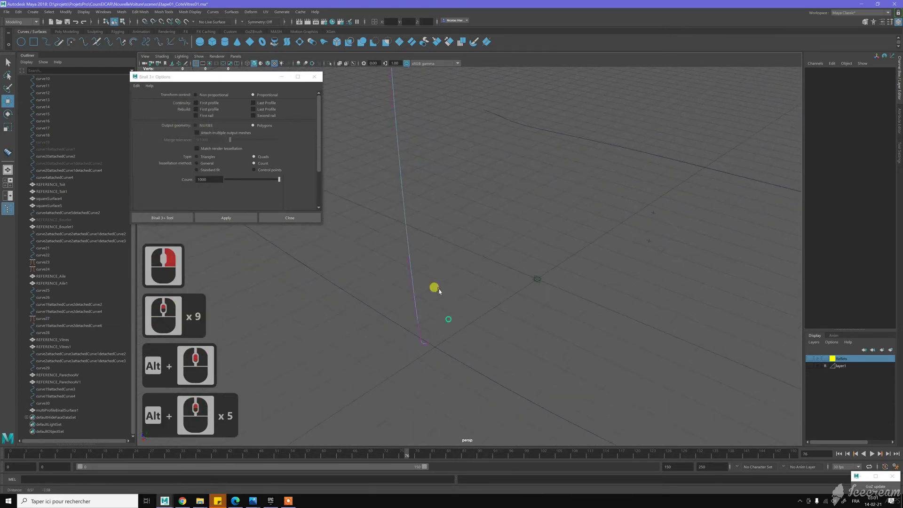
middle_click(430, 340)
left_click(438, 366)
key("c")
key("c")
key("c")
key("c")
key("c")
key("c")
key("c")
Curve-snap the middle profile curve's top end CV onto the upper rail and inspect the outline
middle_click(443, 366)
middle_click(436, 151)
middle_click(432, 193)
middle_click(432, 192)
middle_click(428, 175)
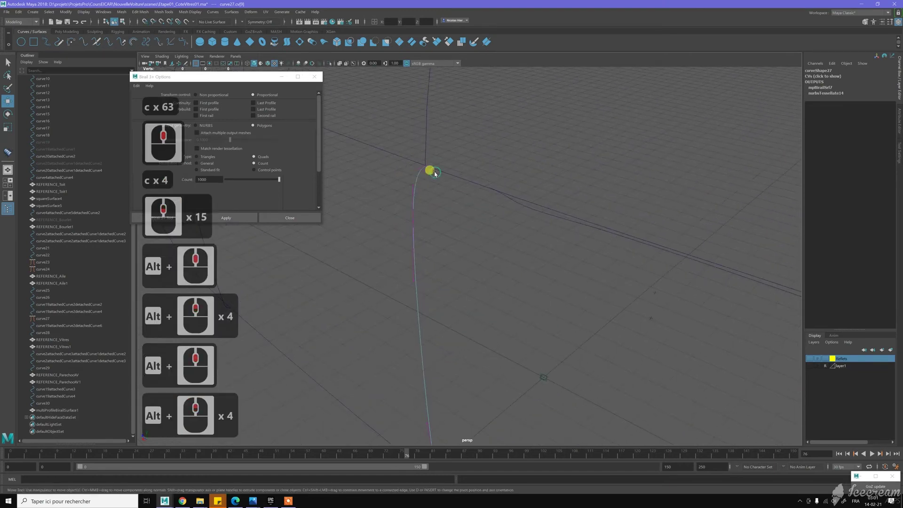
left_click(437, 173)
key("c")
key("c")
key("c")
key("c")
key("c")
key("c")
type("cc")
middle_click(446, 169)
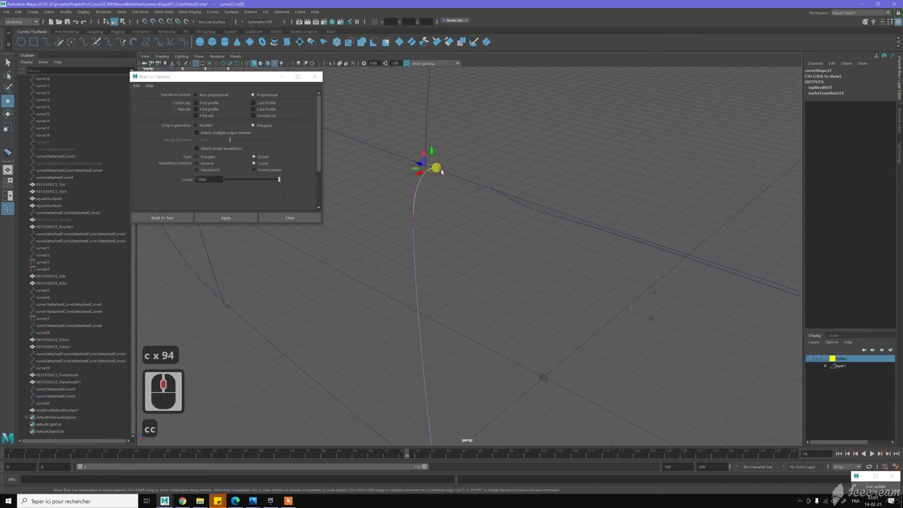
type("c")
key("c")
key("c")
key("c")
middle_click(489, 277)
middle_click(467, 291)
middle_click(468, 291)
left_click(468, 292)
middle_click(468, 292)
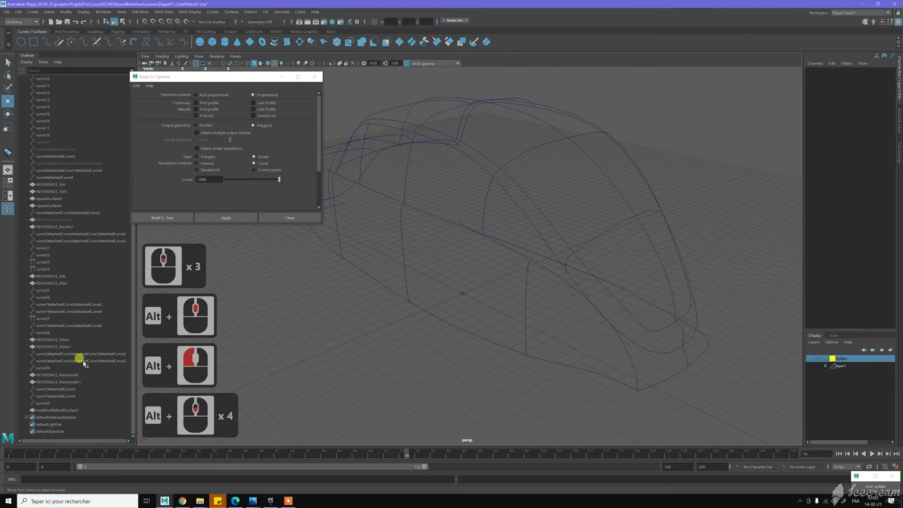
Delete multiProfileBirailSurface1 from the Outliner
left_click(72, 413)
middle_click(71, 413)
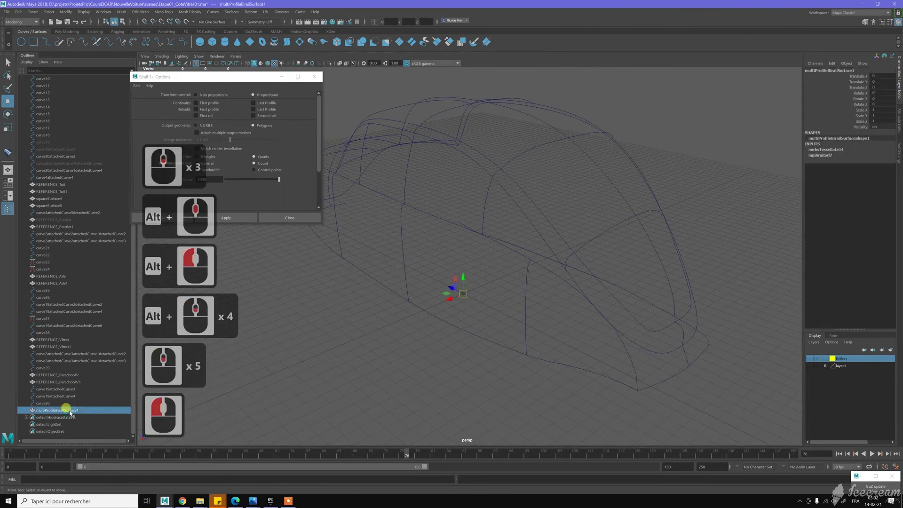
key("Delete")
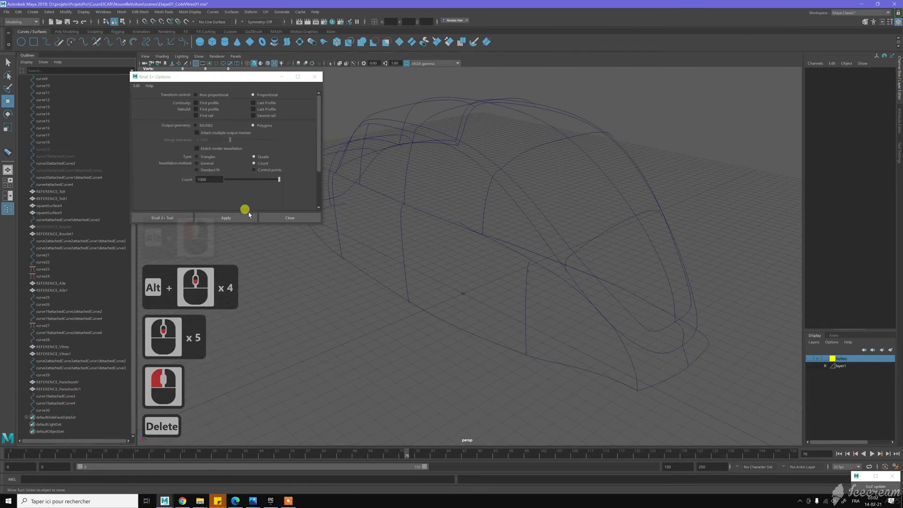
Build a trial Birail 3+ surface from the three profile curves and the two rails
left_click(359, 255)
left_click(447, 264)
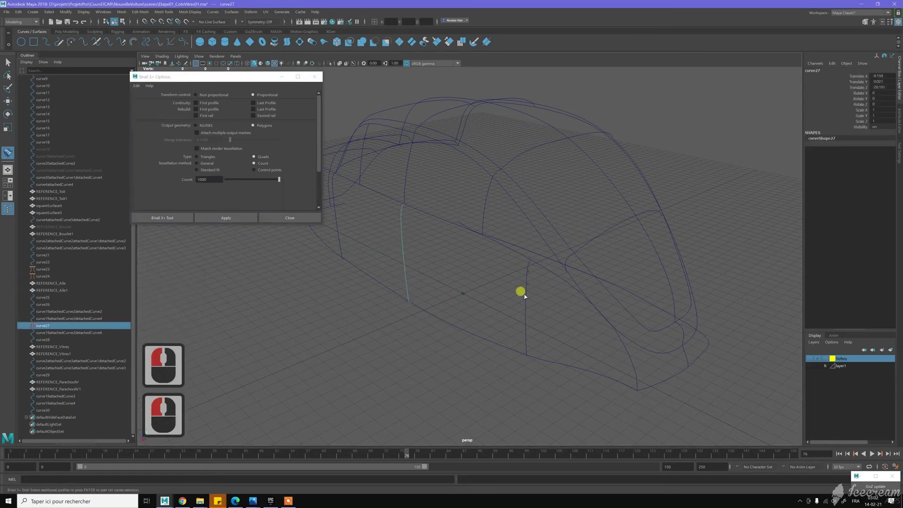
left_click(569, 324)
left_click(631, 362)
key("Return")
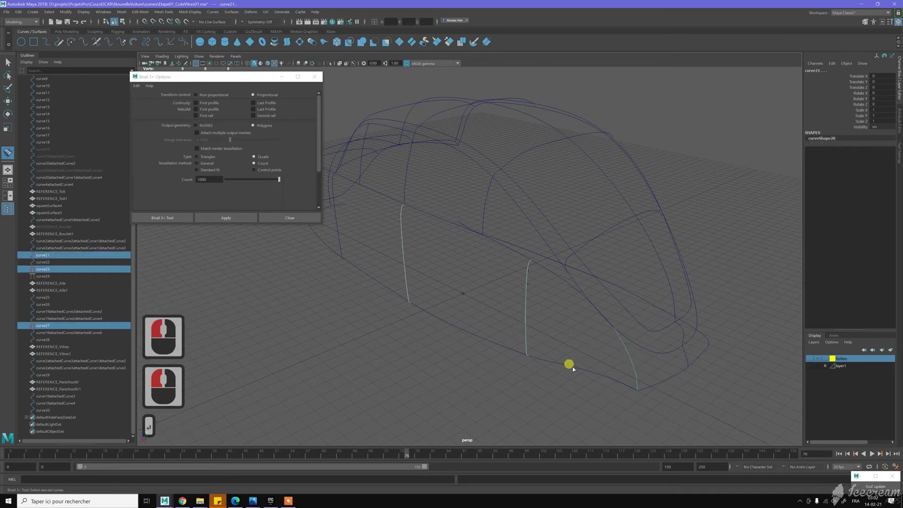
left_click(574, 369)
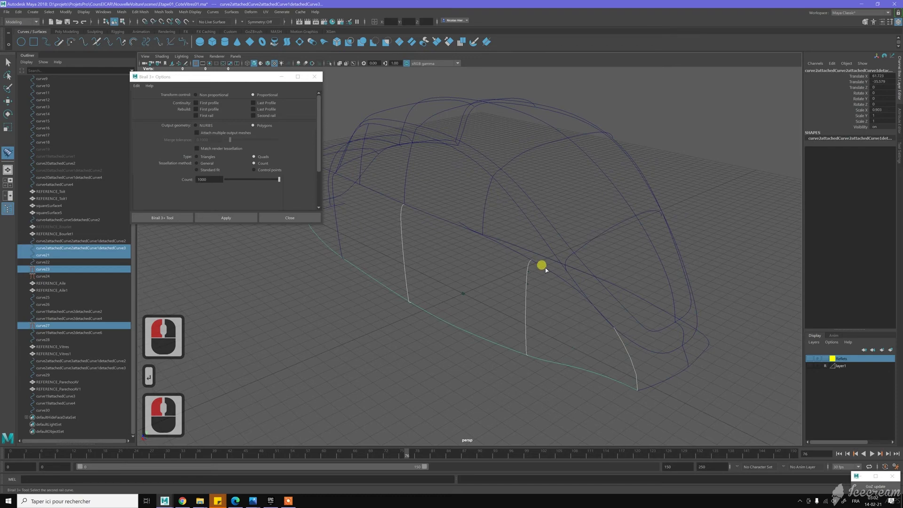
left_click(546, 269)
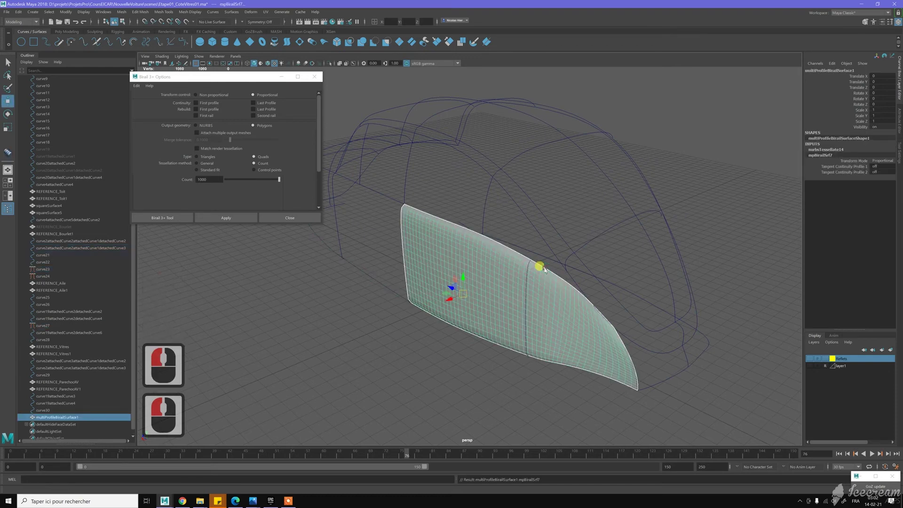
Undo the trial side-panel surface and restart the Birail tool
key("ctrl+z")
left_click(457, 263)
middle_click(360, 282)
left_click(313, 301)
left_click(248, 224)
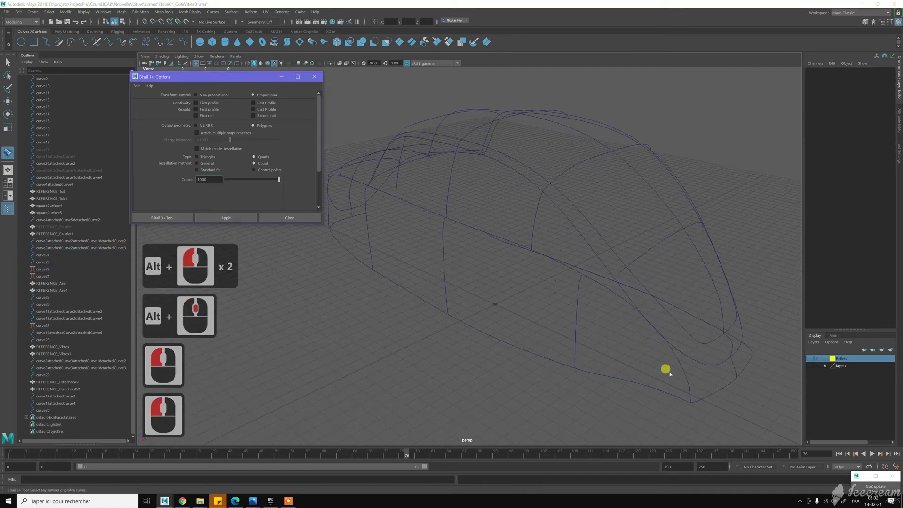
Pick the side-panel profile curves for a first birail attempt and confirm them
double_click(631, 343)
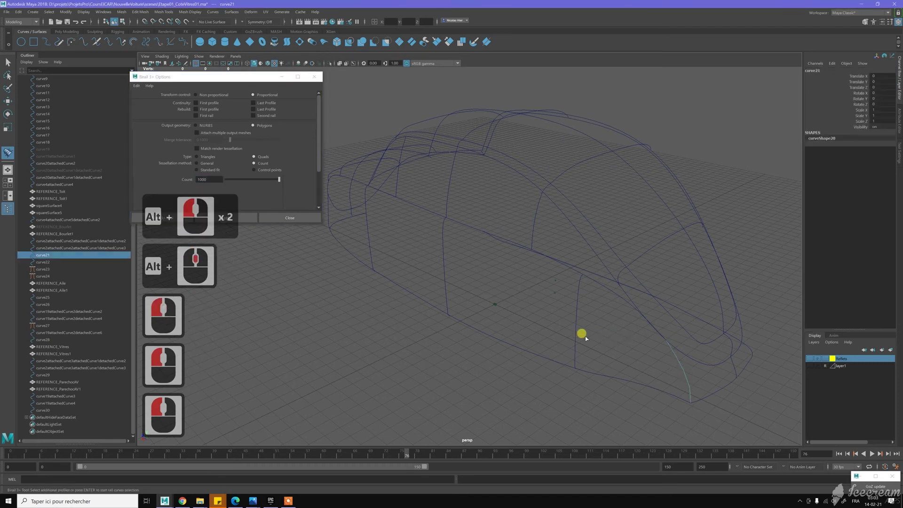
left_click(479, 300)
left_click(381, 257)
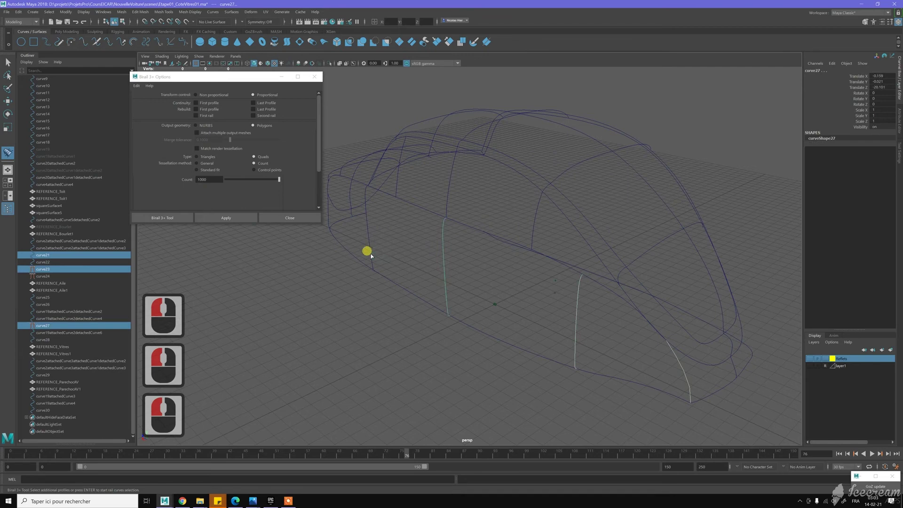
left_click(372, 257)
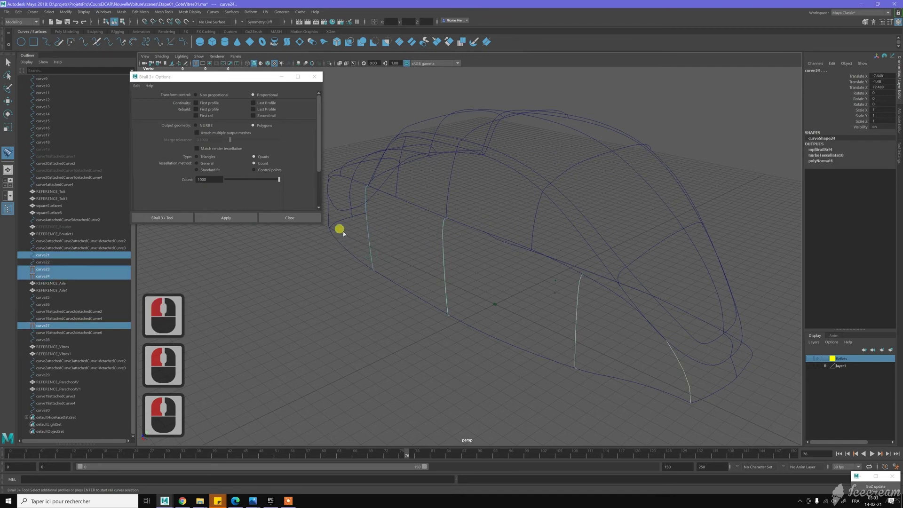
left_click(377, 255)
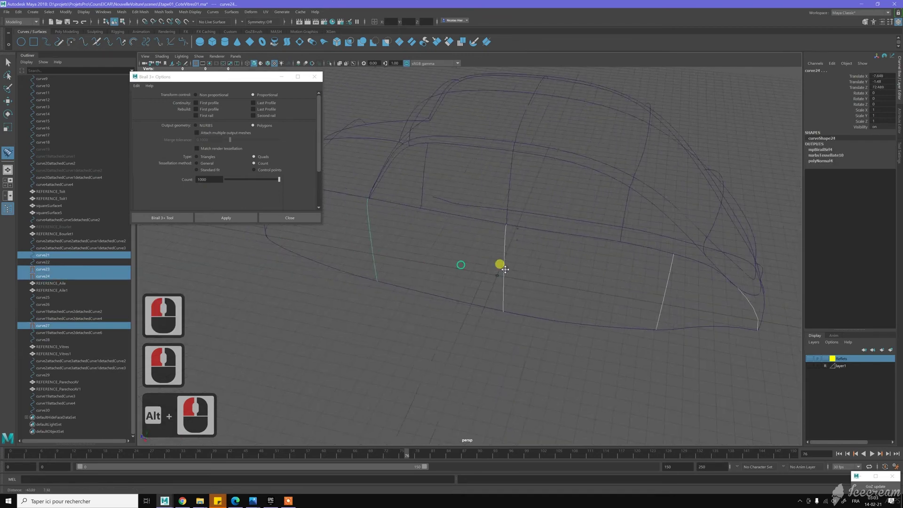
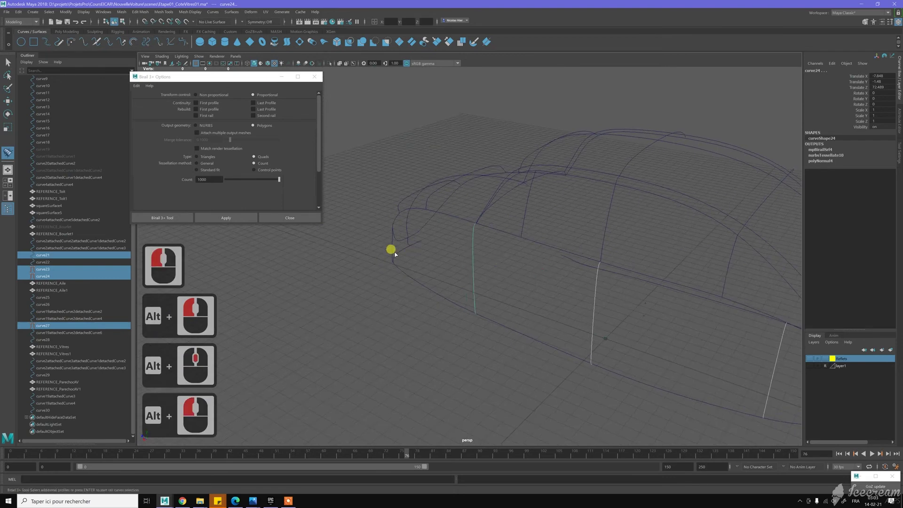
left_click(393, 252)
key("Return")
Pick the rail curves, adjust the view, and delete the unsatisfactory first result
left_click(551, 271)
left_click(559, 250)
middle_click(559, 249)
middle_click(603, 300)
middle_click(551, 292)
middle_click(546, 293)
middle_click(100, 330)
left_click(100, 330)
middle_click(82, 373)
left_click(58, 412)
double_click(157, 379)
key("Delete")
Create multiProfileBirailSurface1 from four profile curves and the two body rail curves
left_click(516, 340)
left_click(399, 234)
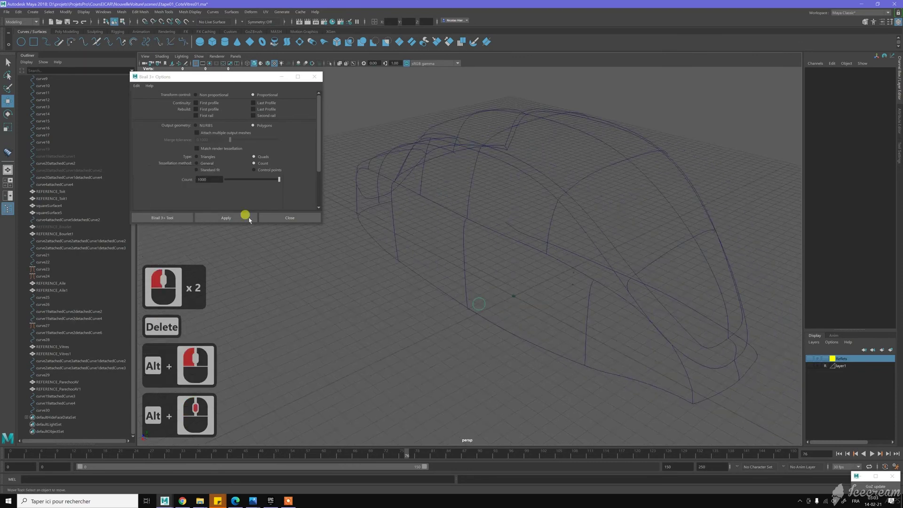
left_click(541, 362)
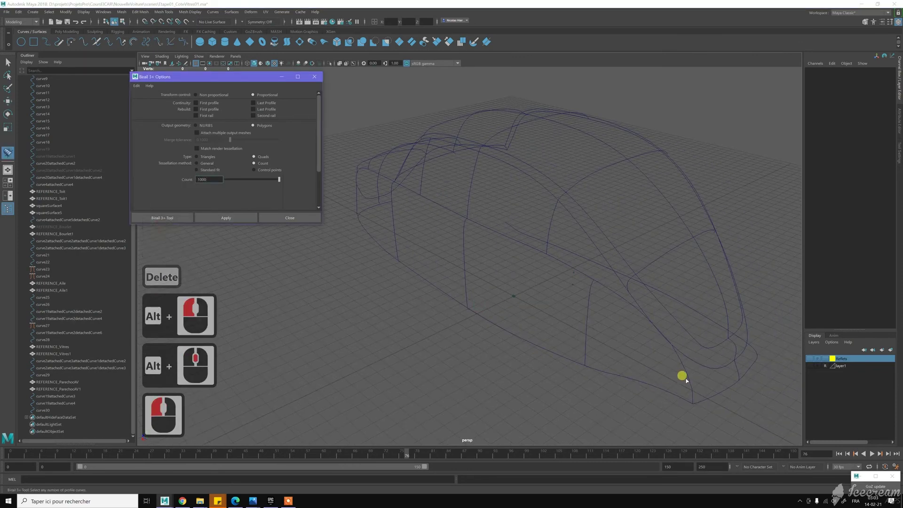
left_click(616, 343)
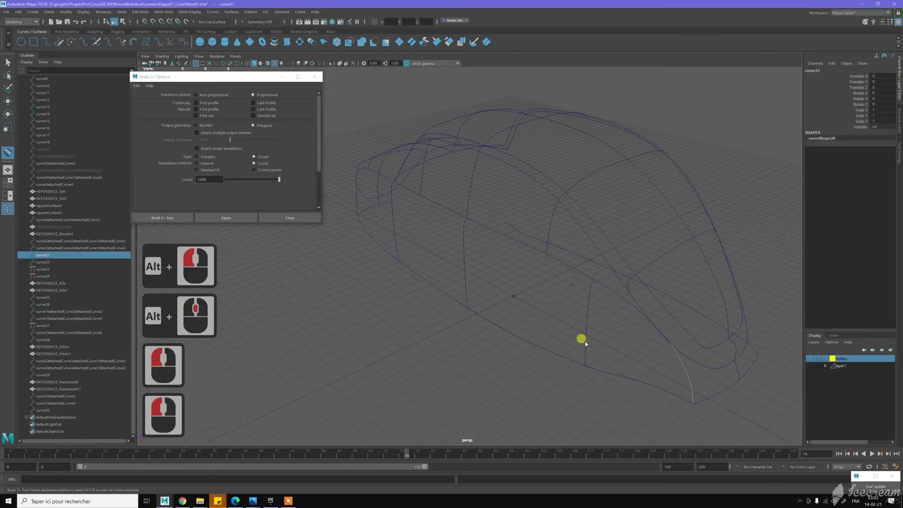
double_click(471, 301)
left_click(404, 240)
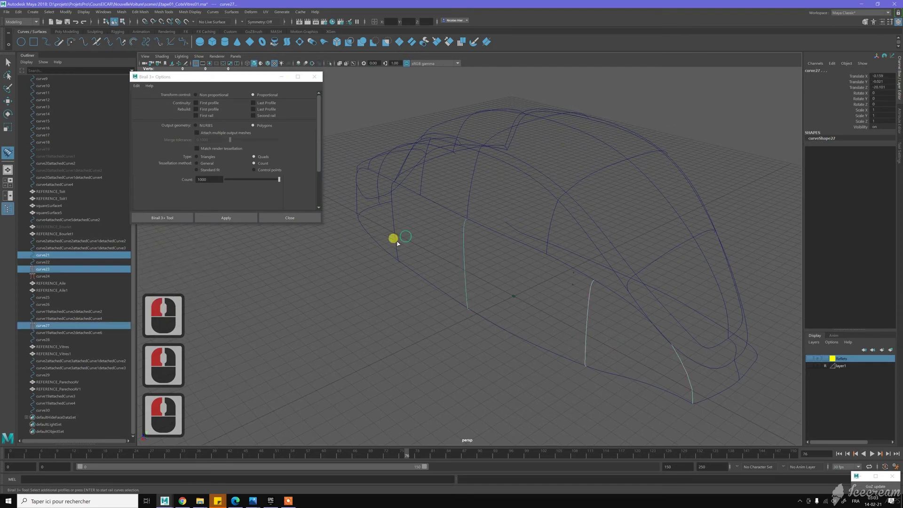
left_click(396, 246)
key("Return")
left_click(506, 243)
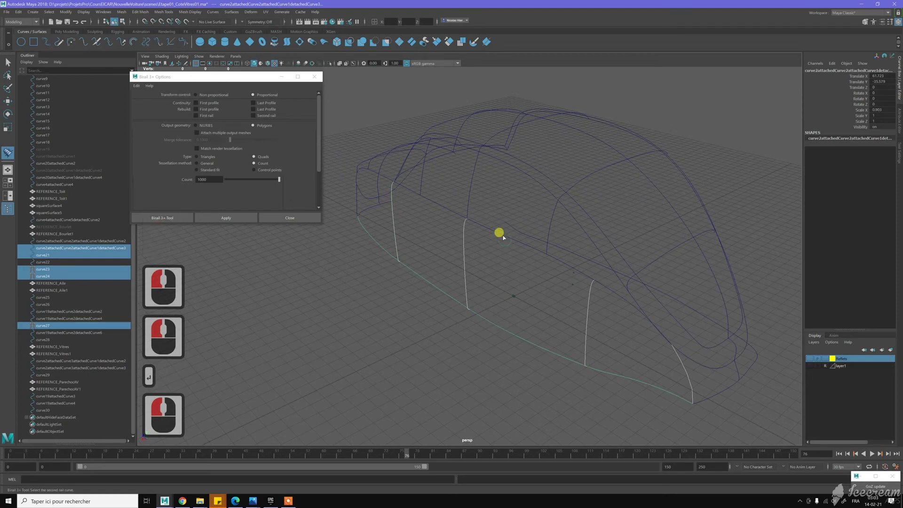
left_click(505, 236)
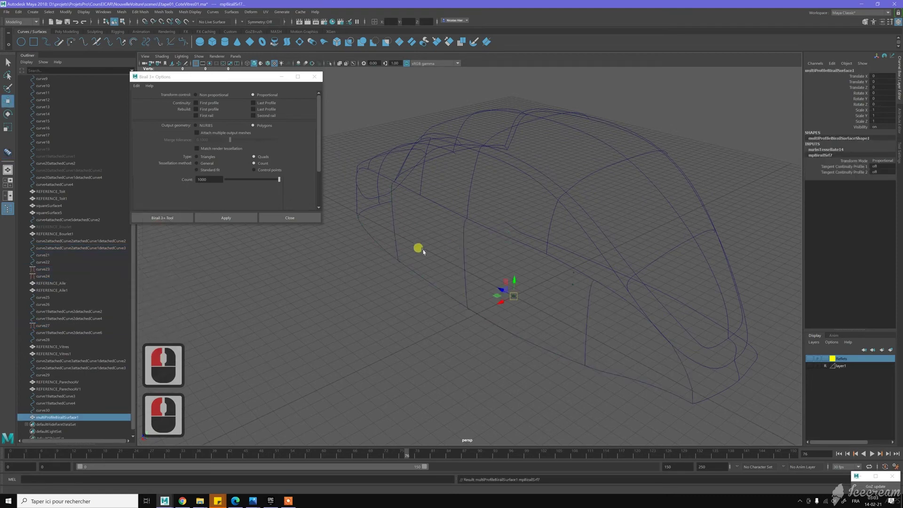
left_click(402, 236)
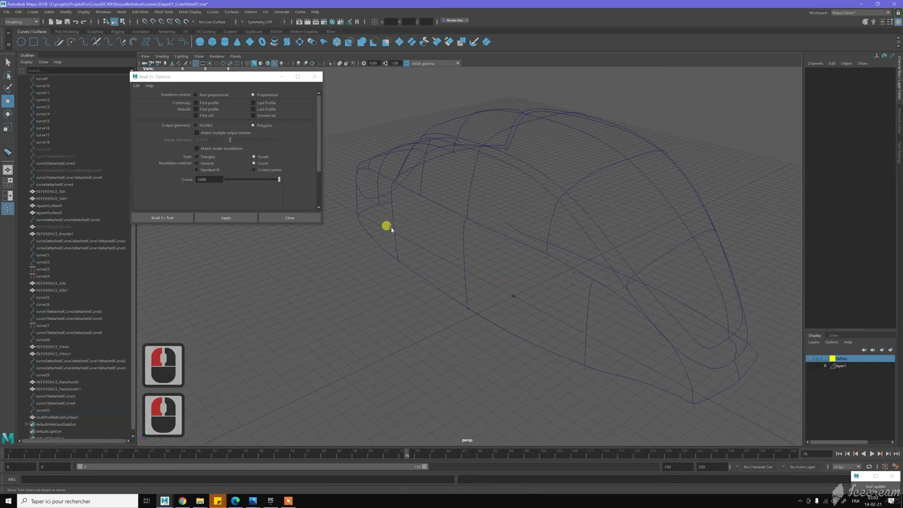
Edit curve24's control vertices, nudging its lower end vertex into place
key("w")
left_click(423, 230)
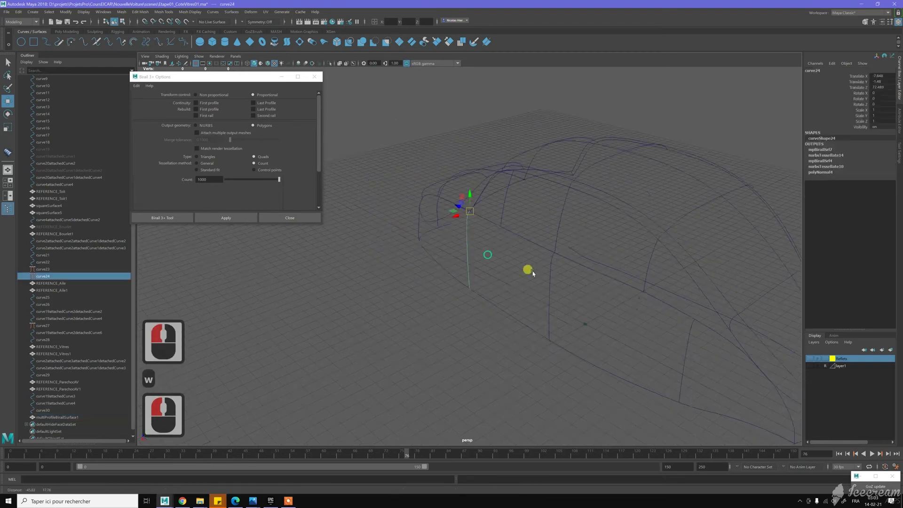
middle_click(514, 299)
left_click(564, 305)
middle_click(588, 294)
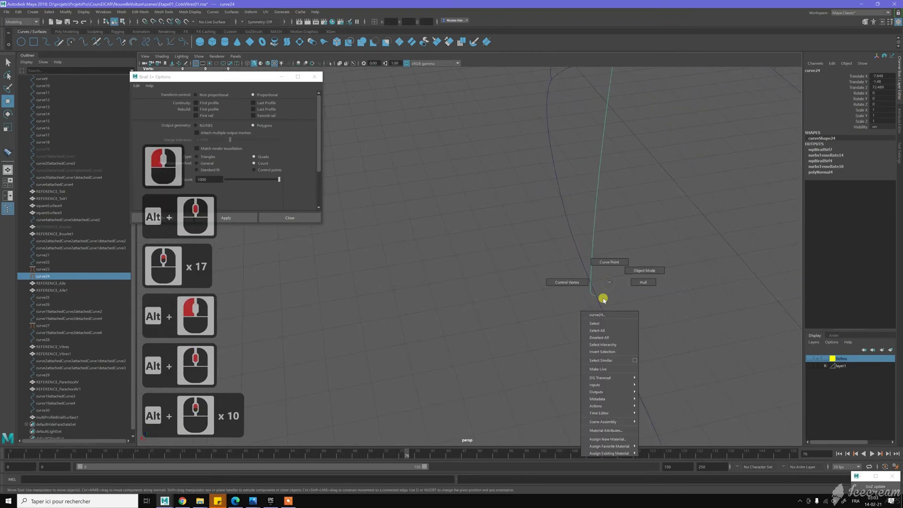
right_click(594, 288)
left_click(607, 303)
key("c")
key("c")
key("c")
key("c")
key("c")
middle_click(588, 228)
middle_click(518, 329)
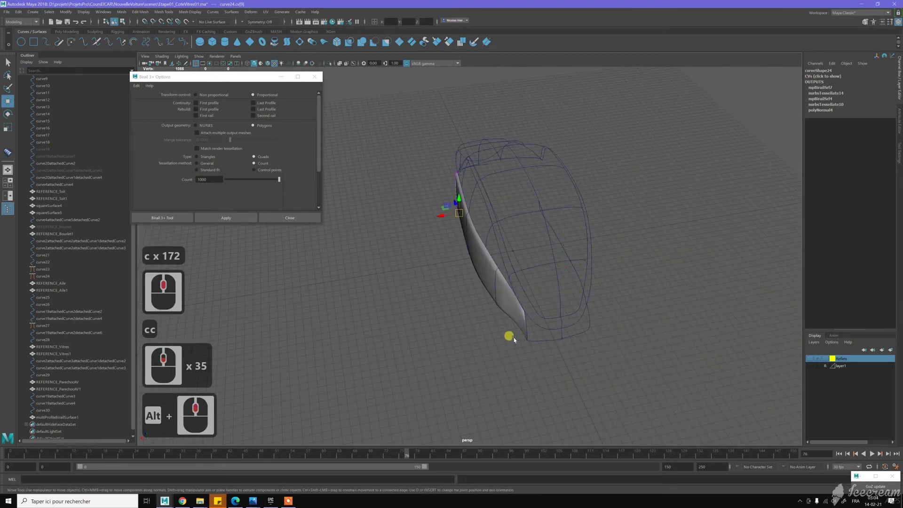
left_click(505, 227)
middle_click(500, 235)
Return to Object Mode and delete the first birail side-panel surface
key("w")
middle_click(567, 209)
right_click(617, 203)
left_click(613, 243)
left_click(613, 243)
key("Delete")
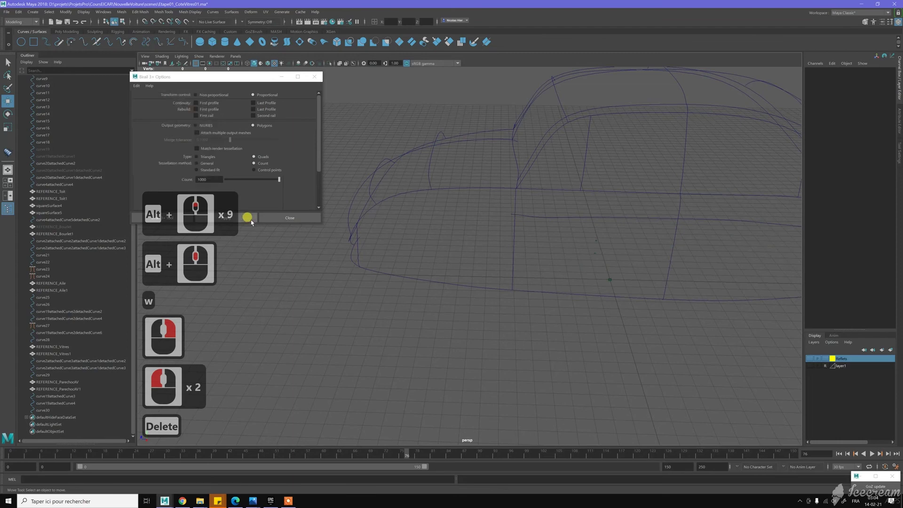
Create a new birail surface from five side profile curves and the two rail curves
left_click(351, 246)
left_click(511, 267)
left_click(599, 273)
middle_click(548, 257)
left_click(660, 261)
middle_click(508, 250)
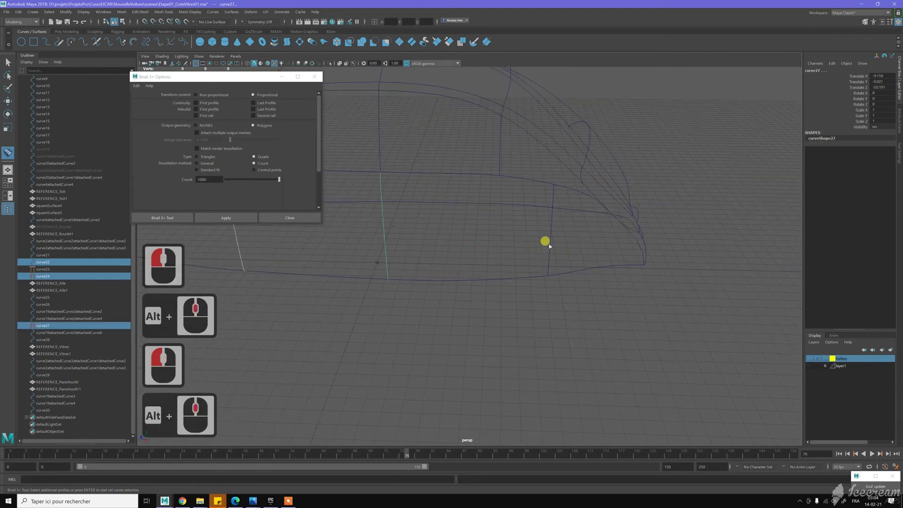
left_click(600, 255)
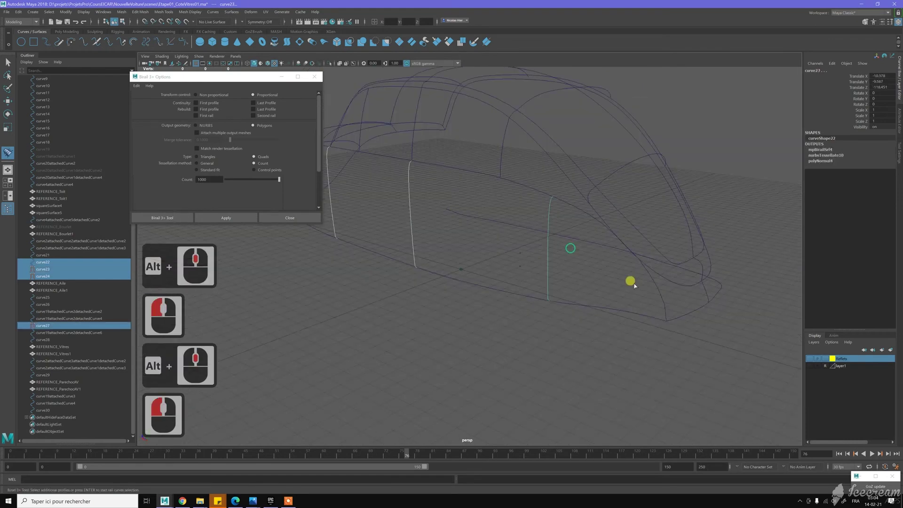
left_click(644, 289)
left_click(660, 291)
key("Return")
left_click(516, 286)
left_click(519, 295)
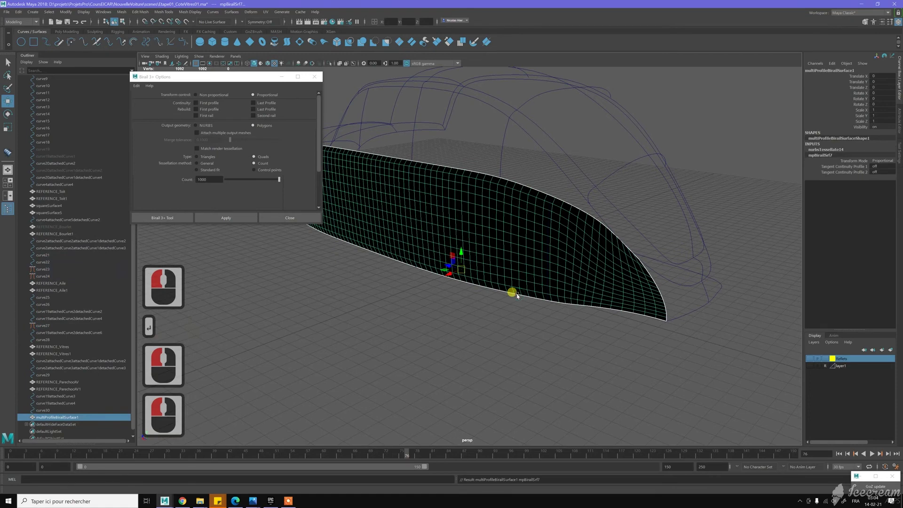
Inspect the new side-panel surface from several angles
left_click(431, 304)
key("w")
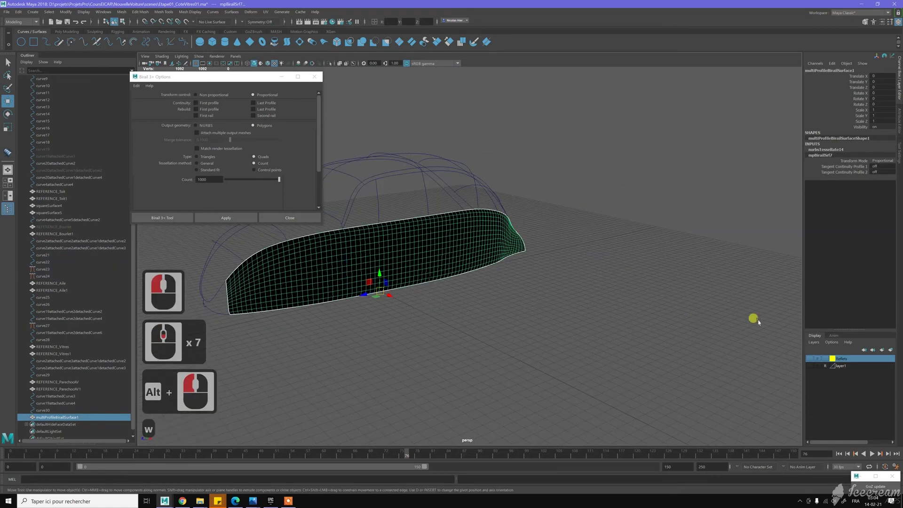
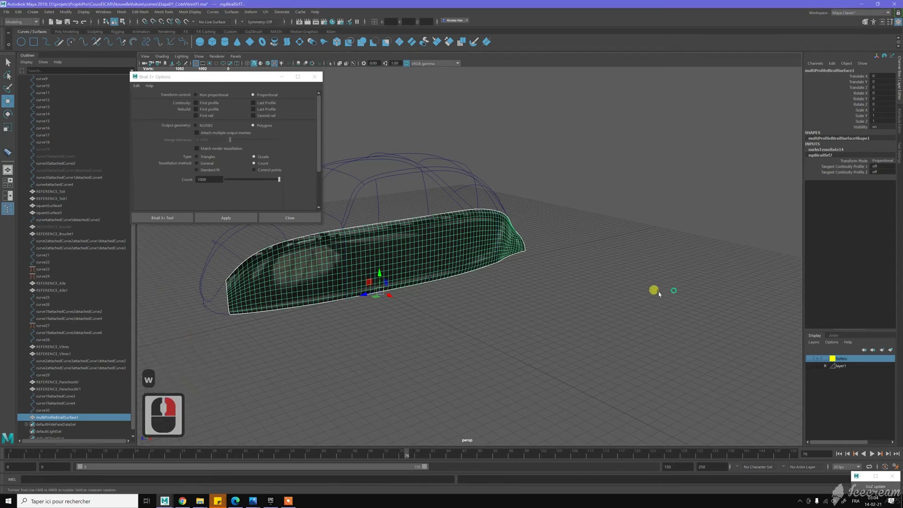
left_click(437, 212)
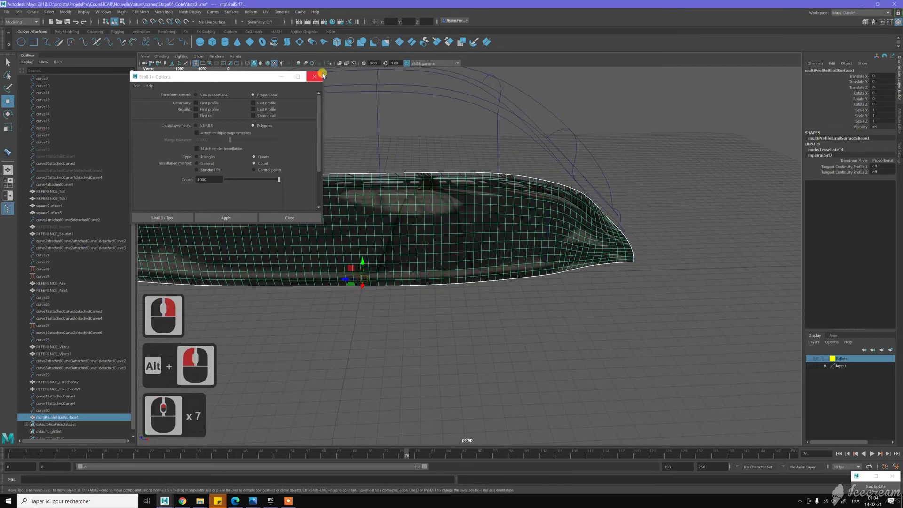
left_click(322, 73)
middle_click(470, 208)
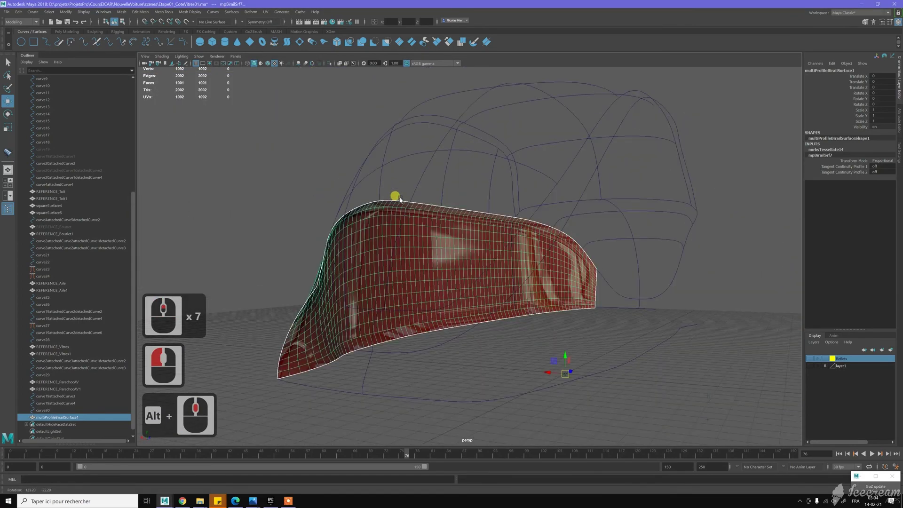
left_click(421, 196)
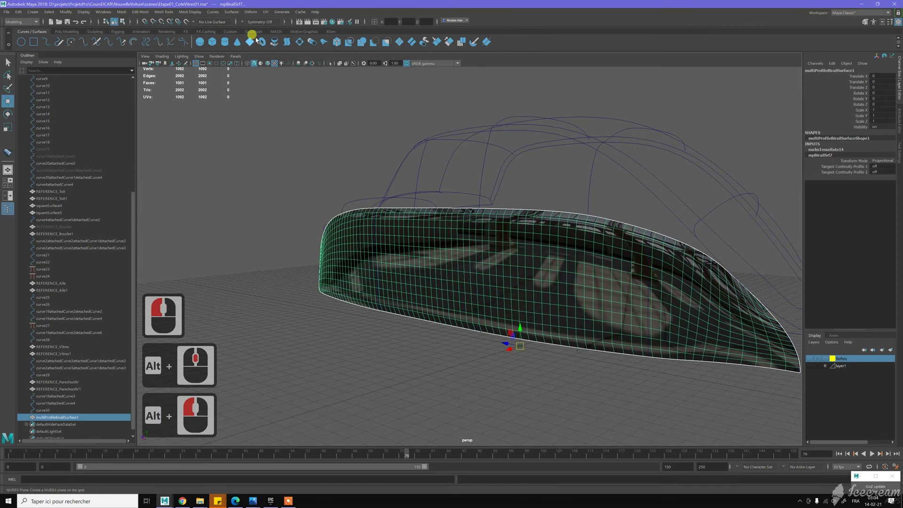
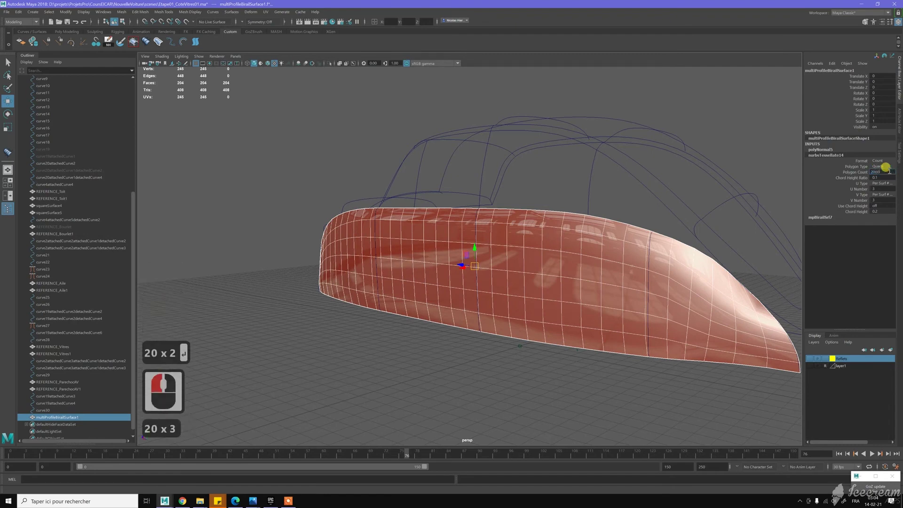
Apply a higher Polygon Count on nurbsTessellate14 for a denser quad mesh
key("Return")
key("w")
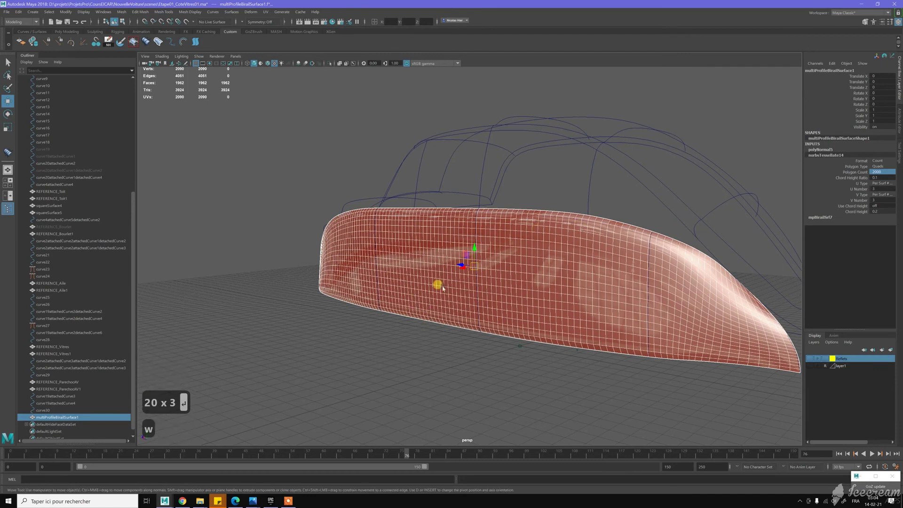
right_click(365, 364)
left_click(430, 366)
right_click(433, 332)
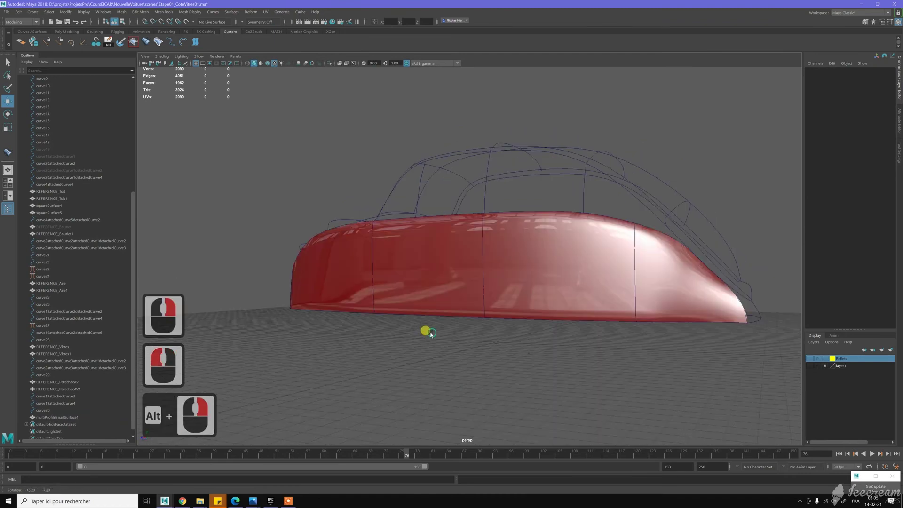
Select the side panel and orbit in on its lower front corner
right_click(433, 334)
left_click(582, 305)
left_click(590, 315)
middle_click(591, 315)
right_click(545, 278)
left_click(553, 307)
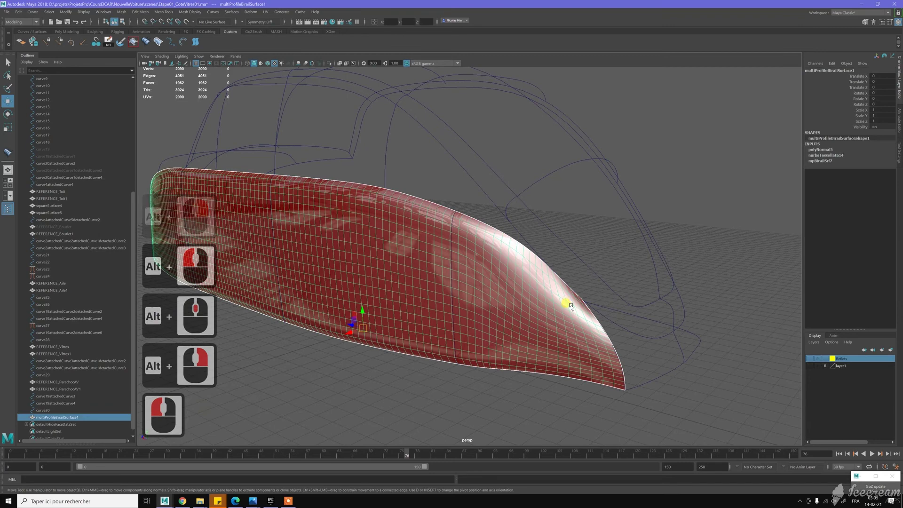
left_click_drag(612, 317, 592, 310)
left_click_drag(592, 310, 642, 322)
left_click(554, 285)
left_click(608, 318)
middle_click(609, 318)
right_click(603, 342)
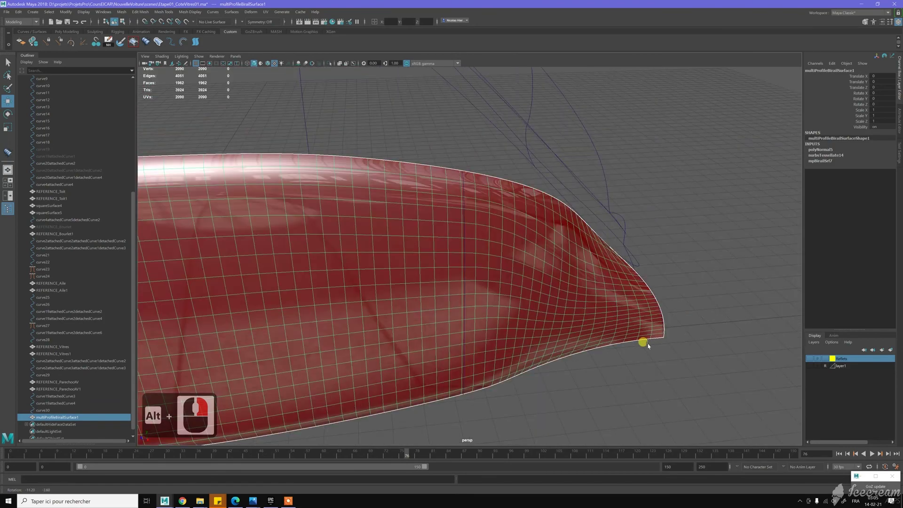
right_click(654, 356)
left_click(618, 281)
left_click(601, 276)
right_click(611, 316)
left_click(550, 253)
middle_click(547, 272)
right_click(561, 291)
left_click(537, 289)
left_click(502, 276)
left_click(471, 262)
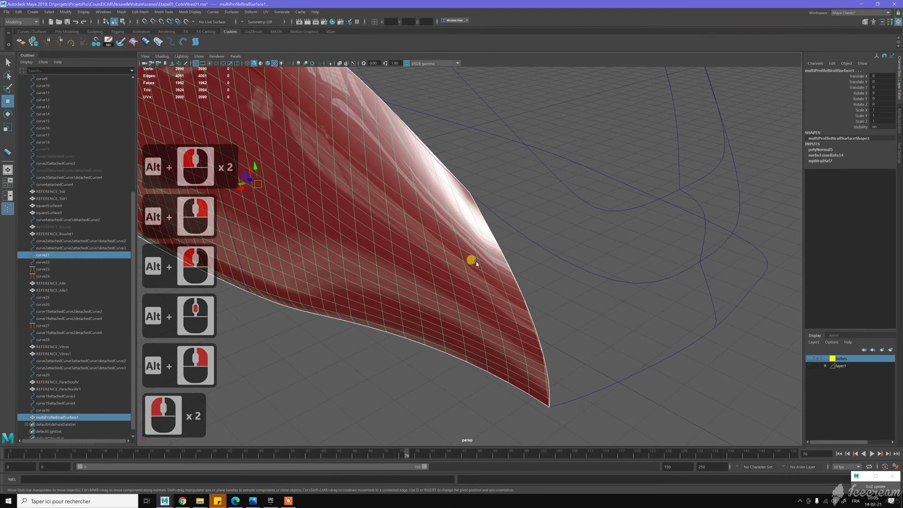
Switch curve20 to Control Vertex mode and begin moving its front CVs
left_click(491, 254)
left_click(492, 255)
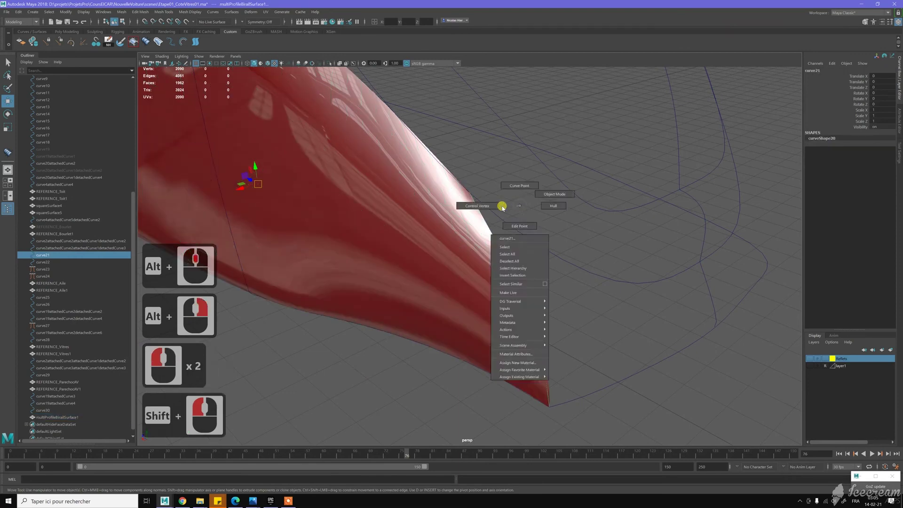
right_click(503, 206)
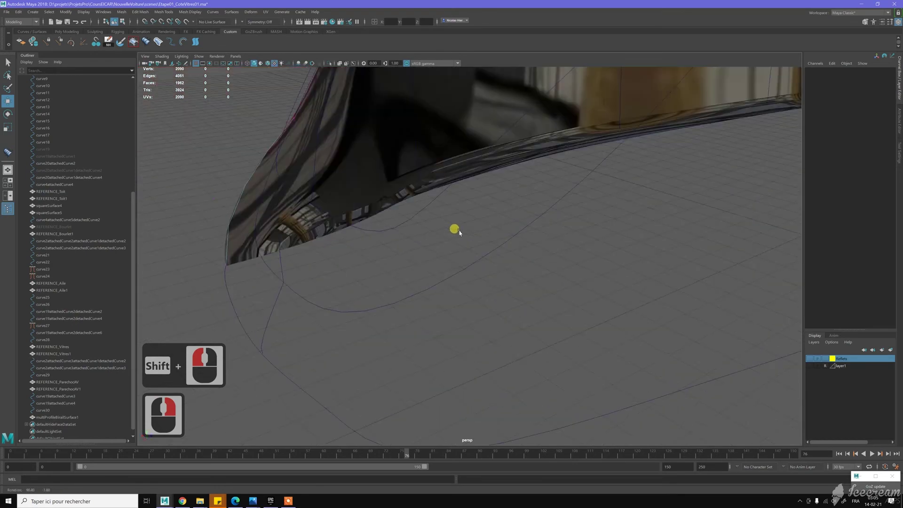
left_click(409, 211)
left_click(454, 231)
middle_click(453, 230)
middle_click(451, 207)
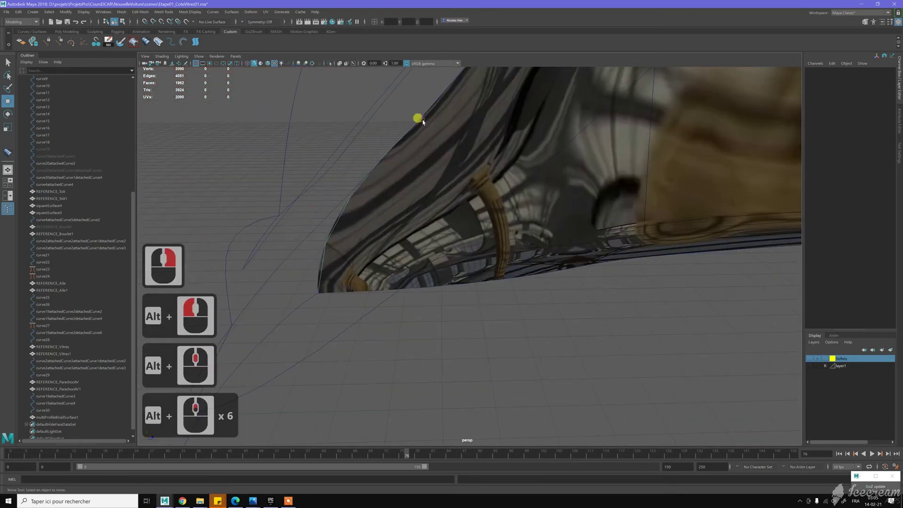
left_click(451, 133)
right_click(483, 140)
middle_click(483, 141)
middle_click(508, 195)
right_click(516, 205)
left_click(510, 256)
middle_click(465, 165)
left_click(509, 275)
right_click(490, 221)
left_click(504, 217)
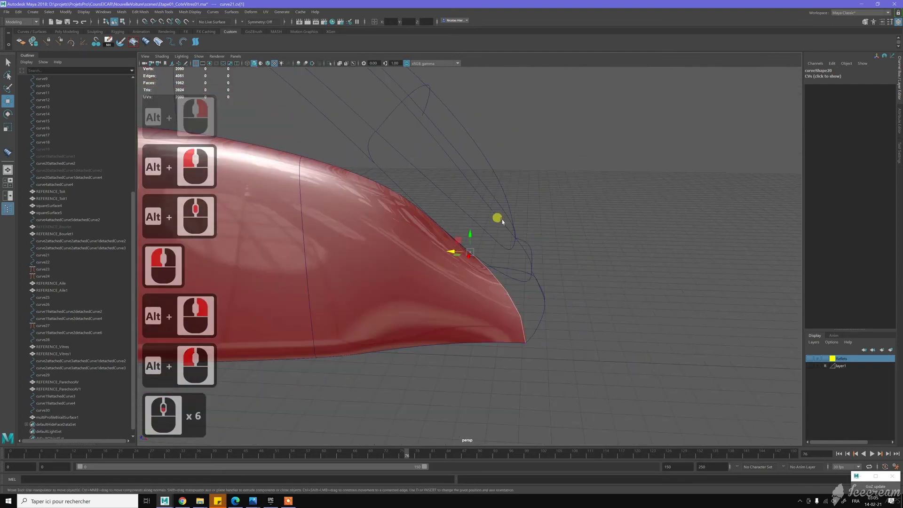
Reposition curve20's CVs along the red panel's curved front edge, undoing misplaced moves
key("z")
left_click(496, 223)
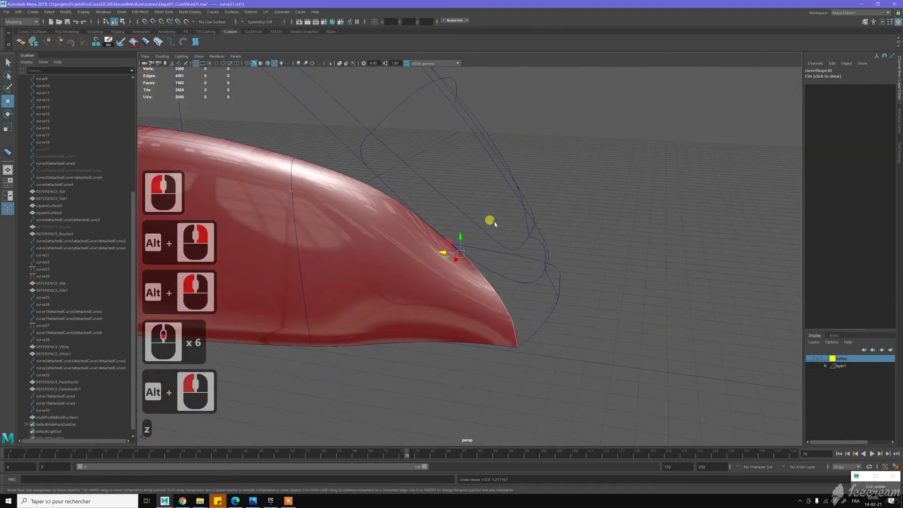
key("z")
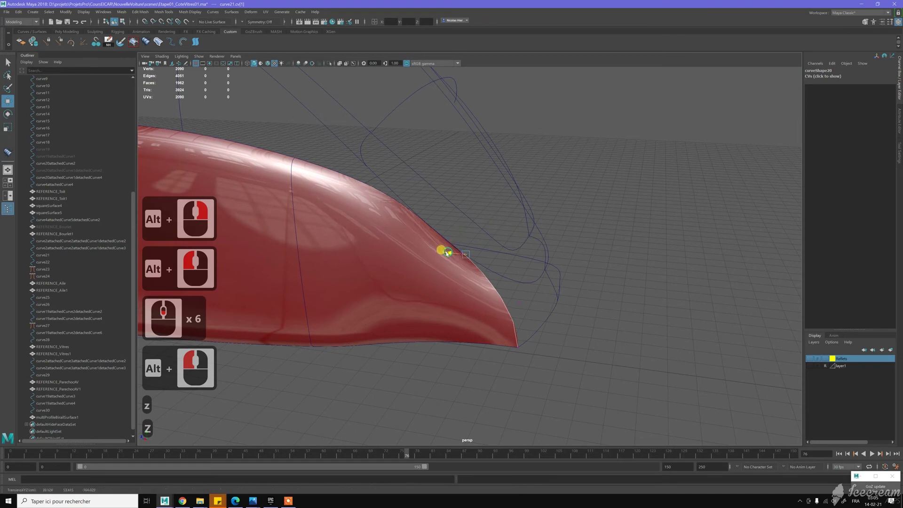
left_click(431, 226)
left_click(409, 228)
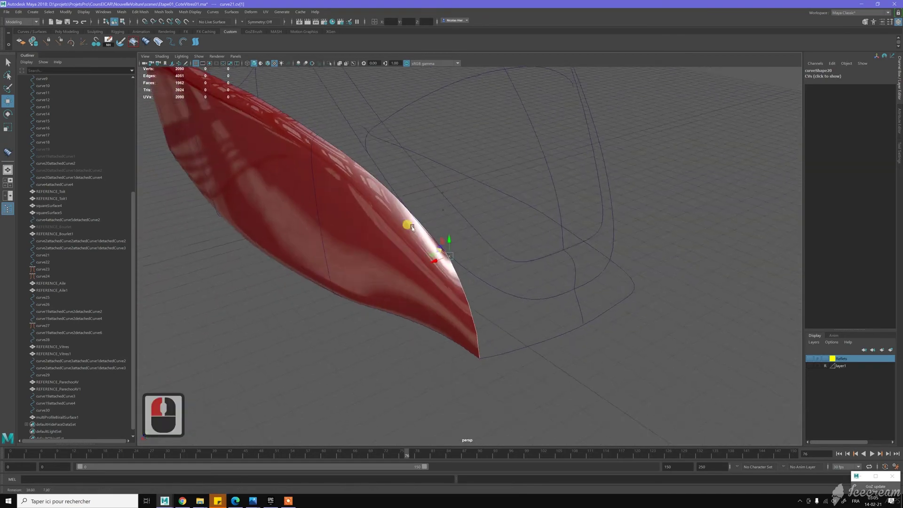
left_click(459, 218)
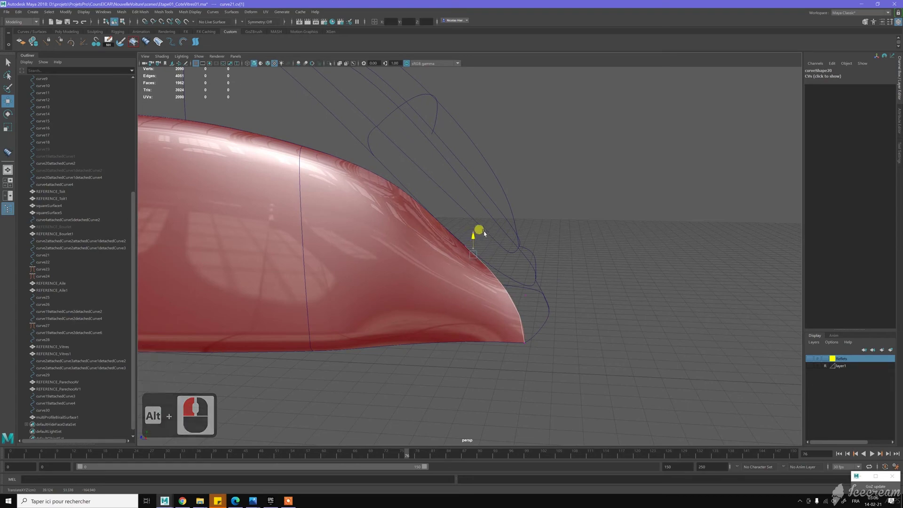
left_click(422, 181)
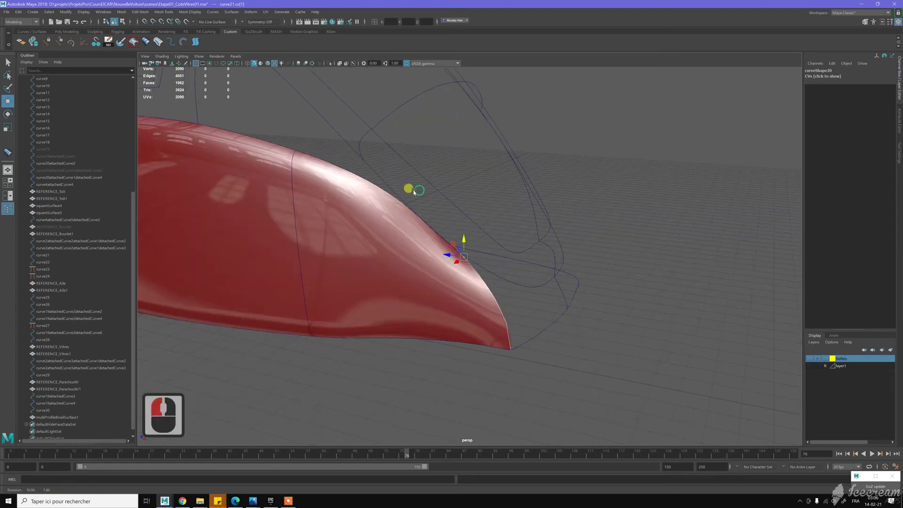
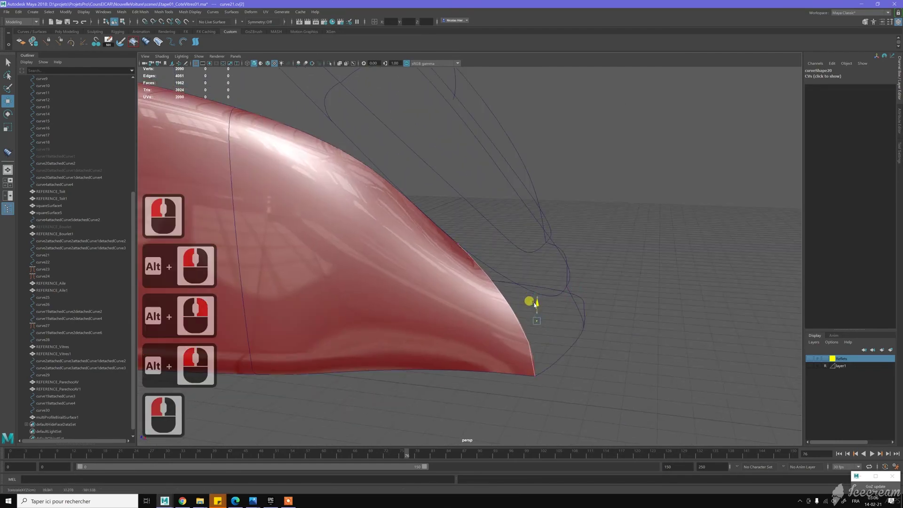
key("z")
left_click(542, 296)
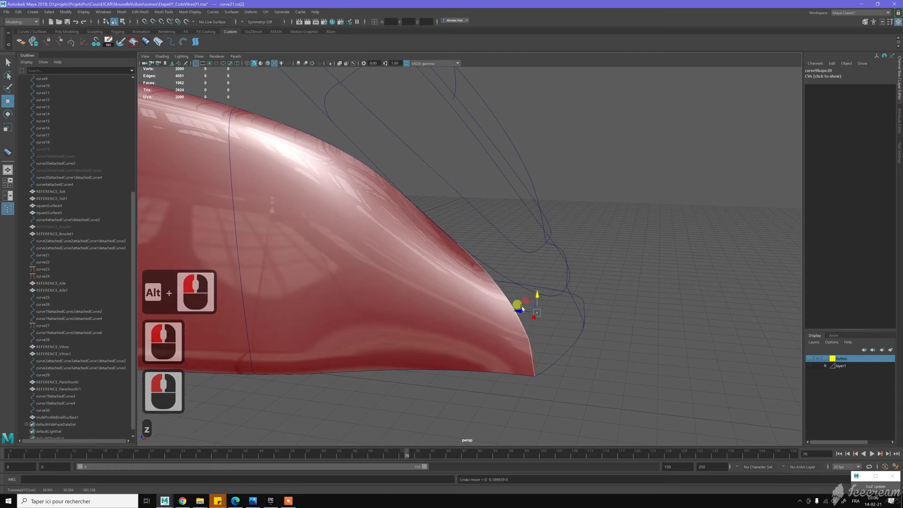
left_click(520, 313)
key("z")
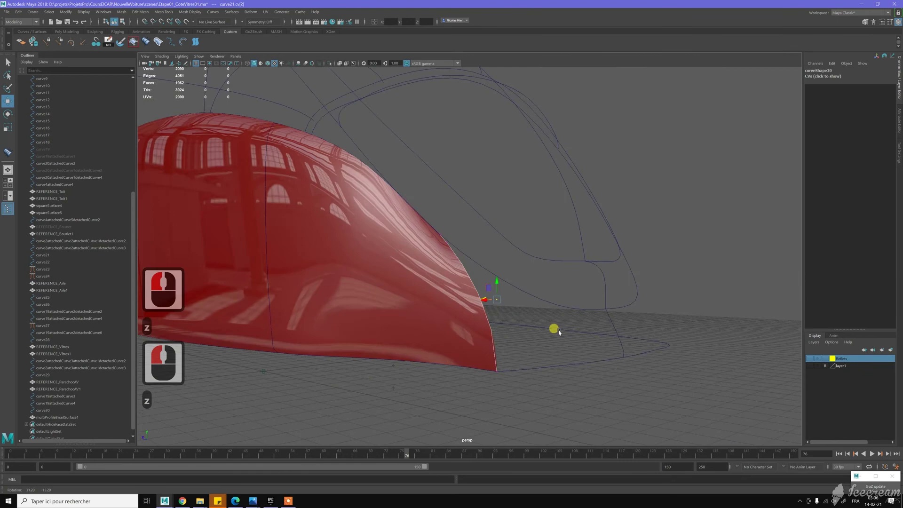
left_click(577, 354)
middle_click(598, 354)
left_click(608, 355)
right_click(608, 355)
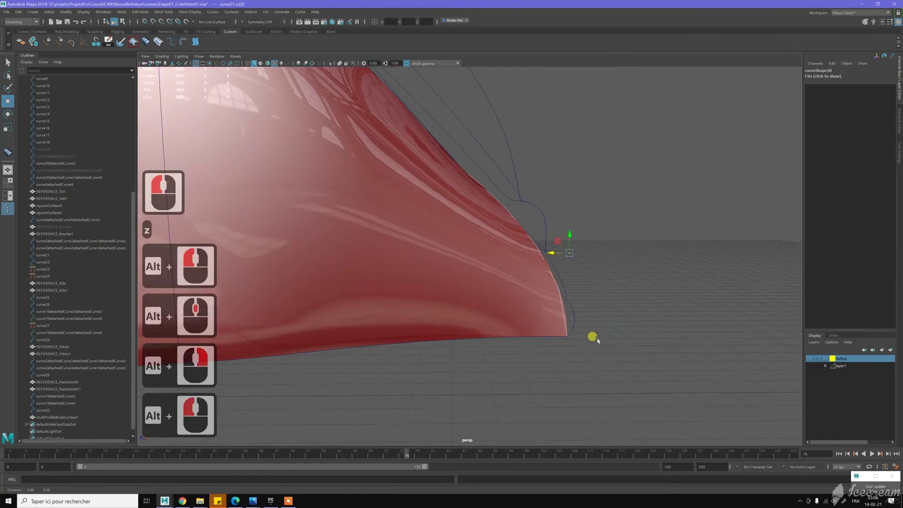
middle_click(559, 332)
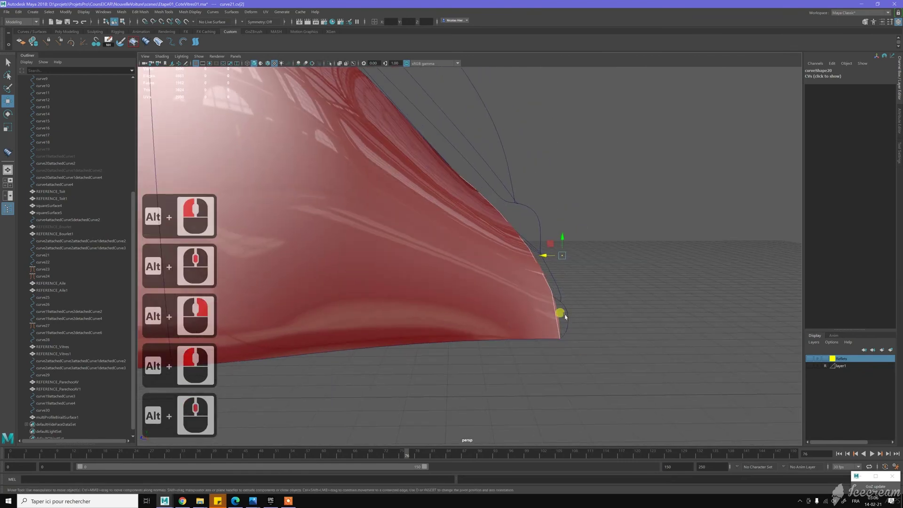
left_click(573, 313)
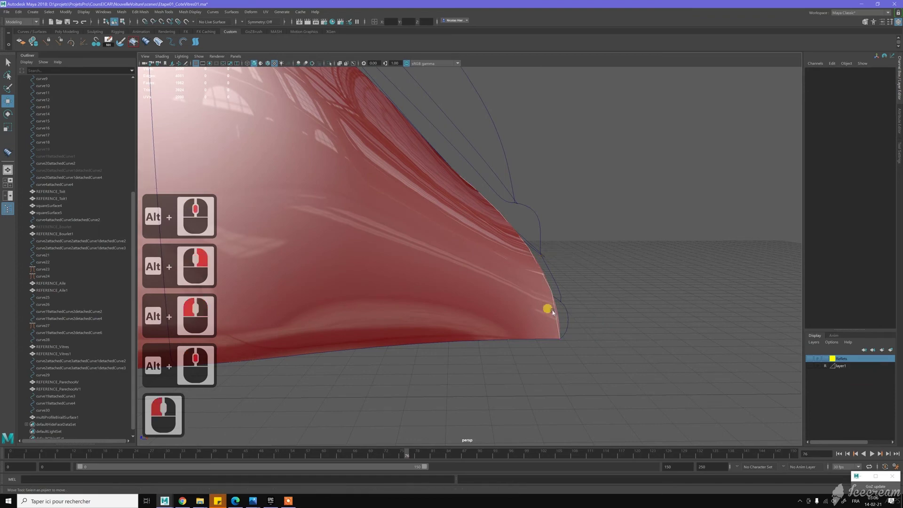
Put the profile curve into Edit Point mode with the Move tool active on its lower points
right_click(582, 292)
left_click(588, 292)
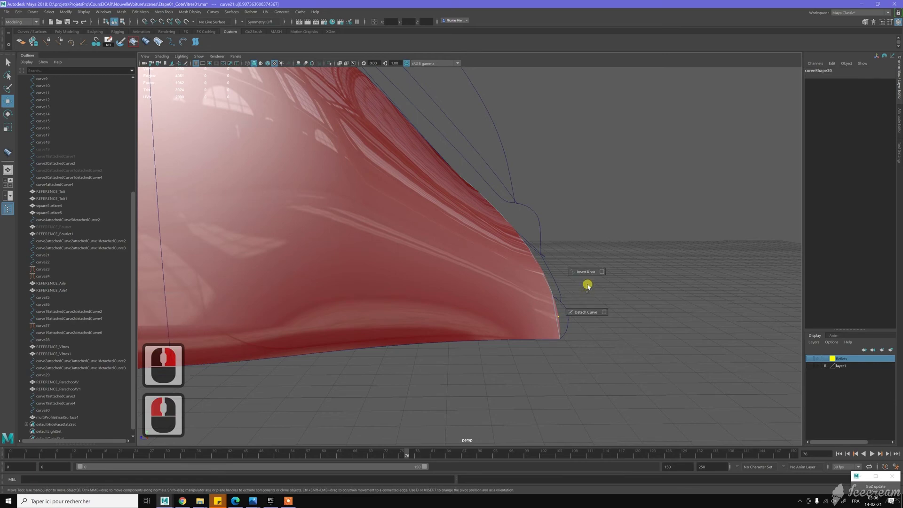
right_click(589, 274)
key("w")
right_click(574, 311)
left_click(578, 321)
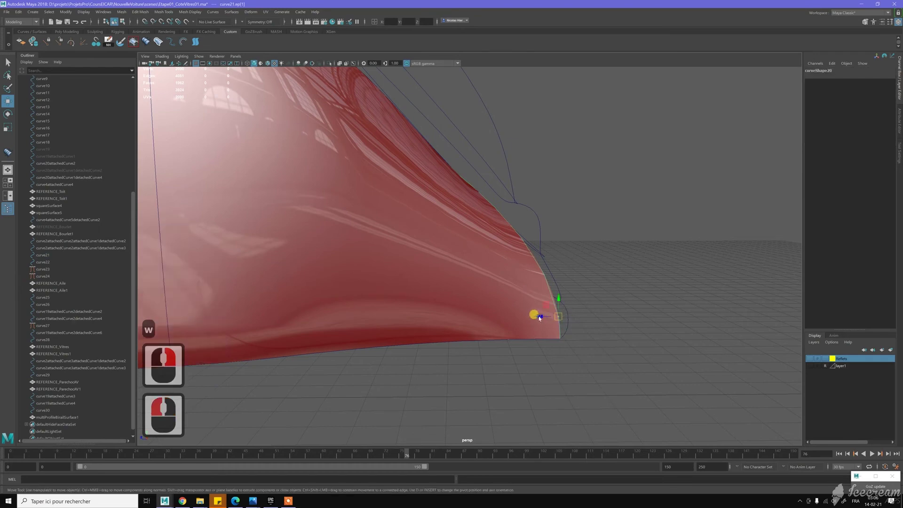
left_click(562, 297)
left_click(544, 318)
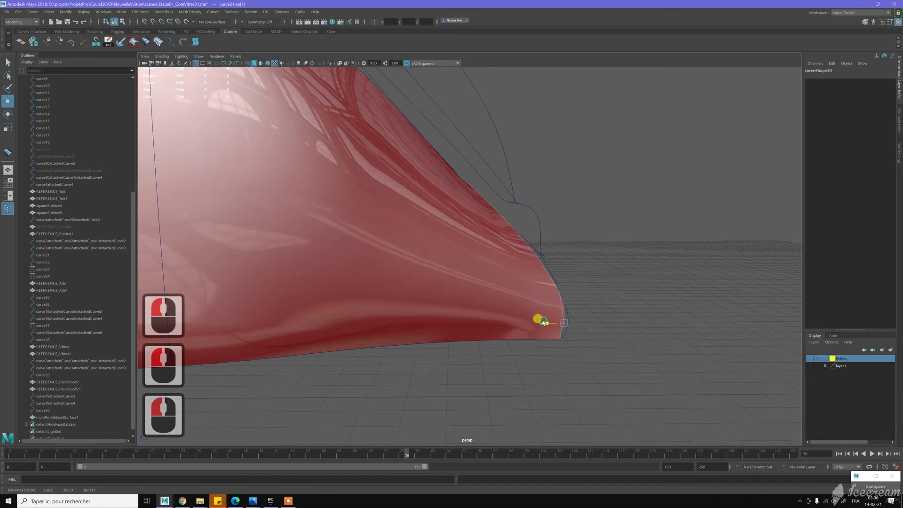
left_click(600, 304)
Drag curve20's lowest point further into the red panel's front tip to sharpen that corner
right_click(553, 289)
right_click(504, 289)
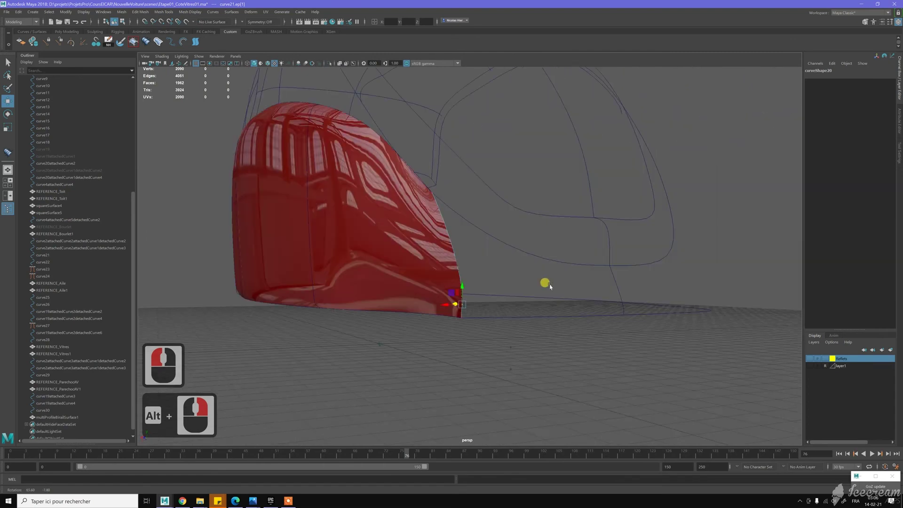
left_click(577, 286)
middle_click(601, 329)
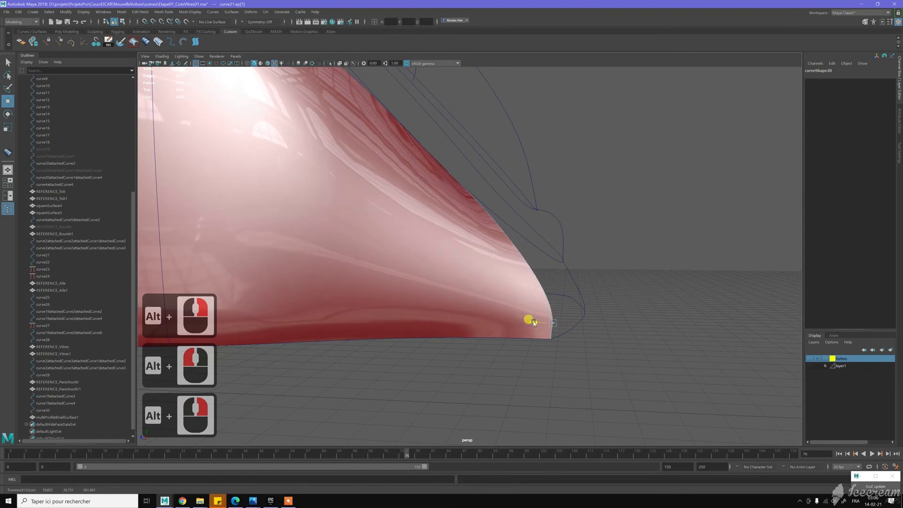
left_click(552, 306)
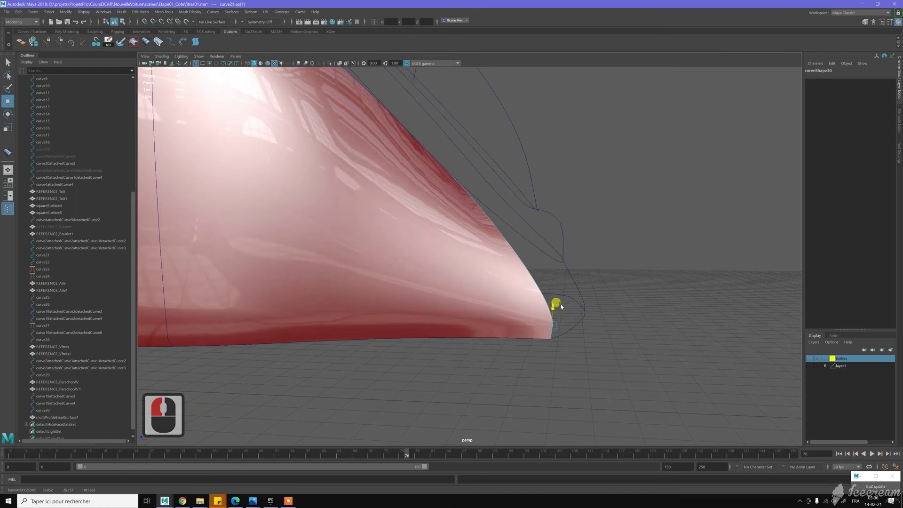
left_click(614, 323)
middle_click(540, 258)
double_click(539, 258)
middle_click(539, 258)
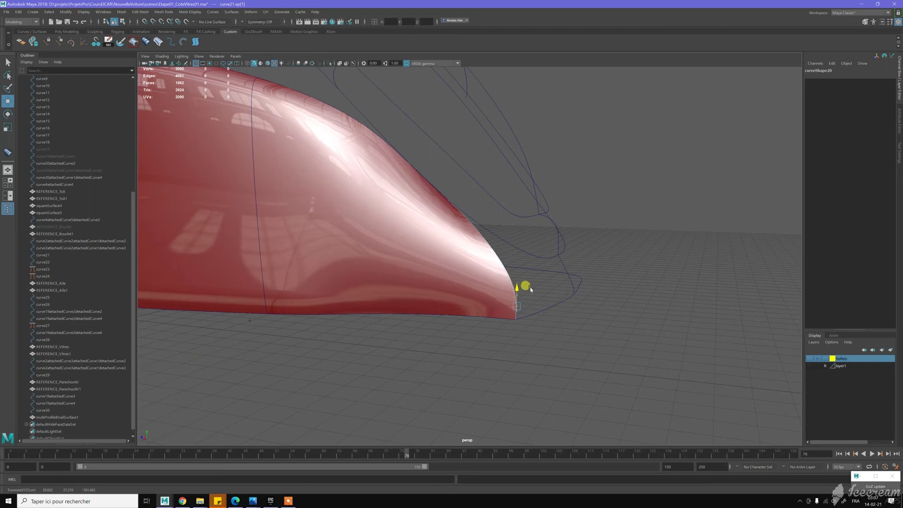
left_click(532, 289)
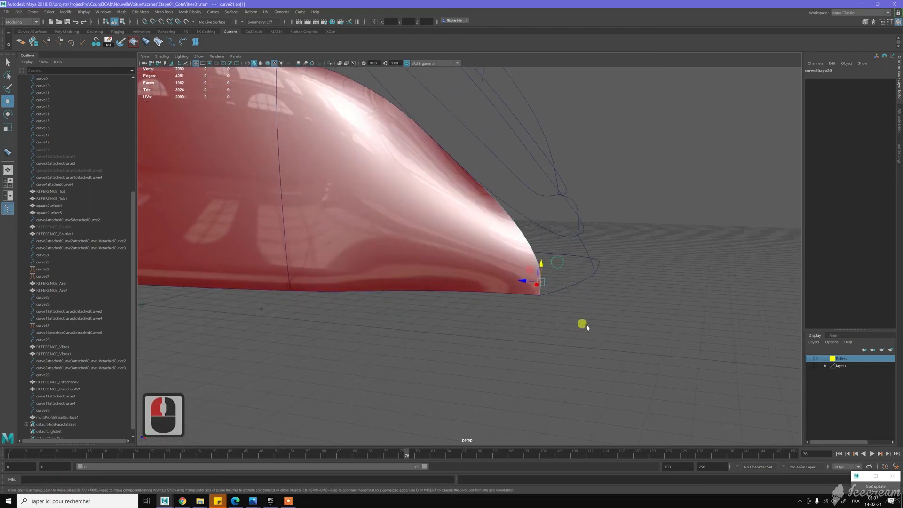
middle_click(651, 323)
Move curve20's front CVs so the curve hugs the red panel's front edge toward the bottom corner
right_click(659, 316)
right_click(630, 315)
left_click(615, 321)
left_click(606, 302)
left_click(597, 311)
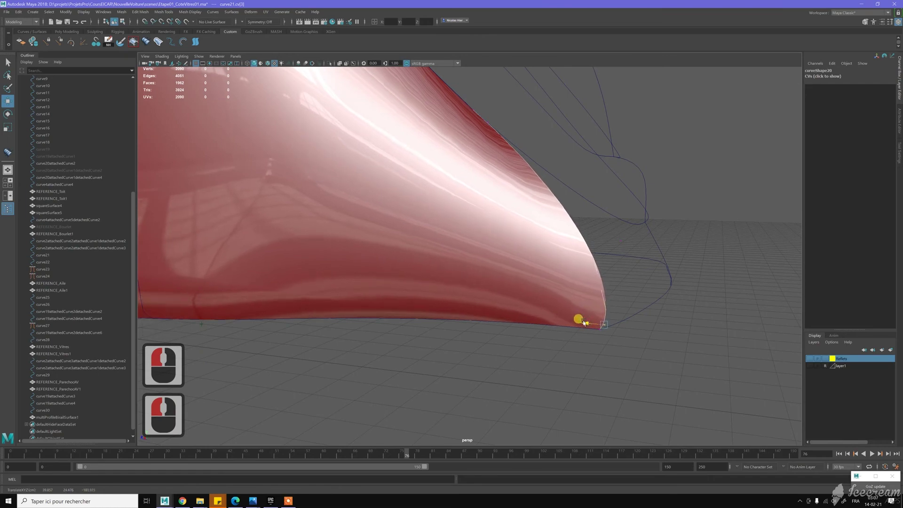
left_click(682, 324)
left_click(540, 347)
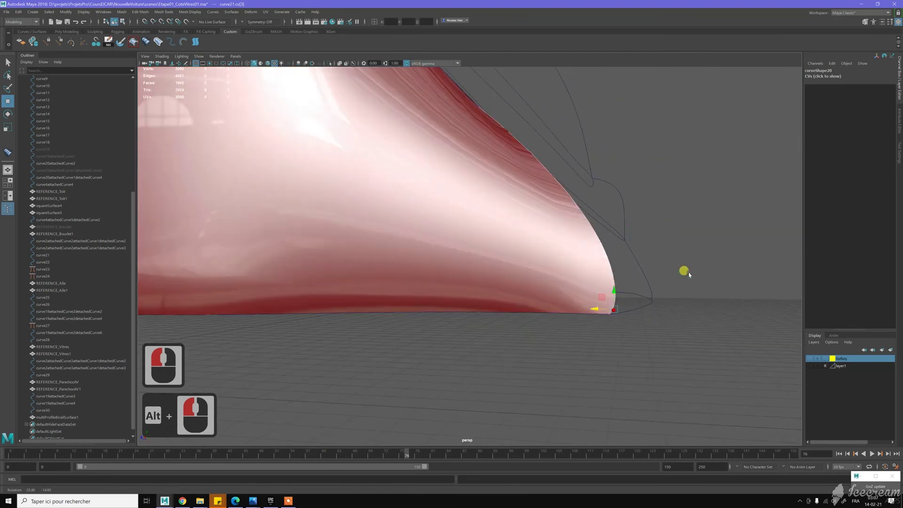
double_click(661, 284)
middle_click(638, 269)
left_click(641, 276)
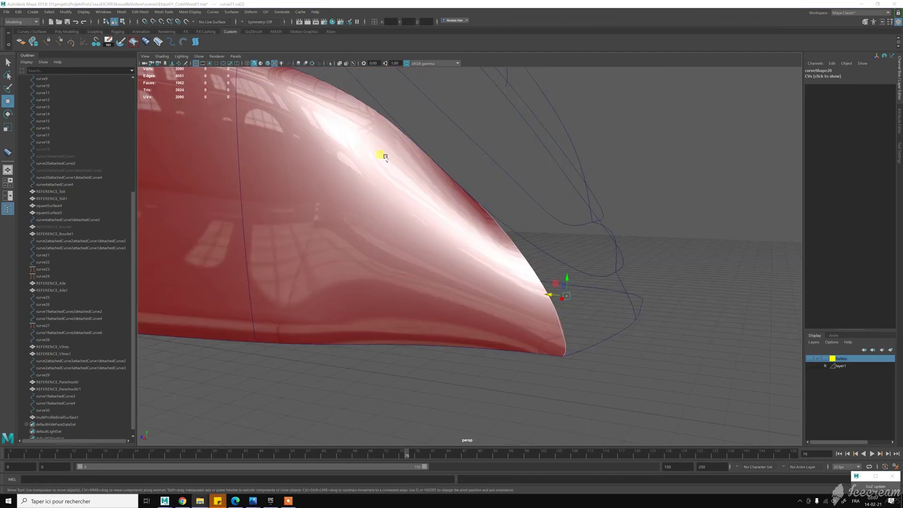
Undo a stray move, nudge the front vertex again for a slimmer tip, and bring up the attached curve's marking menu
middle_click(460, 262)
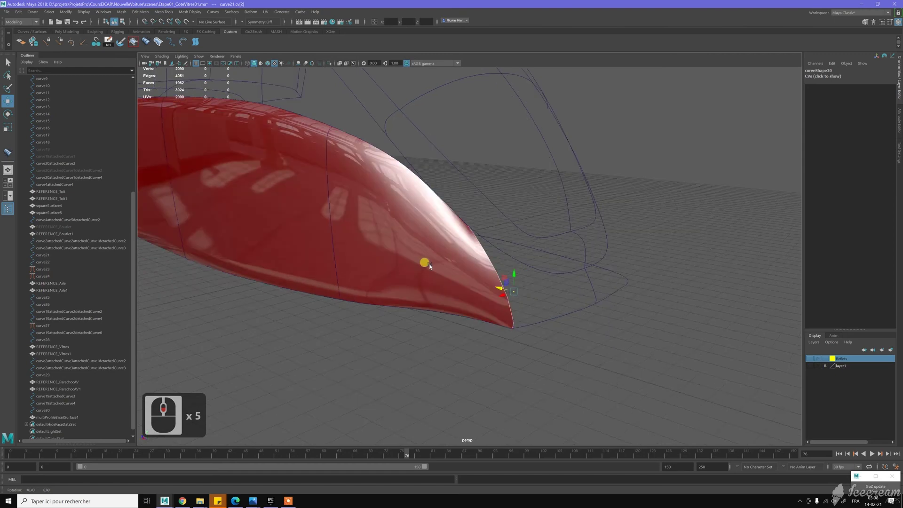
left_click(469, 252)
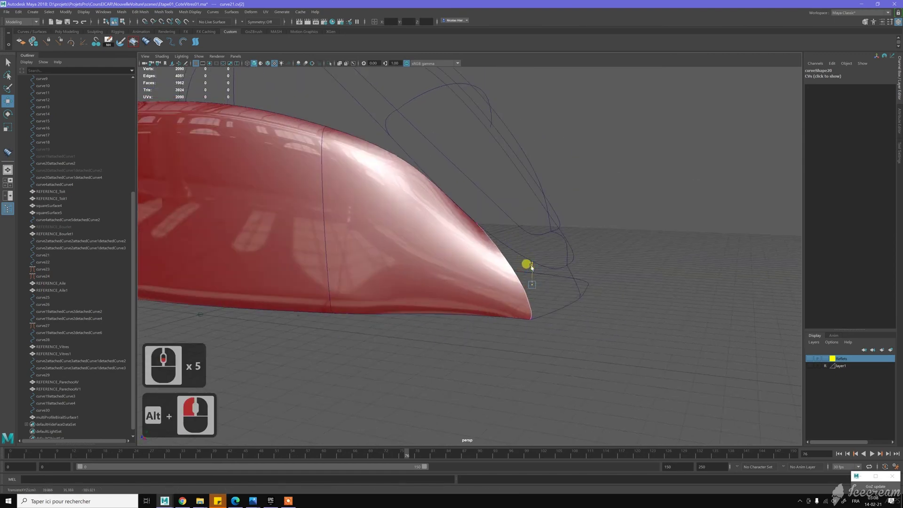
key("z")
left_click(533, 267)
left_click(437, 298)
middle_click(494, 301)
right_click(494, 300)
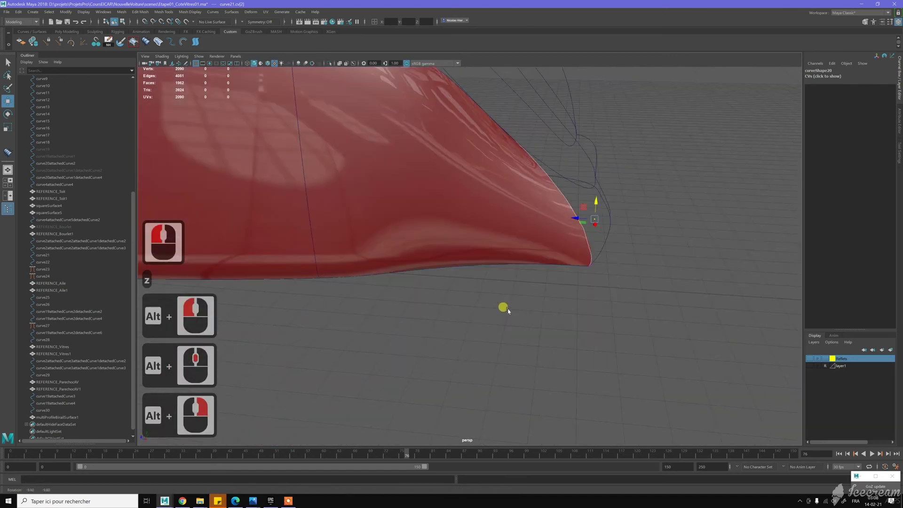
left_click(495, 270)
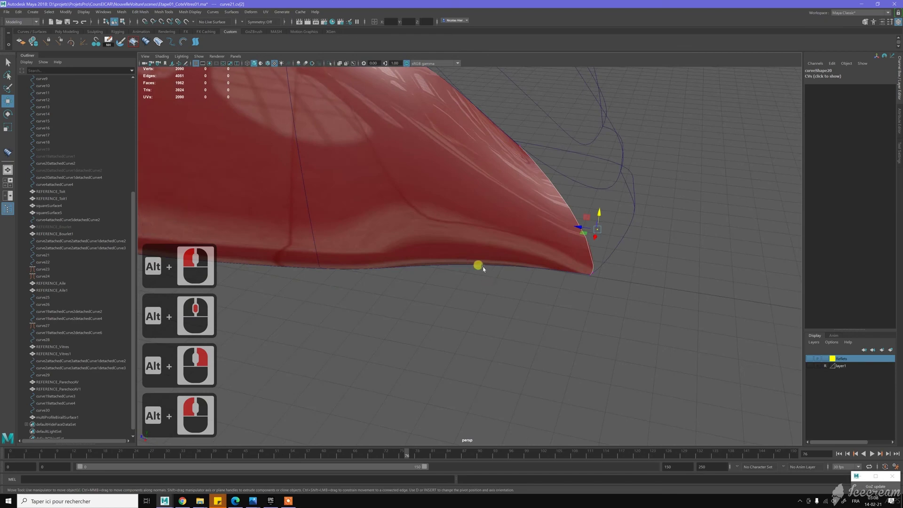
left_click(485, 266)
left_click(480, 266)
right_click(491, 298)
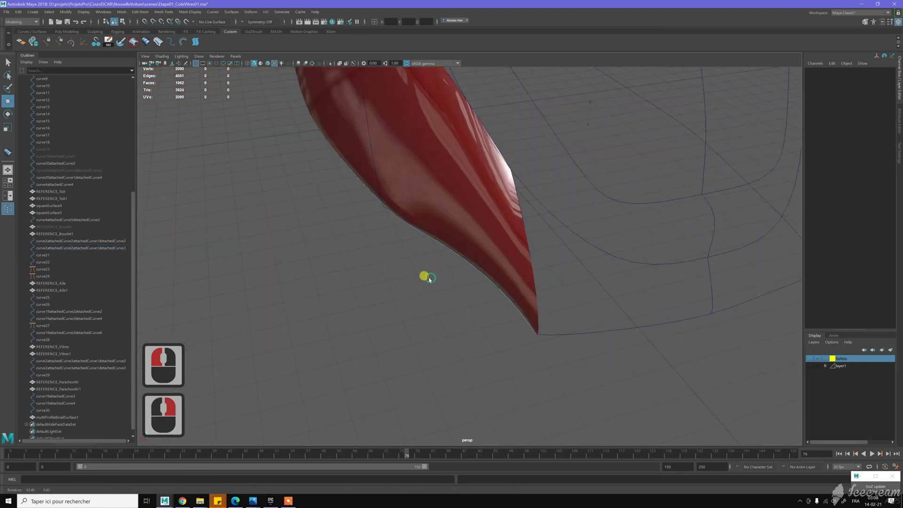
left_click(433, 250)
left_click(437, 254)
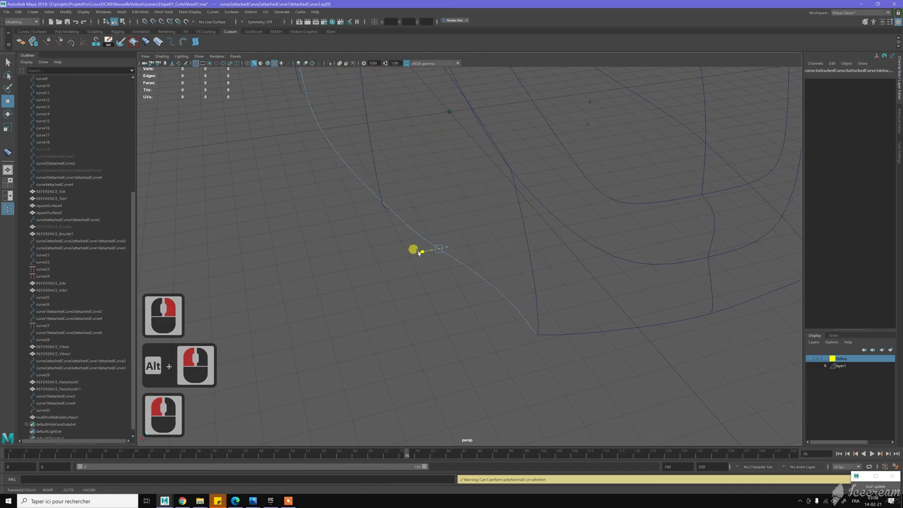
key("z")
left_click(473, 270)
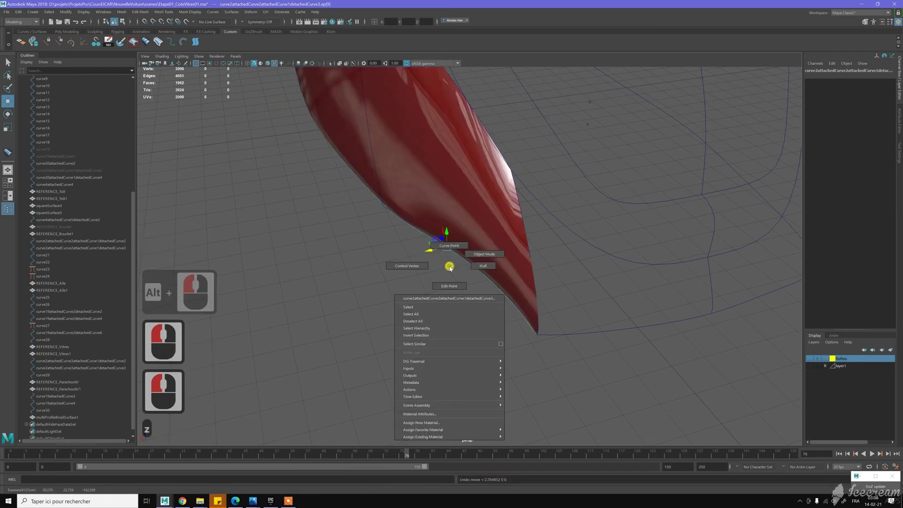
right_click(433, 261)
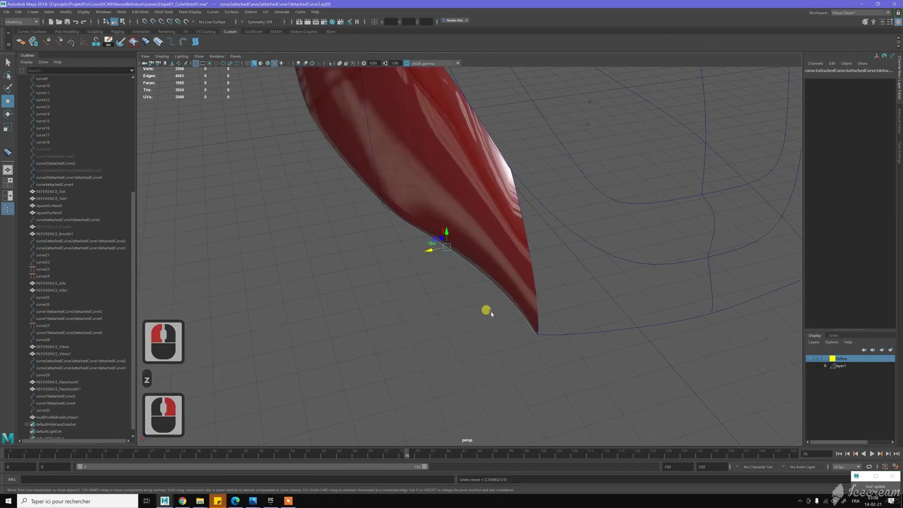
middle_click(470, 285)
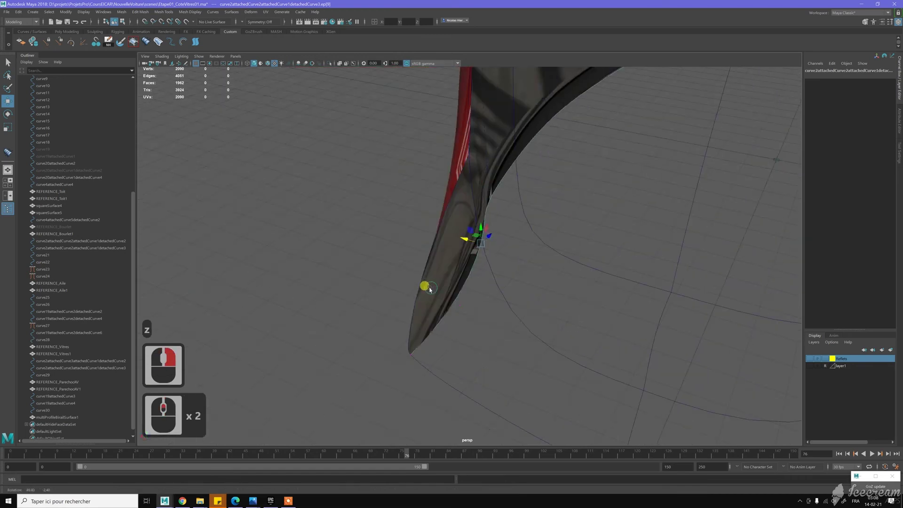
left_click(456, 301)
left_click(492, 310)
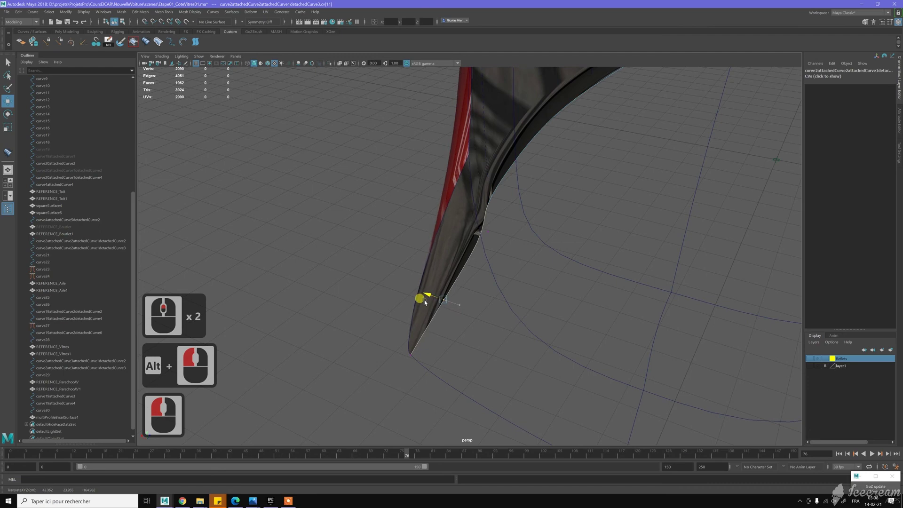
left_click(372, 264)
left_click(483, 258)
left_click(507, 225)
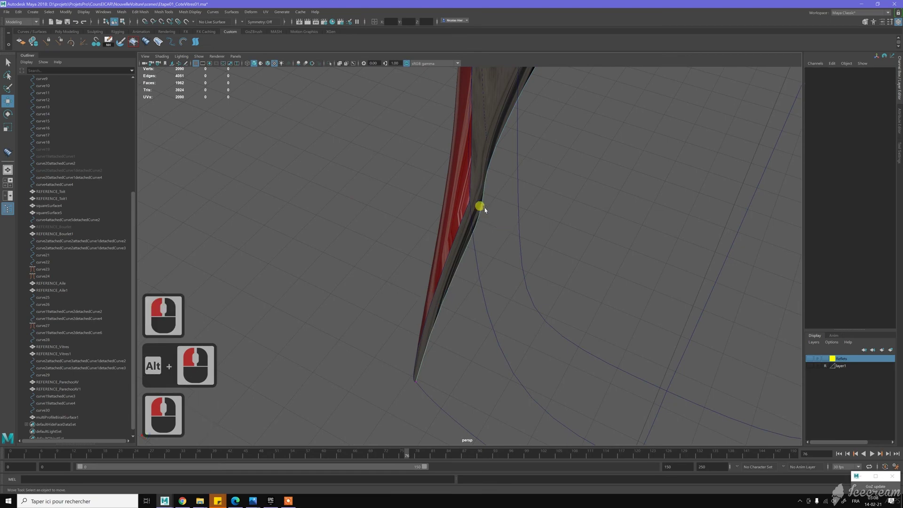
left_click(349, 227)
left_click(412, 227)
left_click(390, 242)
left_click(406, 236)
left_click(497, 316)
right_click(406, 260)
key("z")
key("z")
key("z")
key("z")
key("z")
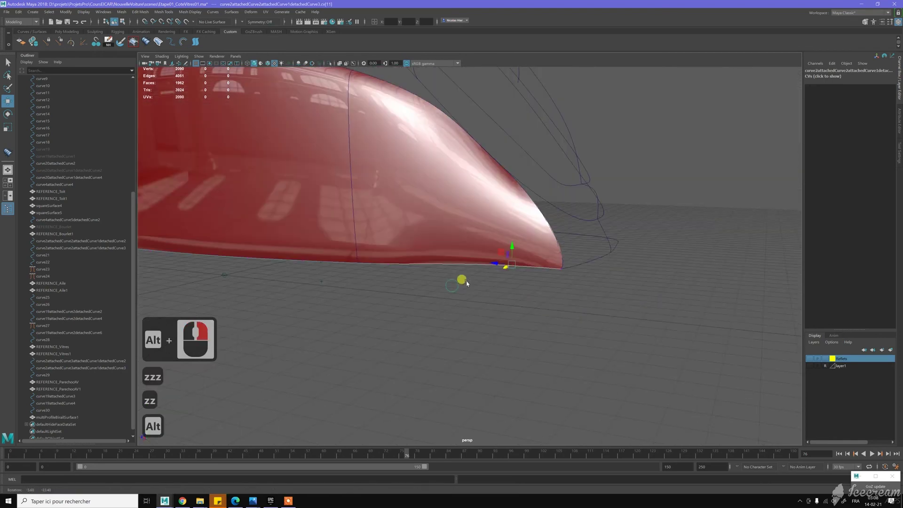
left_click(375, 213)
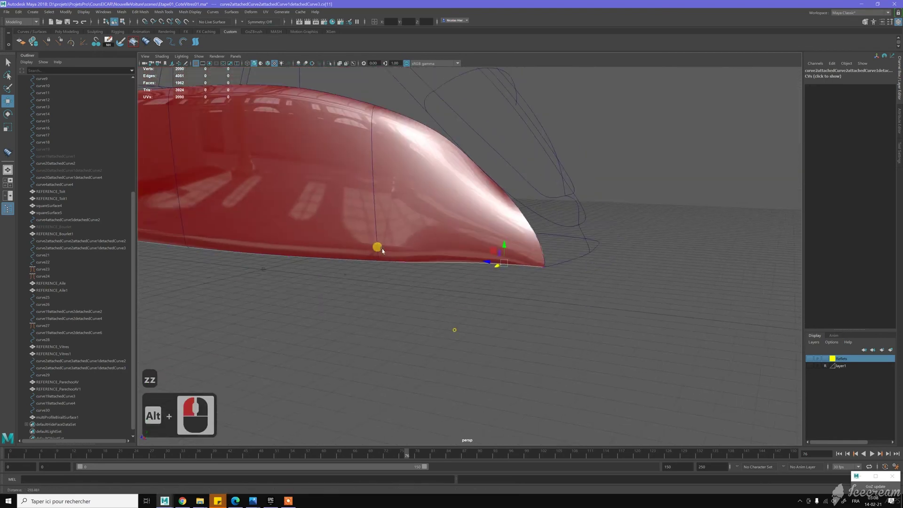
right_click(401, 245)
left_click(458, 211)
right_click(610, 296)
left_click(586, 292)
left_click(572, 271)
middle_click(501, 281)
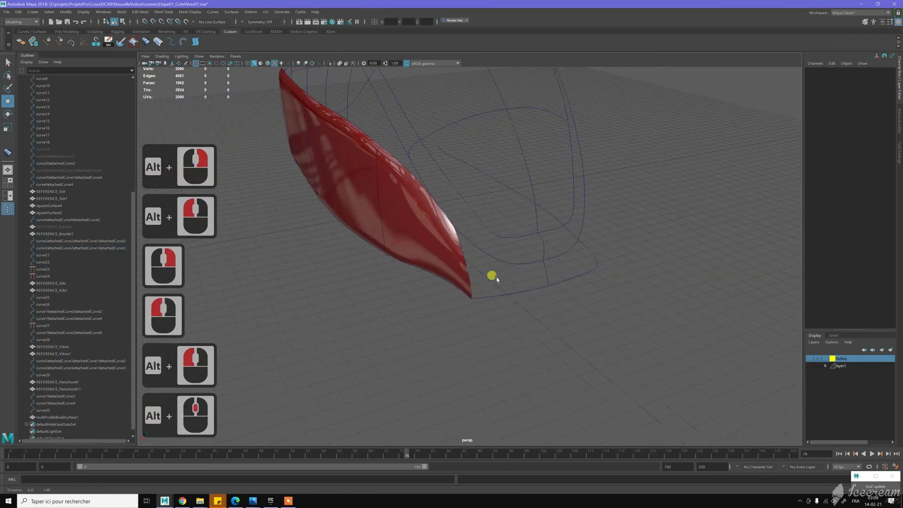
Test a Square surface across the four front apron boundary curves, then undo it
middle_click(527, 328)
left_click(448, 305)
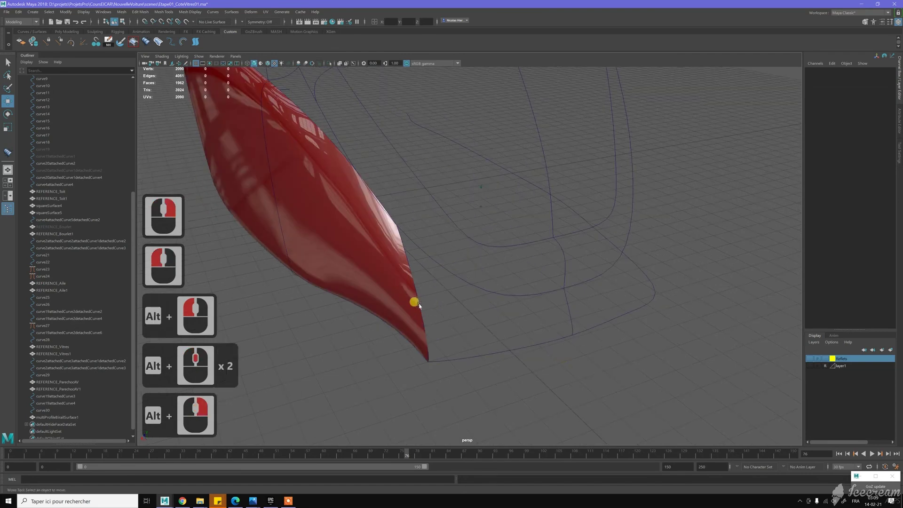
left_click(443, 288)
left_click(393, 281)
left_click(476, 308)
double_click(585, 313)
left_click(550, 340)
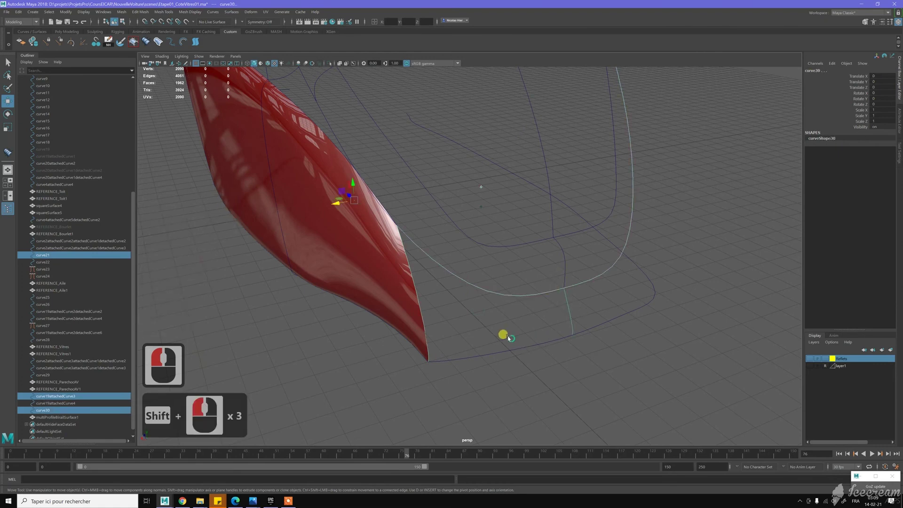
double_click(510, 337)
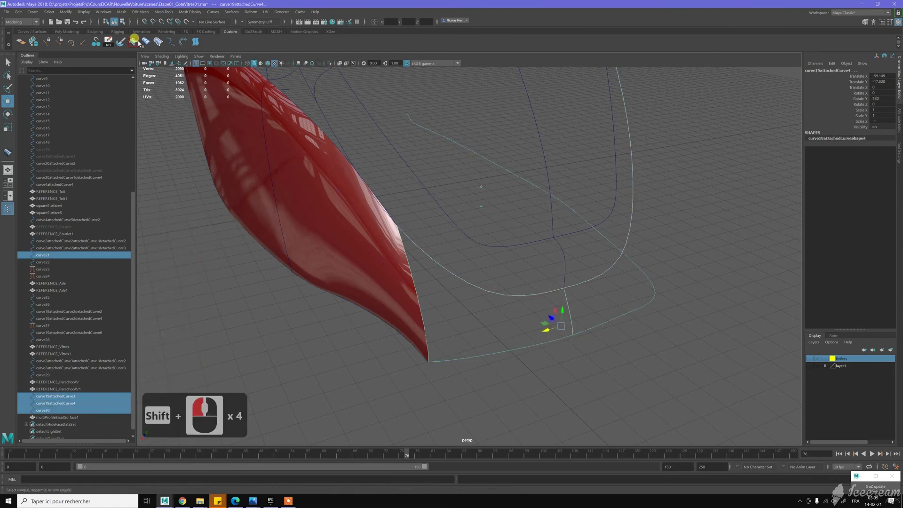
left_click(307, 114)
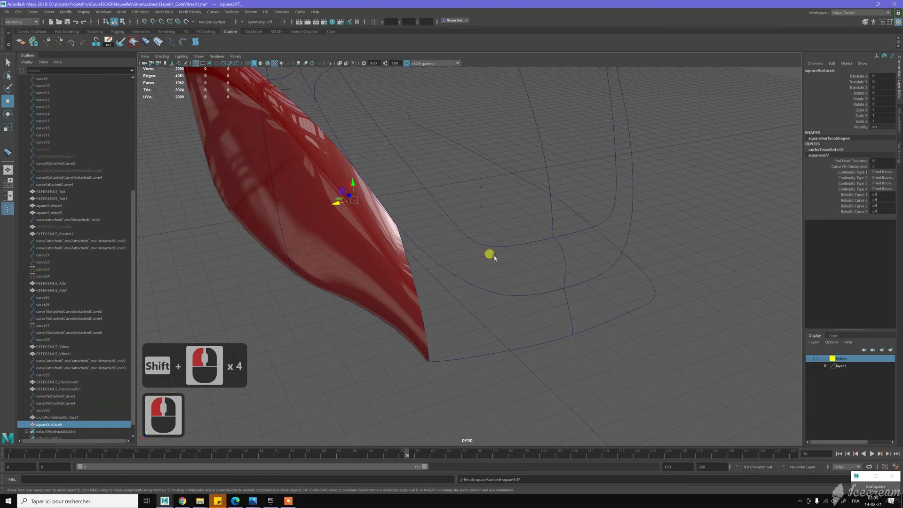
left_click(506, 257)
key("z")
middle_click(489, 219)
In Edit Point mode, snap curve19attachedCurve3's end point onto the red panel's corner
right_click(492, 301)
left_click(484, 283)
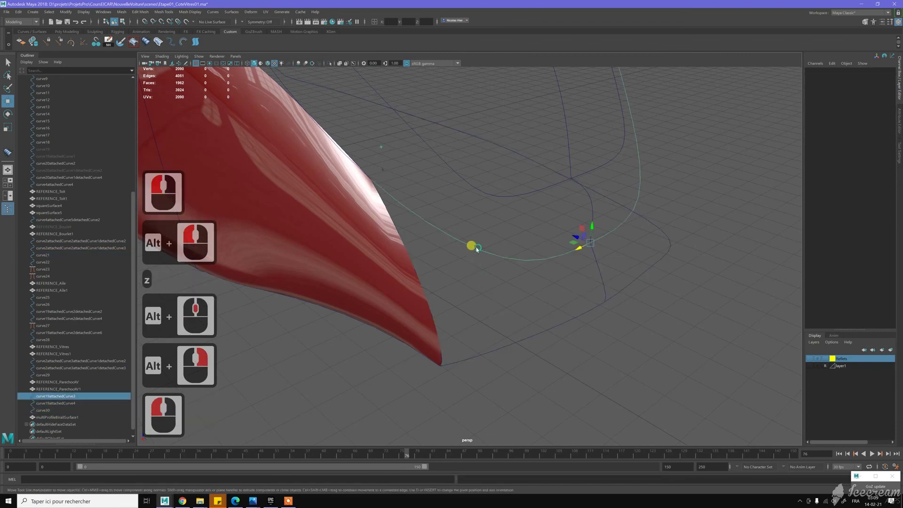
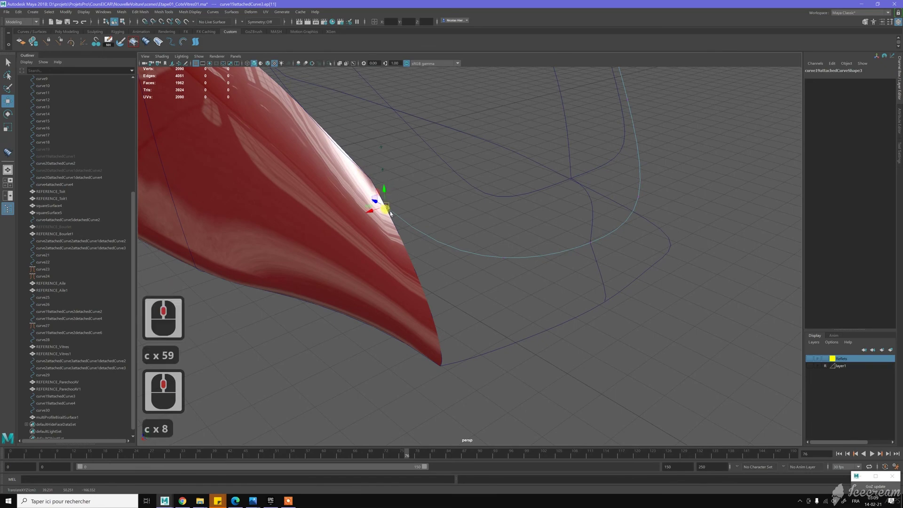
middle_click(384, 191)
middle_click(380, 181)
middle_click(448, 237)
middle_click(401, 218)
key("c")
key("c")
key("c")
key("c")
middle_click(456, 217)
middle_click(455, 217)
middle_click(456, 218)
middle_click(462, 224)
middle_click(457, 215)
middle_click(490, 339)
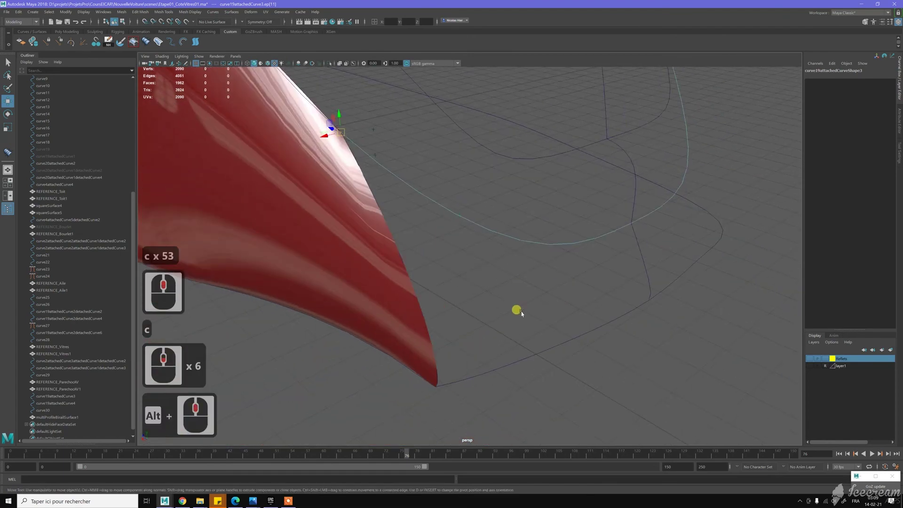
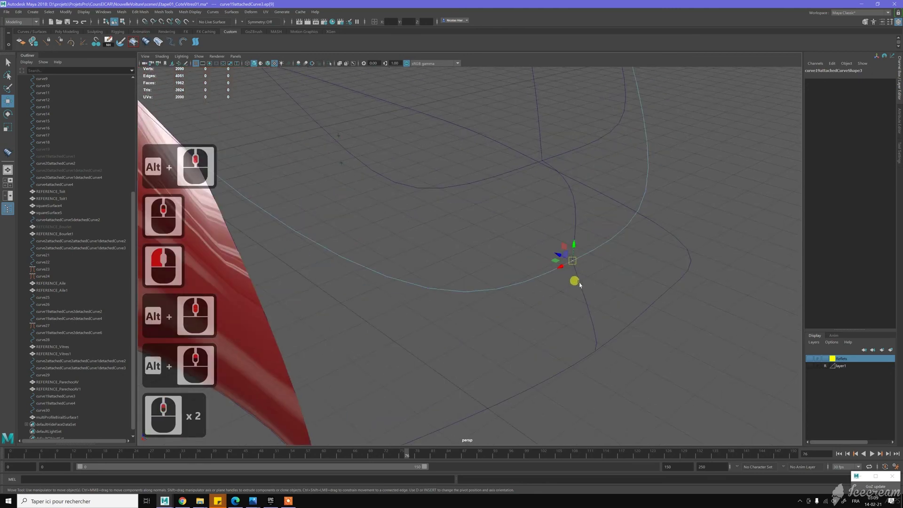
Snap-reposition the point where the front curves cross
key("c")
key("c")
key("c")
key("c")
key("c")
middle_click(577, 350)
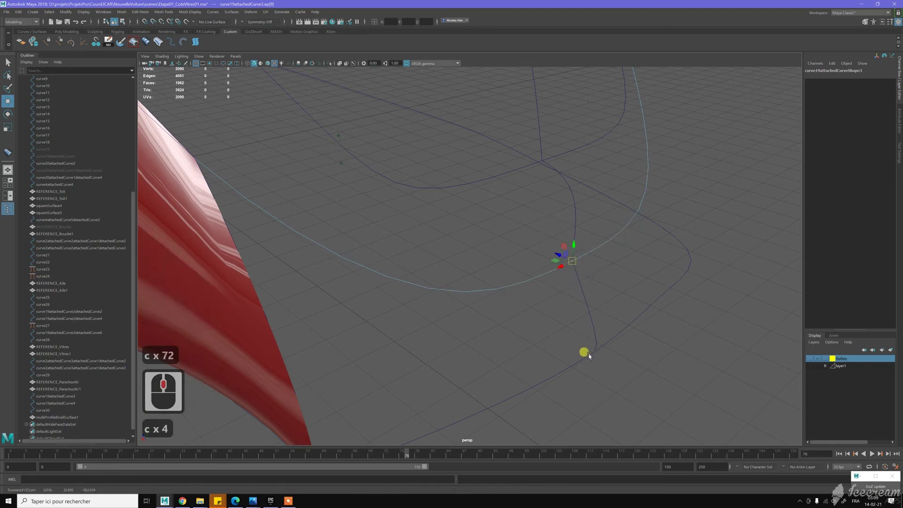
Switch curve19attachedCurve4 to Edit Point mode and pull its end point toward the panel tip
left_click(564, 321)
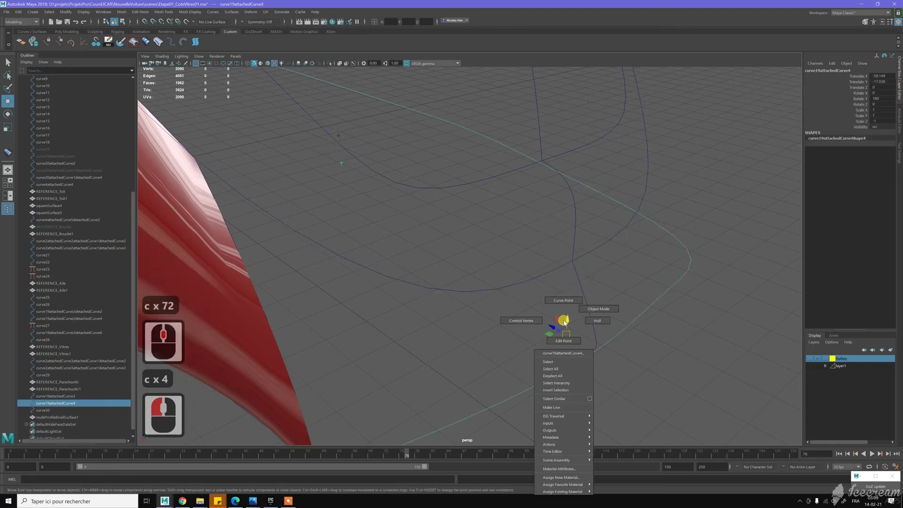
right_click(582, 334)
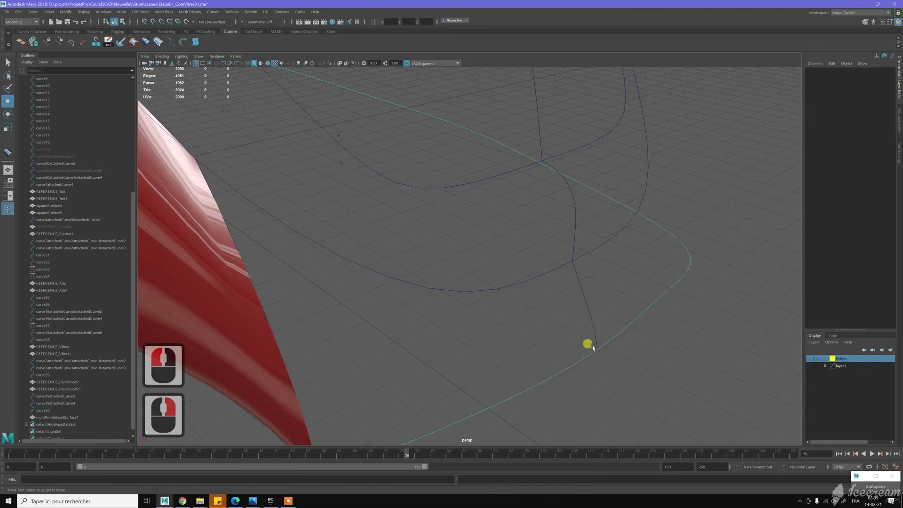
left_click(593, 327)
key("c")
key("c")
key("c")
key("c")
middle_click(601, 347)
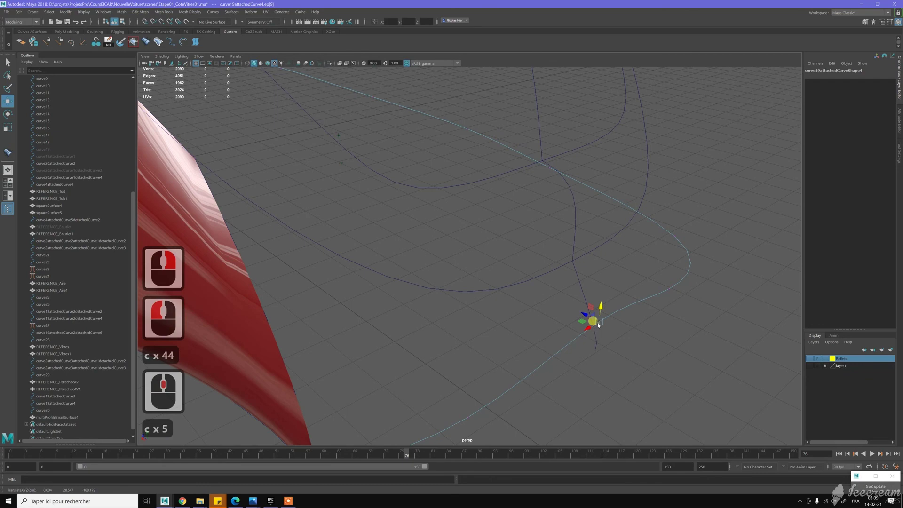
middle_click(606, 332)
key("c")
key("c")
key("c")
key("c")
key("c")
key("c")
middle_click(528, 350)
middle_click(351, 368)
left_click(385, 353)
middle_click(436, 339)
Curve-snap the end point precisely onto the red side panel's lower tip
right_click(408, 325)
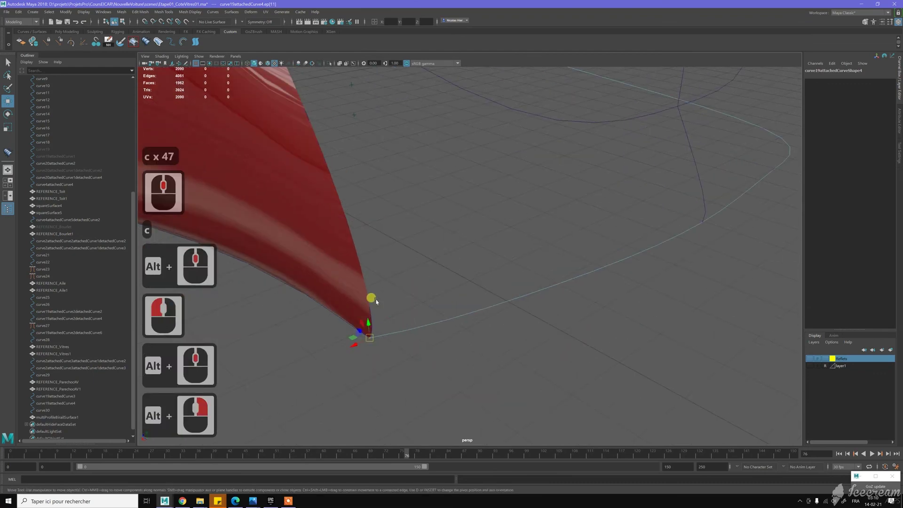
key("c")
key("c")
key("c")
key("c")
key("c")
key("c")
key("c")
key("c")
middle_click(375, 319)
key("c")
key("c")
key("c")
key("c")
key("c")
key("c")
key("c")
key("c")
key("c")
key("c")
middle_click(464, 306)
right_click(442, 266)
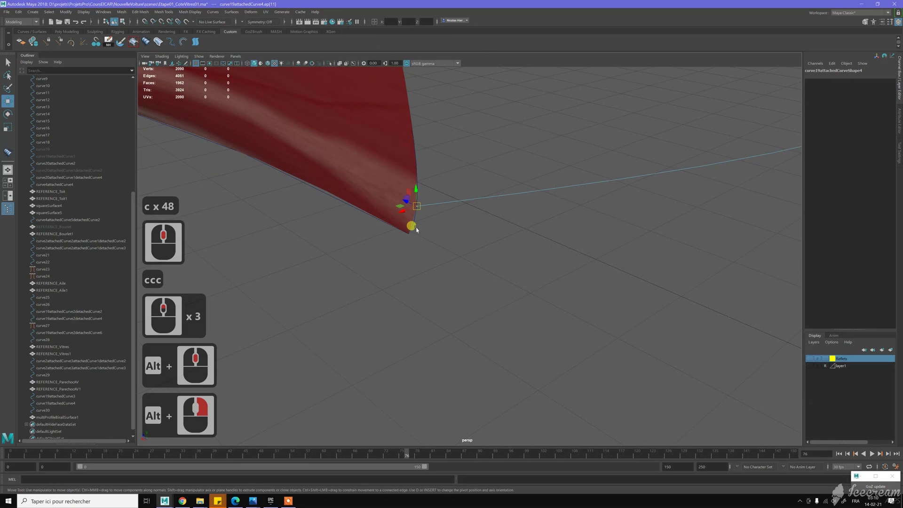
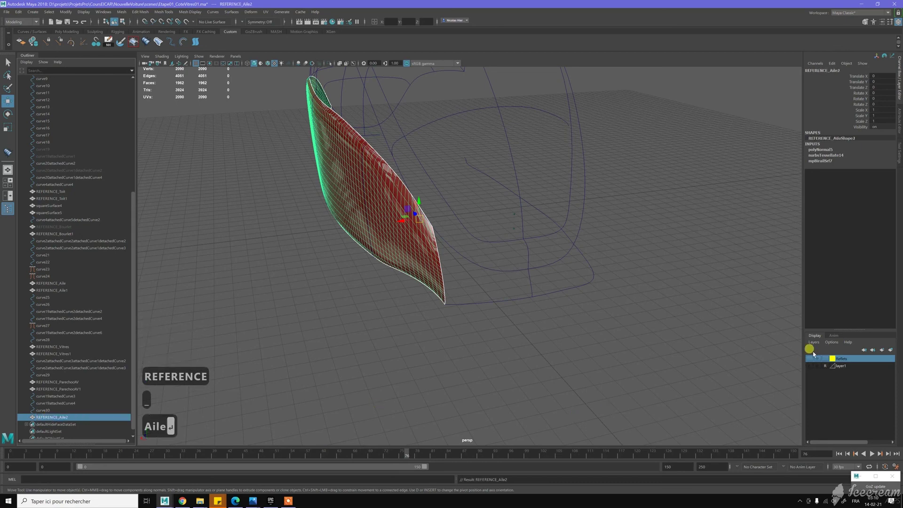
Show the reference body layer and inspect the REFERENCE_Aile, Aile1 and Aile2 panels from several angles
left_click(810, 361)
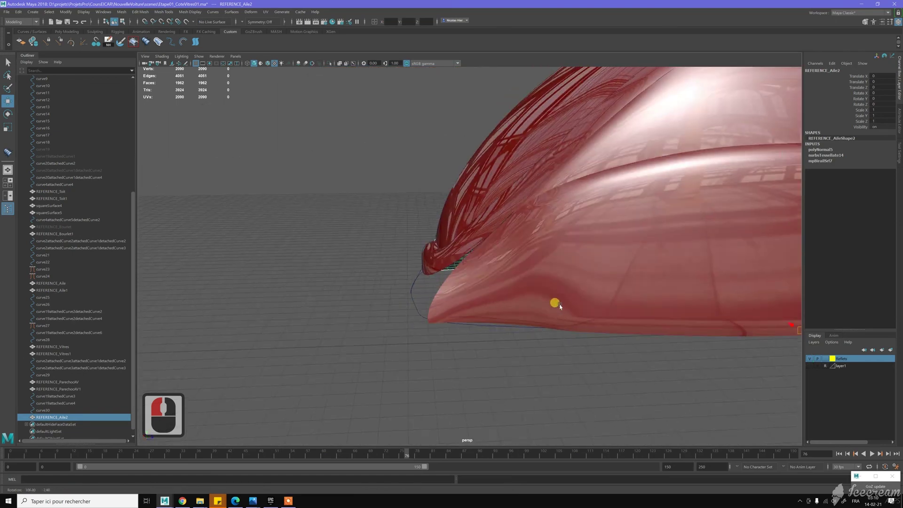
double_click(556, 294)
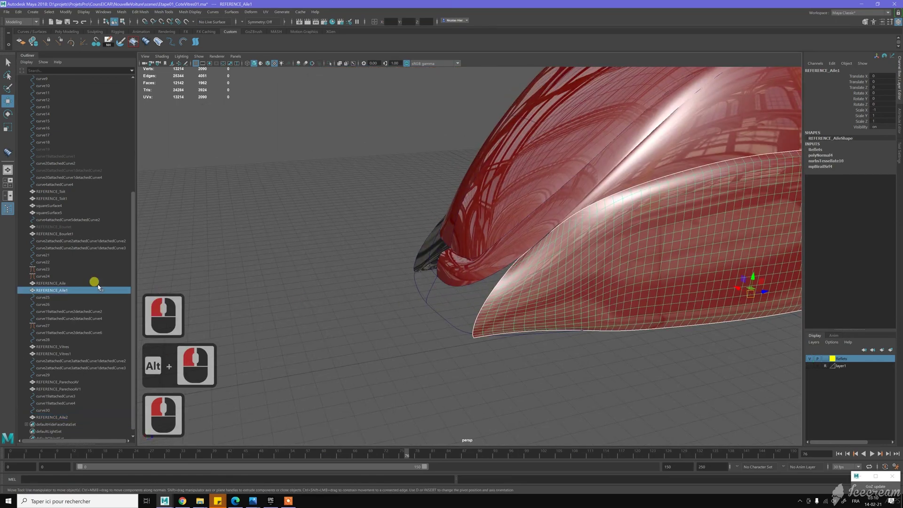
left_click(291, 306)
right_click(278, 278)
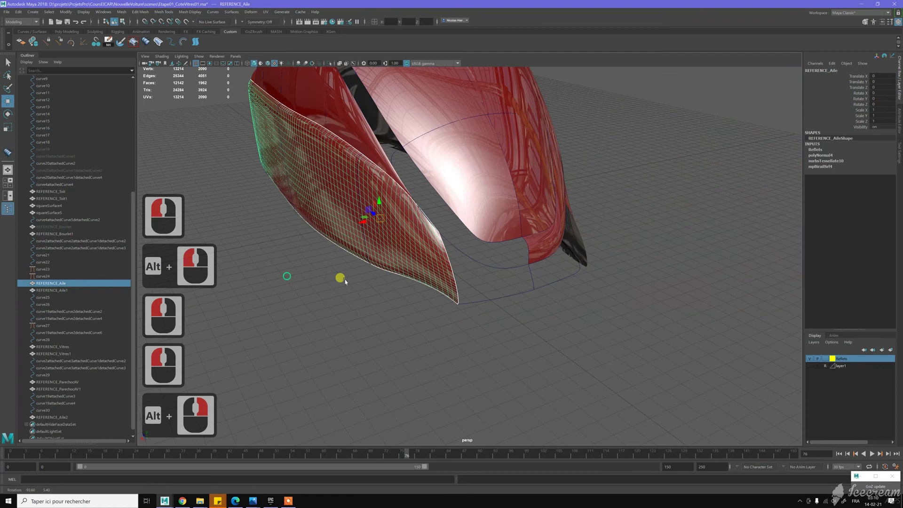
right_click(340, 277)
double_click(216, 320)
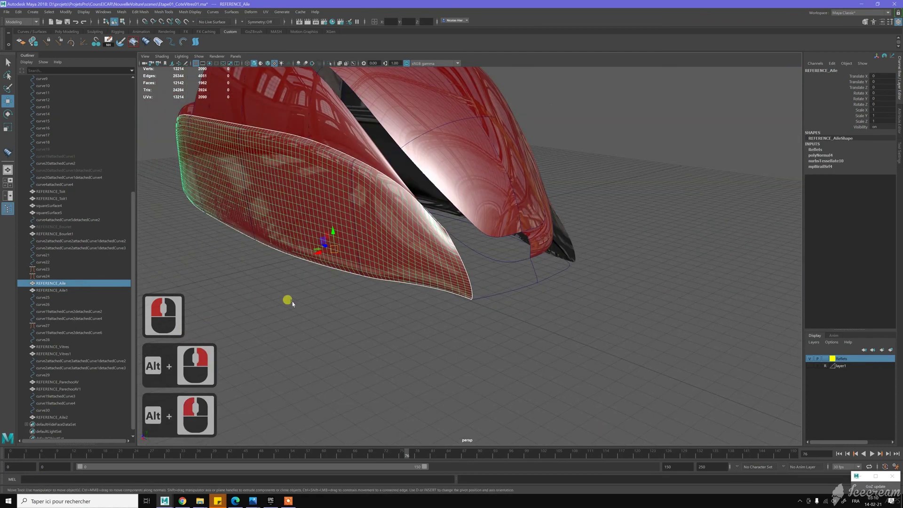
middle_click(357, 316)
left_click(357, 316)
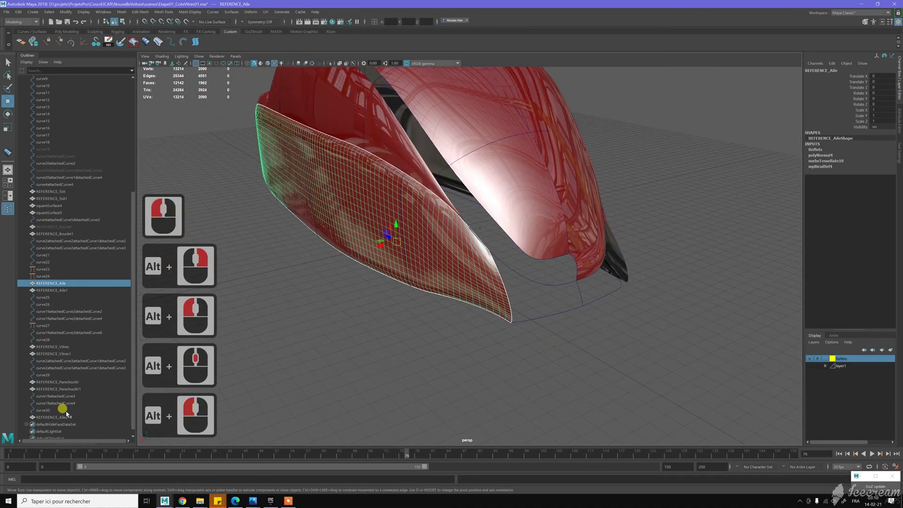
left_click(72, 420)
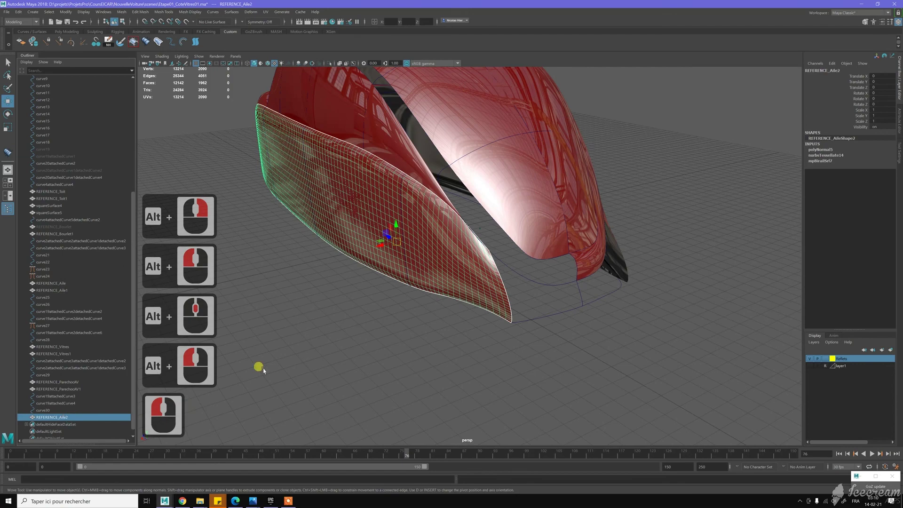
left_click(291, 327)
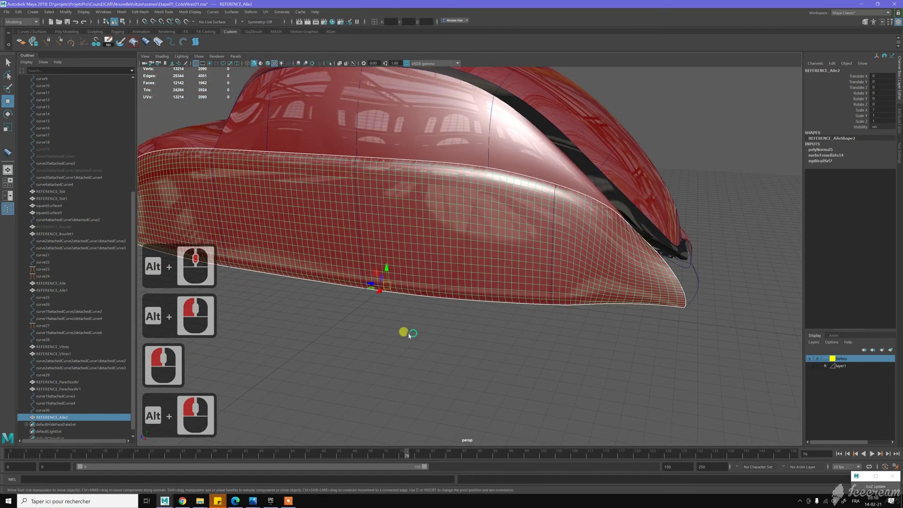
middle_click(315, 354)
left_click(79, 397)
left_click(79, 285)
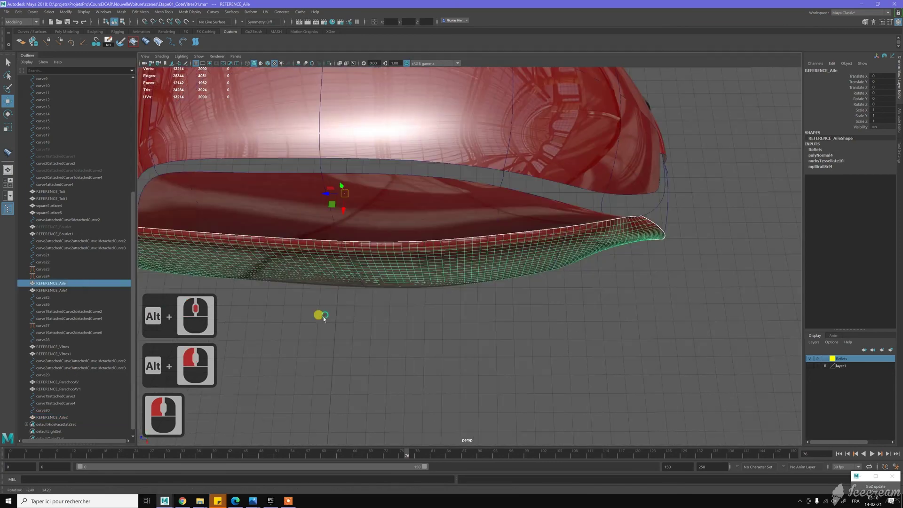
Duplicate REFERENCE_Aile, check the copy in Isolate Select, then show all panels and clear the selection
double_click(337, 186)
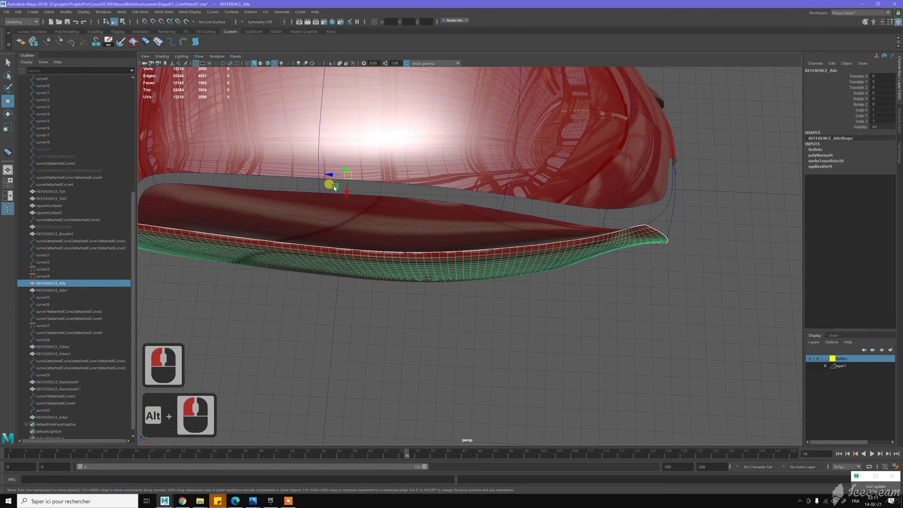
left_click(331, 68)
left_click(332, 69)
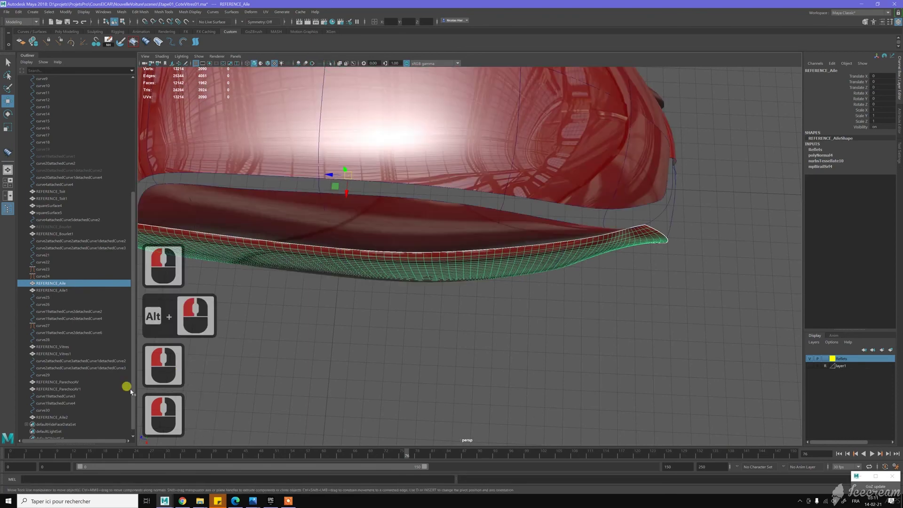
left_click(162, 310)
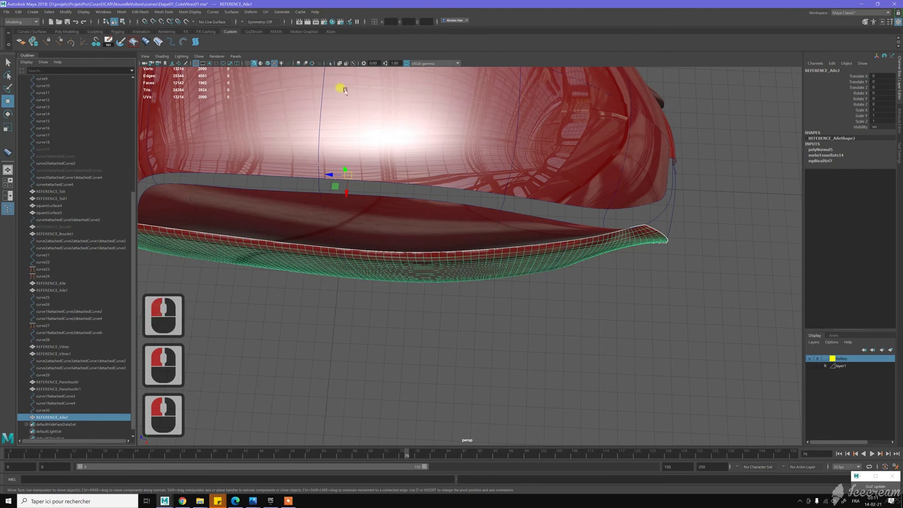
left_click(332, 67)
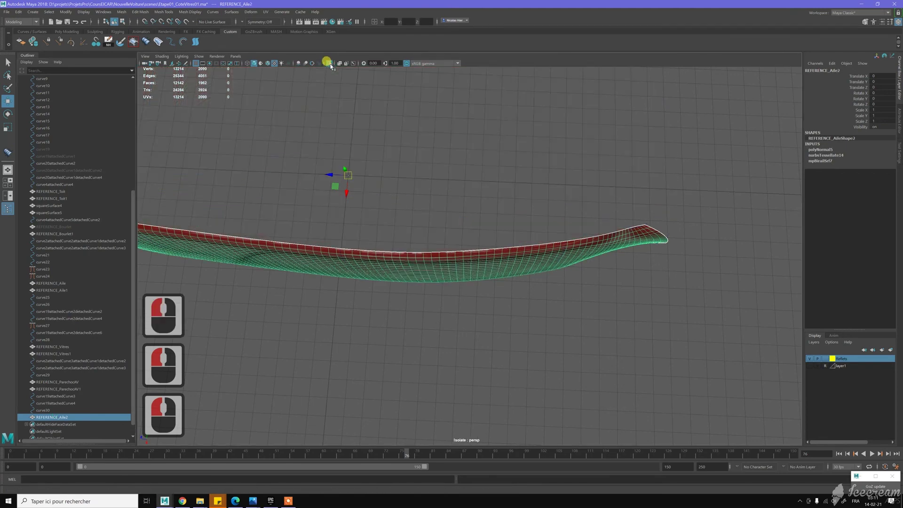
left_click(332, 67)
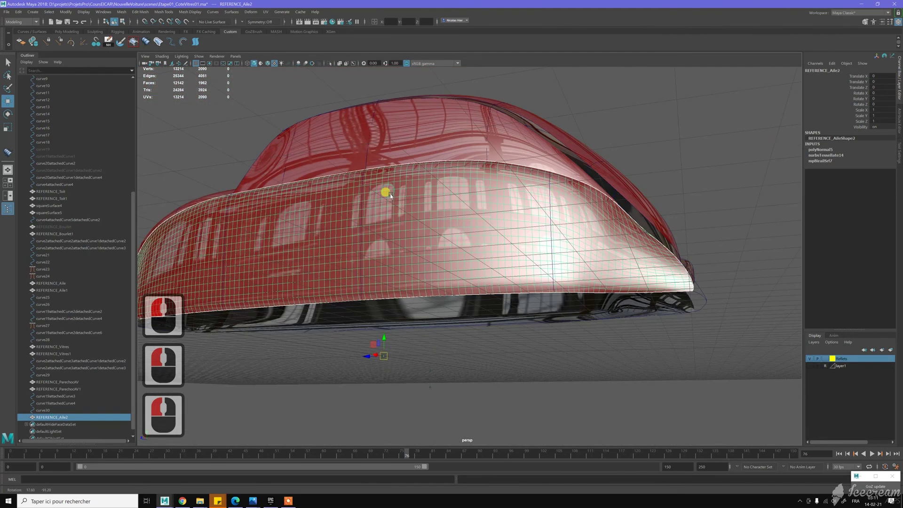
left_click(391, 199)
left_click(391, 200)
key("Delete")
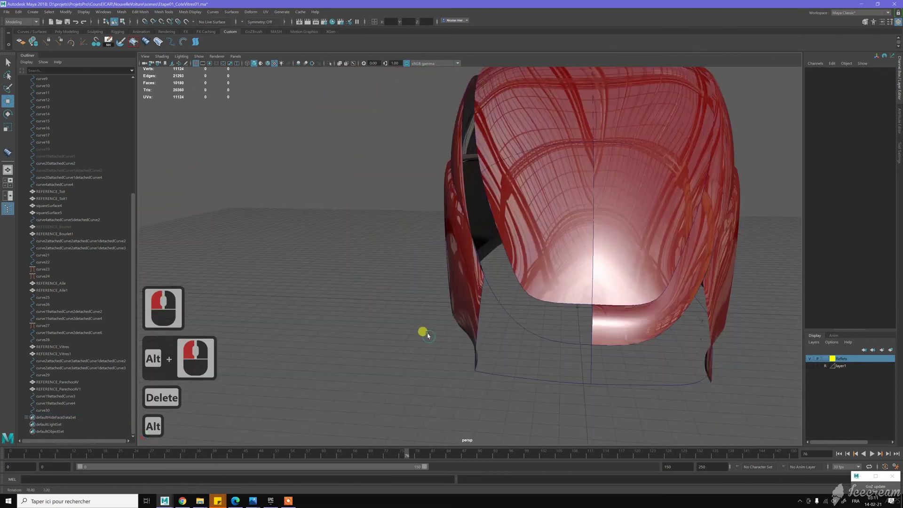
Frame the front apron area and hide the surfaces to expose its boundary curves
left_click(492, 340)
middle_click(492, 341)
right_click(502, 341)
left_click(741, 360)
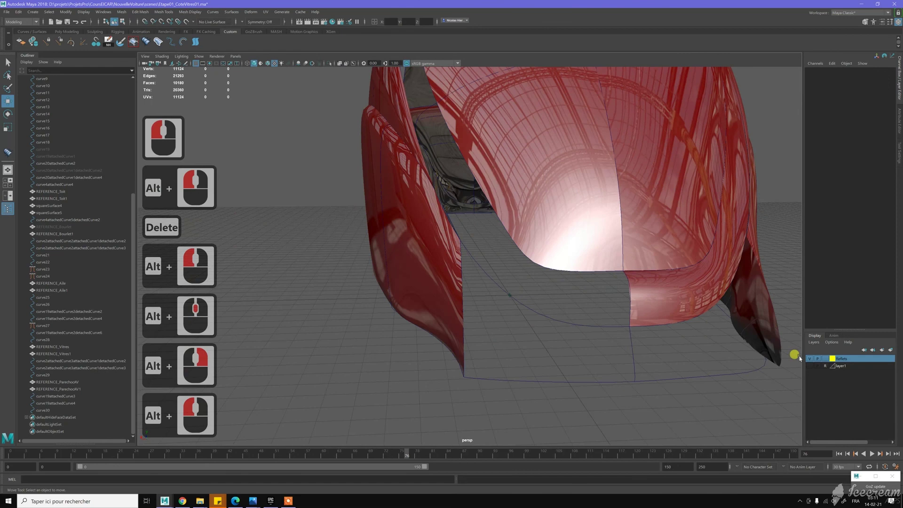
left_click(613, 340)
left_click(595, 352)
middle_click(549, 318)
right_click(549, 318)
key("ctrl+s")
Pick the four front apron boundary curves and build squareSurface6 between them
left_click(465, 278)
left_click(616, 316)
double_click(617, 318)
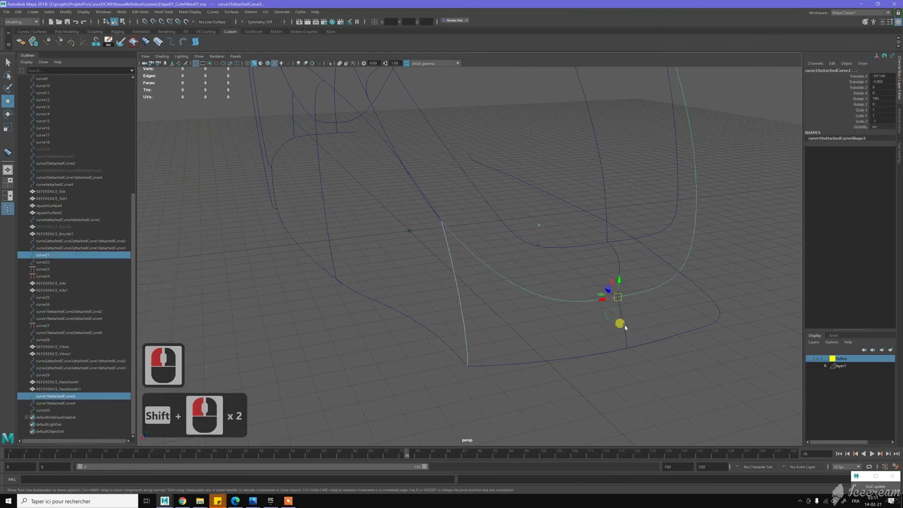
left_click(603, 333)
double_click(564, 354)
left_click(135, 44)
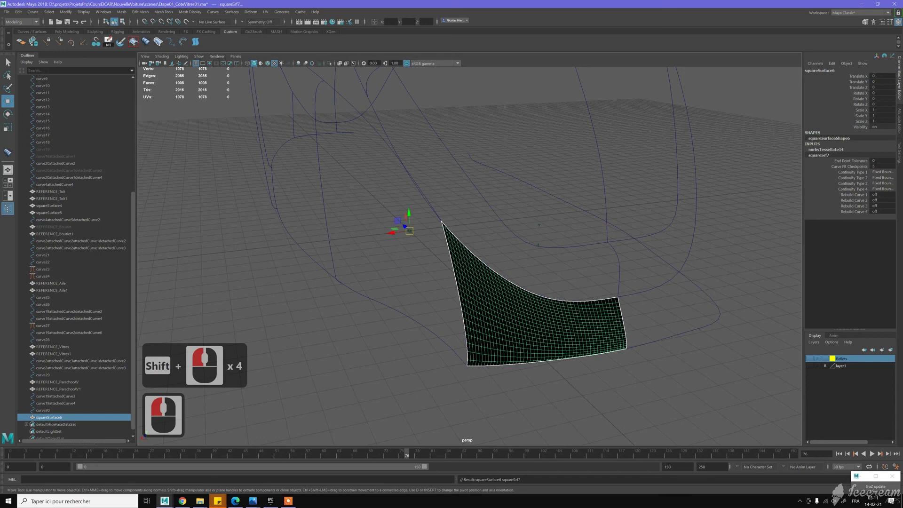
Reverse squareSurface6's normals so it shades red and start lowering its tessellation
right_click(673, 249)
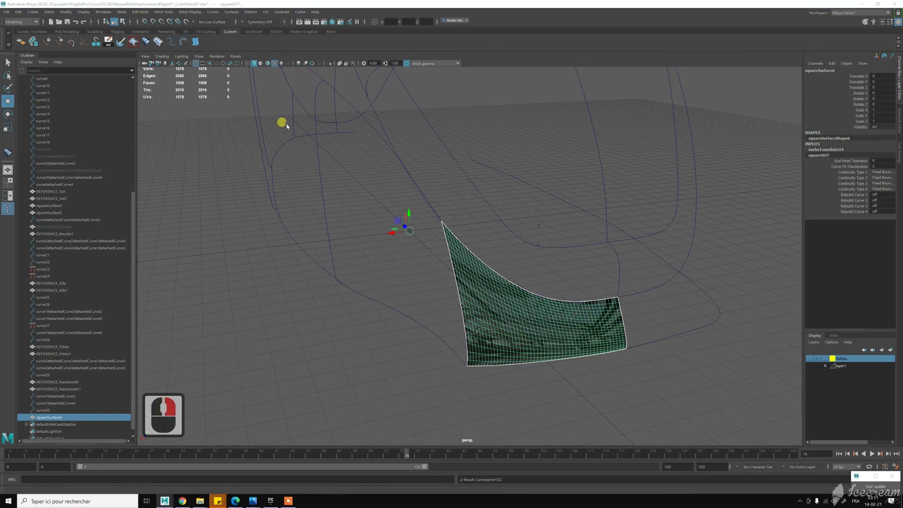
left_click(570, 197)
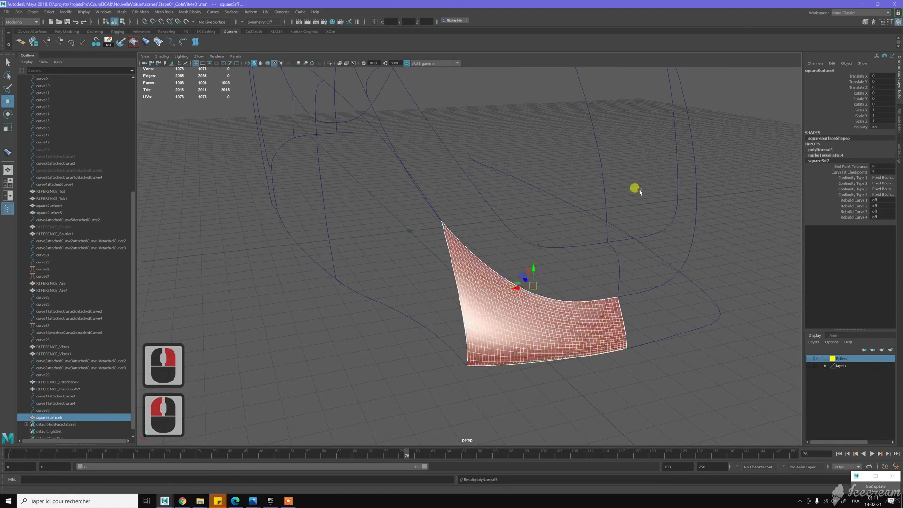
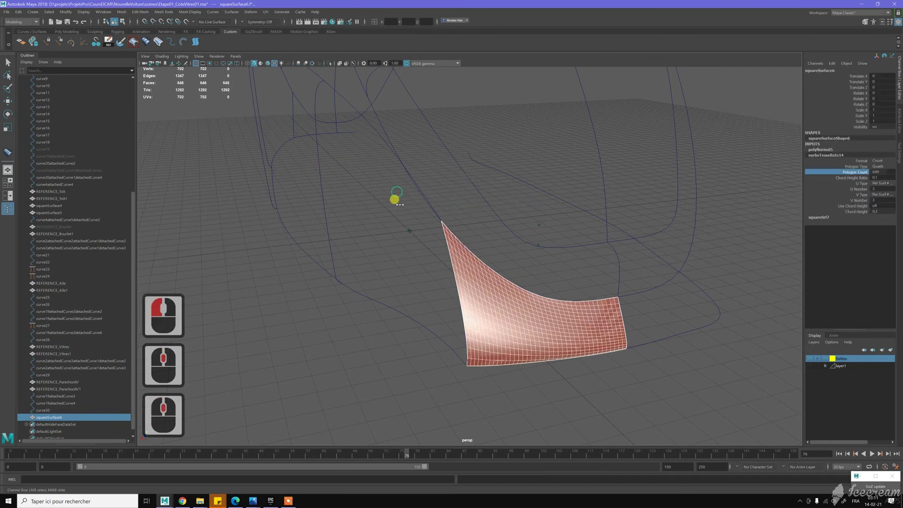
middle_click(732, 354)
Show the Reflets body panels again and tune nurbsTessellate14's Polygon Count beside them
left_click(653, 269)
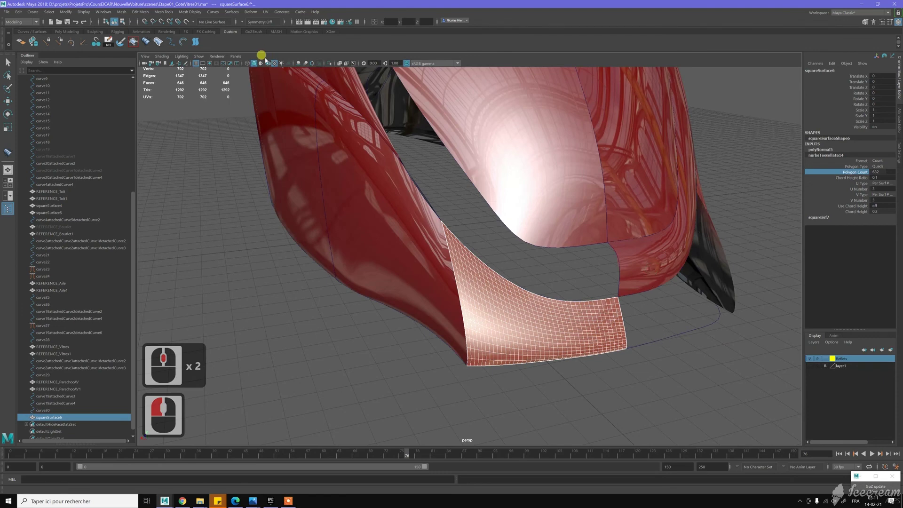
left_click(439, 173)
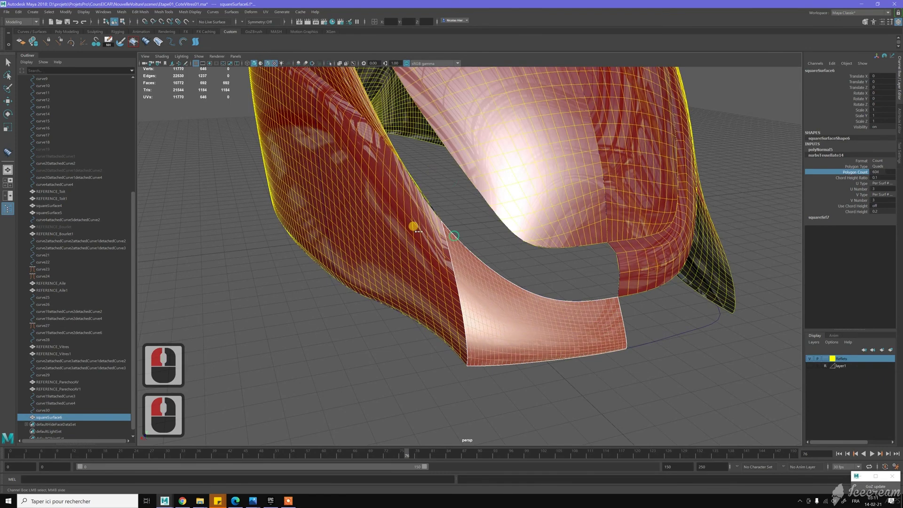
middle_click(329, 210)
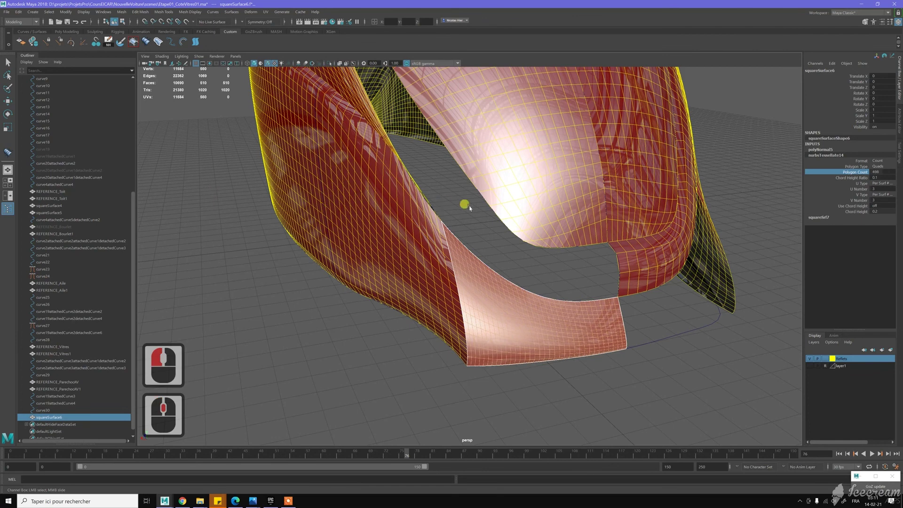
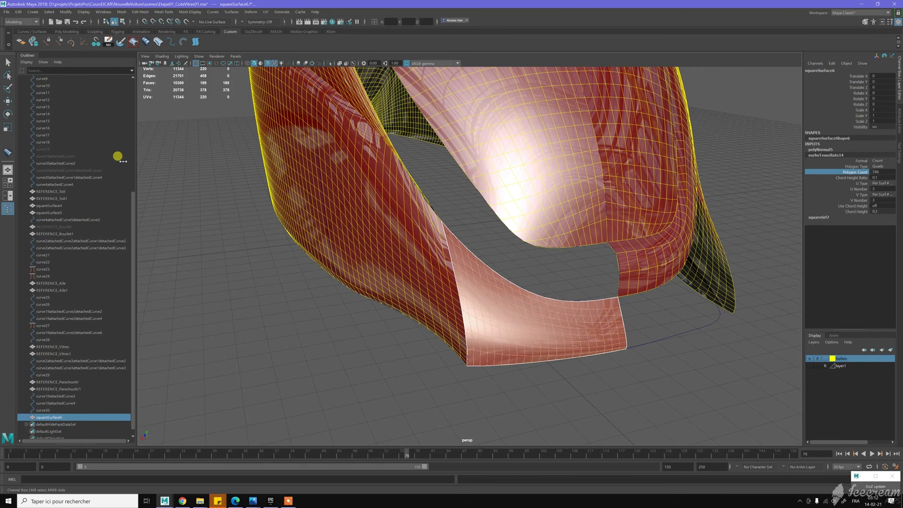
Tumble around the front of the car and check the REFERENCE_Bourlet panel
middle_click(135, 161)
scroll("down", 3)
middle_click(439, 274)
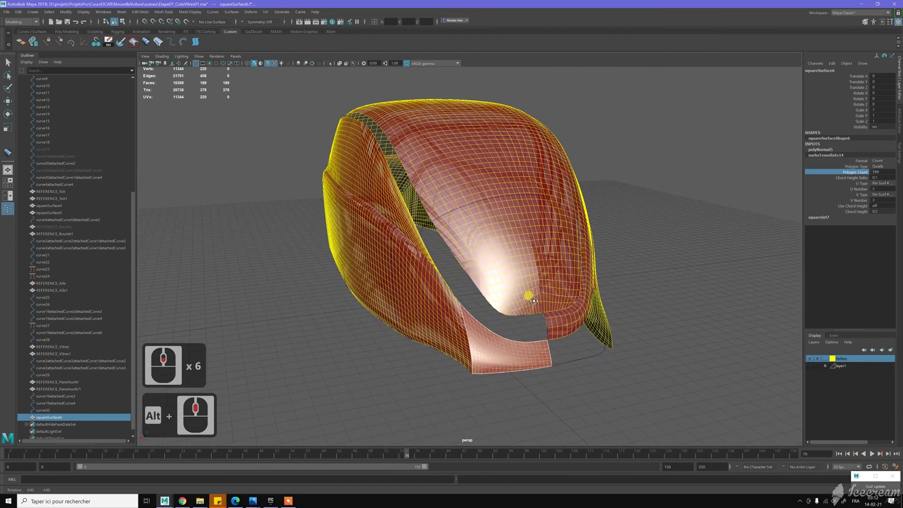
middle_click(535, 302)
left_click(536, 302)
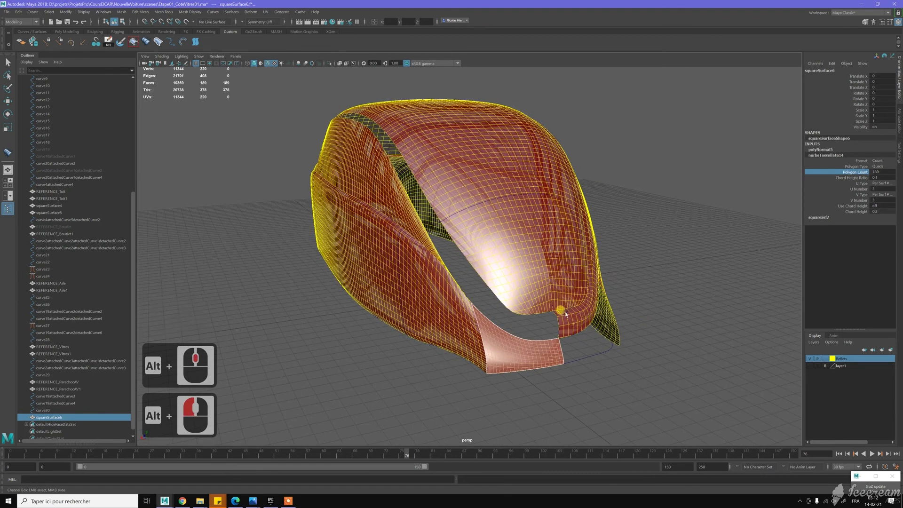
middle_click(83, 306)
left_click(74, 284)
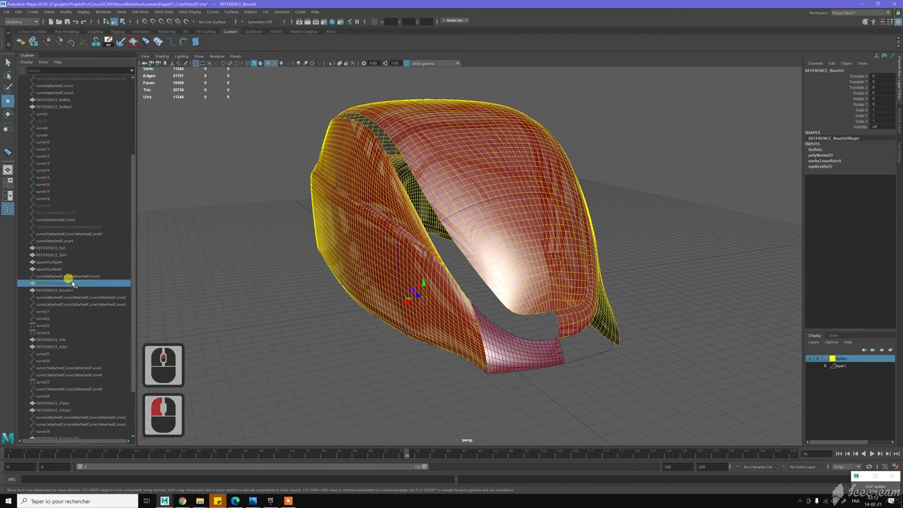
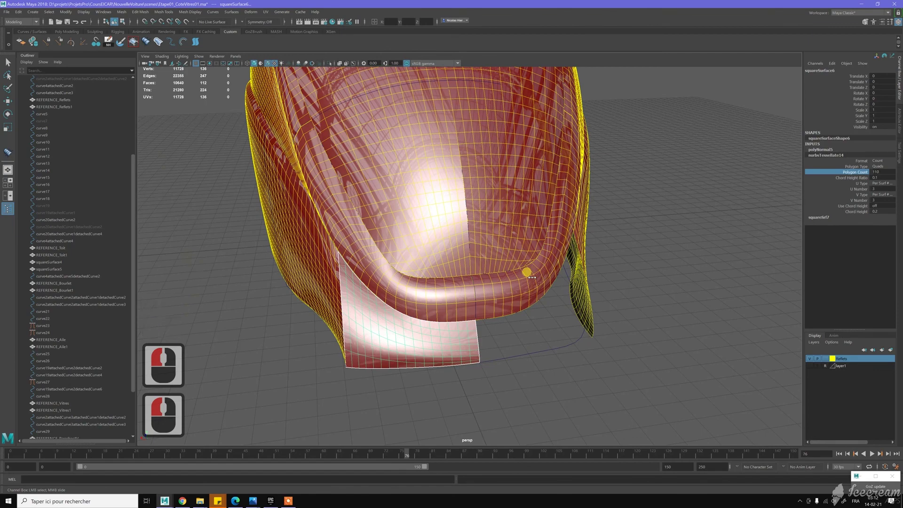
Reselect squareSurface6 and reduce its nurbsTessellate14 Polygon Count to match the panels
middle_click(533, 277)
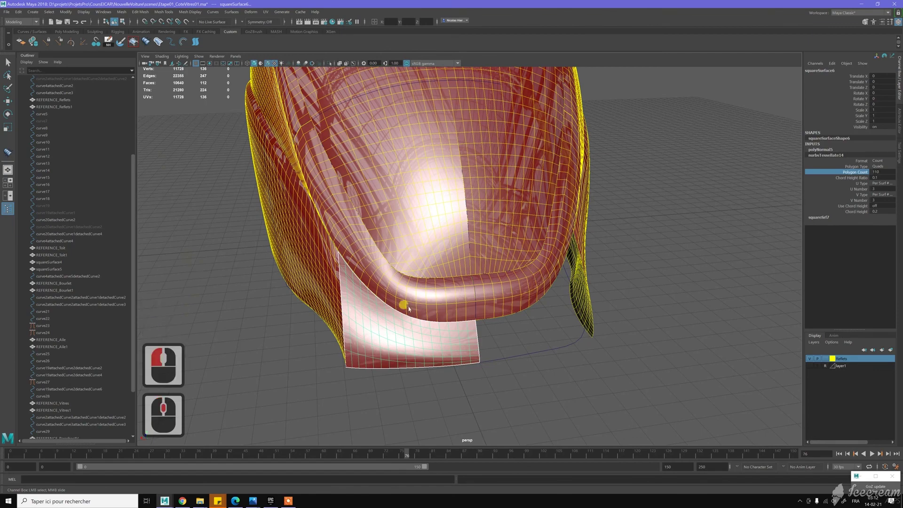
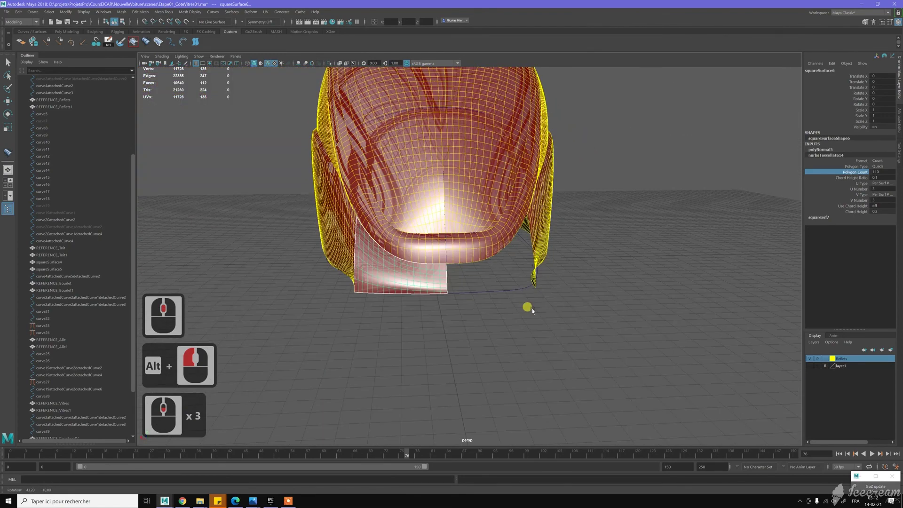
left_click(415, 282)
right_click(477, 312)
left_click(492, 322)
left_click(438, 321)
left_click(436, 306)
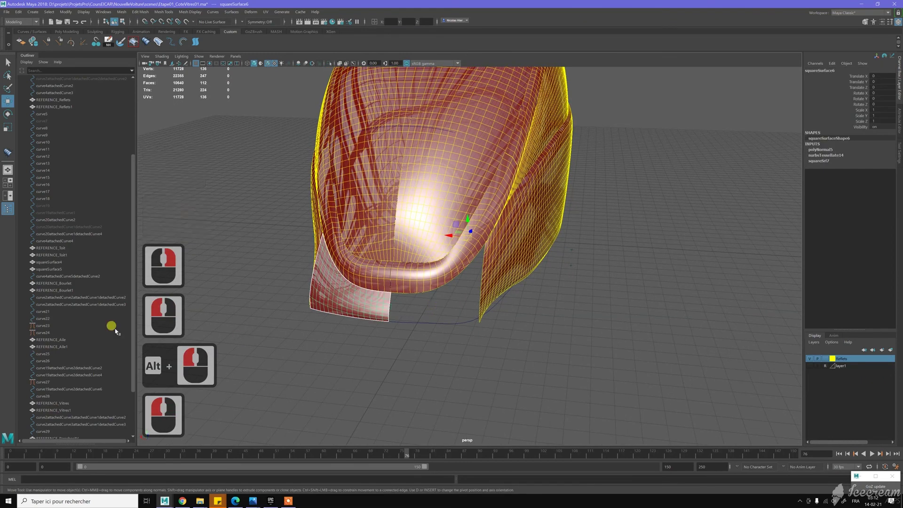
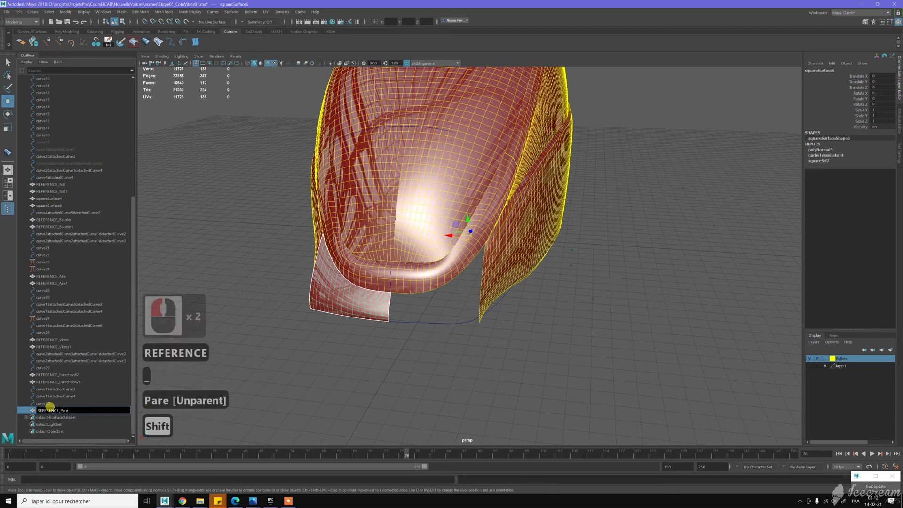
Rename squareSurface6 to REFERENCE_PareChocAR in the Outliner
type("hoc")
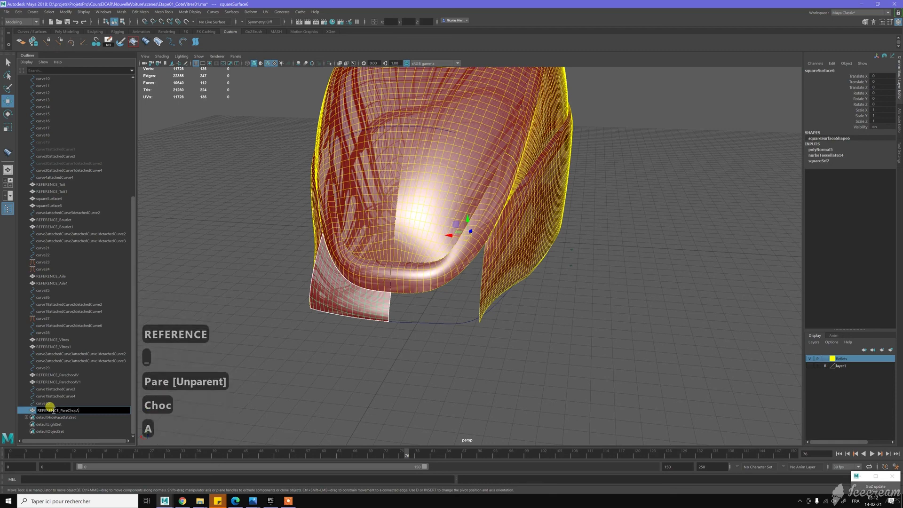
type("r")
key("F7")
Bring up the separate scene showing the combined full red car body
left_click(244, 283)
key("ctrl+shift+d")
left_click(324, 293)
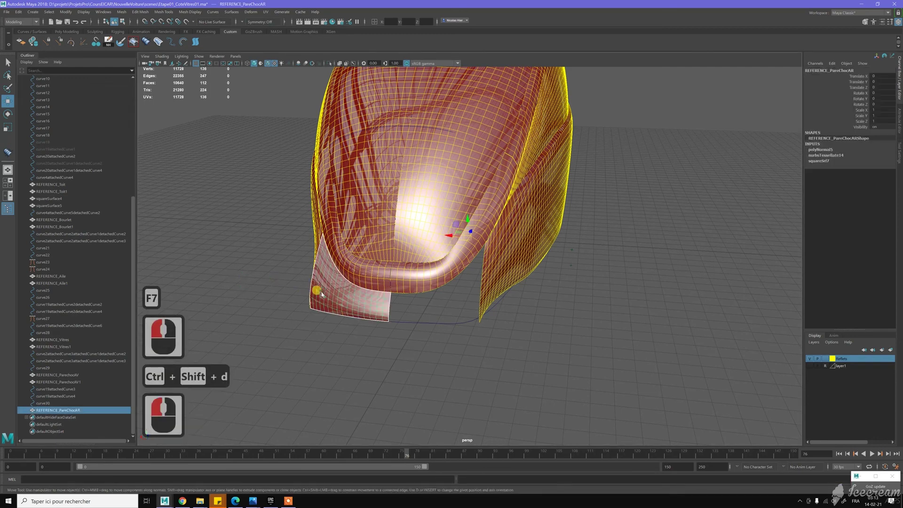
key("ctrl+shift+d")
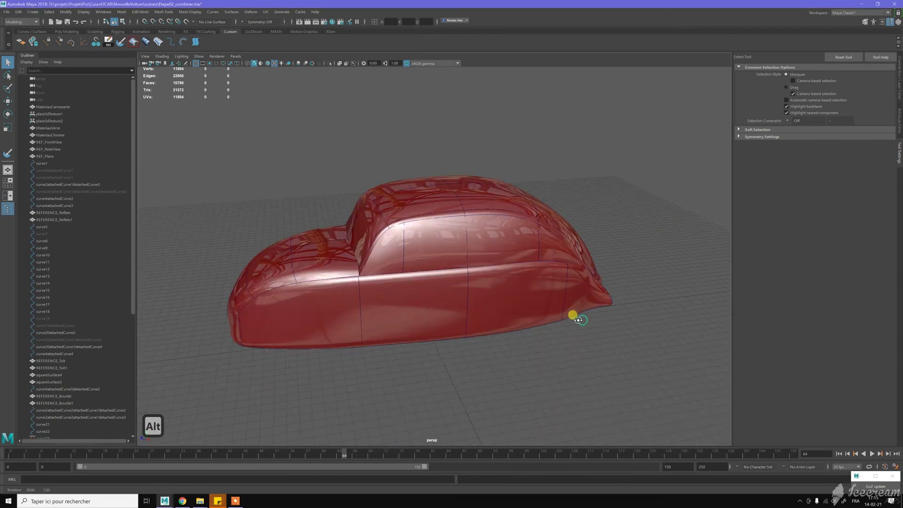